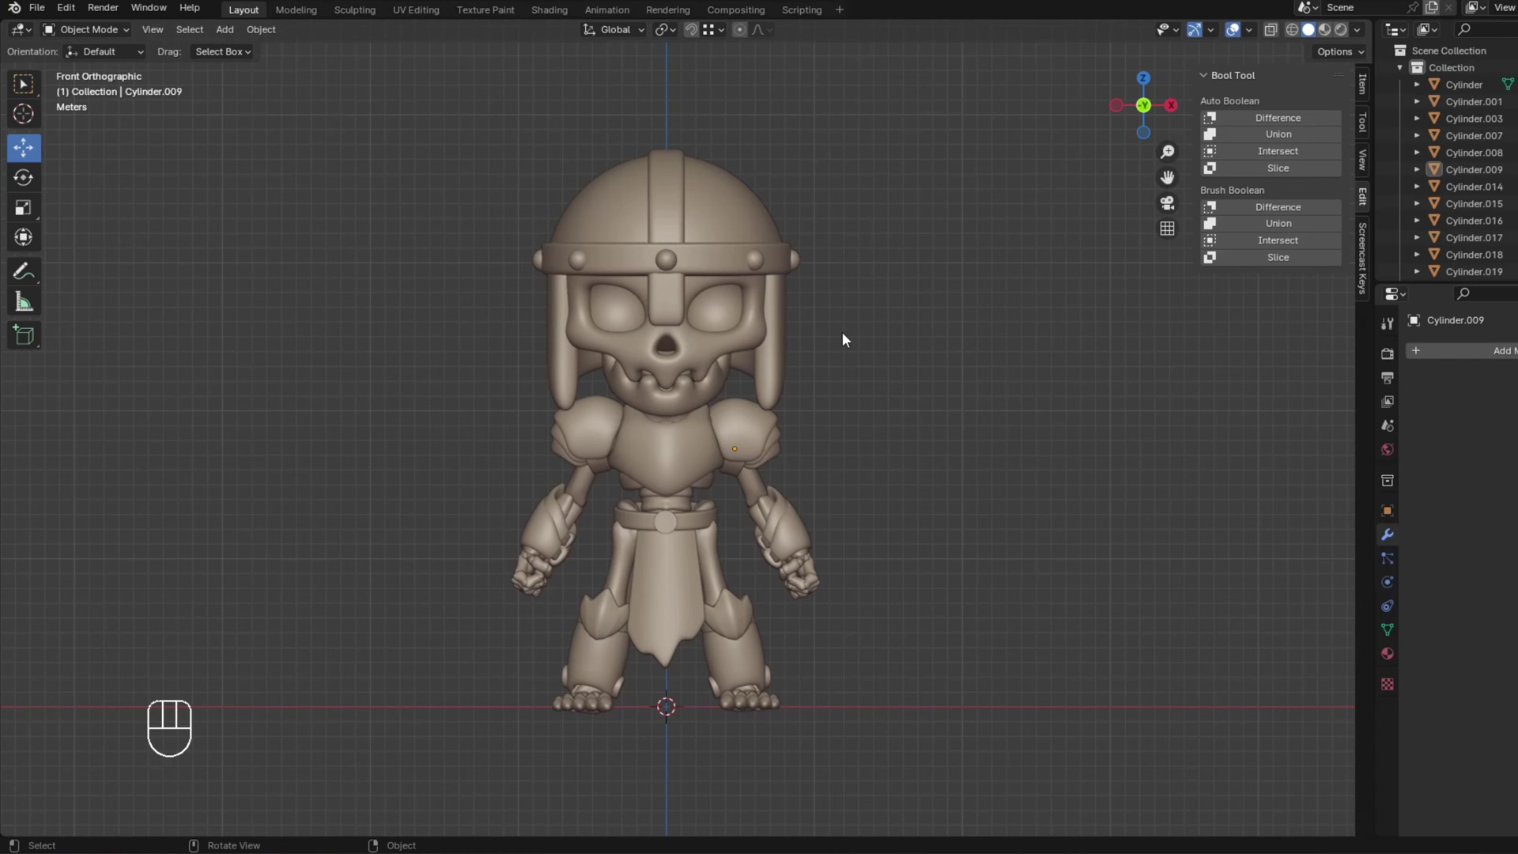
# Hide the helmet and armor pieces one by one to inspect the bare skeleton, then unhide them all.
pyautogui.click(755, 336)
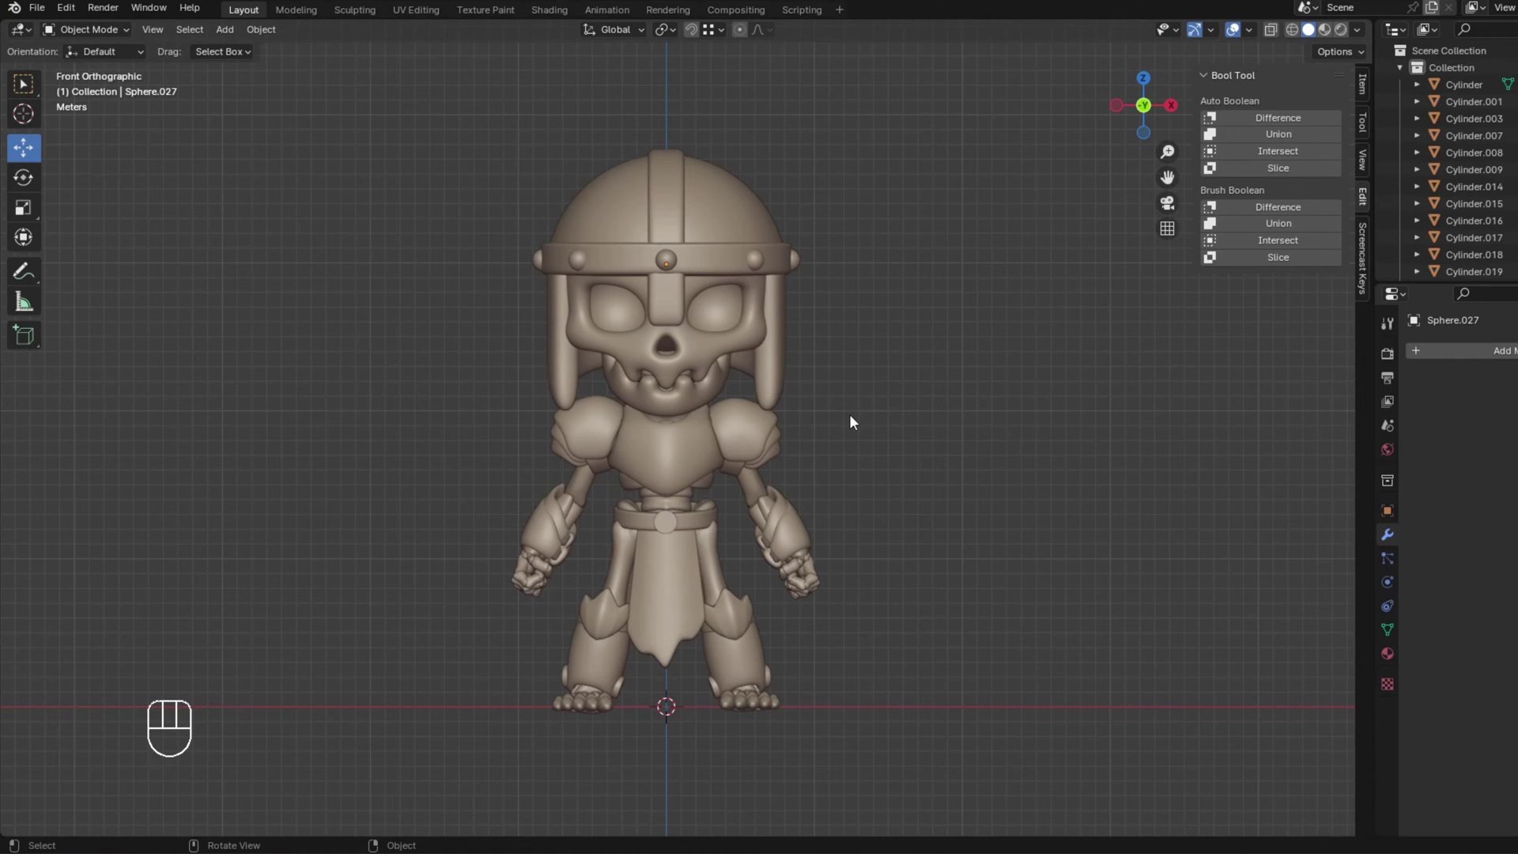
pyautogui.click(701, 451)
pyautogui.press('h')
pyautogui.press('h')
pyautogui.click(604, 477)
pyautogui.press('h')
pyautogui.click(736, 465)
pyautogui.press('h')
pyautogui.press('h')
pyautogui.press('h')
pyautogui.press('h')
pyautogui.press('h')
pyautogui.click(681, 603)
pyautogui.press('h')
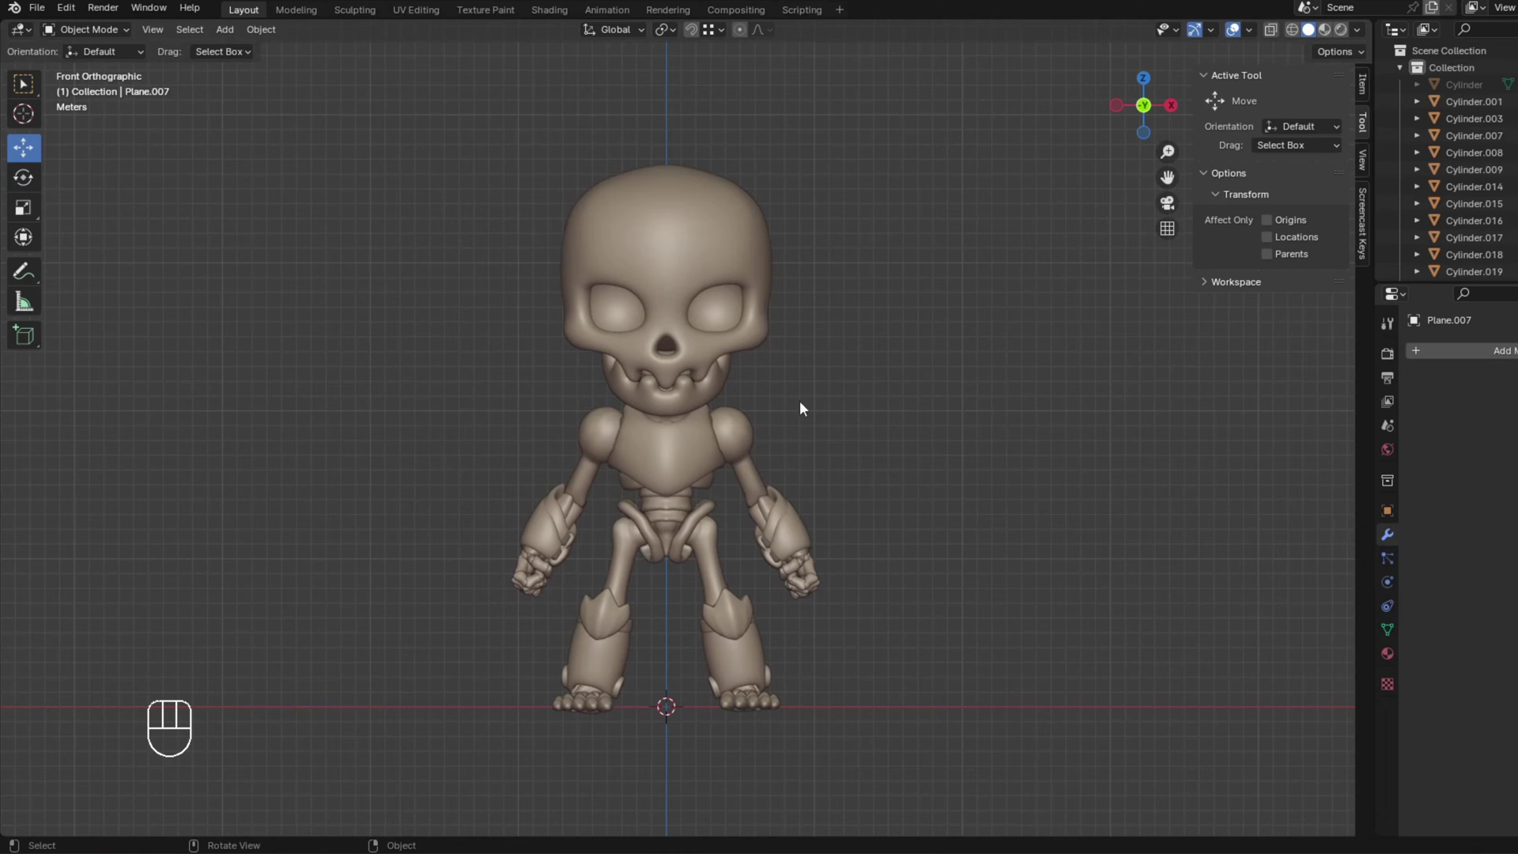
pyautogui.click(830, 406)
pyautogui.press('alt+h')
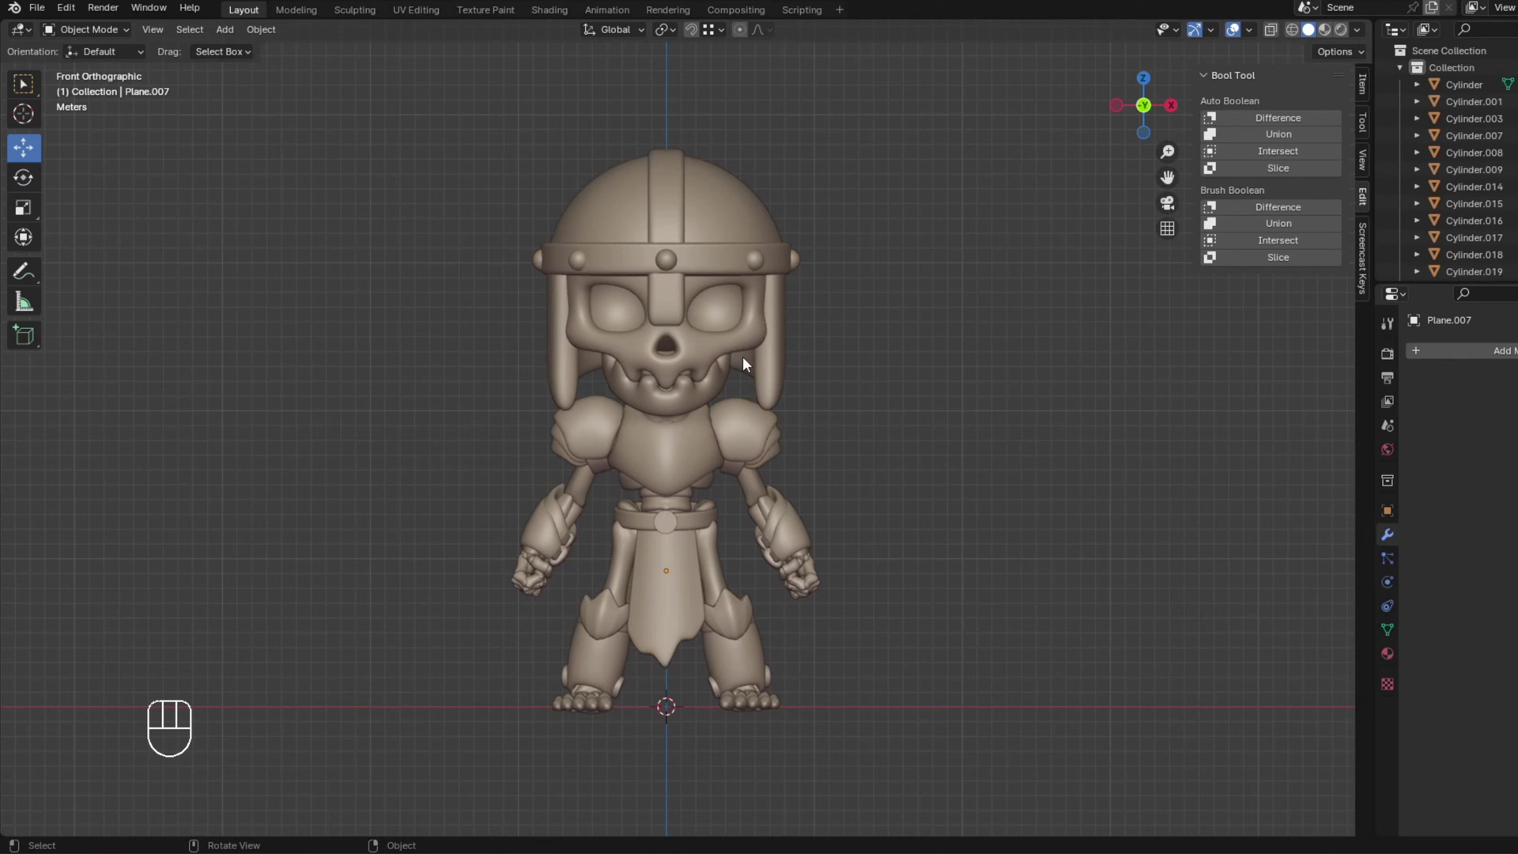
# Test-rotate the jaw on the skull, cancel it, and switch to right orthographic view.
pyautogui.click(718, 349)
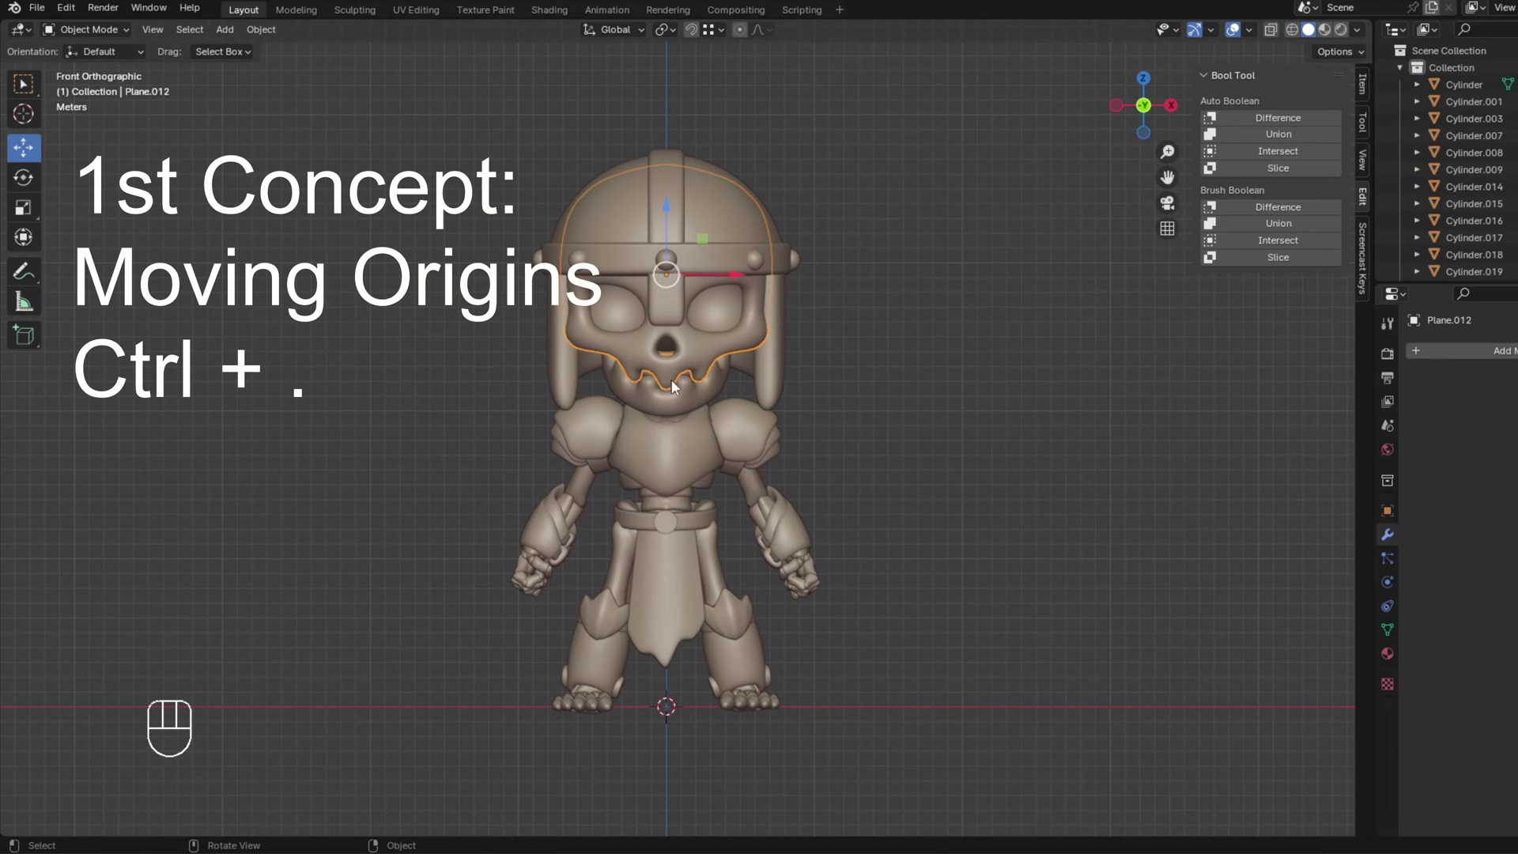
pyautogui.moveTo(803, 375); pyautogui.dragTo(740, 368)
pyautogui.middleClick(668, 363)
pyautogui.press('r')
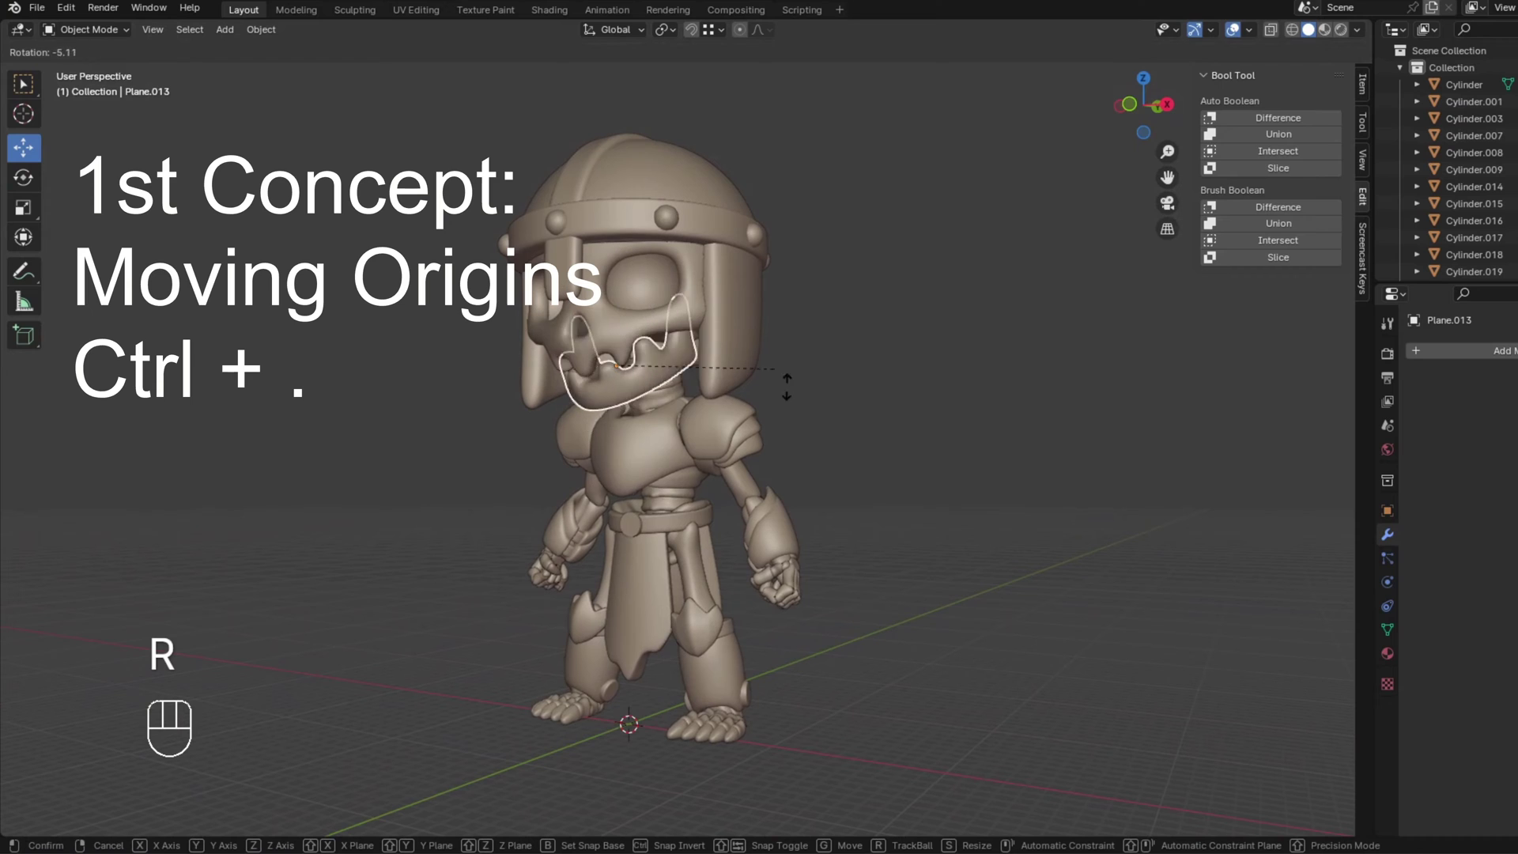
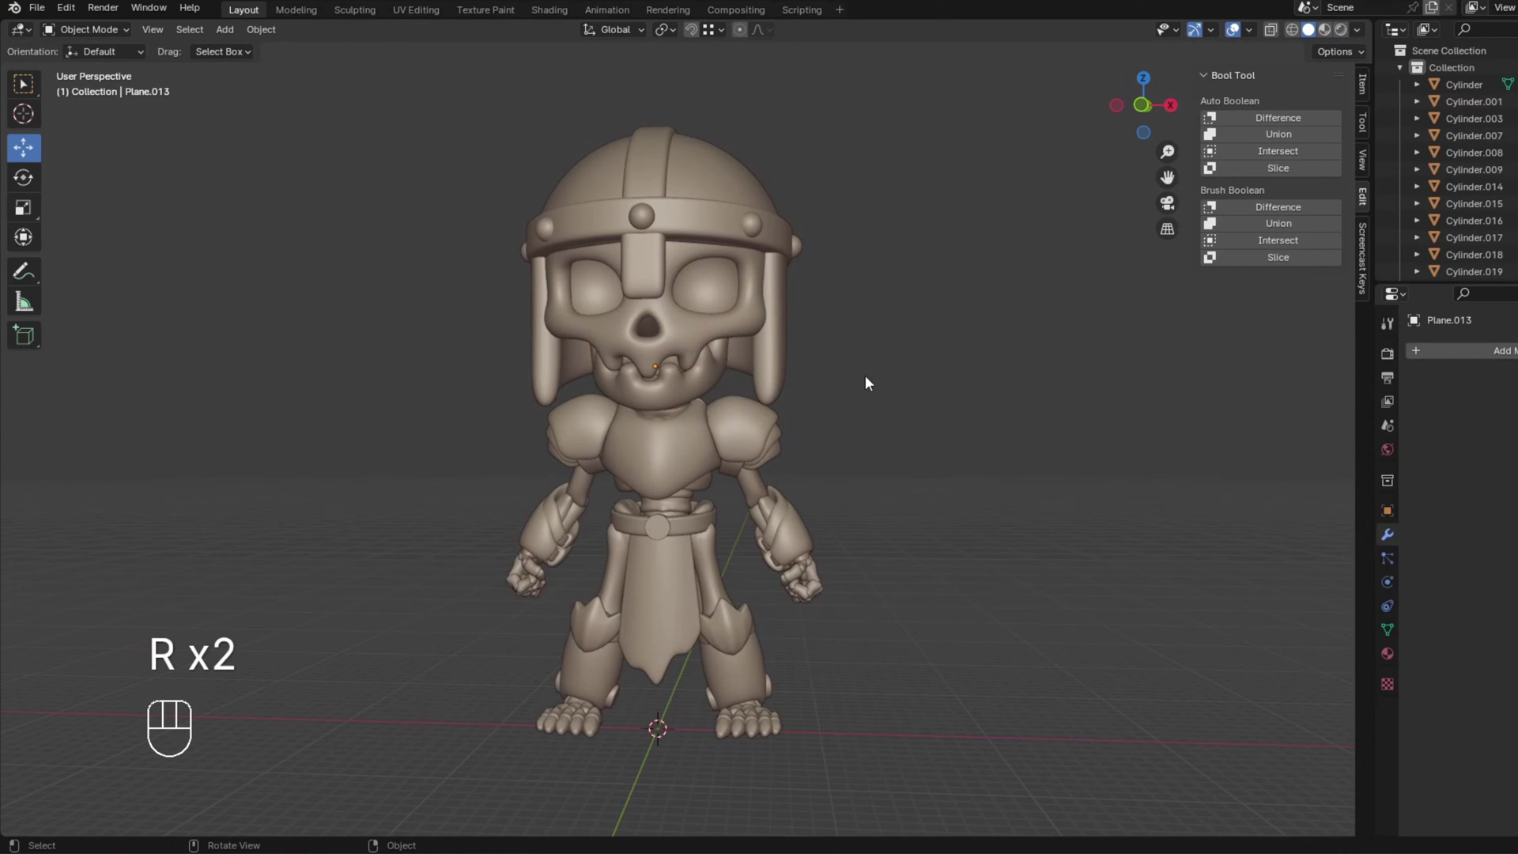
pyautogui.press('KP_1')
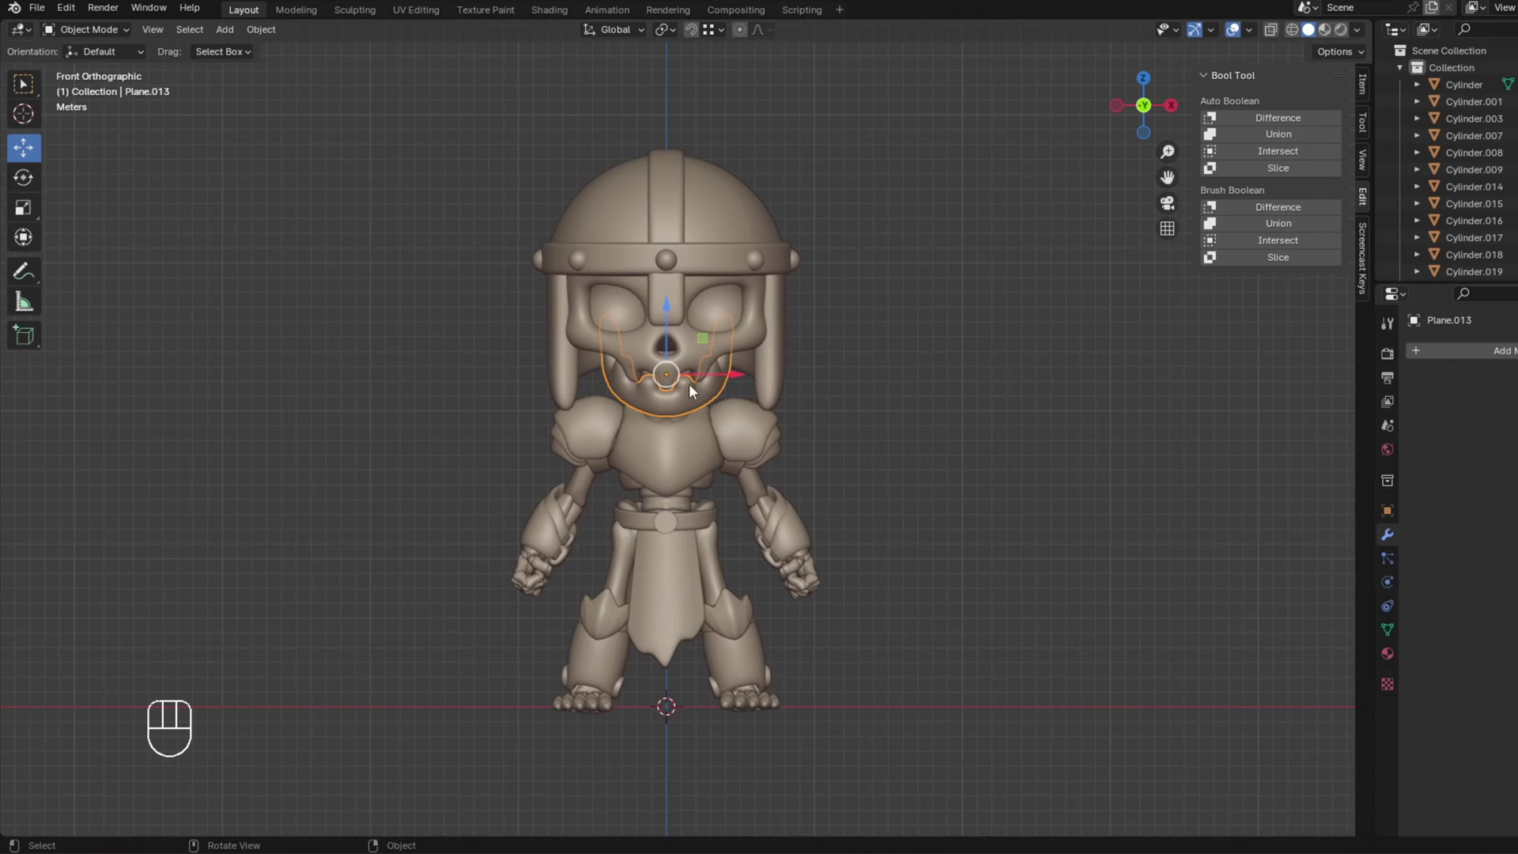
pyautogui.press('KP_3')
pyautogui.press('r')
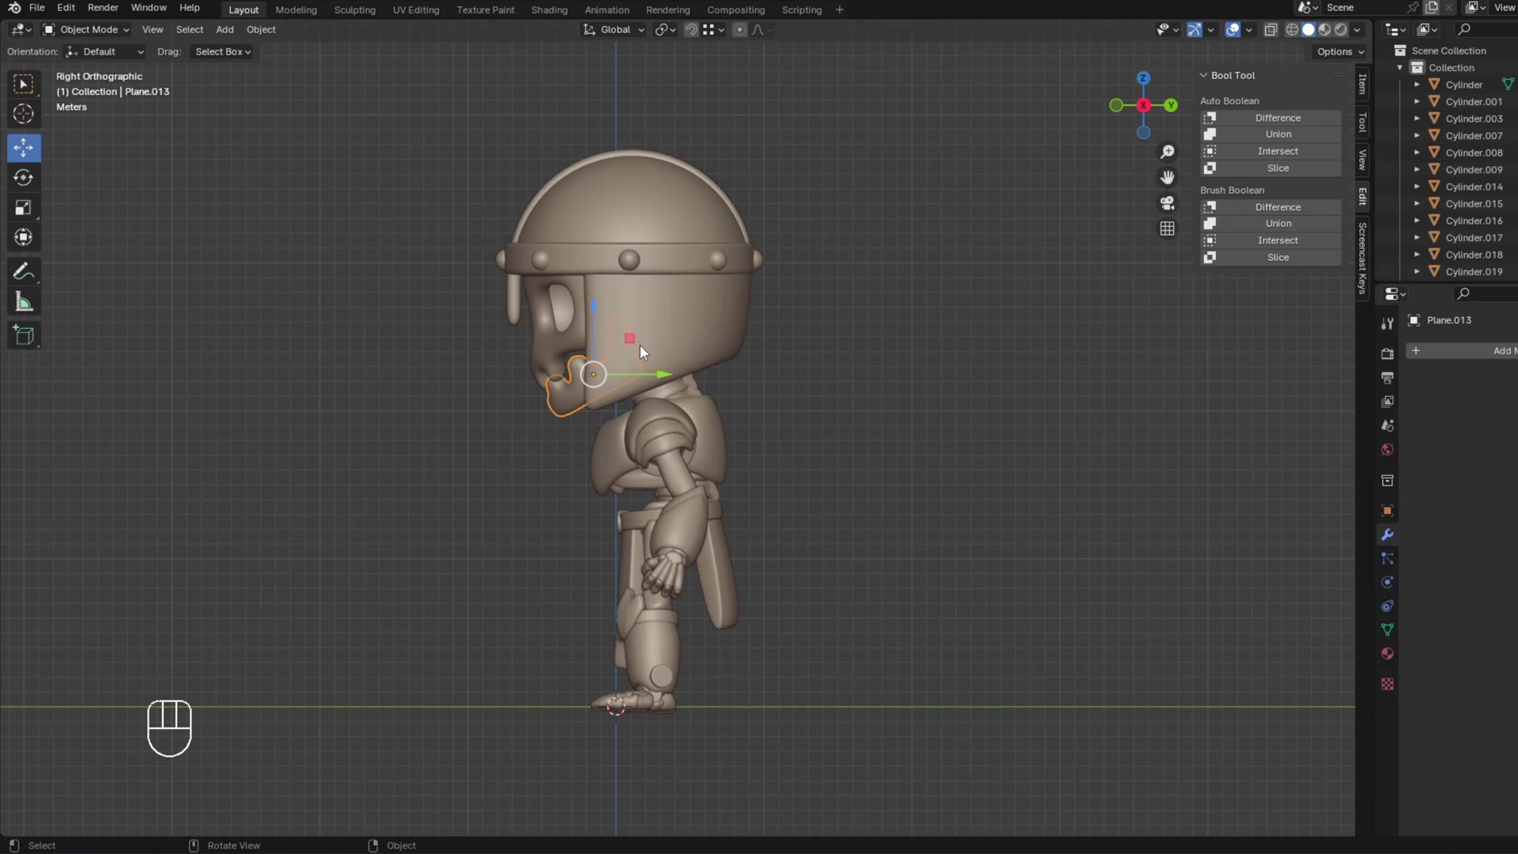
# Enable Affect Only Origins and move the jaw's origin back to its hinge inside the head.
pyautogui.press('ctrl+.')
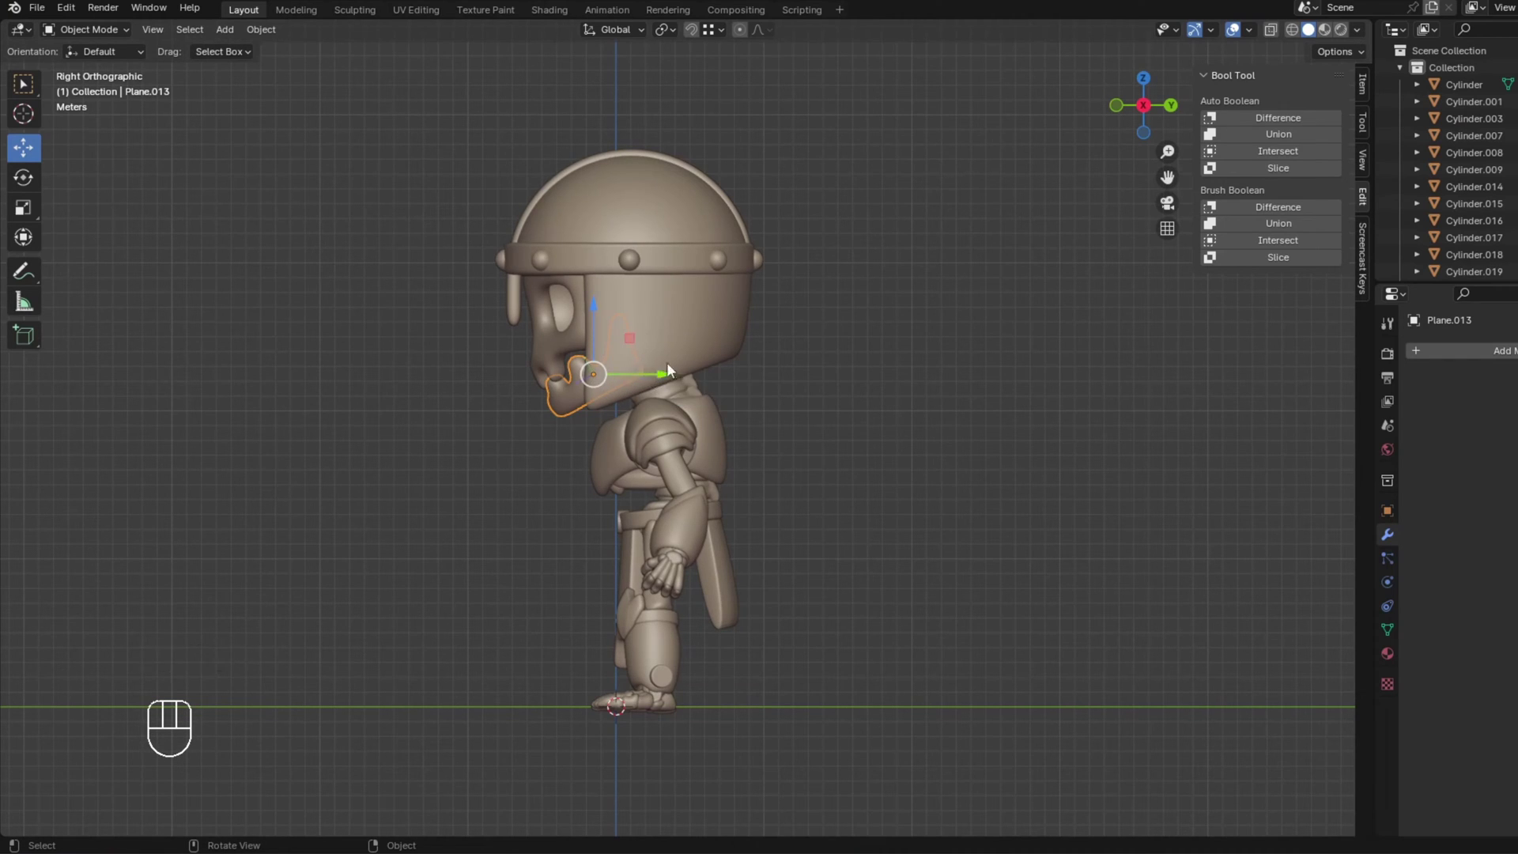
pyautogui.press('g')
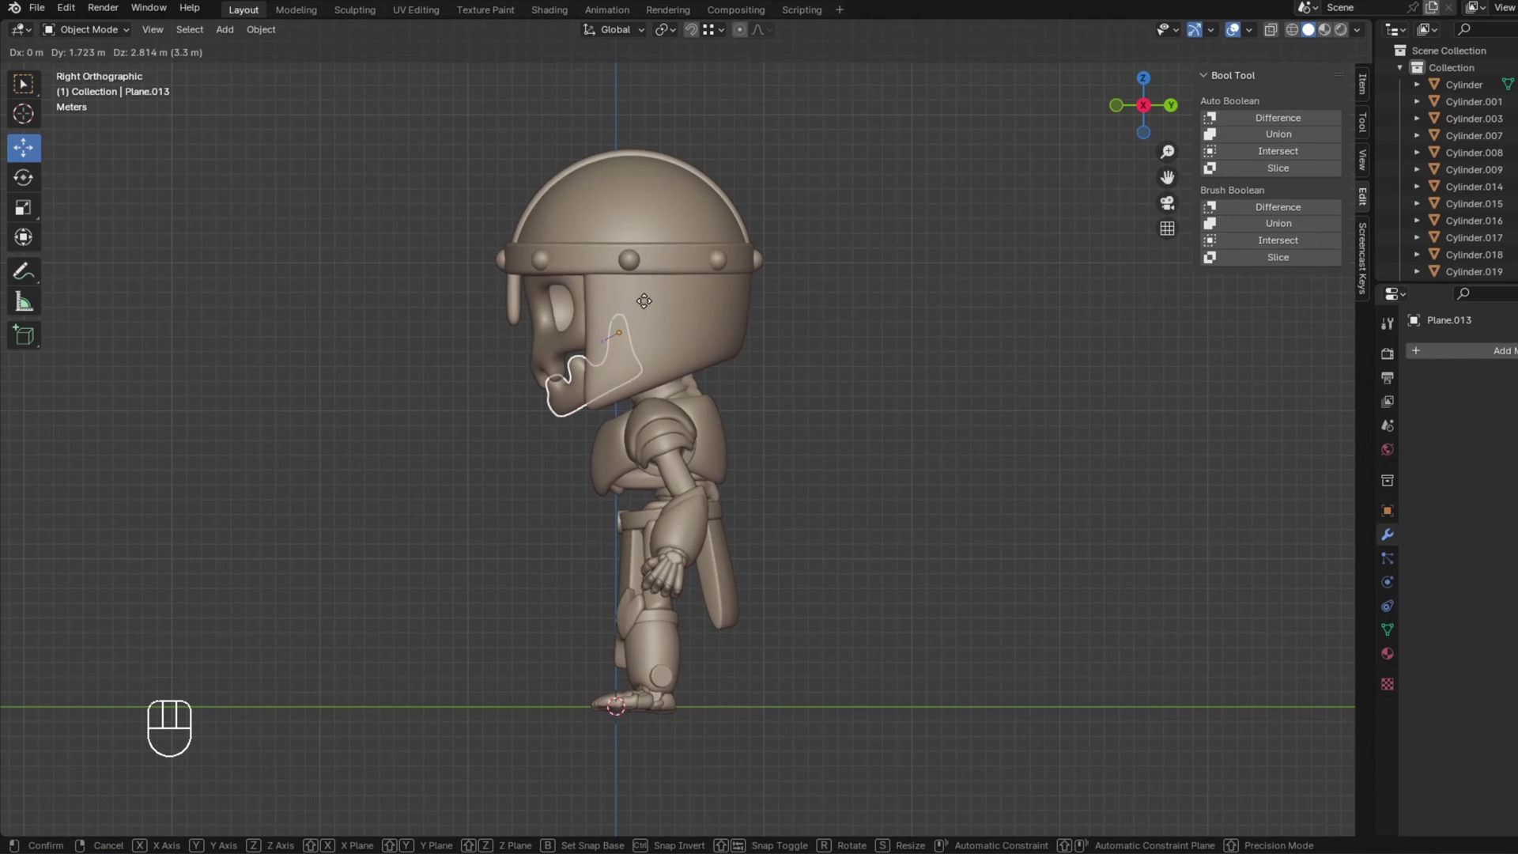
pyautogui.click(650, 309)
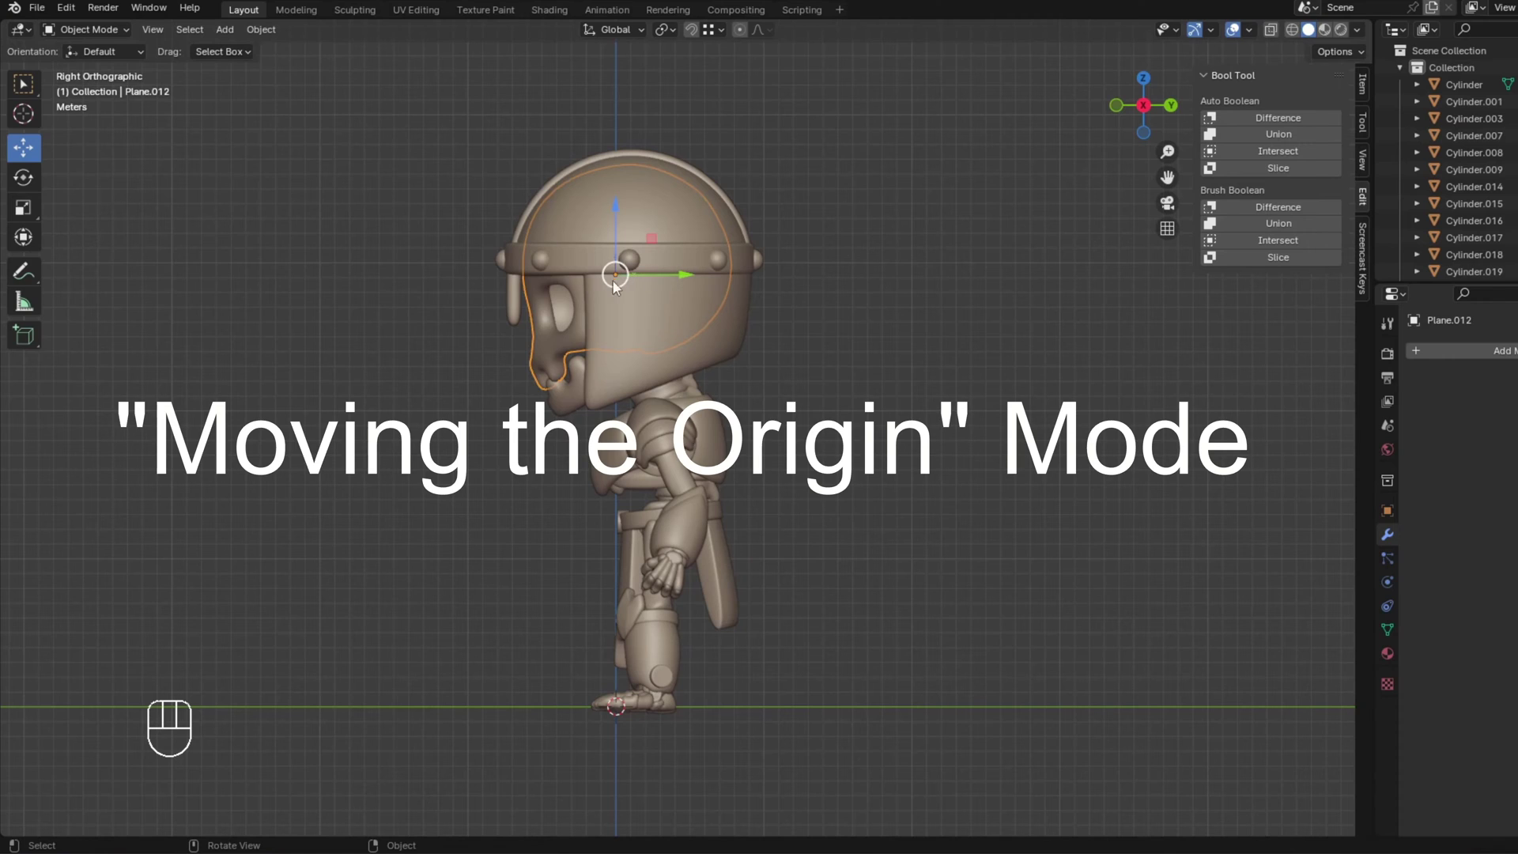
# Move the skull's origin lower toward the neck, then reselect the jaw.
pyautogui.press('g')
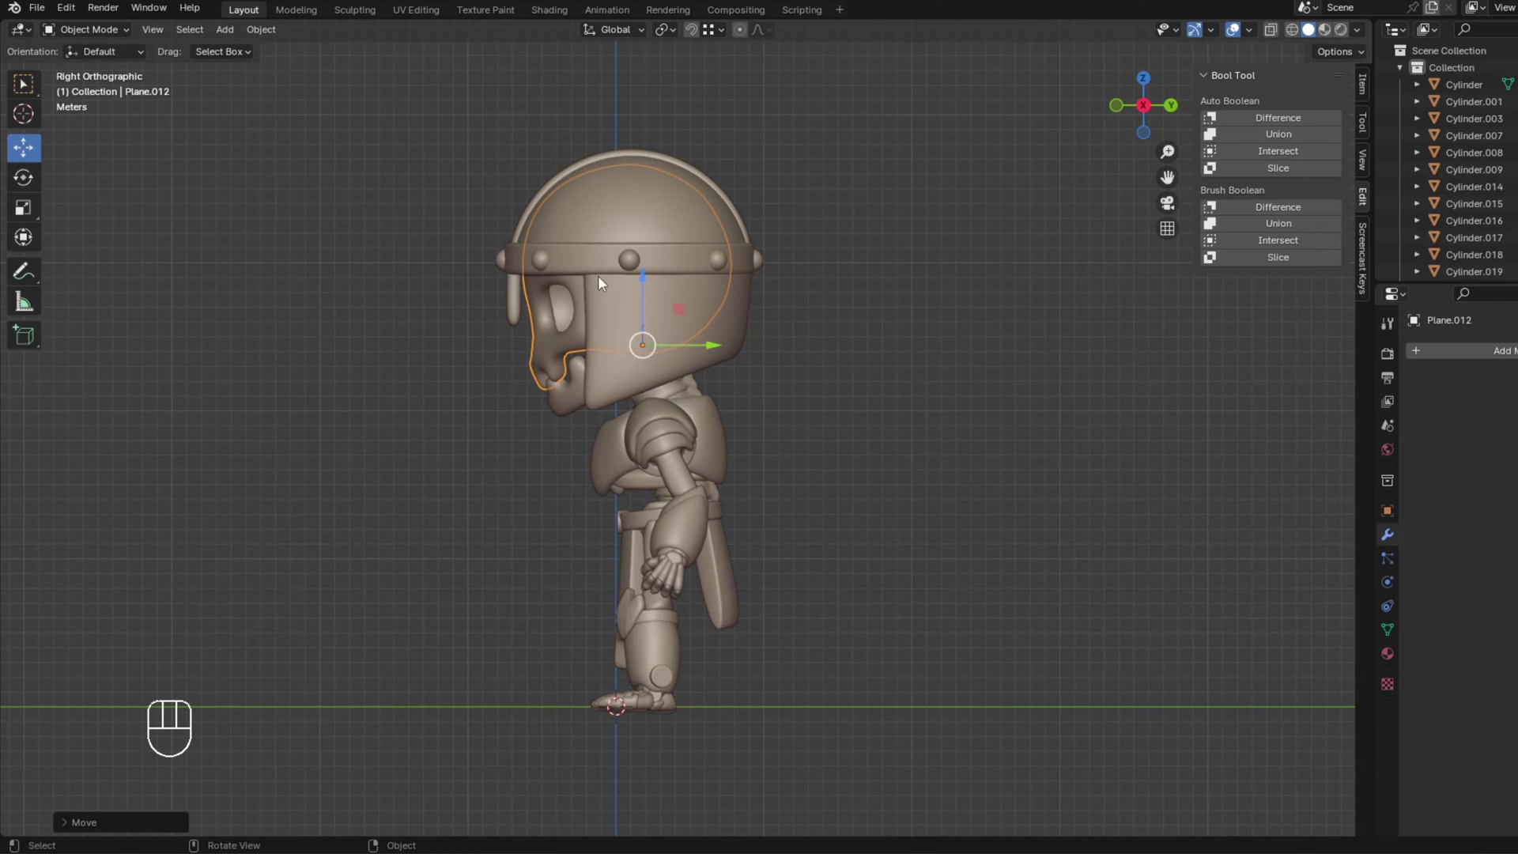
pyautogui.click(680, 399)
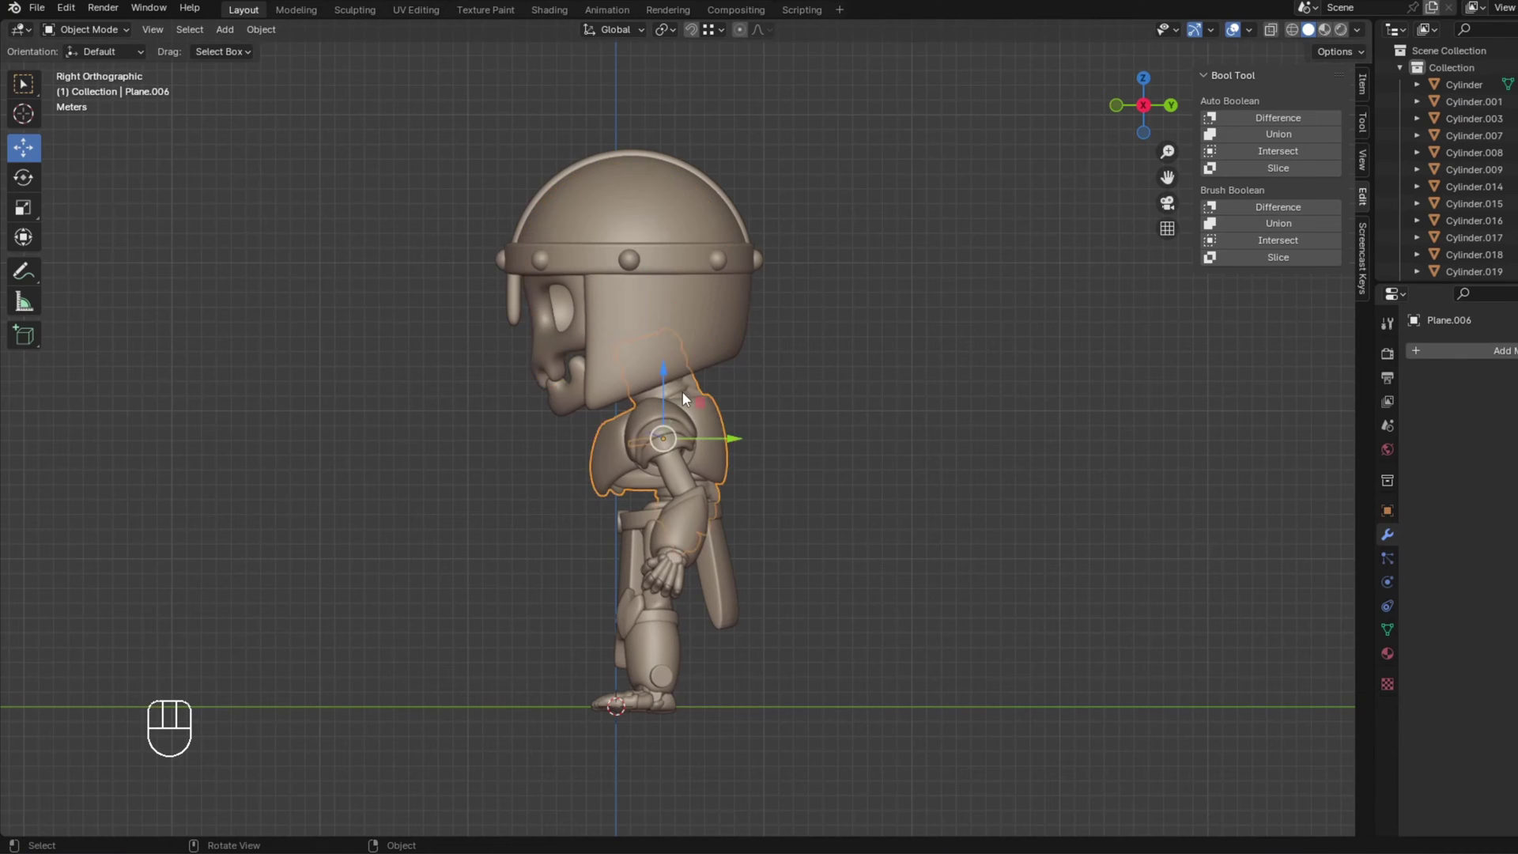
pyautogui.click(788, 381)
pyautogui.click(508, 323)
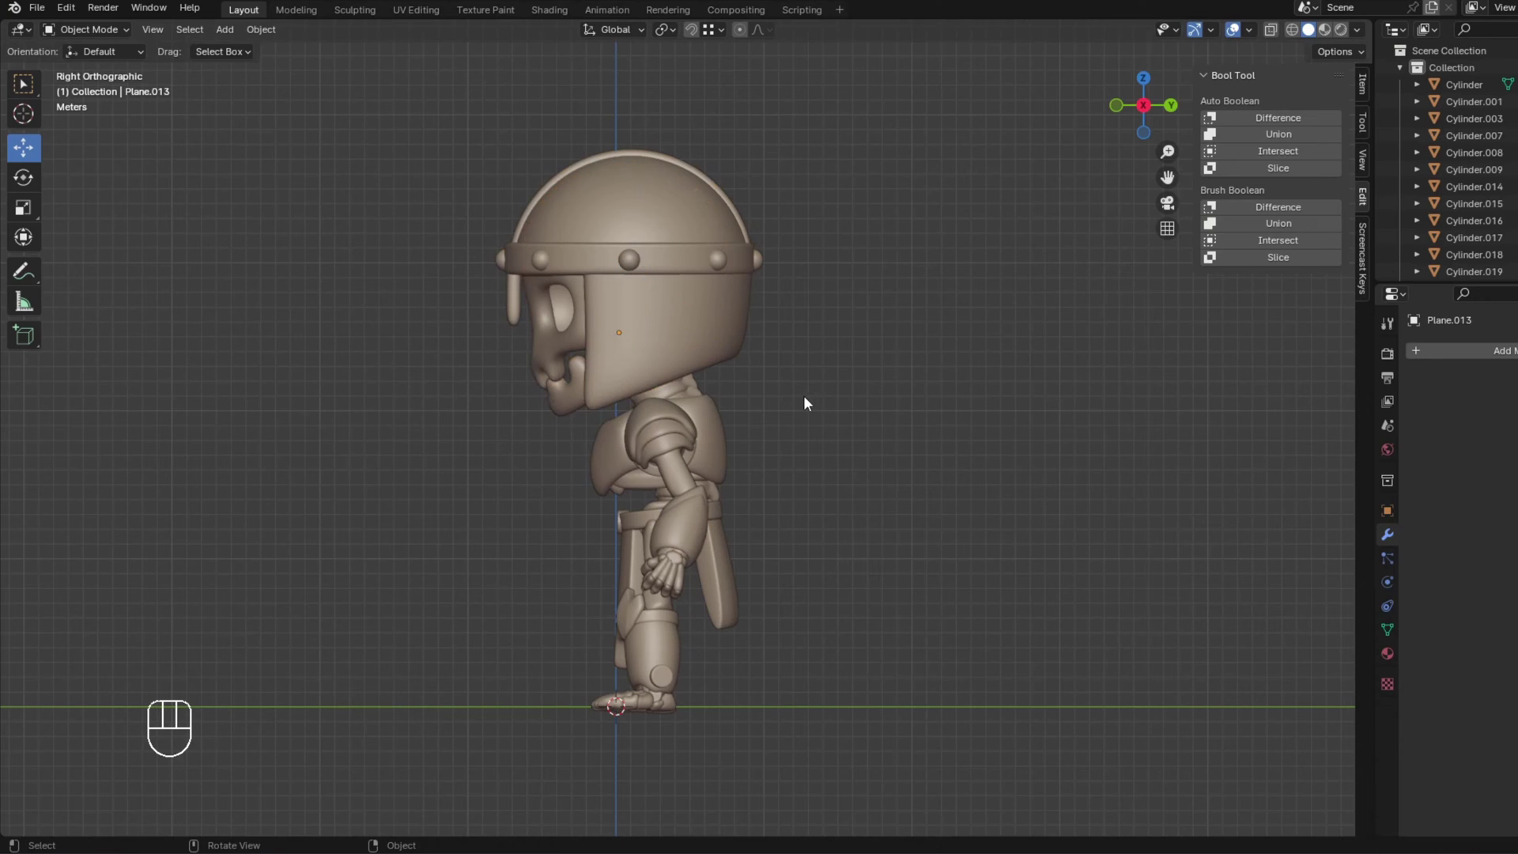
pyautogui.press('ctrl+.')
pyautogui.click(823, 373)
pyautogui.press('KP_1')
pyautogui.click(663, 344)
pyautogui.moveTo(783, 344); pyautogui.dragTo(679, 347)
pyautogui.moveTo(741, 287); pyautogui.dragTo(696, 295)
pyautogui.moveTo(734, 296); pyautogui.dragTo(896, 297)
pyautogui.press('r')
pyautogui.moveTo(810, 346); pyautogui.dragTo(682, 330)
pyautogui.press('r')
pyautogui.middleClick(692, 314)
pyautogui.press('r')
pyautogui.middleClick(632, 365)
pyautogui.middleClick(700, 404)
pyautogui.middleClick(801, 379)
pyautogui.press('r')
pyautogui.press('x')
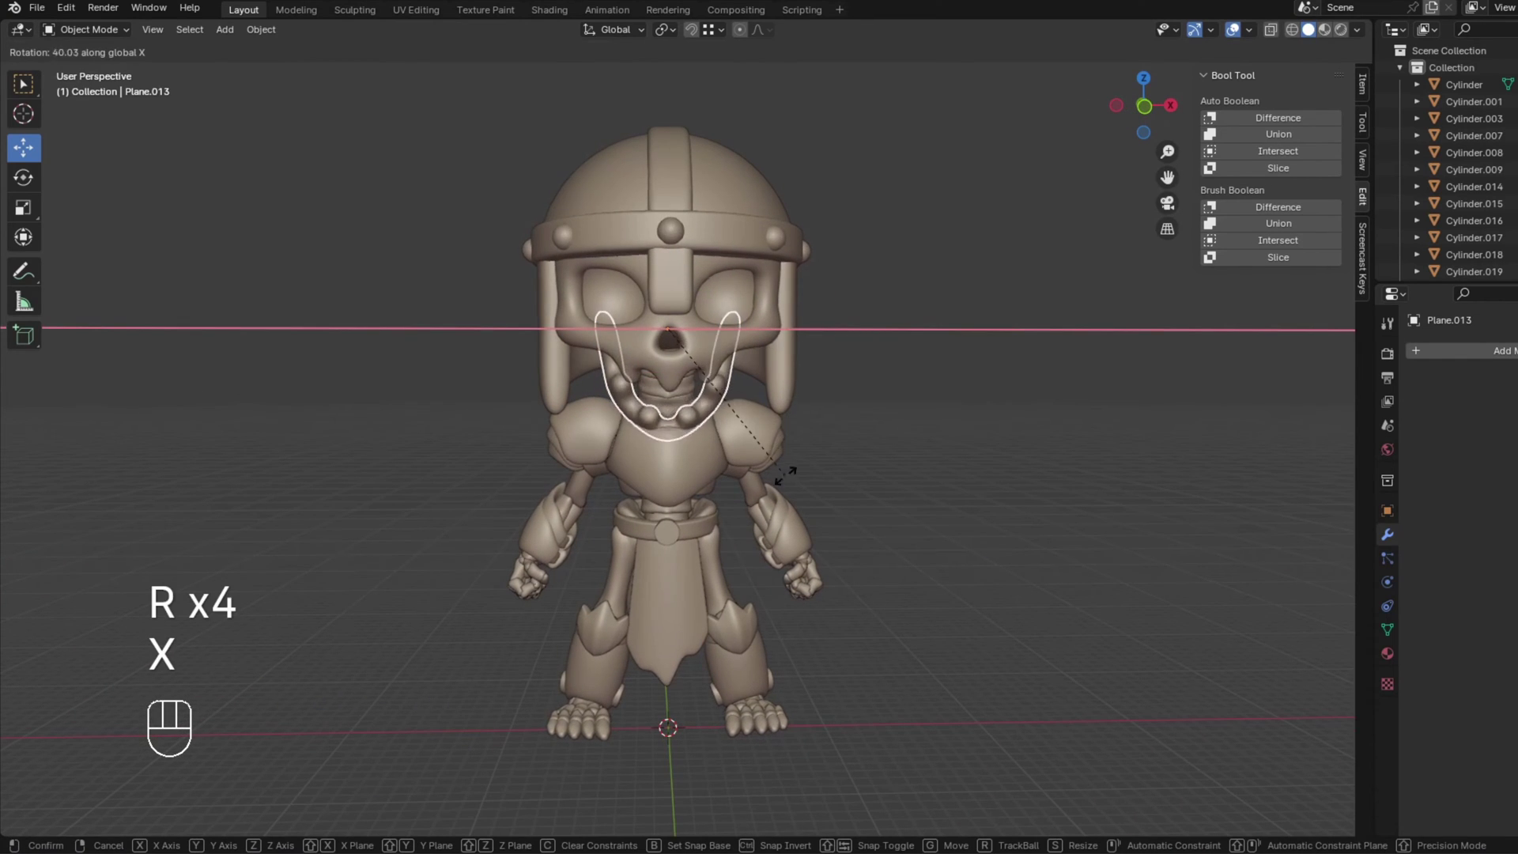
pyautogui.moveTo(782, 386); pyautogui.dragTo(788, 366)
pyautogui.moveTo(787, 366); pyautogui.dragTo(665, 369)
pyautogui.press('r')
pyautogui.press('x')
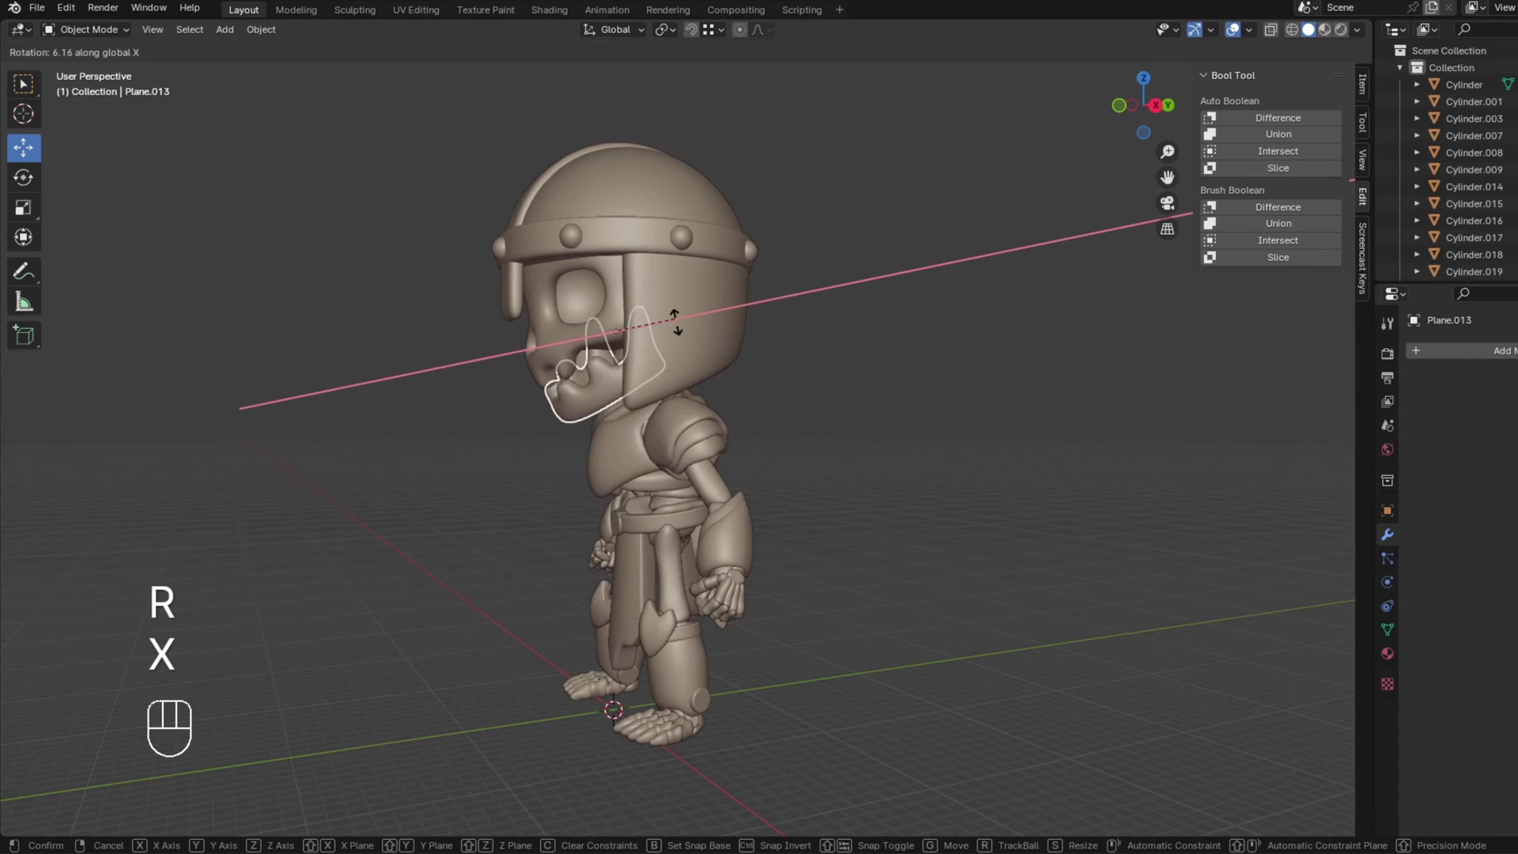
pyautogui.press('KP_1')
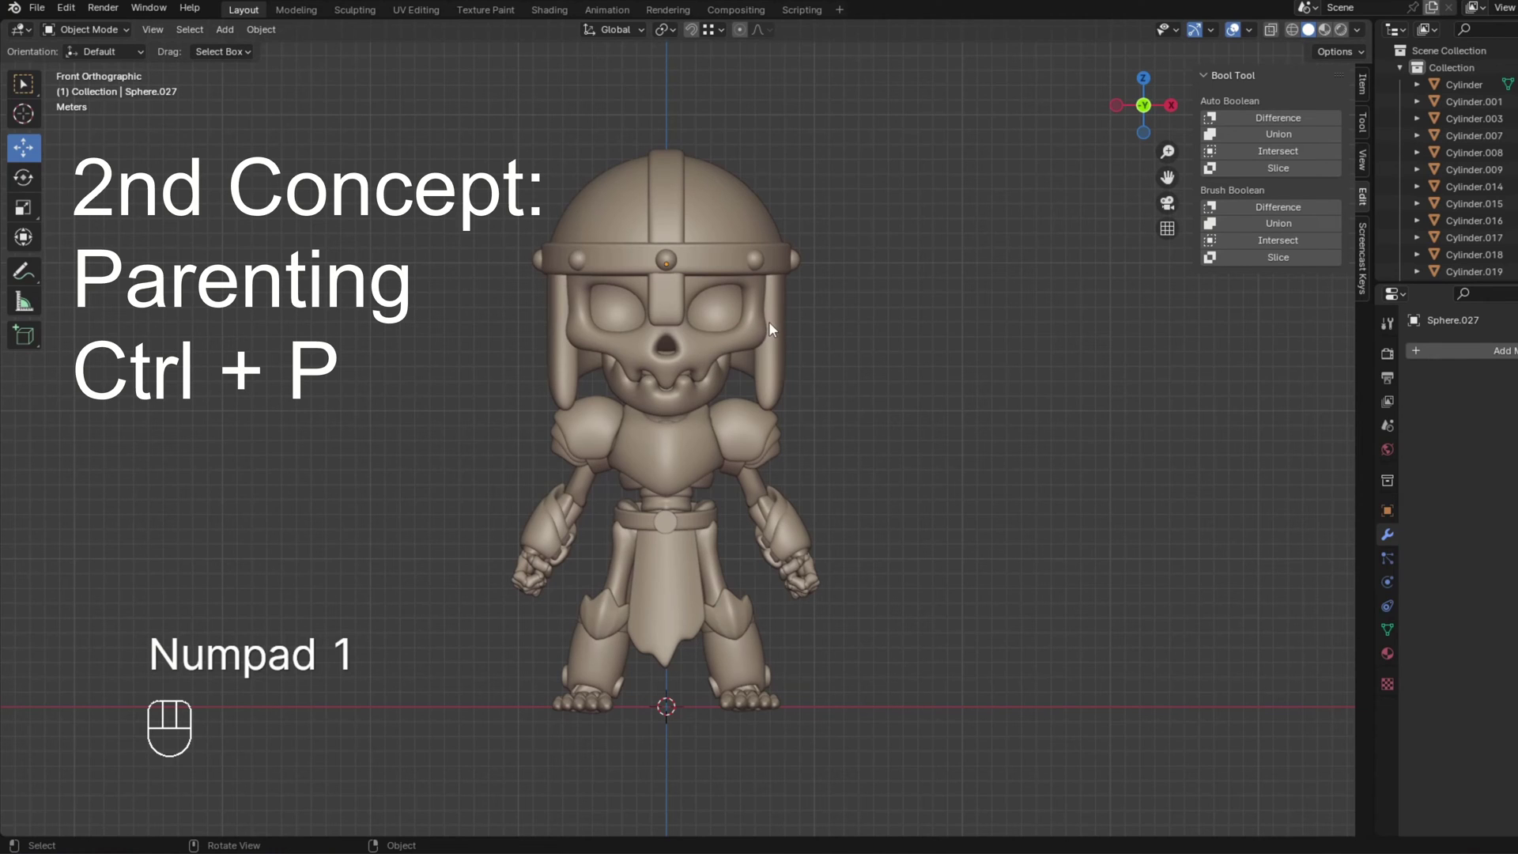
# Select the helmet and add the skull to the selection, orbiting to see the head at an angle.
pyautogui.click(881, 315)
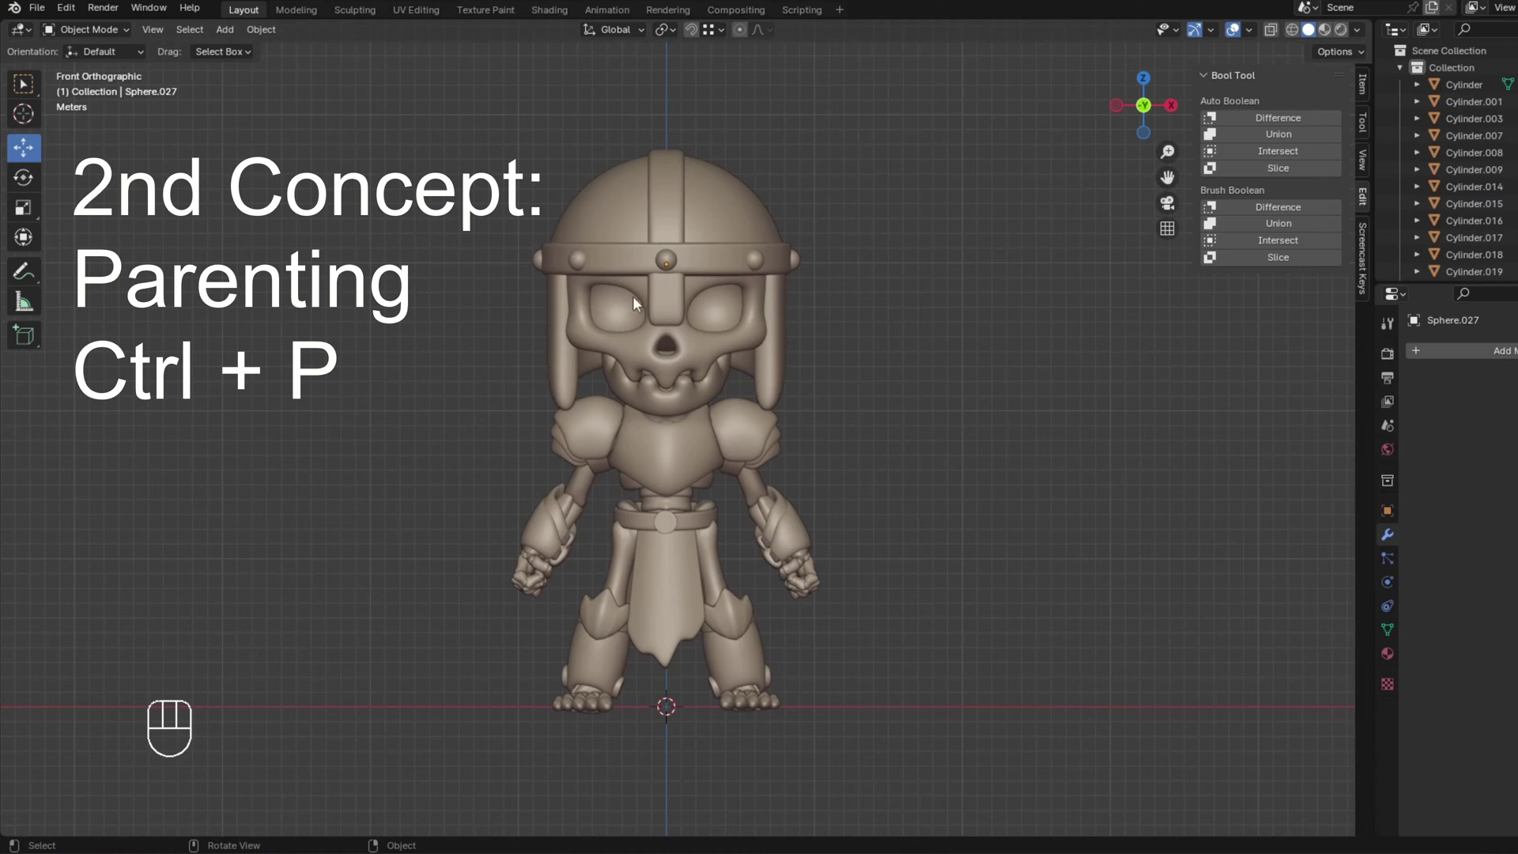
pyautogui.click(702, 345)
pyautogui.press('g')
pyautogui.moveTo(706, 351); pyautogui.dragTo(706, 394)
pyautogui.click(706, 394)
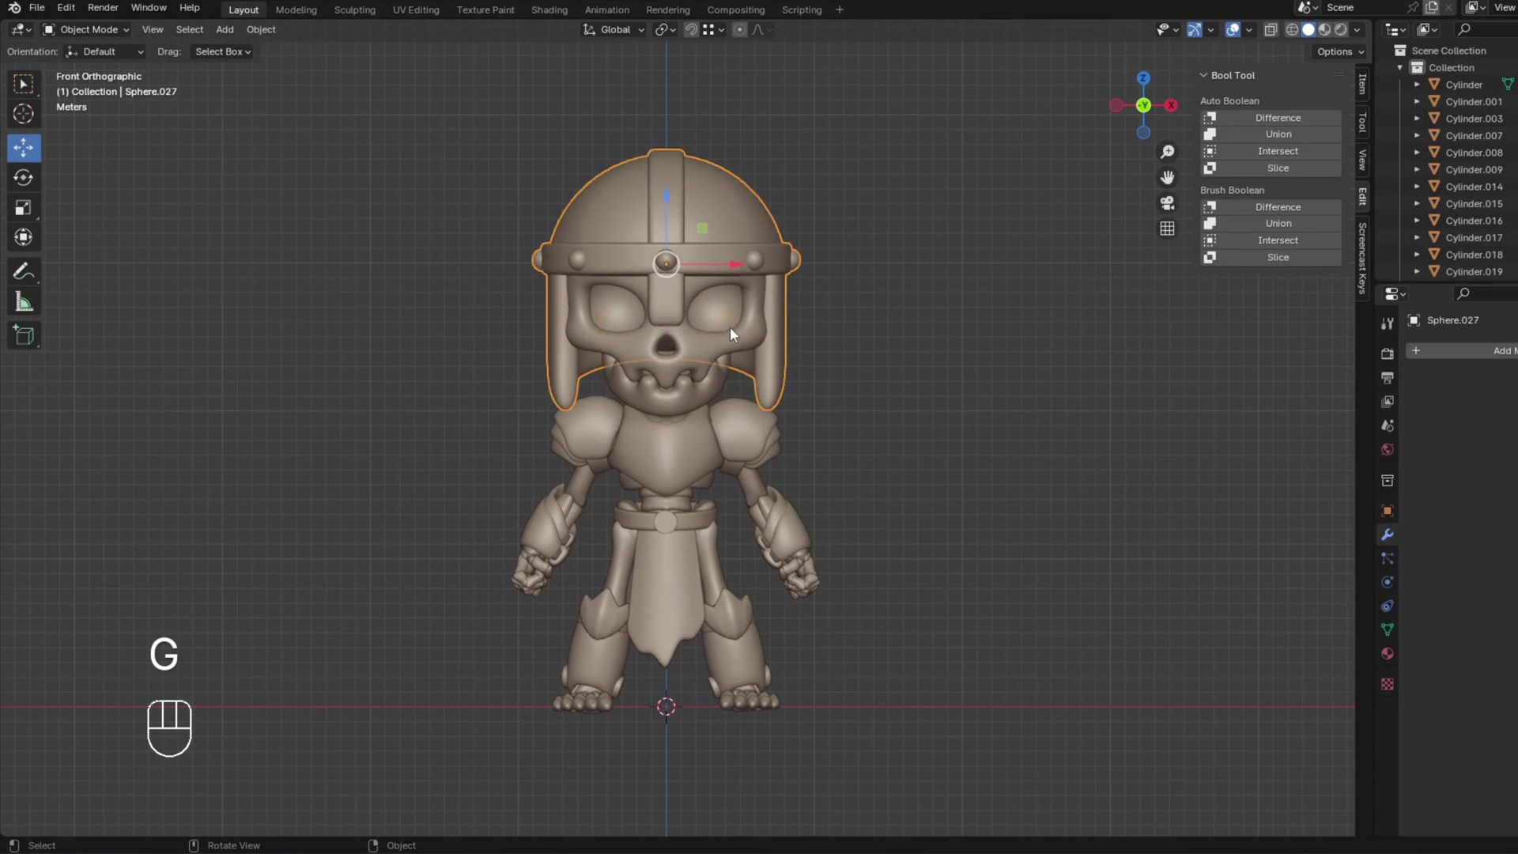
pyautogui.moveTo(900, 361); pyautogui.dragTo(818, 368)
pyautogui.middleClick(695, 355)
pyautogui.moveTo(641, 268); pyautogui.dragTo(667, 272)
pyautogui.click(704, 236)
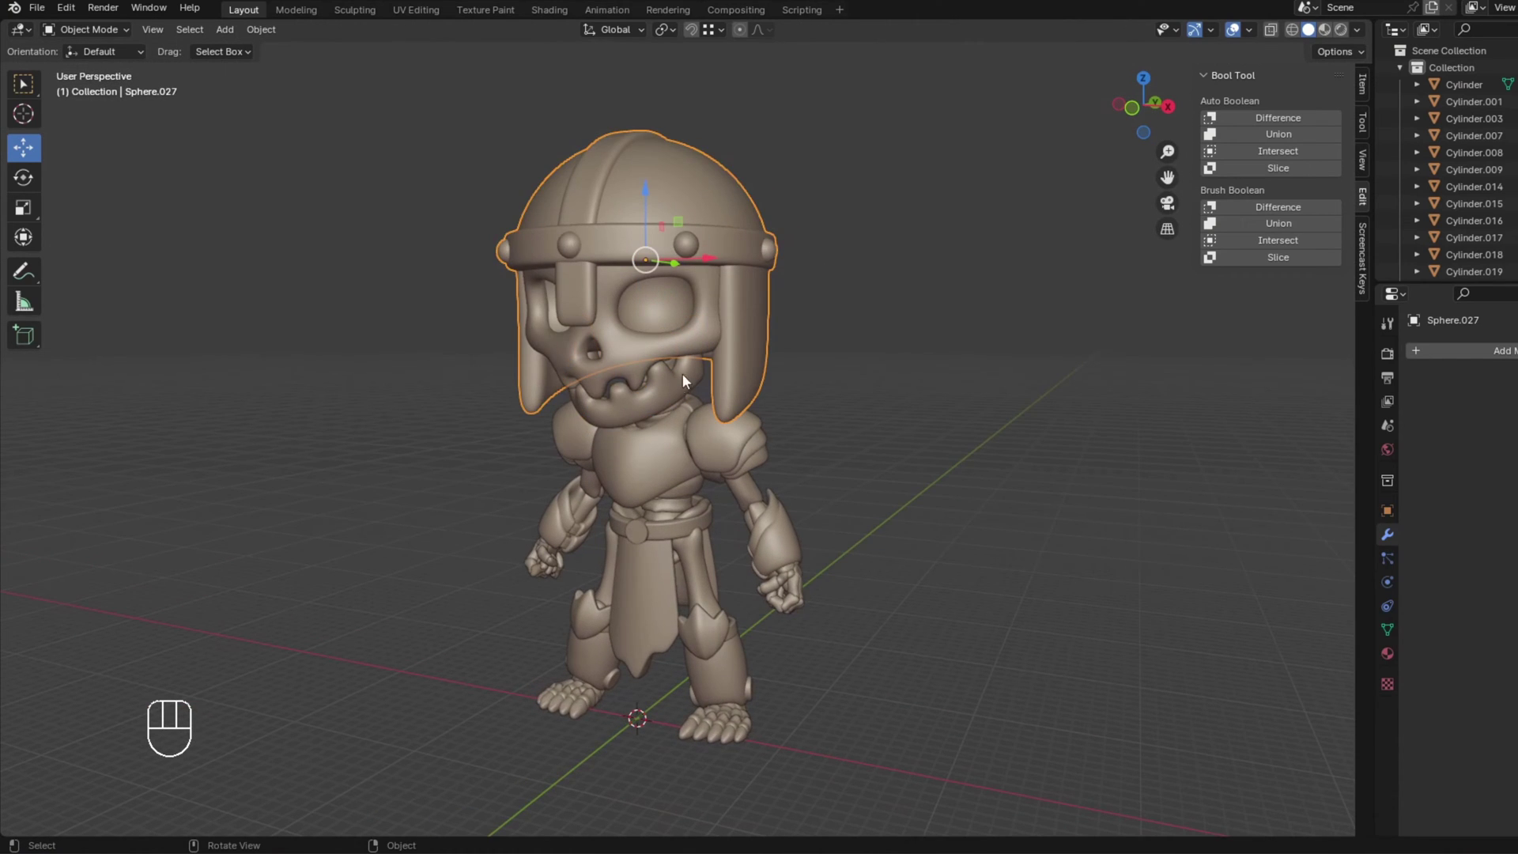
pyautogui.click(667, 399)
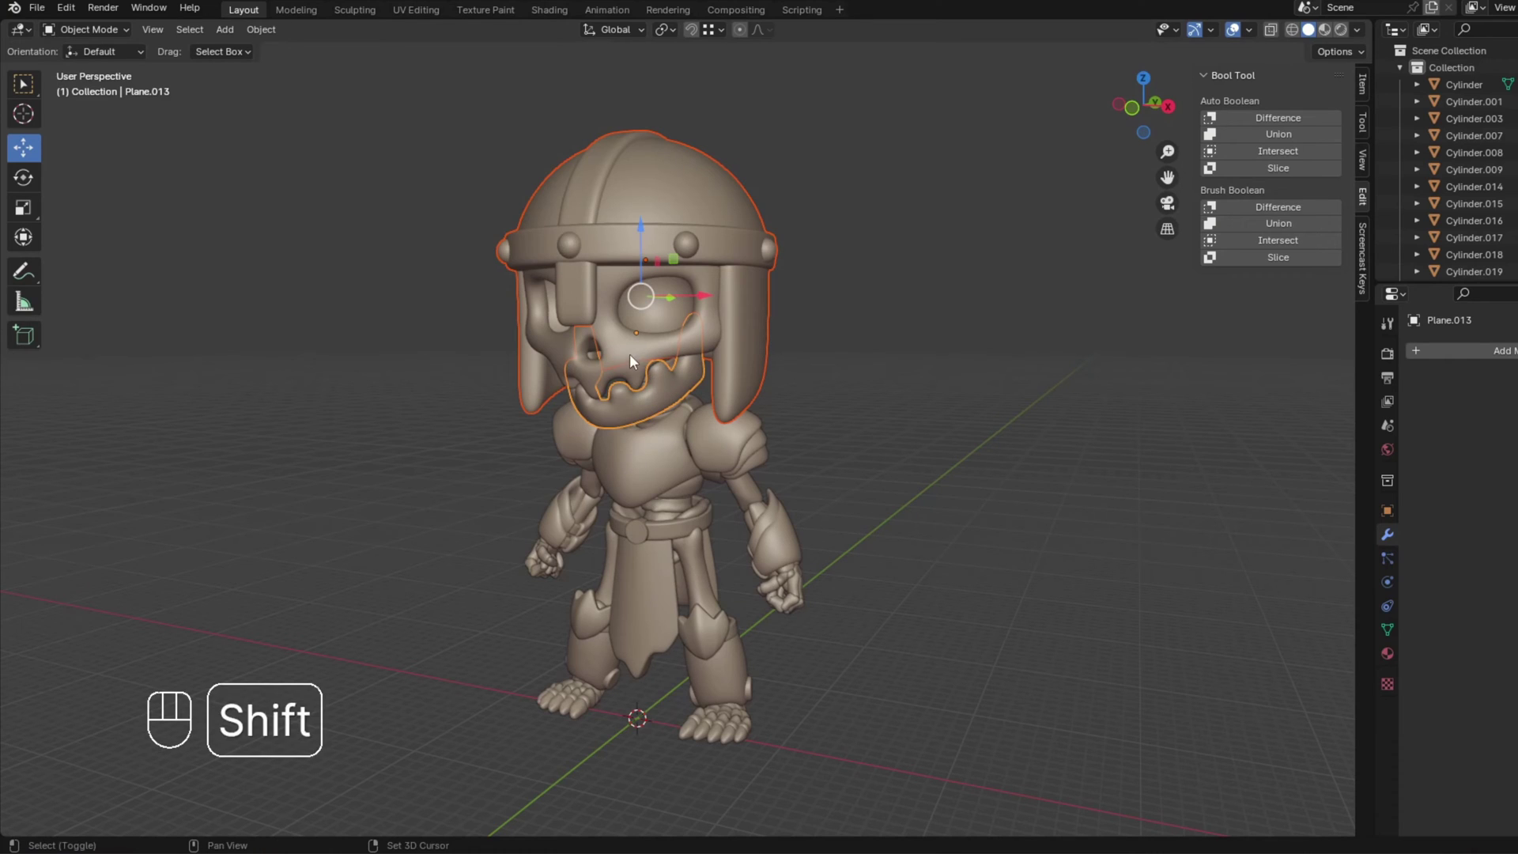
pyautogui.click(634, 353)
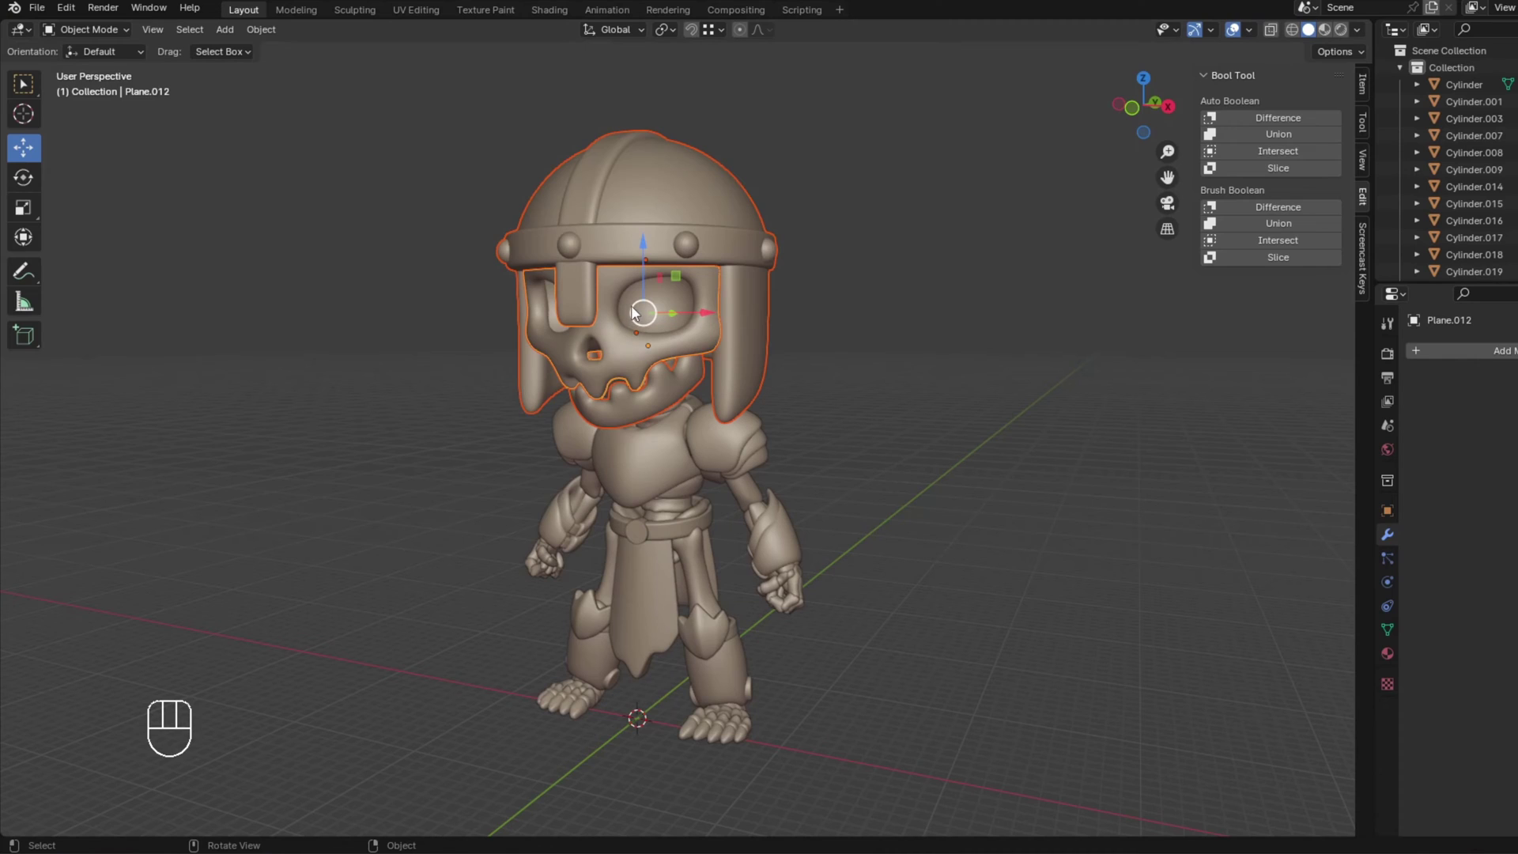
# Parent the helmet to the skull as Object, verify it follows a test move, and return to front view.
pyautogui.press('ctrl+p')
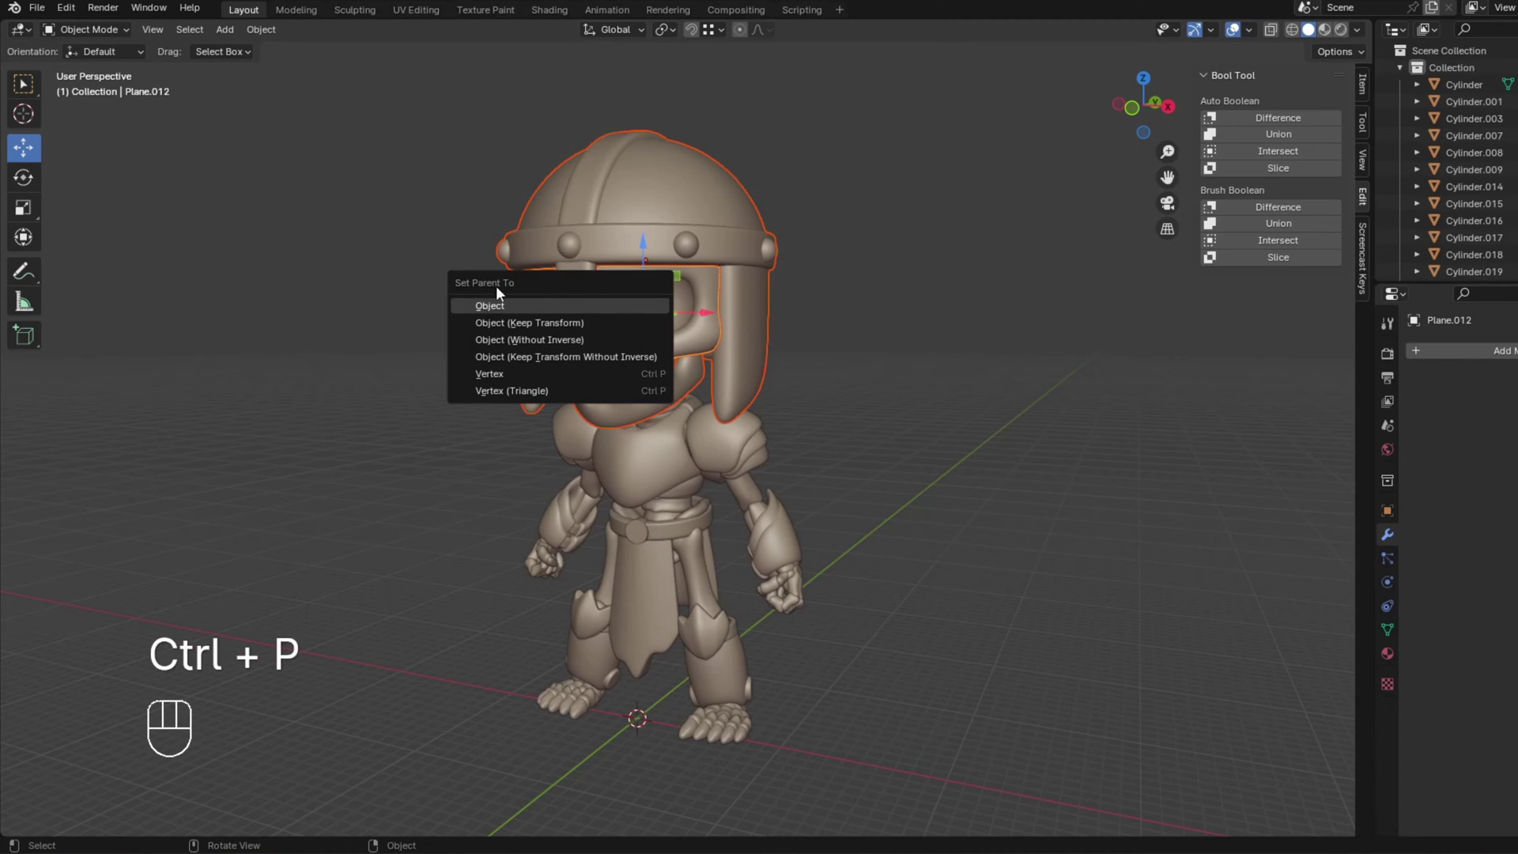
pyautogui.click(615, 345)
pyautogui.press('g')
pyautogui.moveTo(668, 324); pyautogui.dragTo(730, 329)
pyautogui.middleClick(730, 329)
pyautogui.click(713, 242)
pyautogui.click(700, 397)
pyautogui.moveTo(835, 354); pyautogui.dragTo(752, 364)
pyautogui.click(601, 358)
pyautogui.press('g')
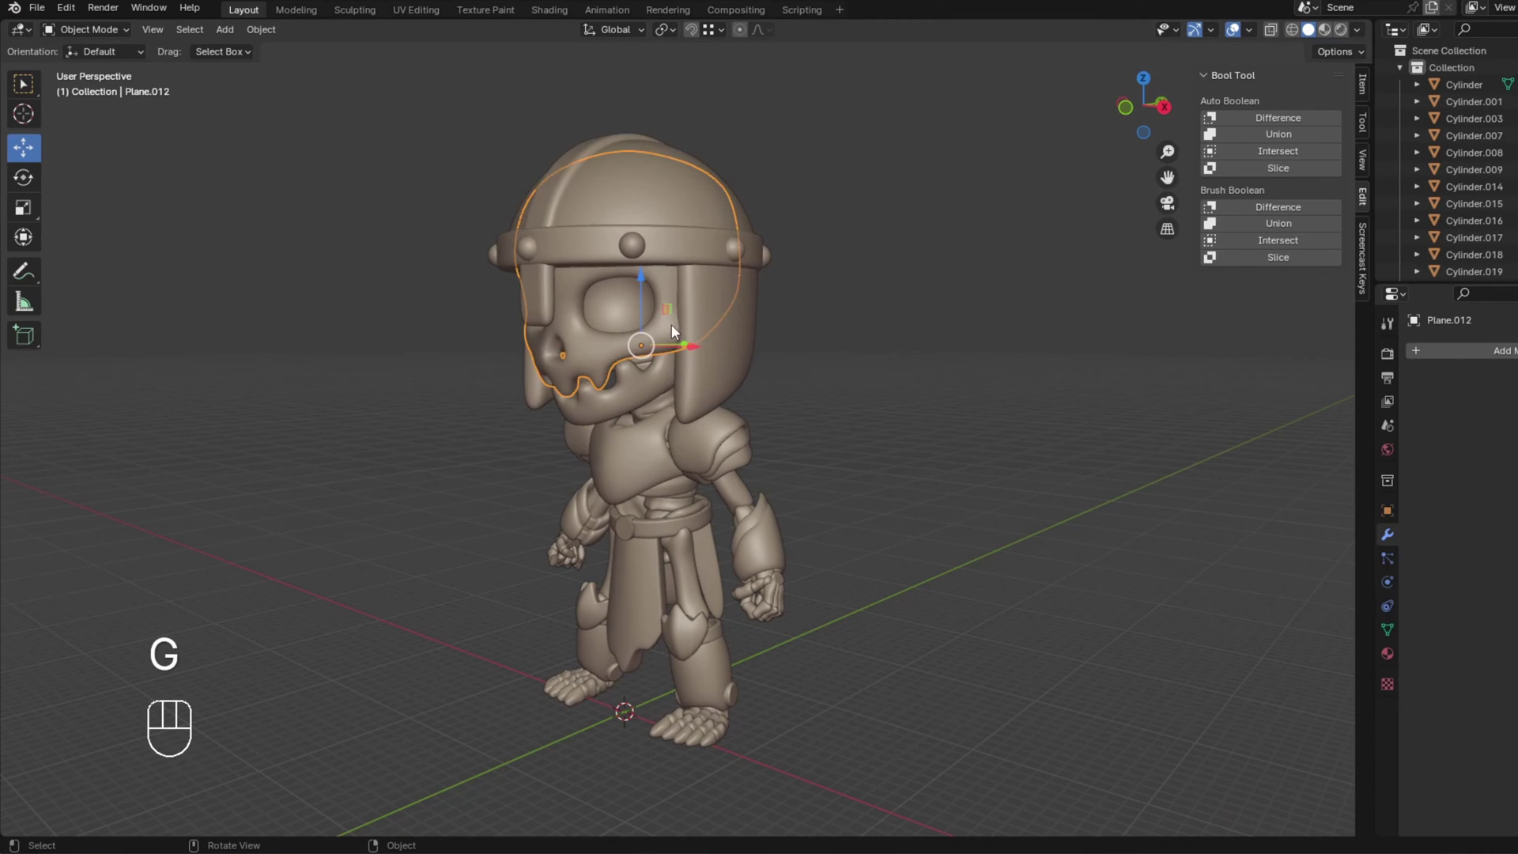
pyautogui.press('KP_1')
pyautogui.click(710, 357)
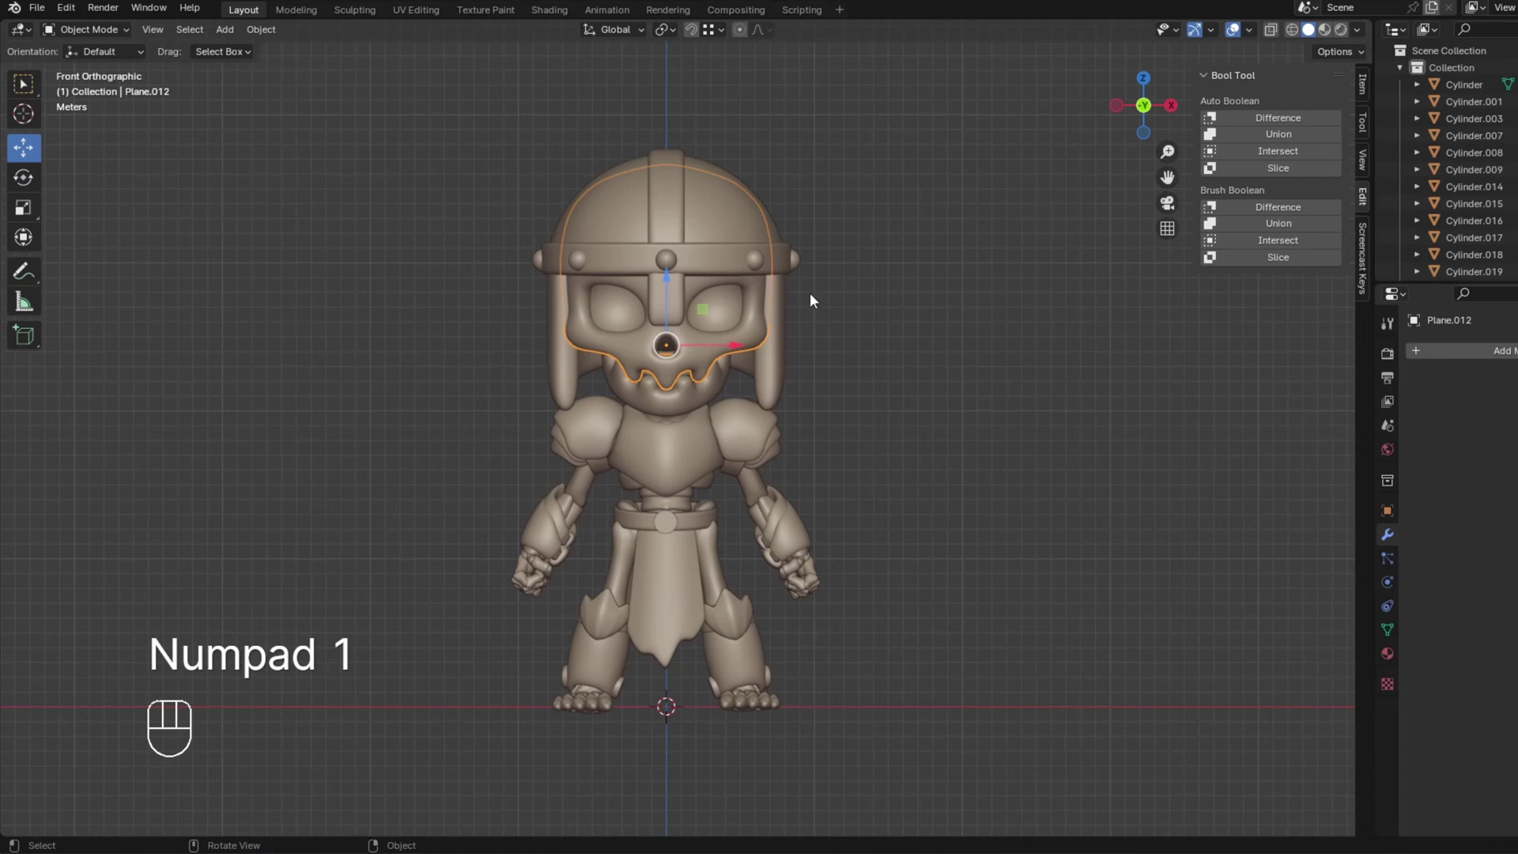
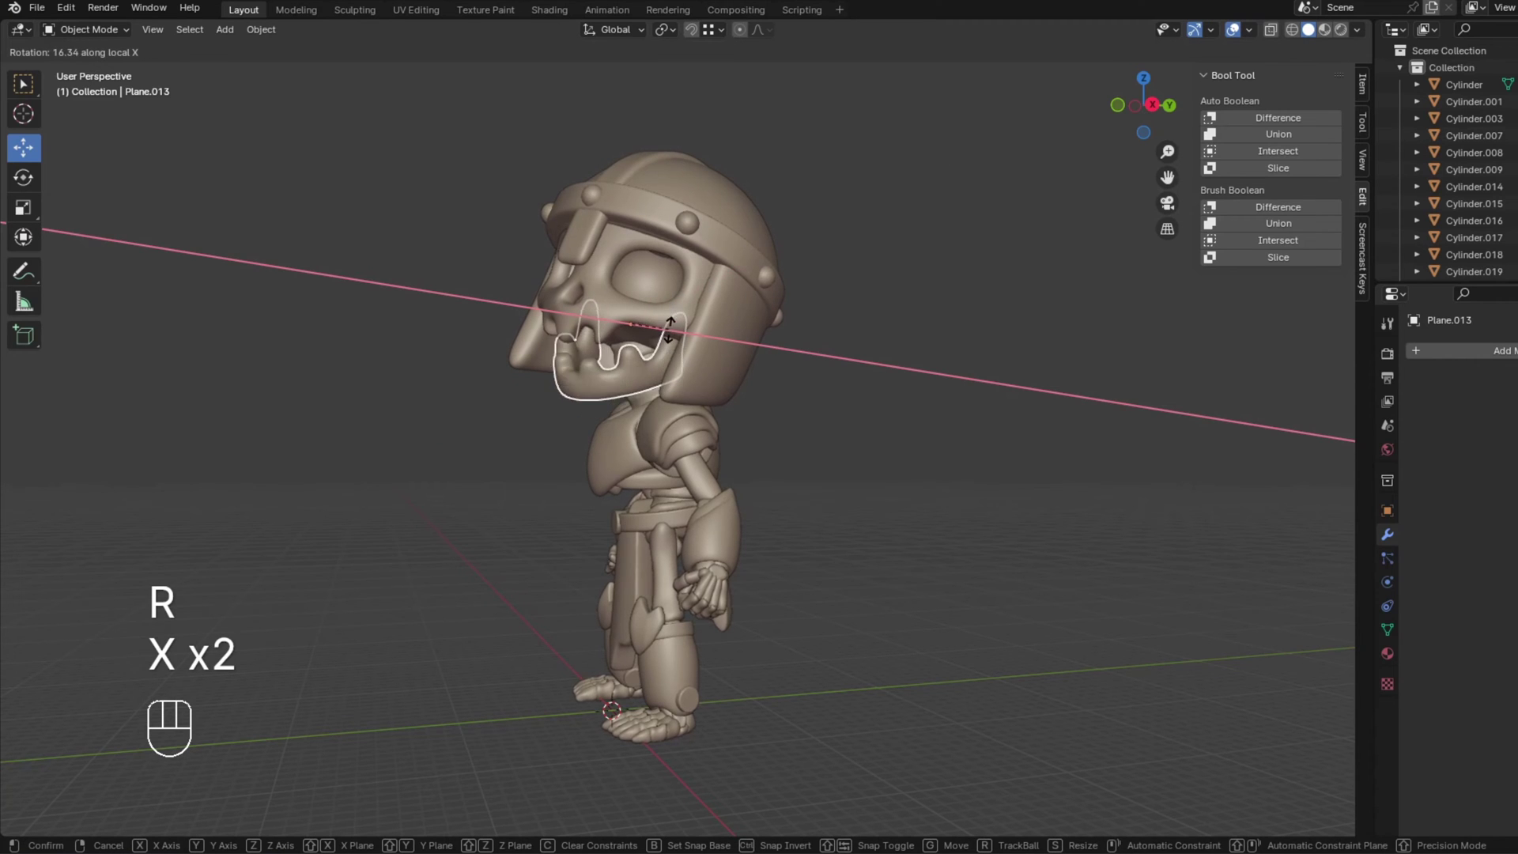
pyautogui.moveTo(671, 338); pyautogui.dragTo(778, 347)
pyautogui.moveTo(792, 348); pyautogui.dragTo(753, 340)
pyautogui.middleClick(748, 344)
pyautogui.press('r')
pyautogui.click(720, 296)
pyautogui.moveTo(757, 322); pyautogui.dragTo(796, 341)
pyautogui.middleClick(808, 334)
pyautogui.press('ctrl+z')
pyautogui.press('ctrl+z')
pyautogui.press('ctrl+z')
pyautogui.press('ctrl+z')
pyautogui.press('ctrl+z')
pyautogui.press('ctrl+z')
pyautogui.press('ctrl+z')
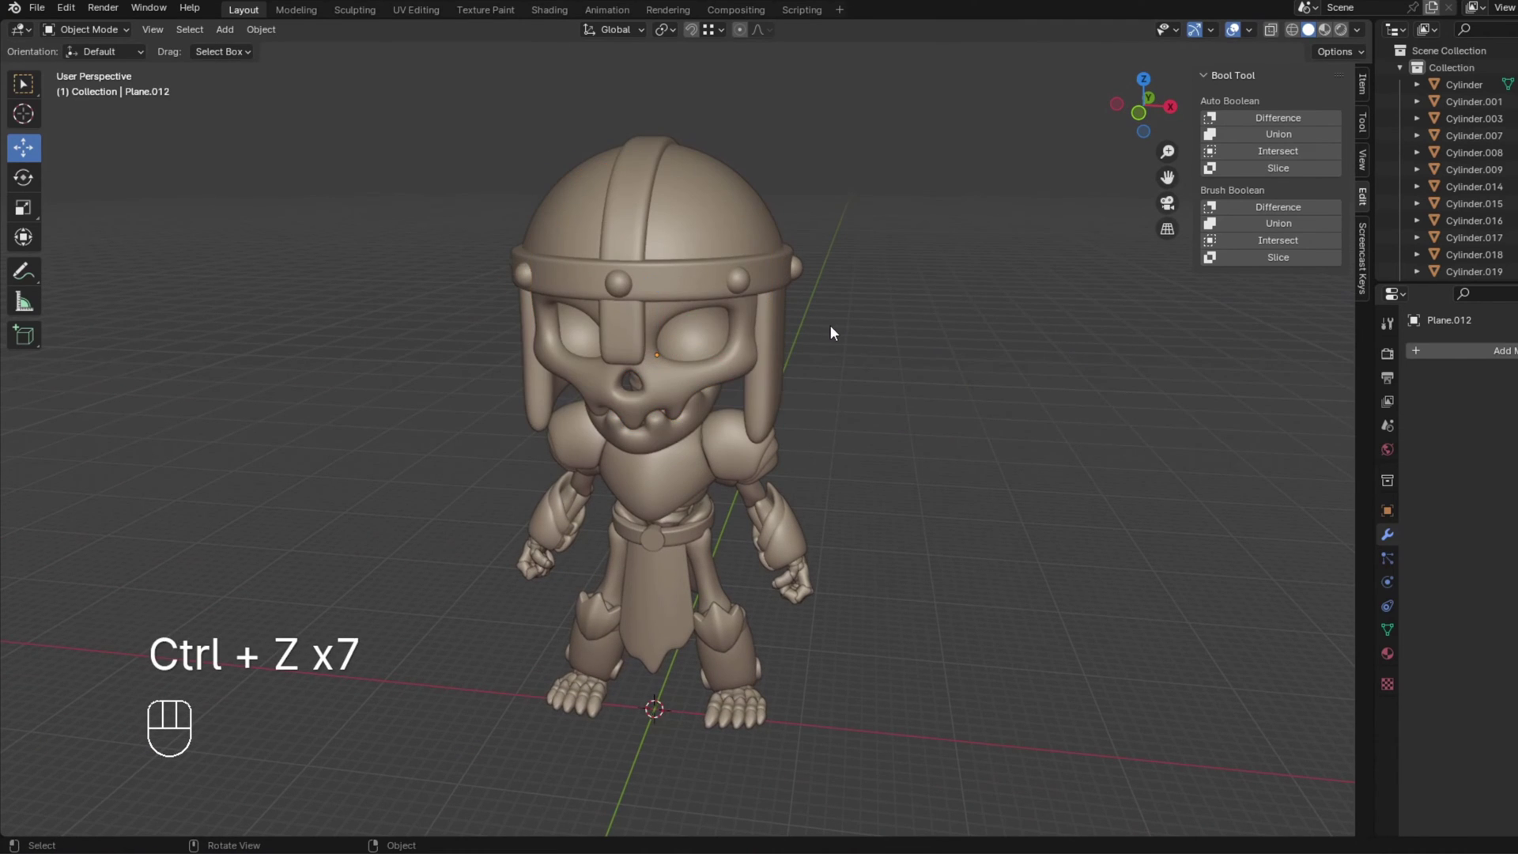
pyautogui.press('KP_1')
pyautogui.click(863, 344)
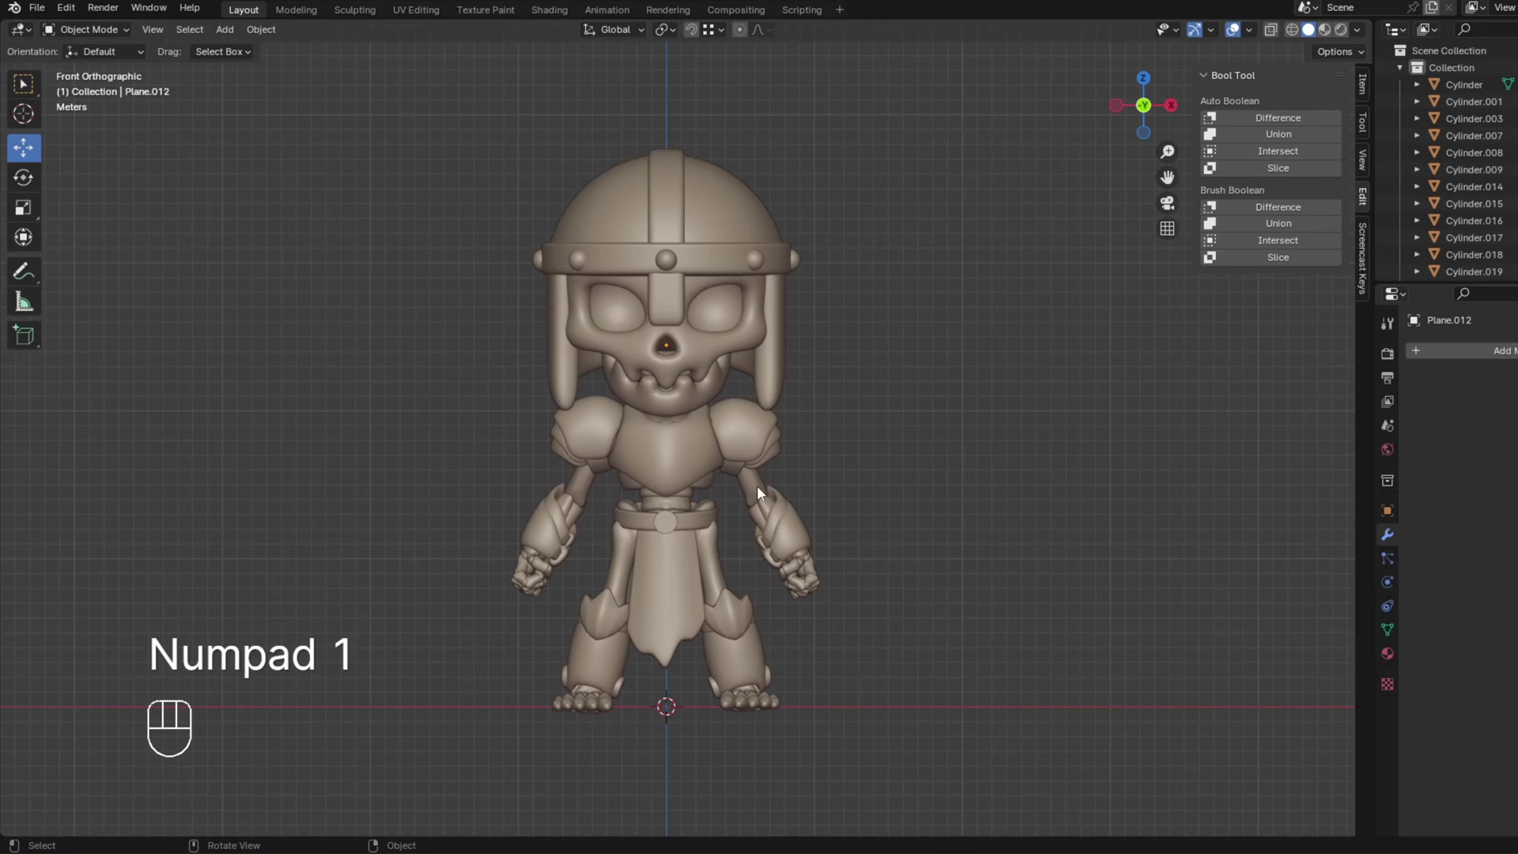
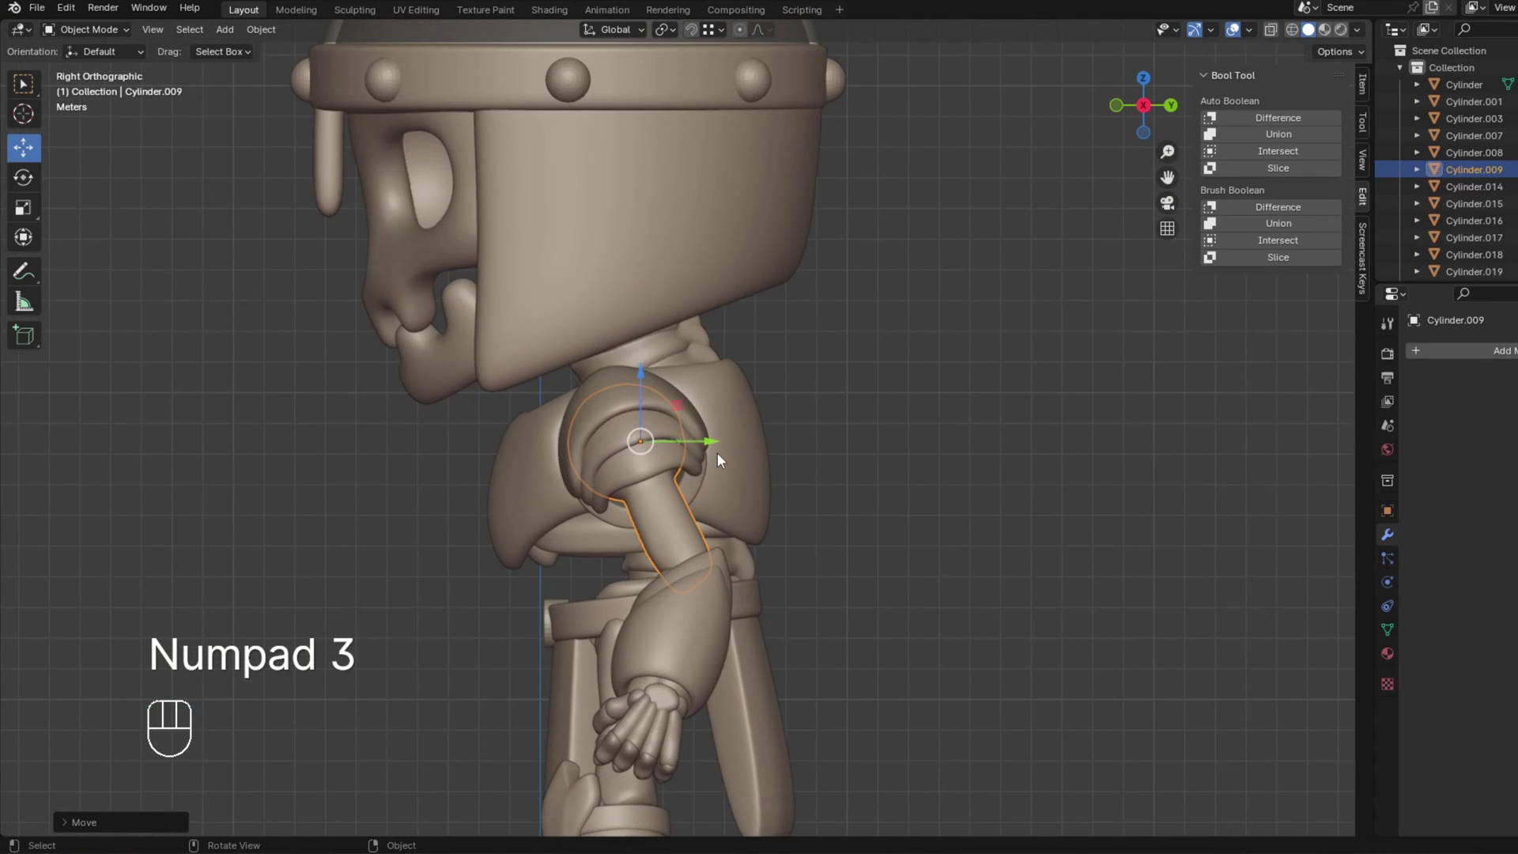
# Move forearm Cylinder.016's origin up to the elbow joint and zoom out in front view.
pyautogui.press('g')
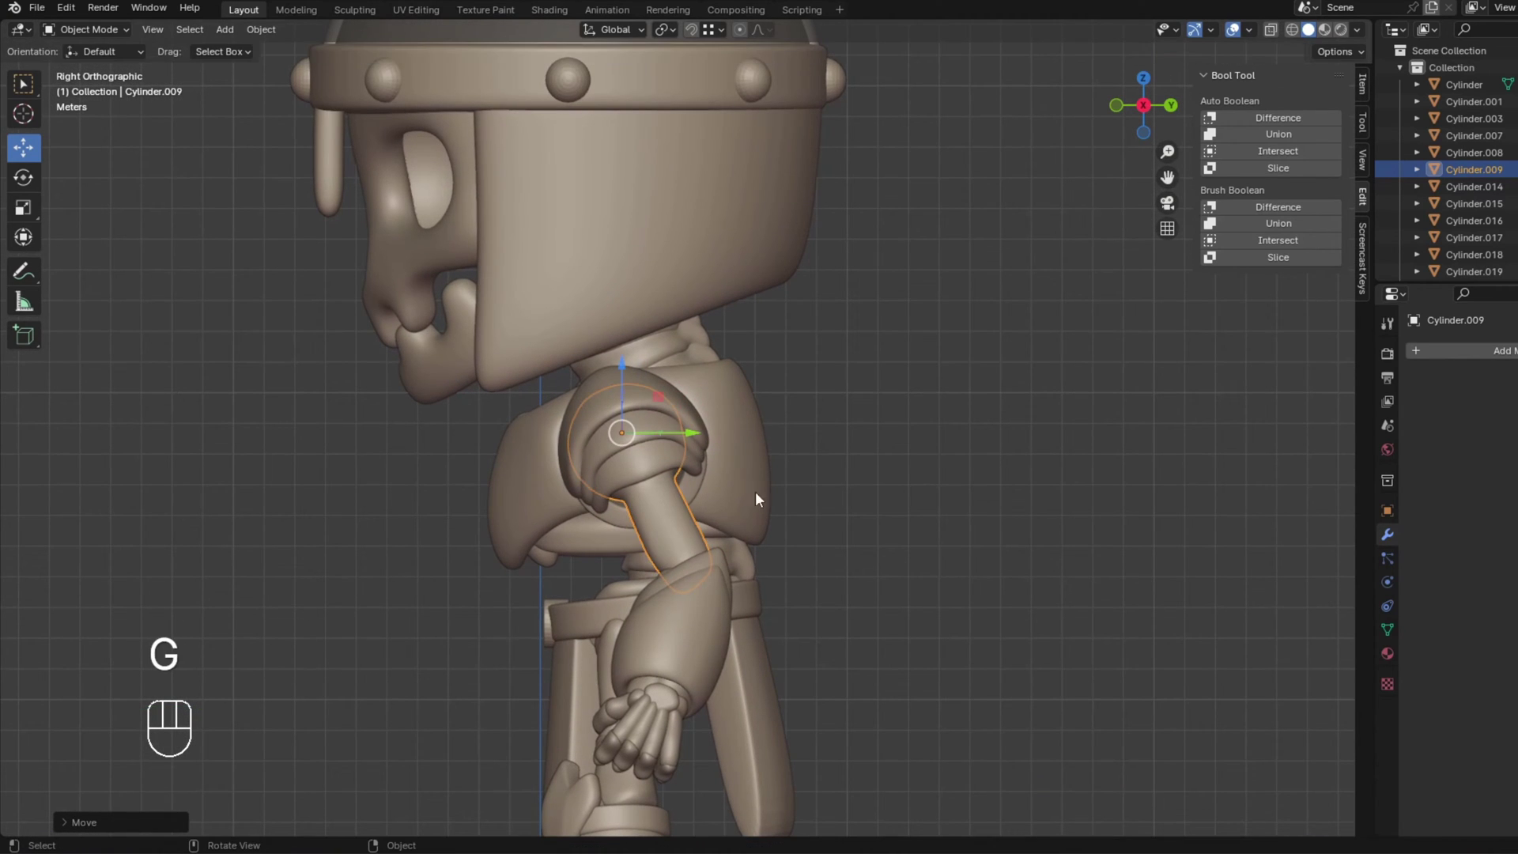
pyautogui.click(710, 609)
pyautogui.press('g')
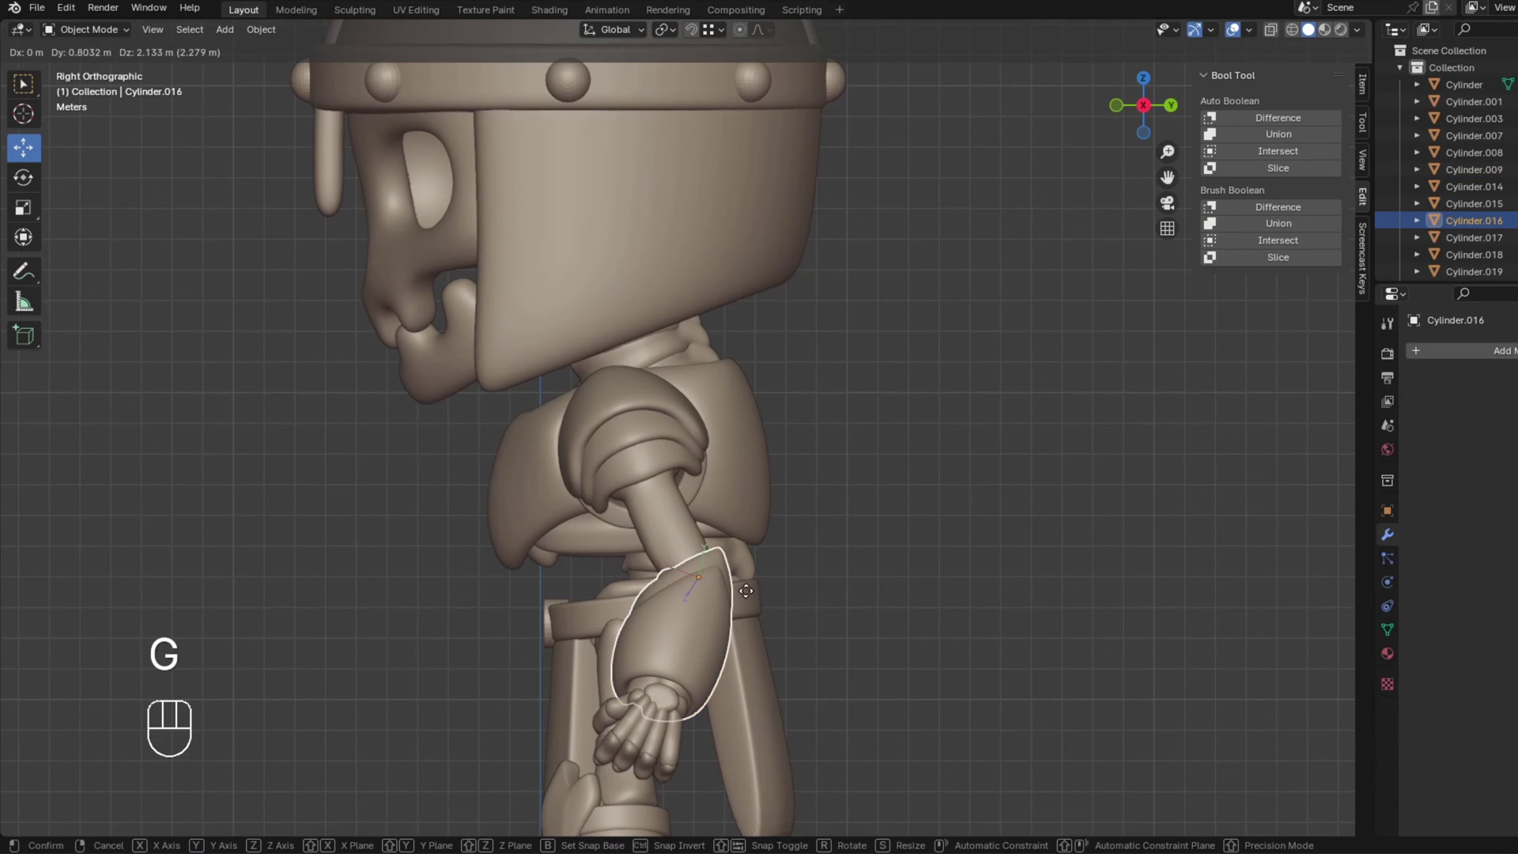
pyautogui.press('KP_1')
pyautogui.press('g')
pyautogui.click(872, 613)
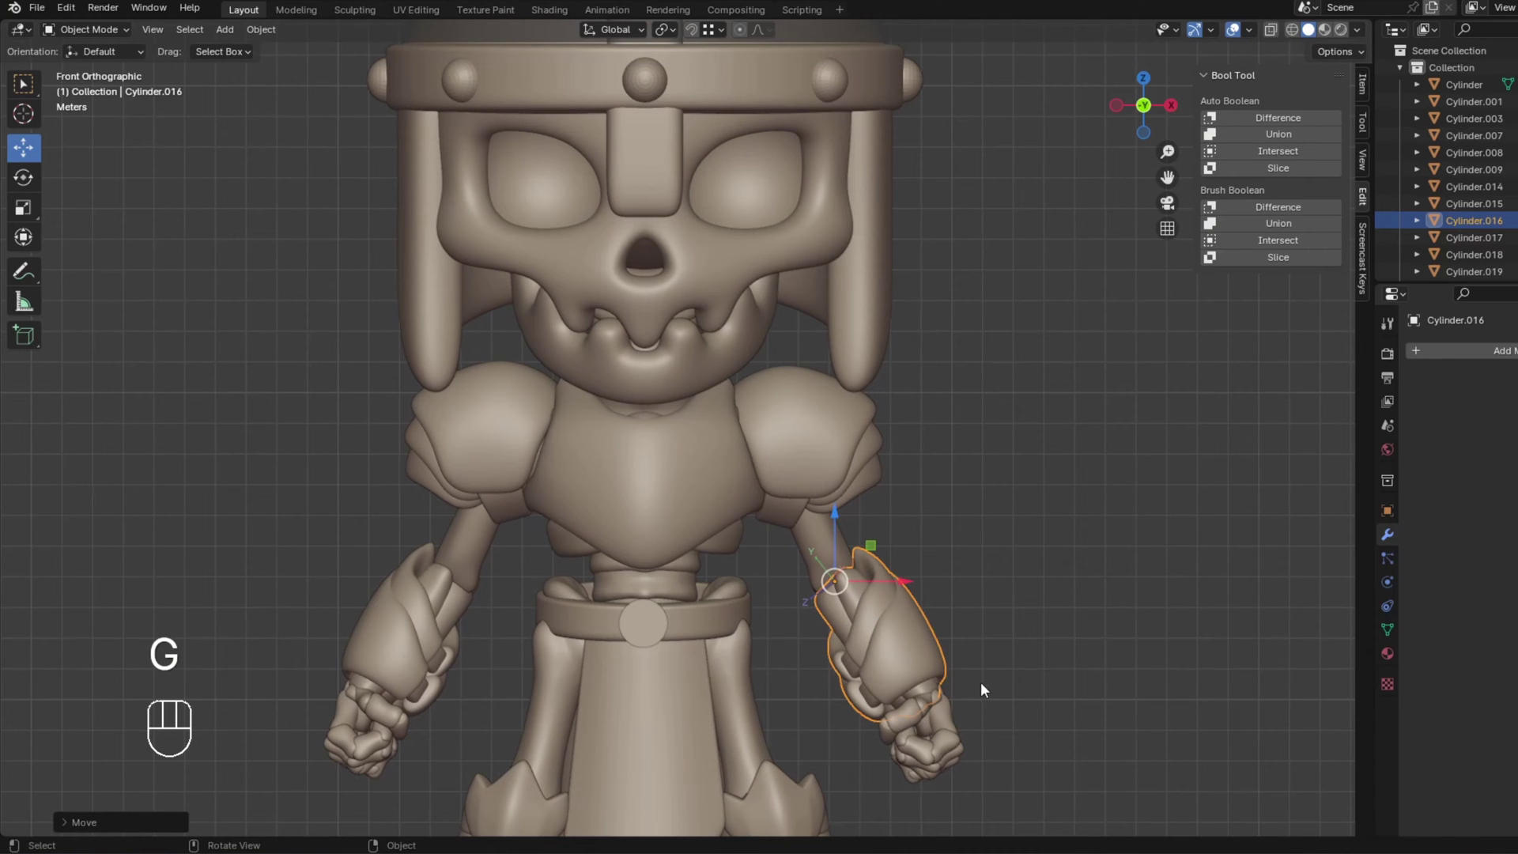
pyautogui.moveTo(918, 627); pyautogui.dragTo(922, 545)
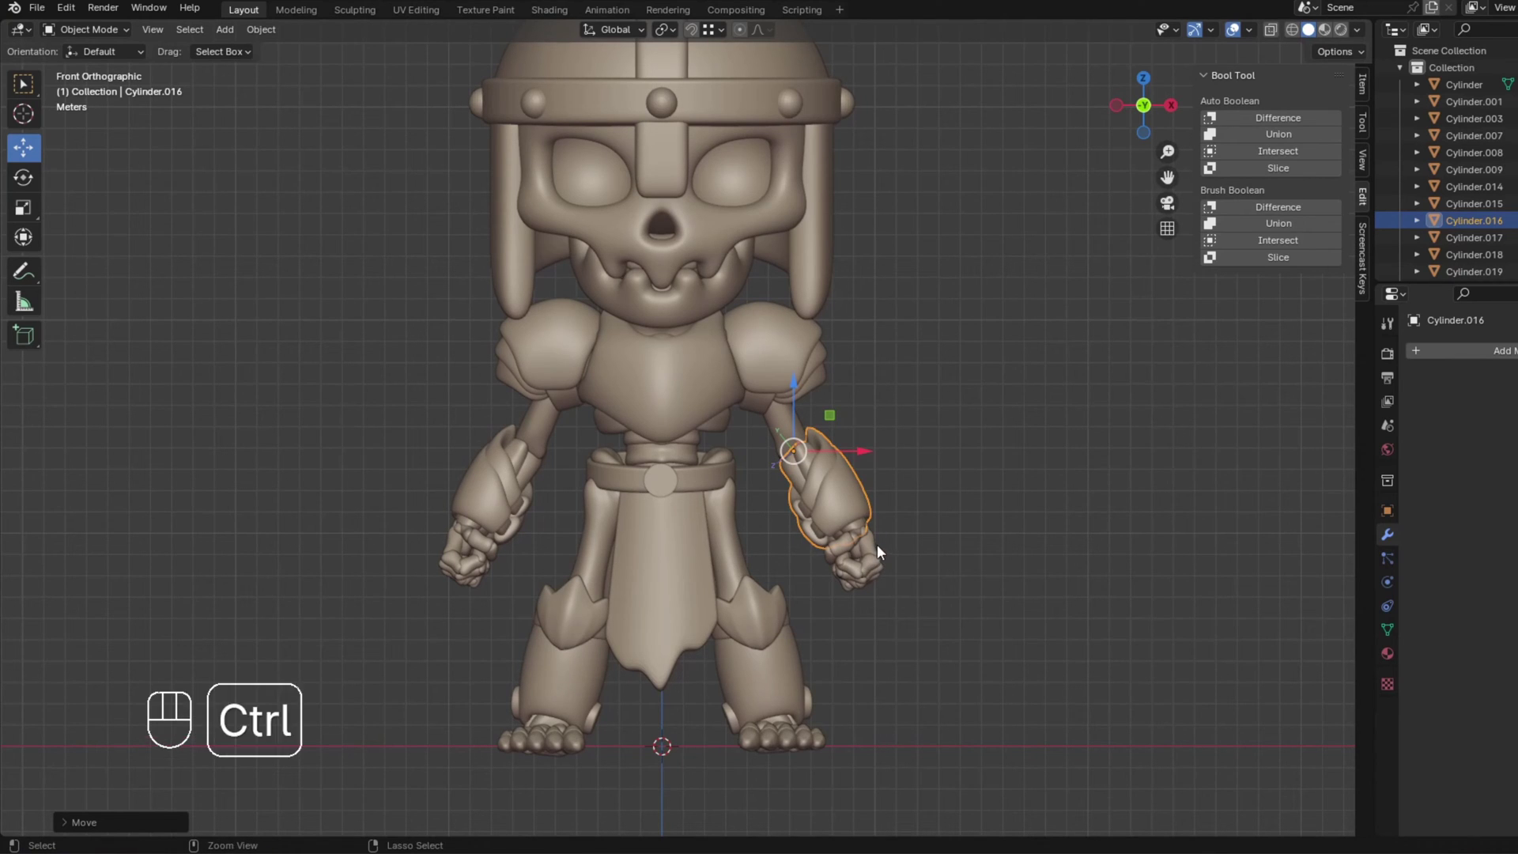
# Turn off Affect Only Origins, select the forearm and add upper arm Cylinder.009 to the selection.
pyautogui.press('ctrl+.')
pyautogui.click(908, 446)
pyautogui.click(833, 478)
pyautogui.moveTo(882, 398); pyautogui.dragTo(688, 413)
pyautogui.moveTo(667, 417); pyautogui.dragTo(559, 417)
pyautogui.middleClick(556, 417)
pyautogui.middleClick(562, 417)
pyautogui.middleClick(605, 445)
pyautogui.press('g')
pyautogui.moveTo(552, 469); pyautogui.dragTo(639, 472)
pyautogui.click(528, 548)
pyautogui.moveTo(610, 482); pyautogui.dragTo(553, 483)
pyautogui.click(550, 473)
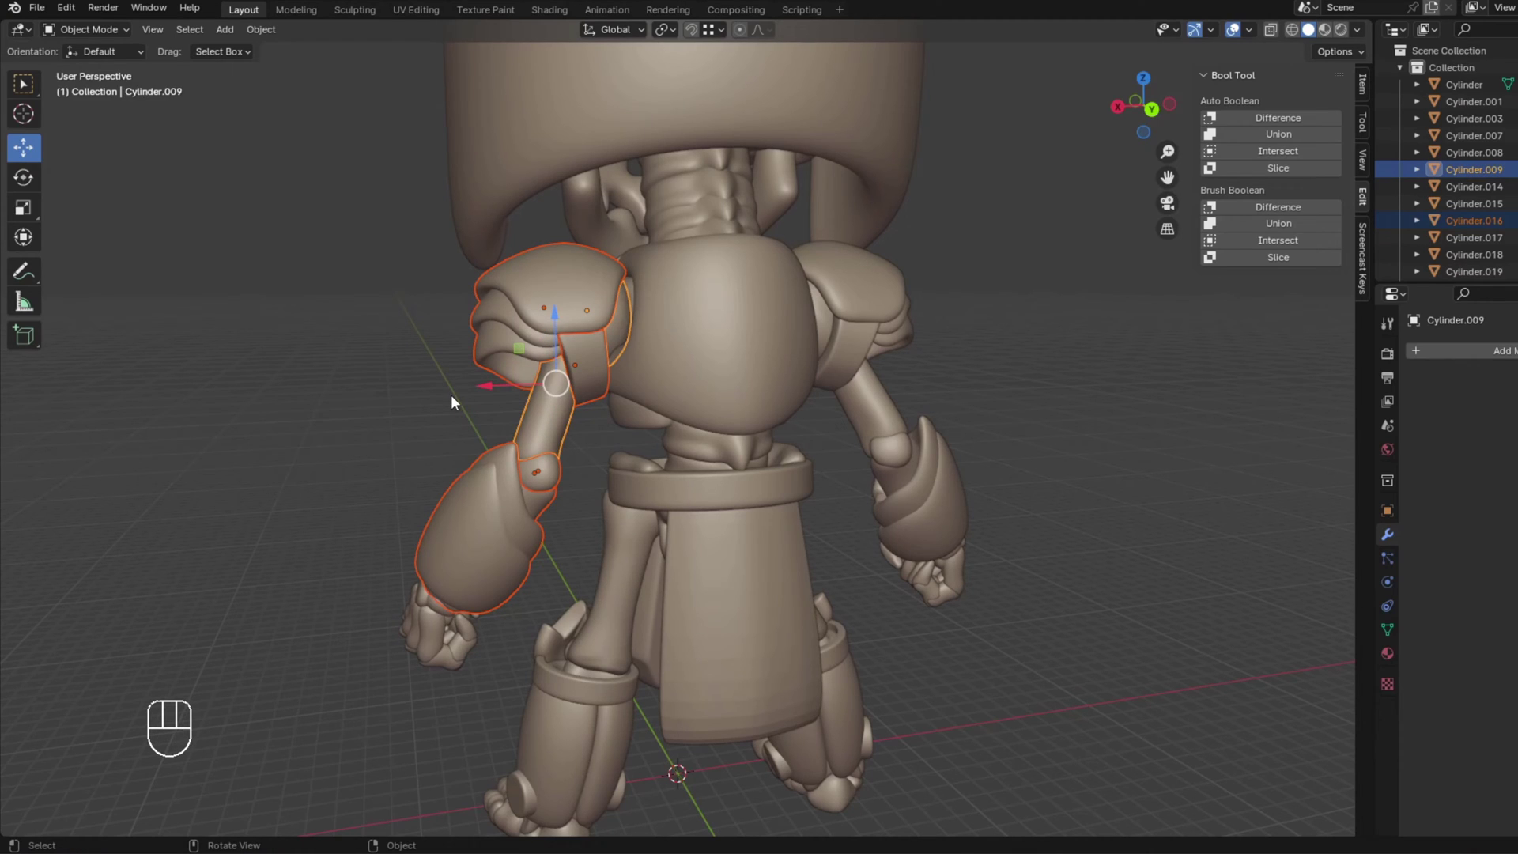
# Parent the forearm to the upper arm as Object and return to front view.
pyautogui.press('ctrl+p')
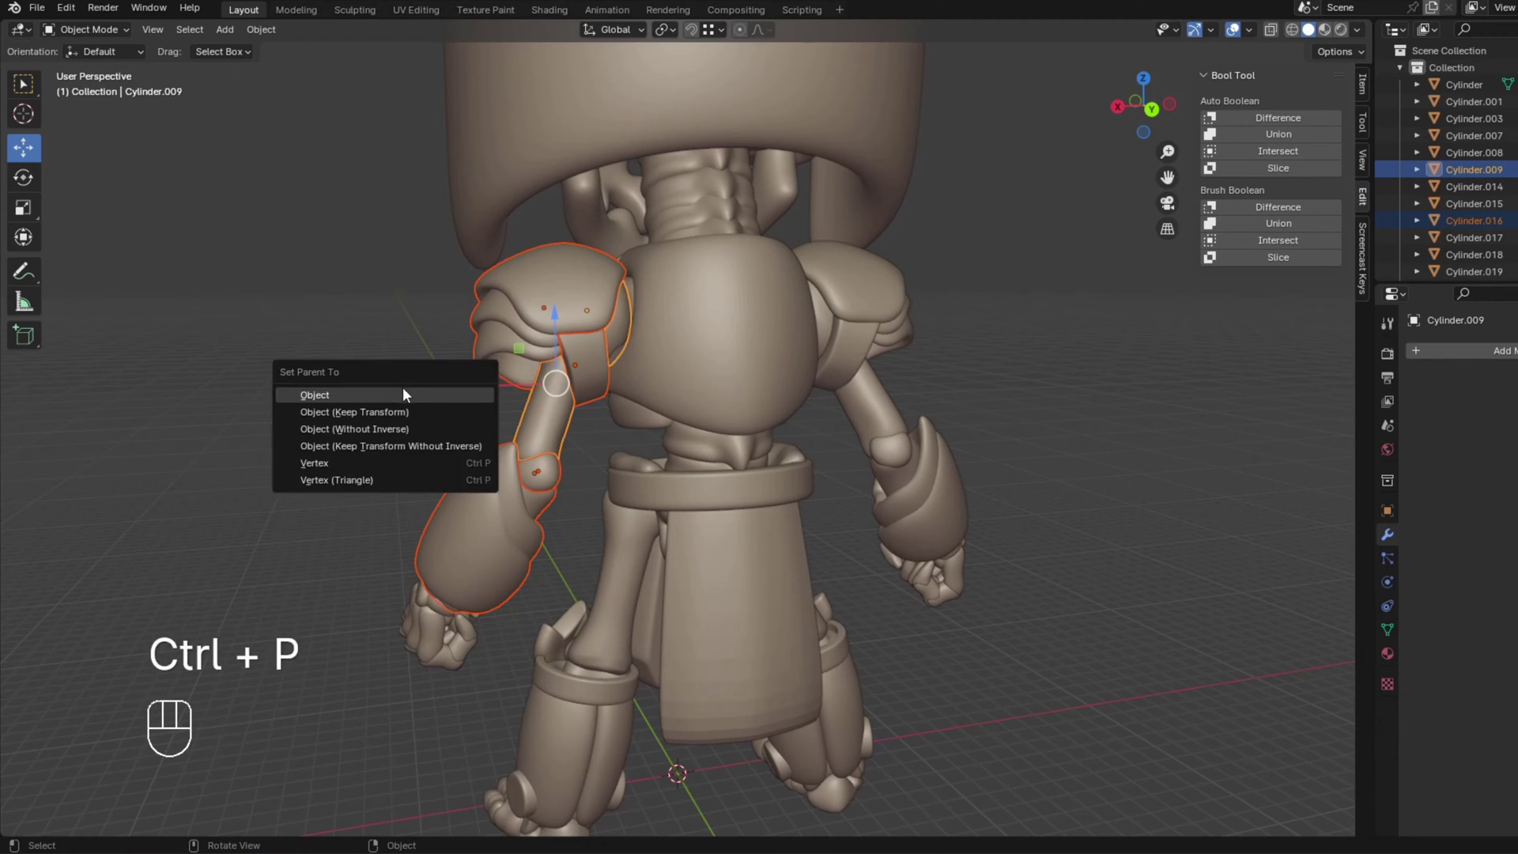
pyautogui.moveTo(477, 385); pyautogui.dragTo(656, 378)
pyautogui.press('KP_1')
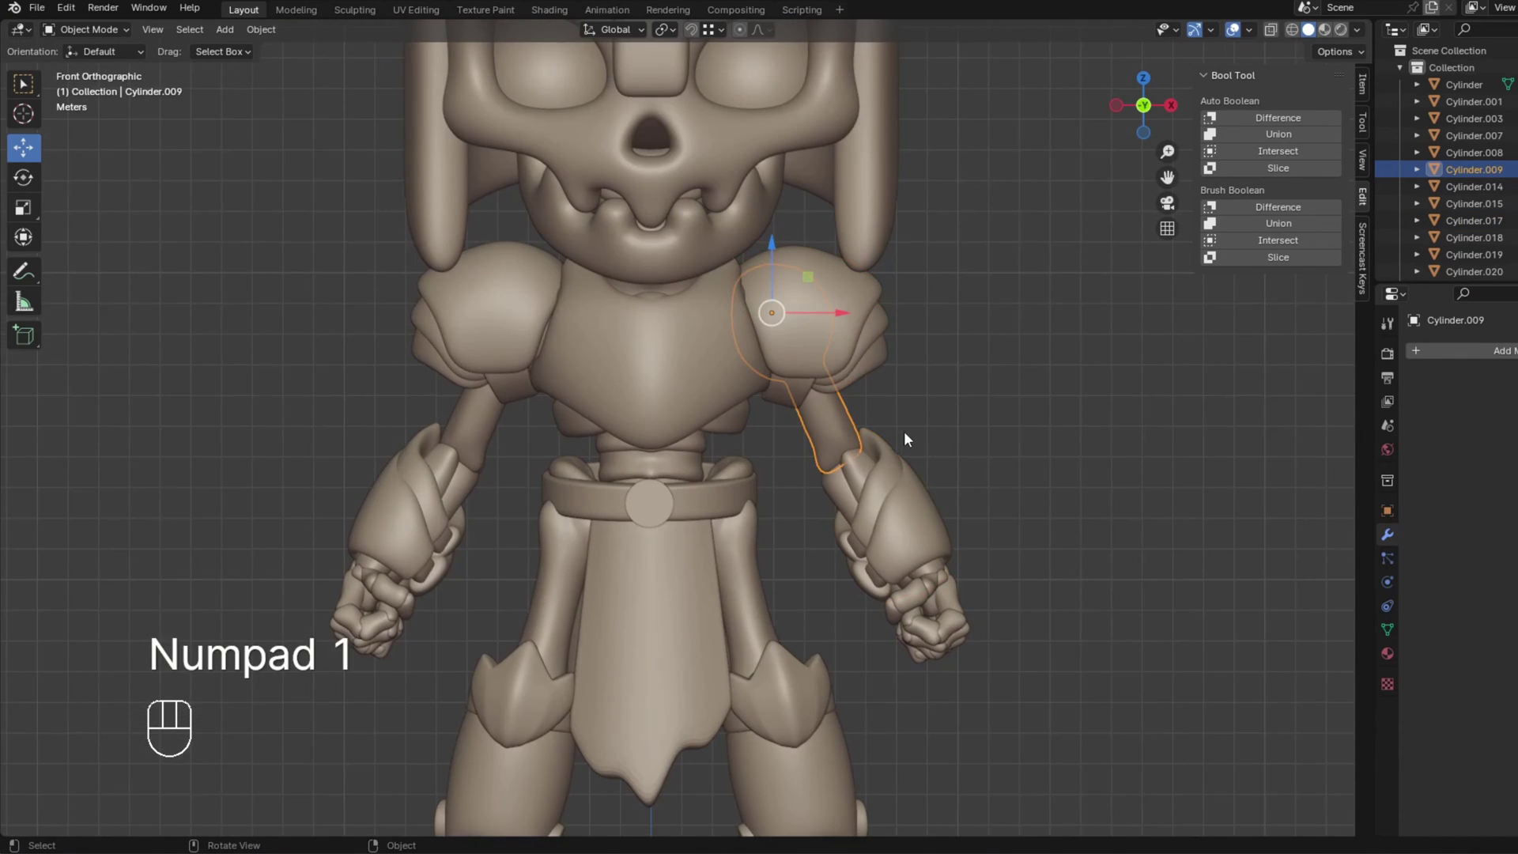
# Swing the upper arm with a cancelled rotation to confirm the forearm follows.
pyautogui.press('r')
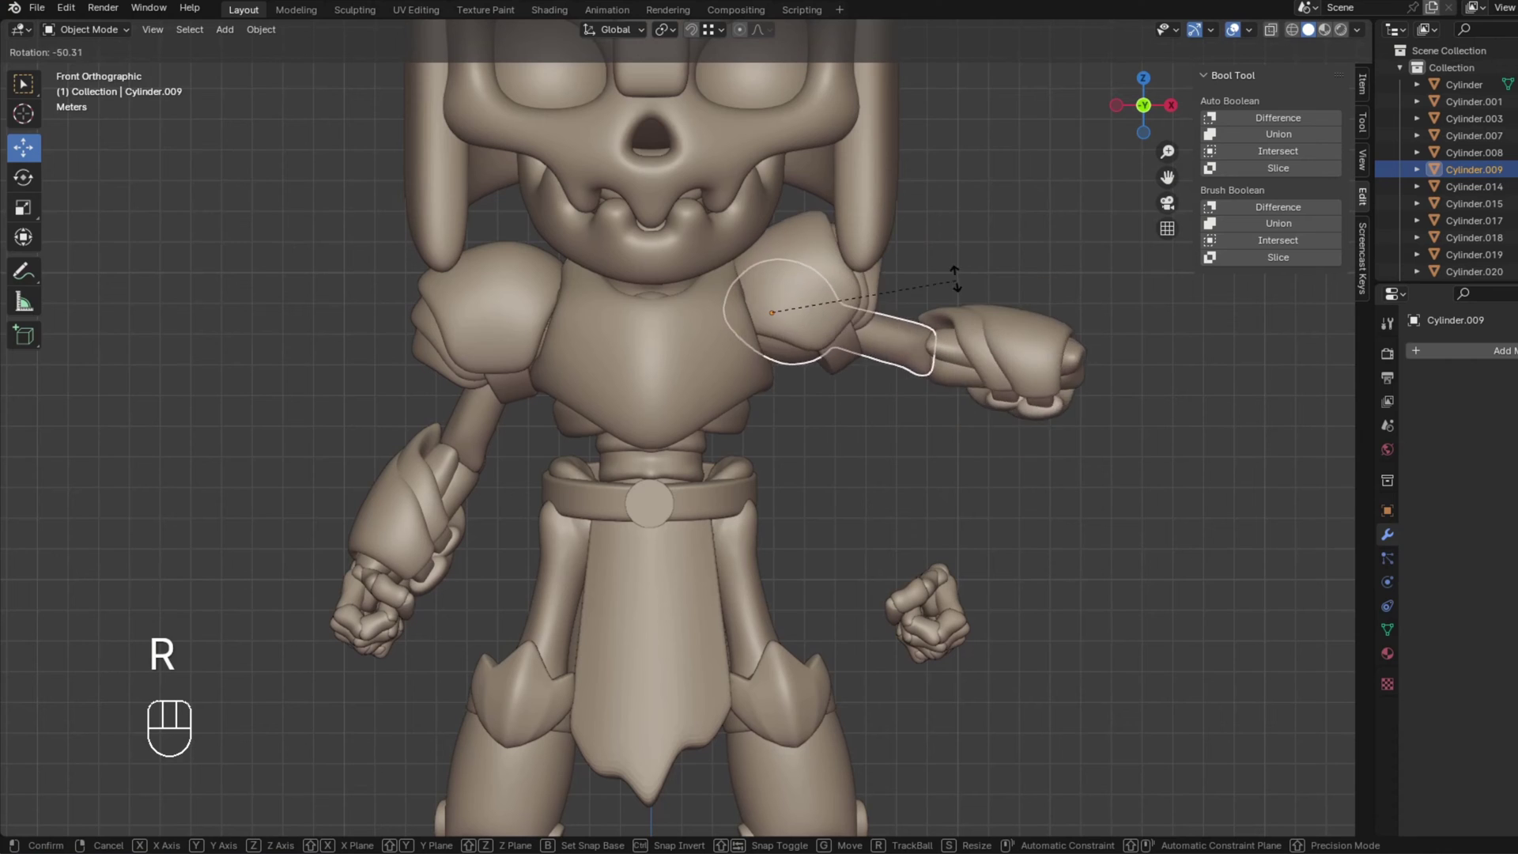
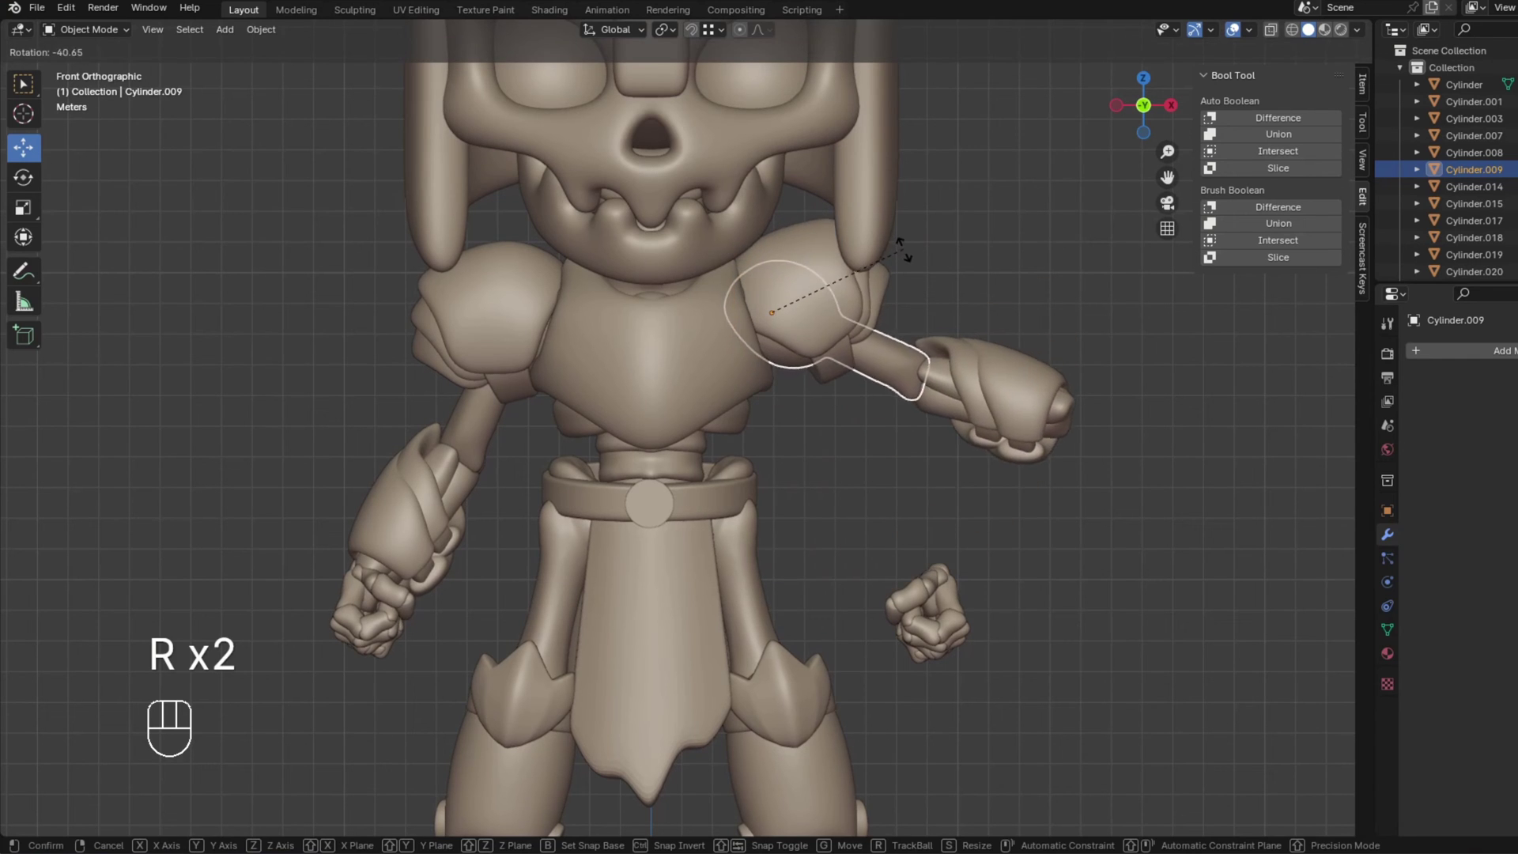
pyautogui.click(824, 298)
pyautogui.moveTo(948, 316); pyautogui.dragTo(804, 344)
pyautogui.moveTo(707, 347); pyautogui.dragTo(665, 349)
pyautogui.click(682, 356)
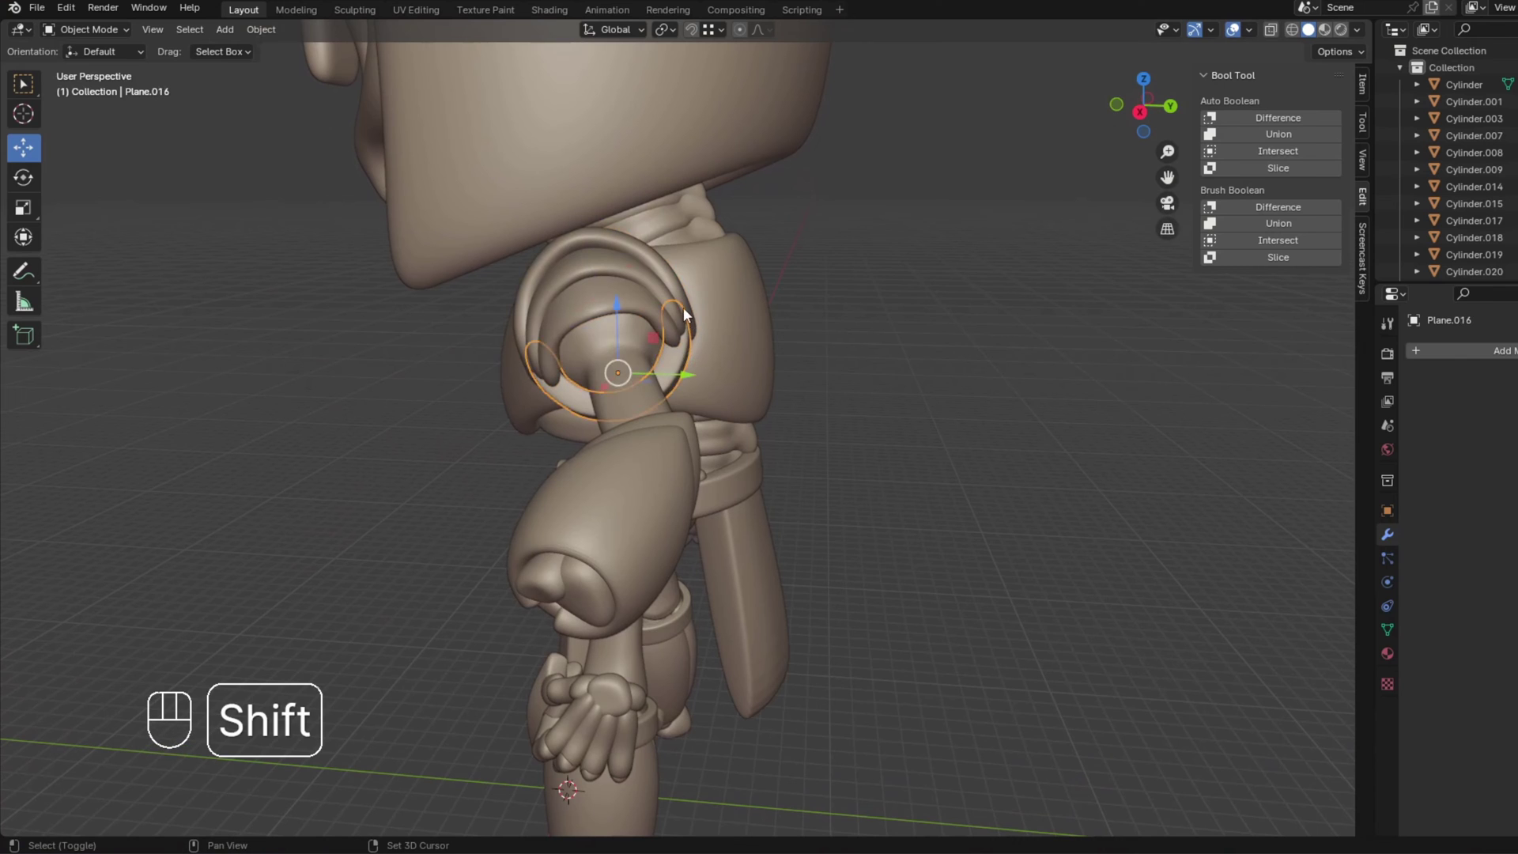
# Test-rotate the shoulder guard and forearm with cancelled rotations, orbiting around the arm.
pyautogui.click(679, 306)
pyautogui.press('r')
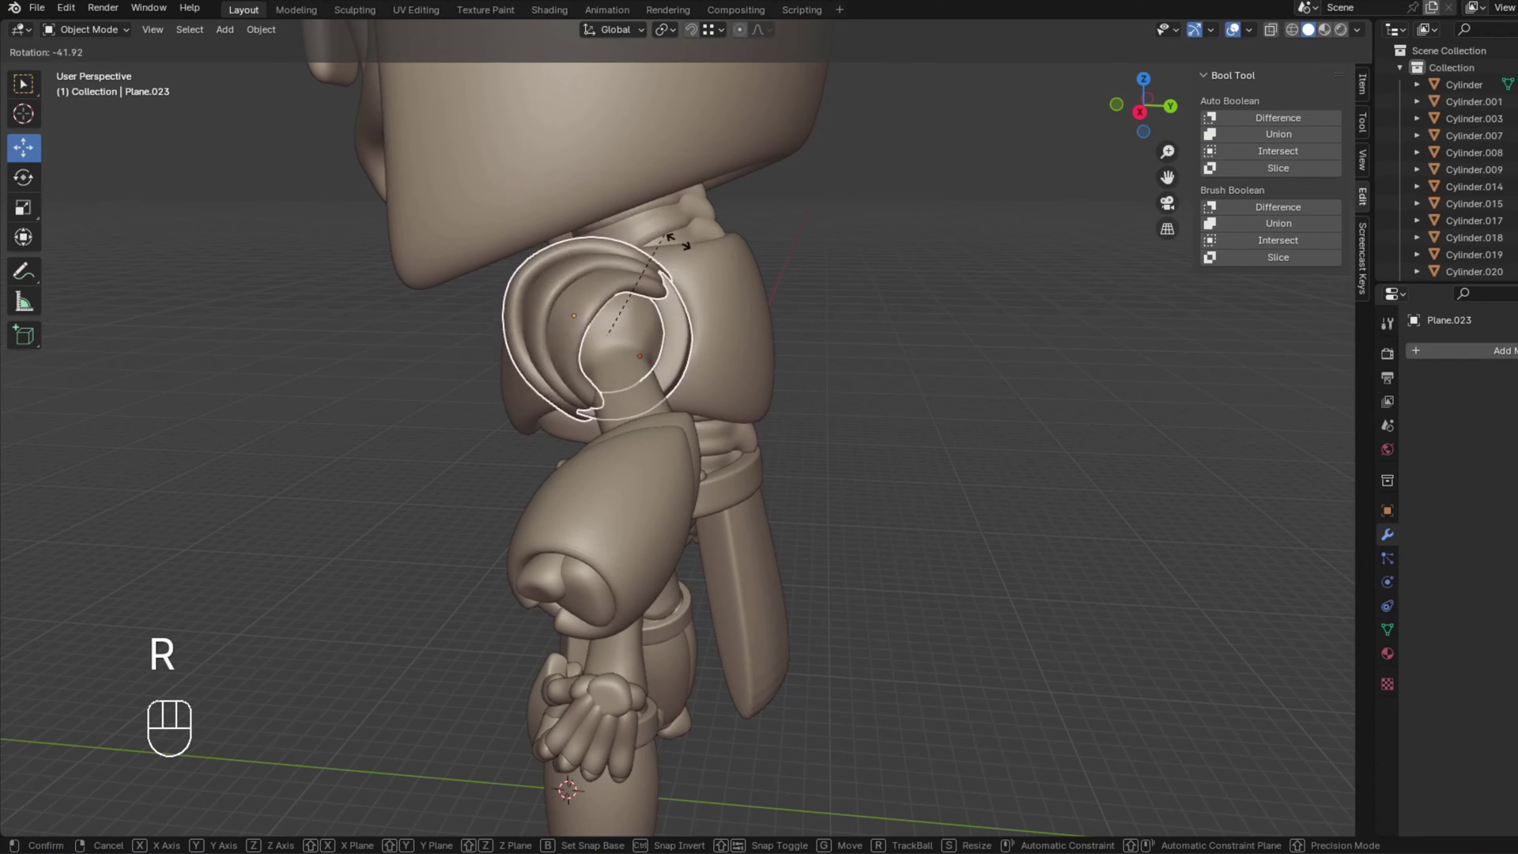
pyautogui.click(707, 286)
pyautogui.moveTo(674, 297); pyautogui.dragTo(734, 278)
pyautogui.moveTo(773, 282); pyautogui.dragTo(798, 289)
pyautogui.moveTo(743, 291); pyautogui.dragTo(662, 311)
pyautogui.press('r')
pyautogui.click(697, 361)
pyautogui.moveTo(657, 372); pyautogui.dragTo(783, 357)
pyautogui.moveTo(832, 370); pyautogui.dragTo(798, 366)
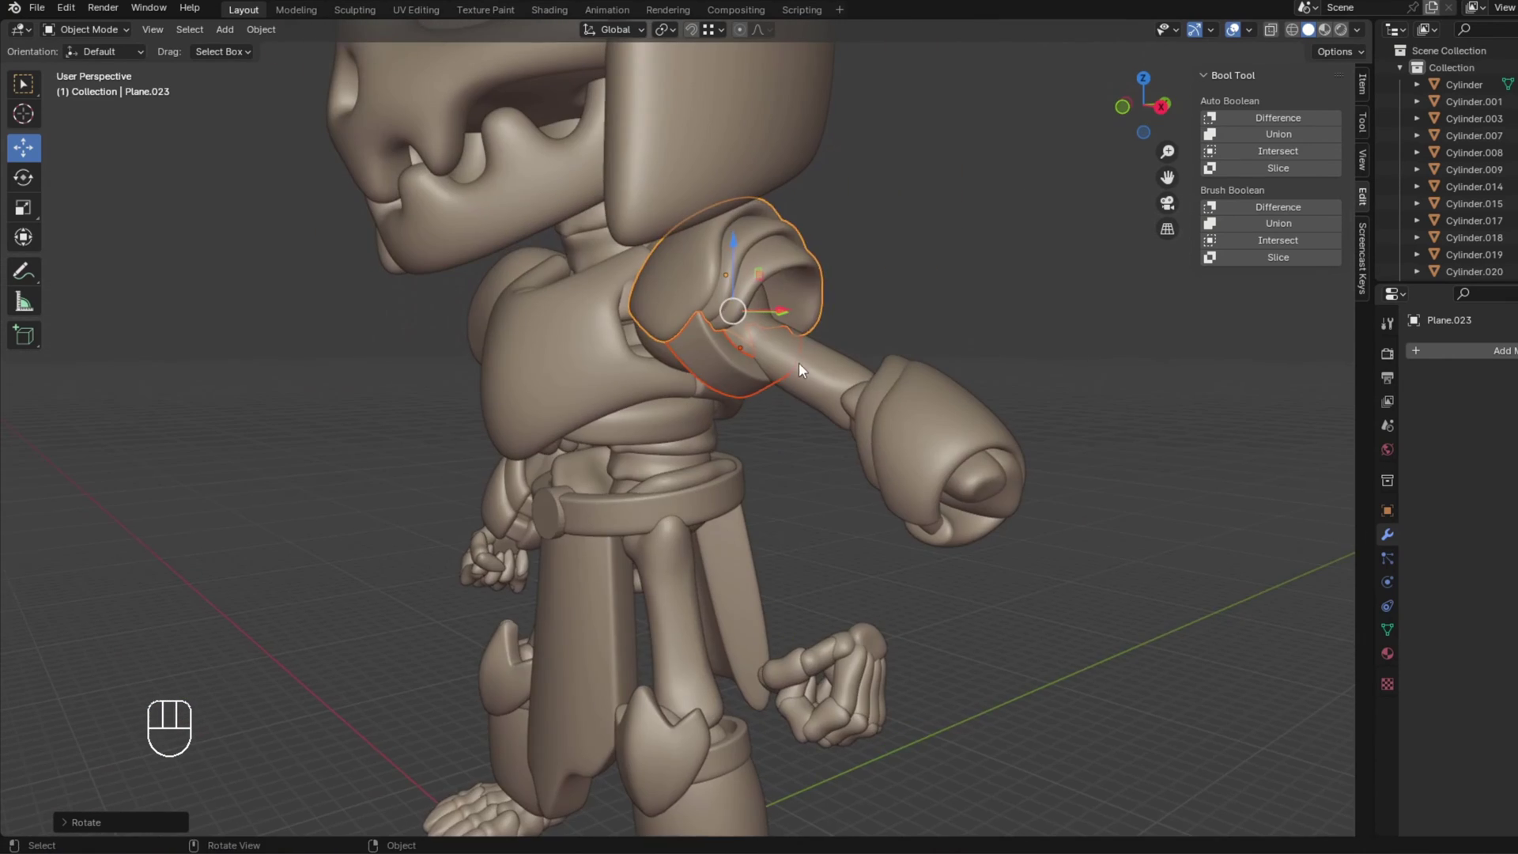
pyautogui.moveTo(798, 369); pyautogui.dragTo(708, 388)
pyautogui.moveTo(774, 386); pyautogui.dragTo(932, 375)
pyautogui.press('r')
pyautogui.moveTo(916, 327); pyautogui.dragTo(819, 346)
pyautogui.moveTo(818, 342); pyautogui.dragTo(703, 350)
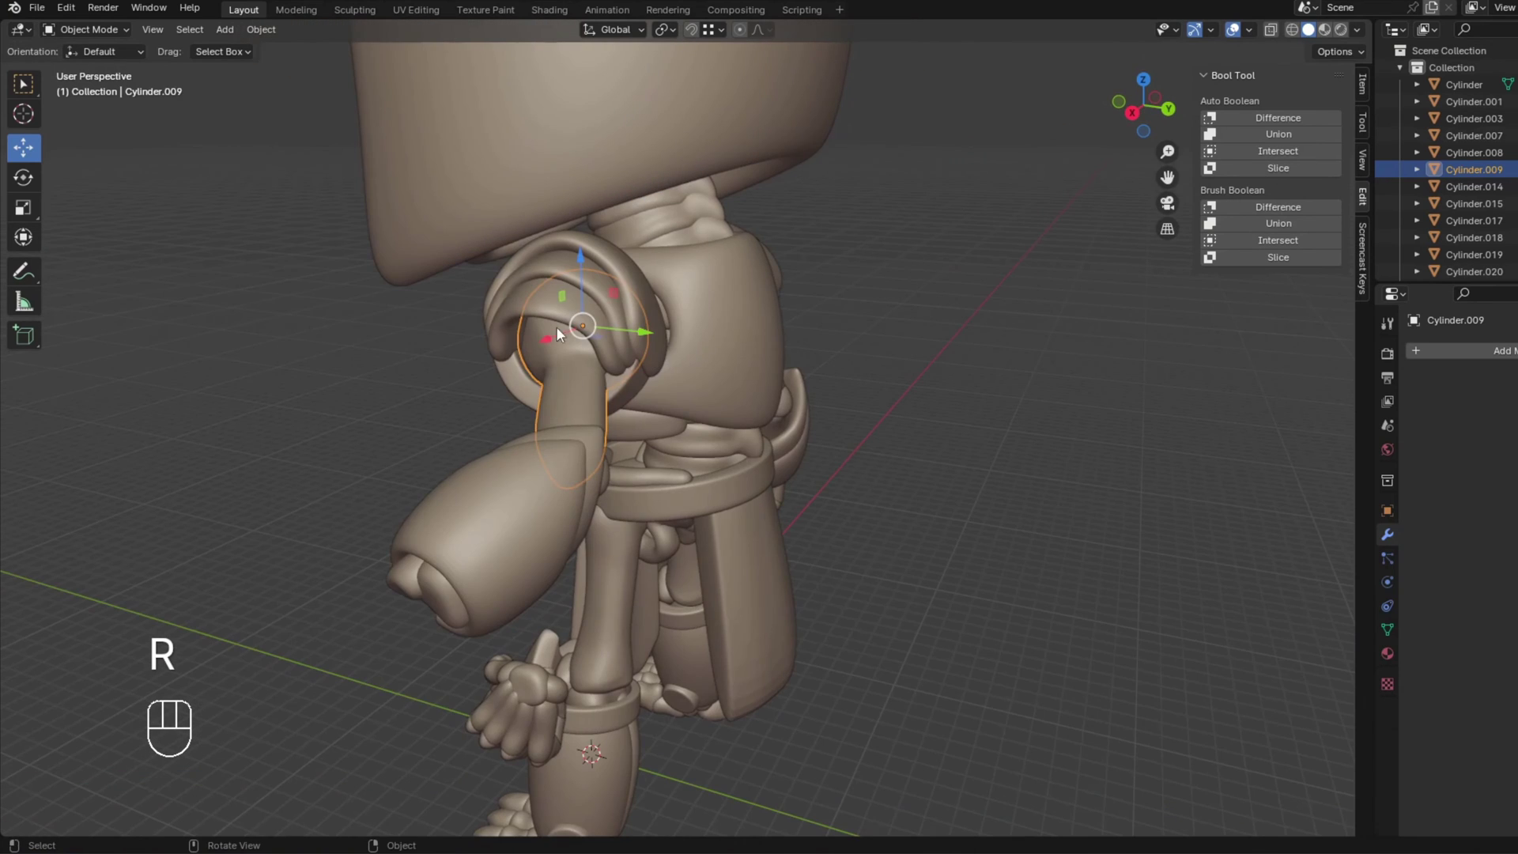
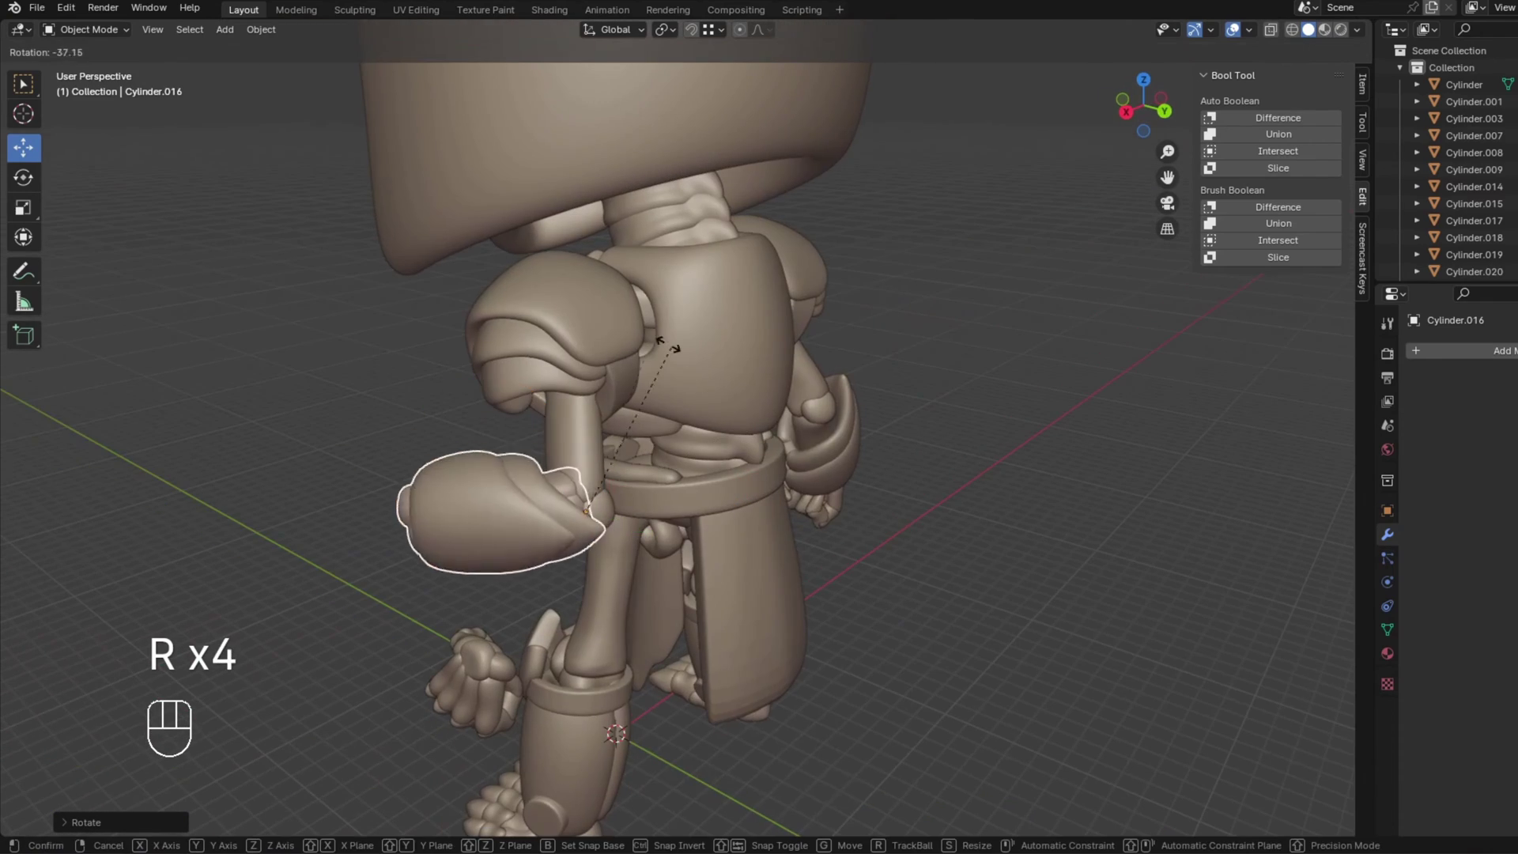
# Undo the test changes and frame the standalone skeletal hand in Front Orthographic.
pyautogui.click(632, 328)
pyautogui.moveTo(640, 415); pyautogui.dragTo(864, 364)
pyautogui.moveTo(866, 378); pyautogui.dragTo(815, 389)
pyautogui.press('ctrl+z')
pyautogui.press('ctrl+z')
pyautogui.press('ctrl+z')
pyautogui.press('ctrl+z')
pyautogui.press('ctrl+z')
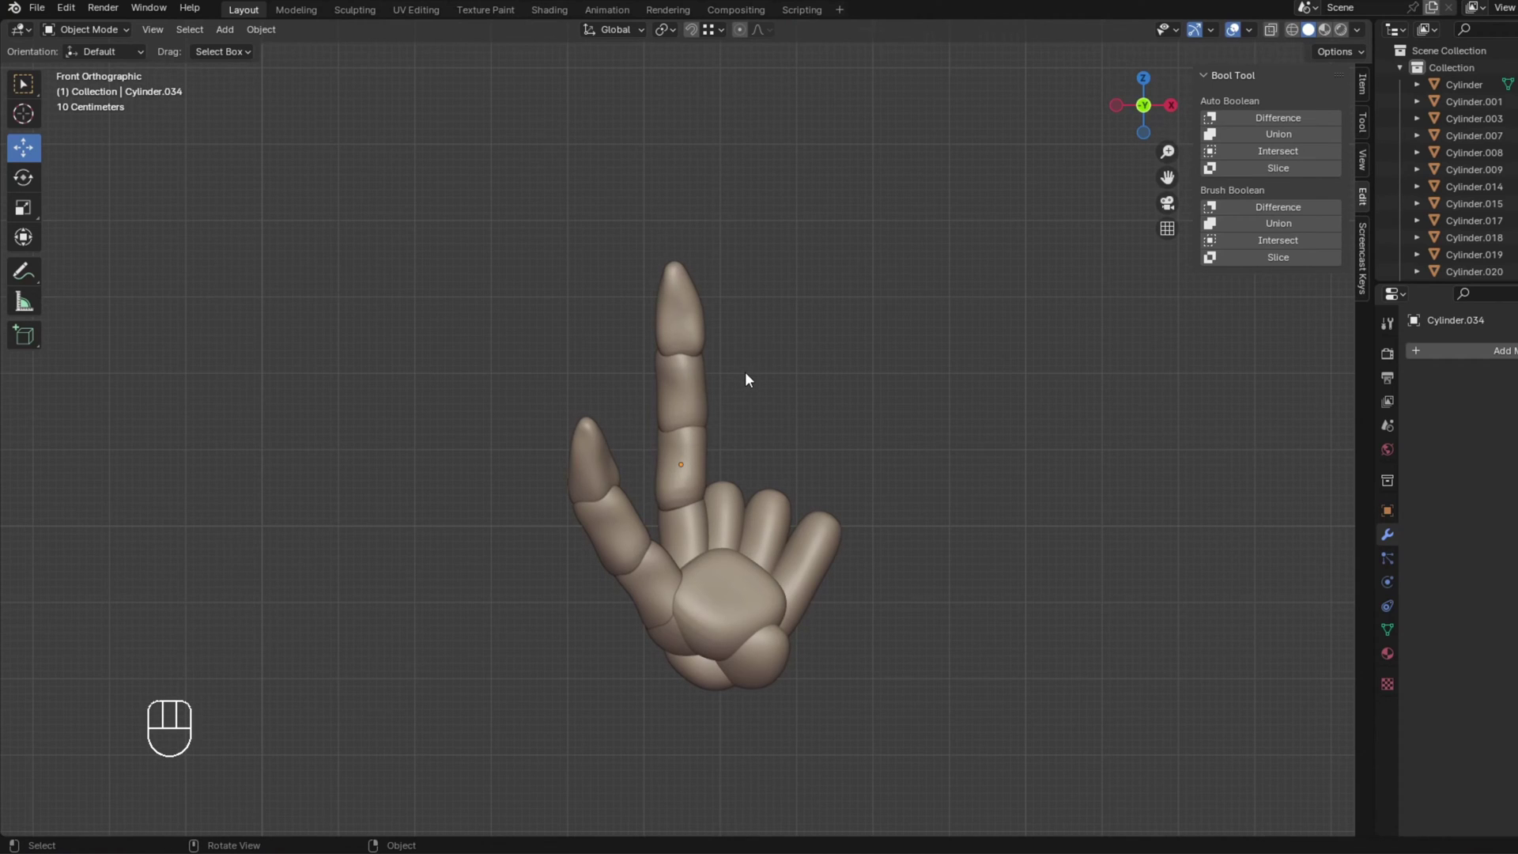
# Orbit around the standalone hand and test-rotate one of its finger pieces.
pyautogui.moveTo(640, 502); pyautogui.dragTo(789, 469)
pyautogui.click(769, 566)
pyautogui.moveTo(789, 558); pyautogui.dragTo(736, 535)
pyautogui.press('r')
pyautogui.moveTo(870, 452); pyautogui.dragTo(725, 508)
pyautogui.moveTo(577, 522); pyautogui.dragTo(635, 528)
pyautogui.moveTo(734, 532); pyautogui.dragTo(795, 511)
pyautogui.moveTo(837, 449); pyautogui.dragTo(787, 468)
pyautogui.moveTo(849, 429); pyautogui.dragTo(767, 467)
pyautogui.click(700, 472)
pyautogui.click(838, 426)
pyautogui.middleClick(863, 433)
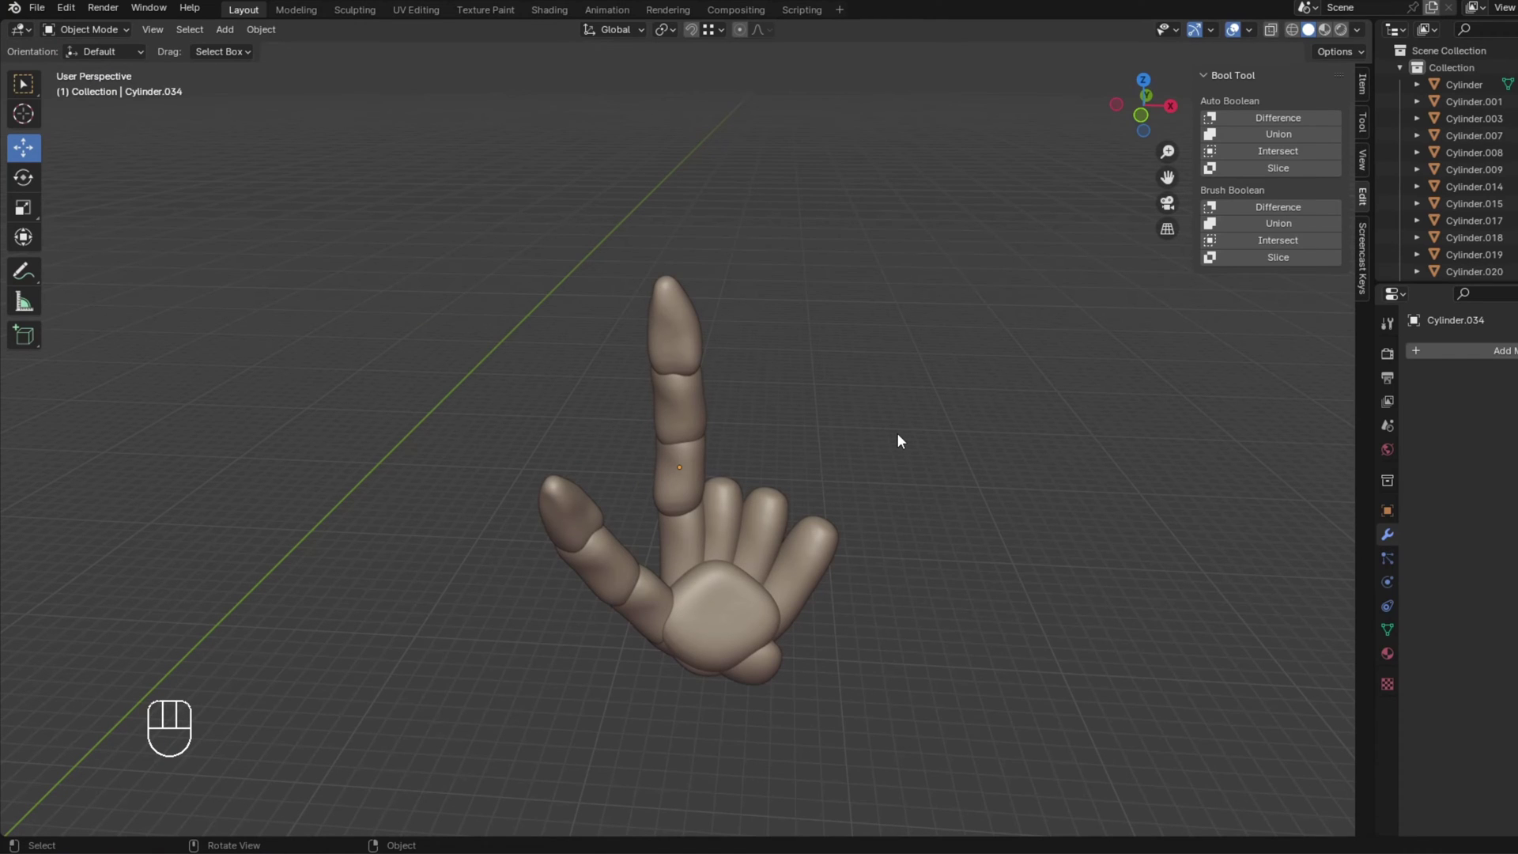
# Check the hand in front and right views, then box-select all finger and palm pieces.
pyautogui.press('KP_1')
pyautogui.moveTo(804, 399); pyautogui.dragTo(830, 444)
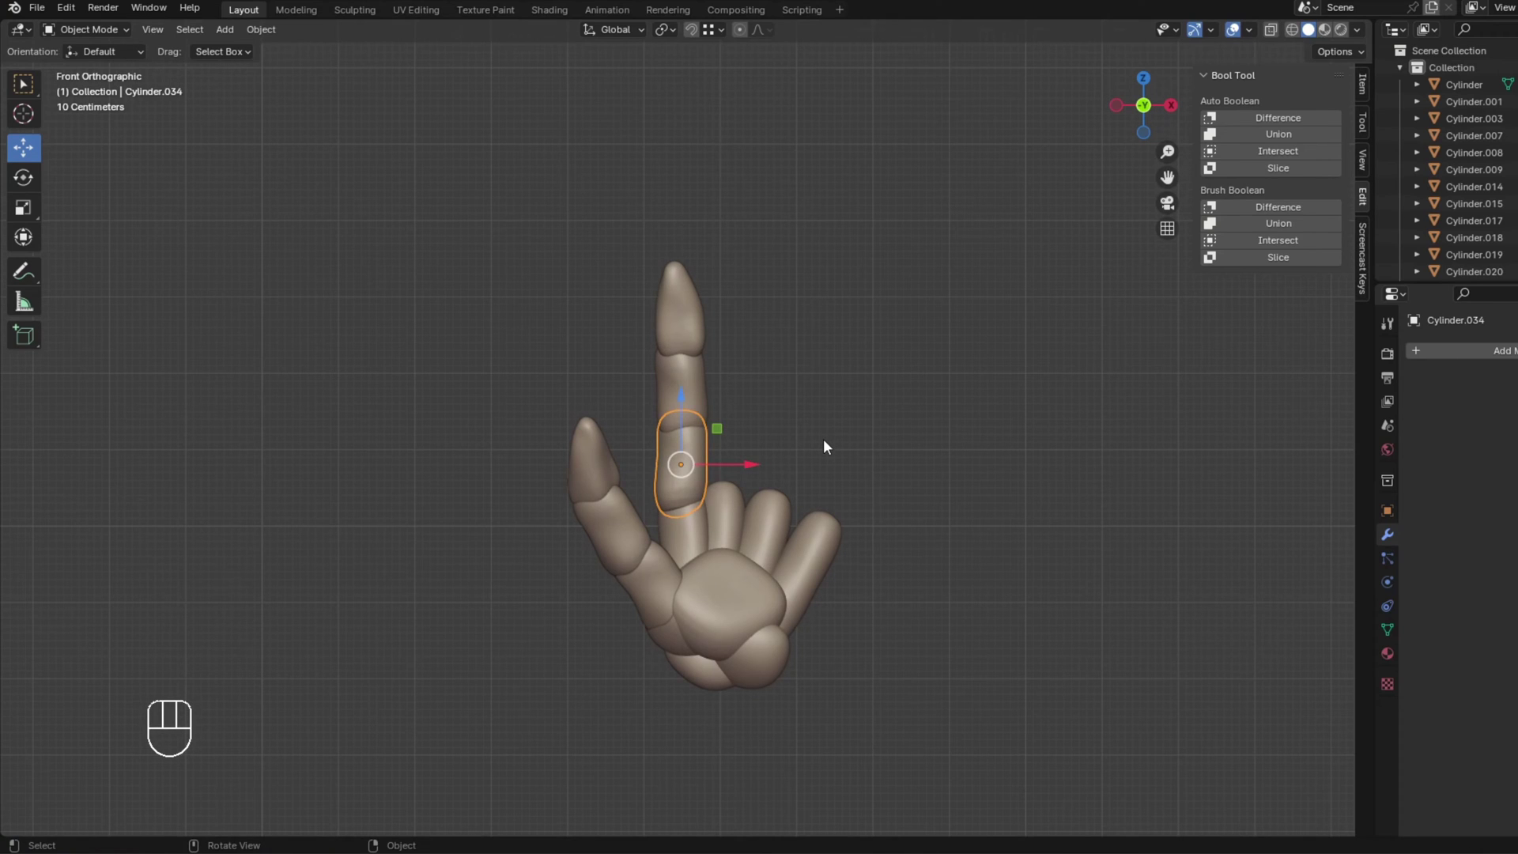
pyautogui.press('KP_3')
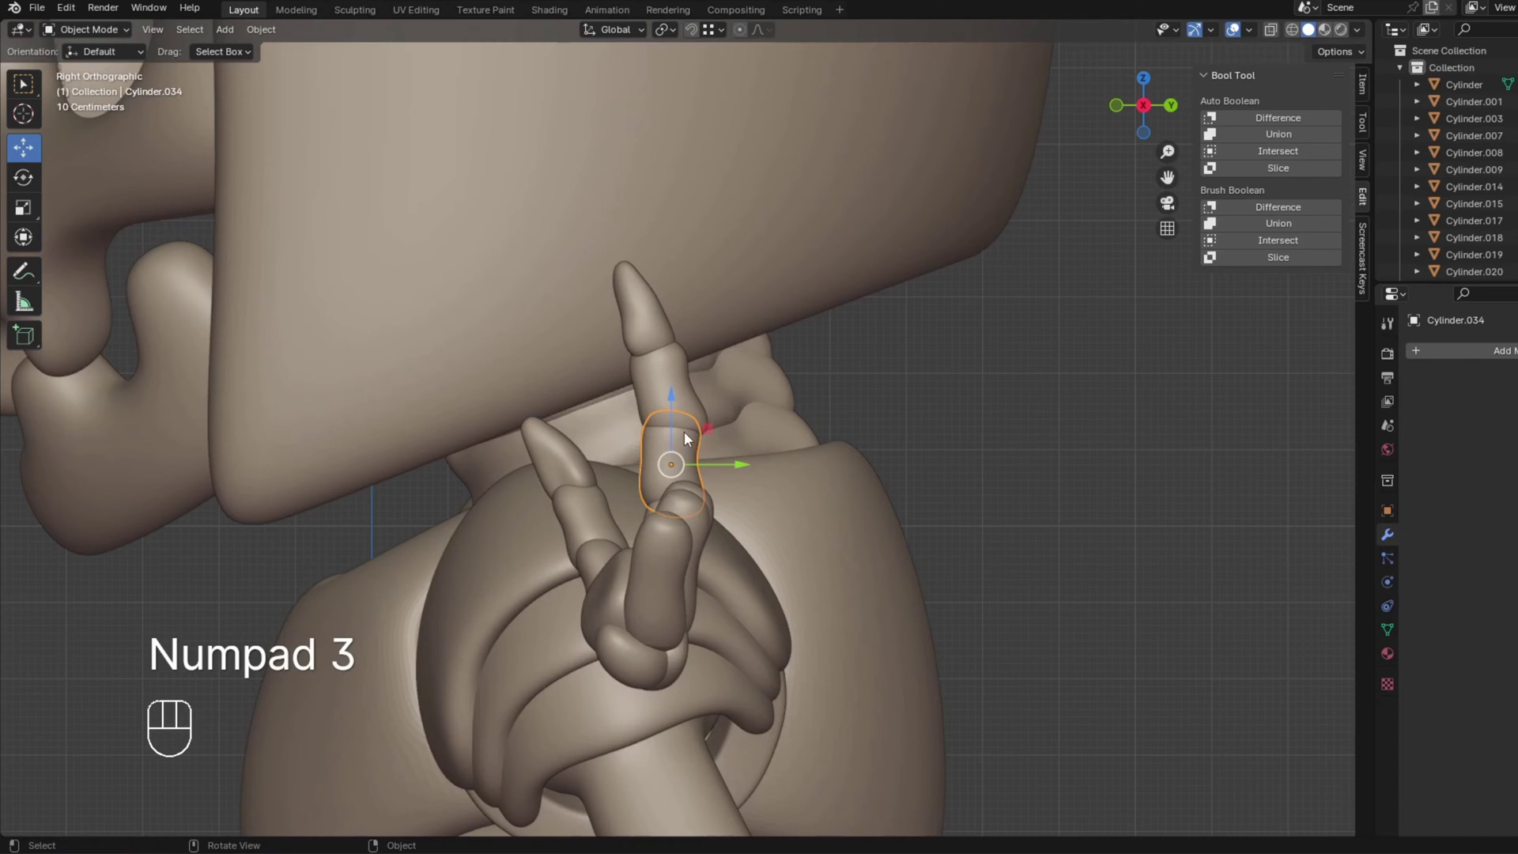
pyautogui.moveTo(689, 438); pyautogui.dragTo(918, 438)
pyautogui.click(787, 529)
pyautogui.moveTo(1034, 577); pyautogui.dragTo(920, 587)
# Isolate the hand pieces in local view and inspect them from the right side.
pyautogui.press('/')
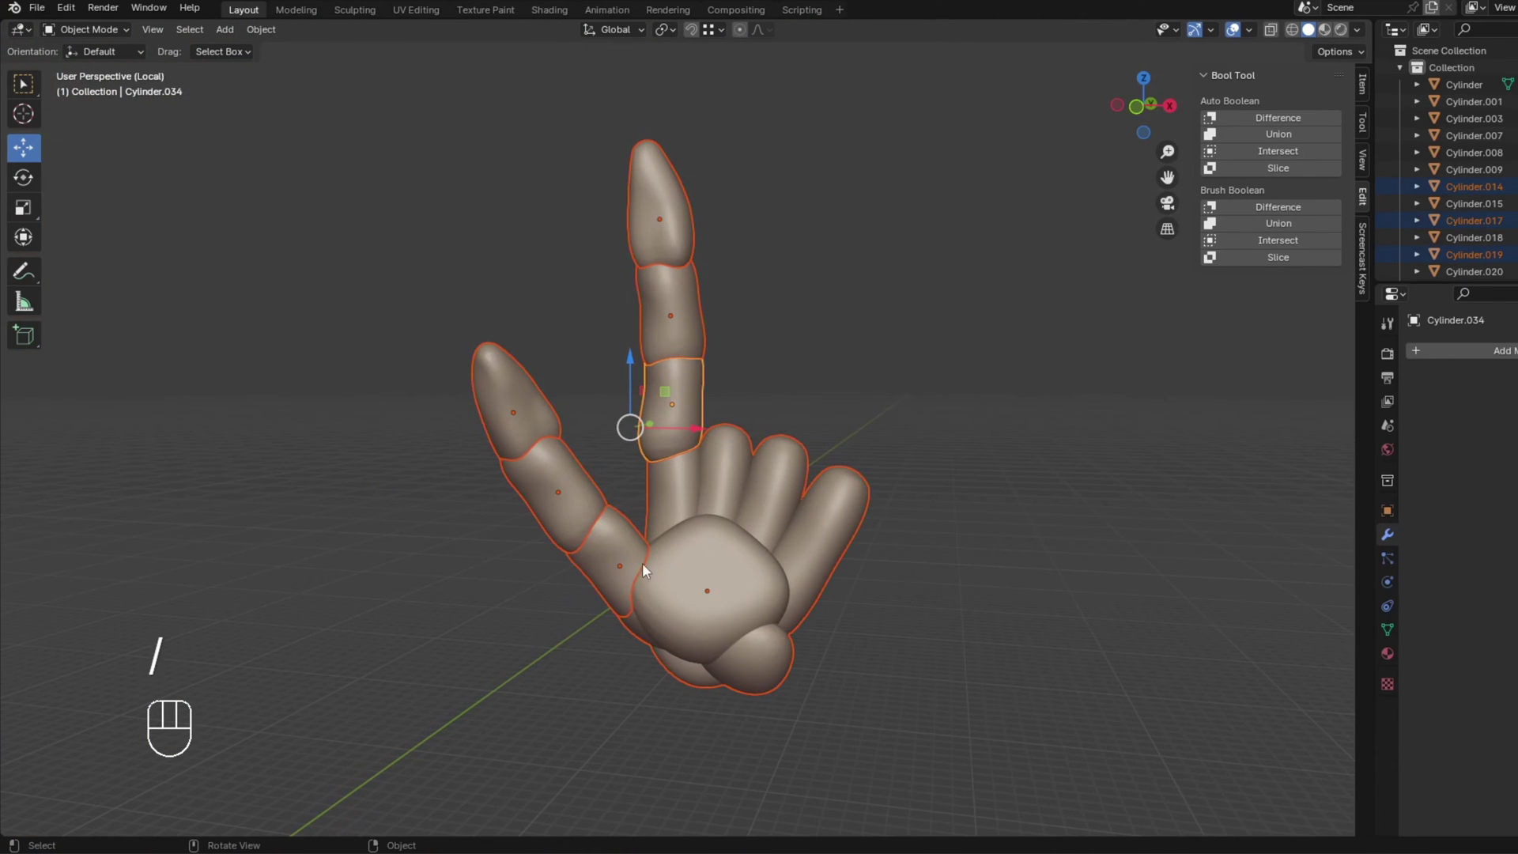
pyautogui.press('KP_3')
pyautogui.click(733, 404)
pyautogui.press('g')
pyautogui.click(802, 398)
# Nudge the index fingertip piece into place atop the finger, checking from several angles.
pyautogui.click(847, 357)
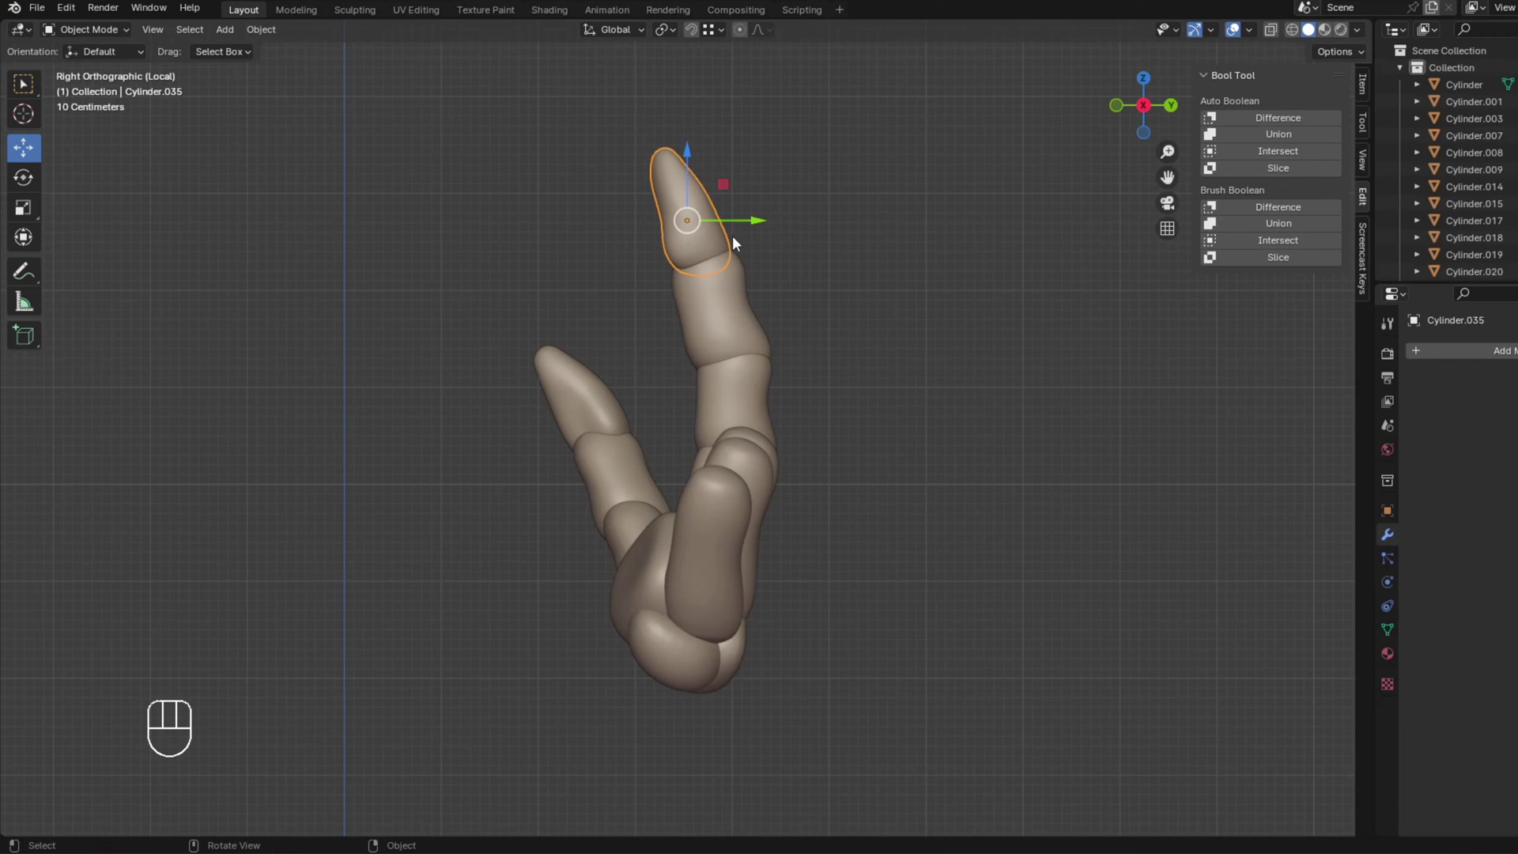
pyautogui.press('ctrl+.')
pyautogui.press('g')
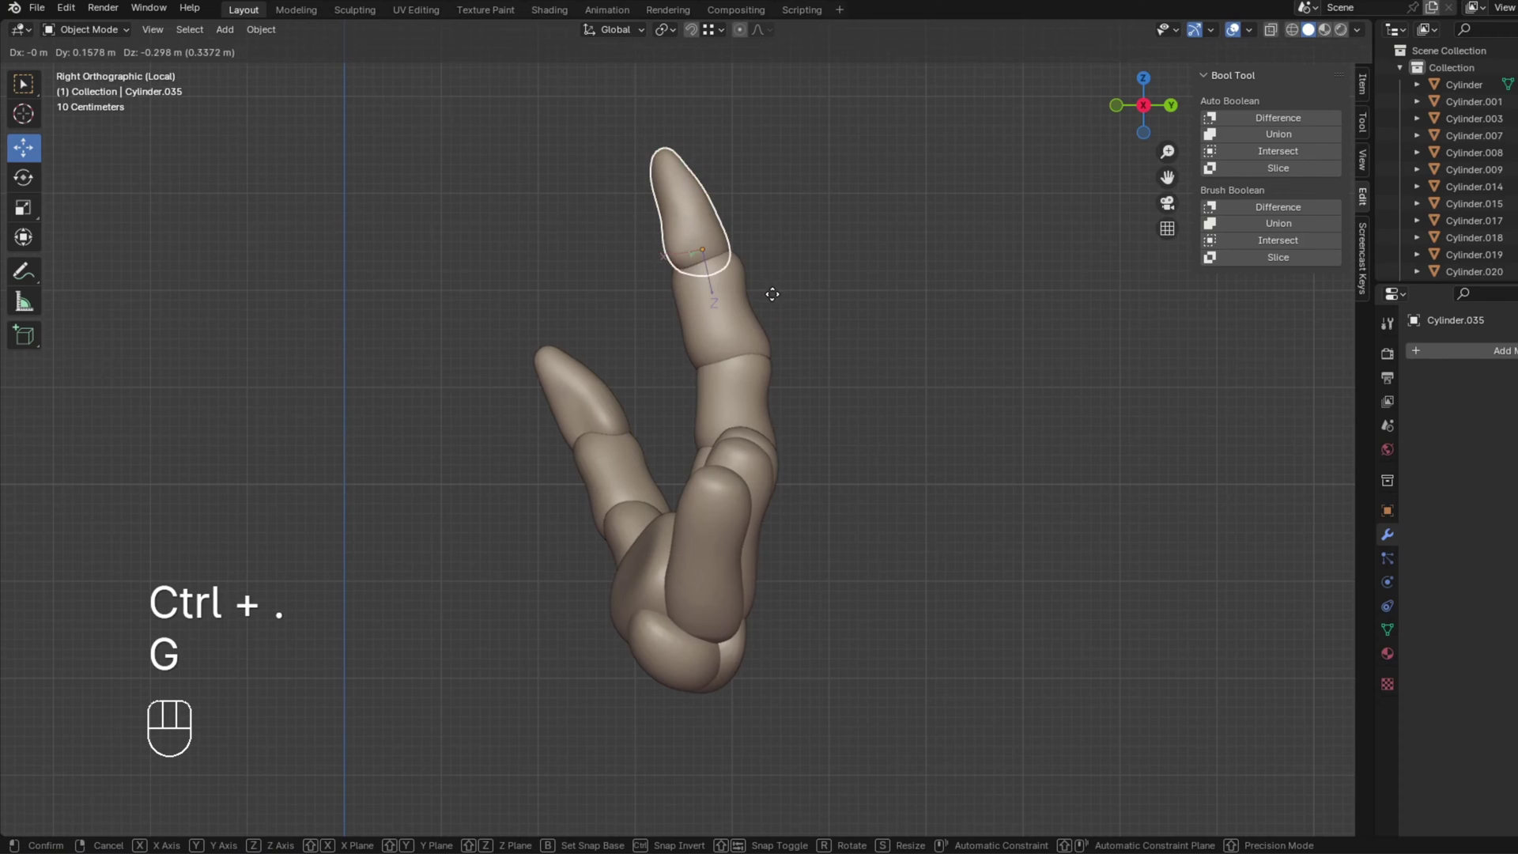
pyautogui.click(776, 303)
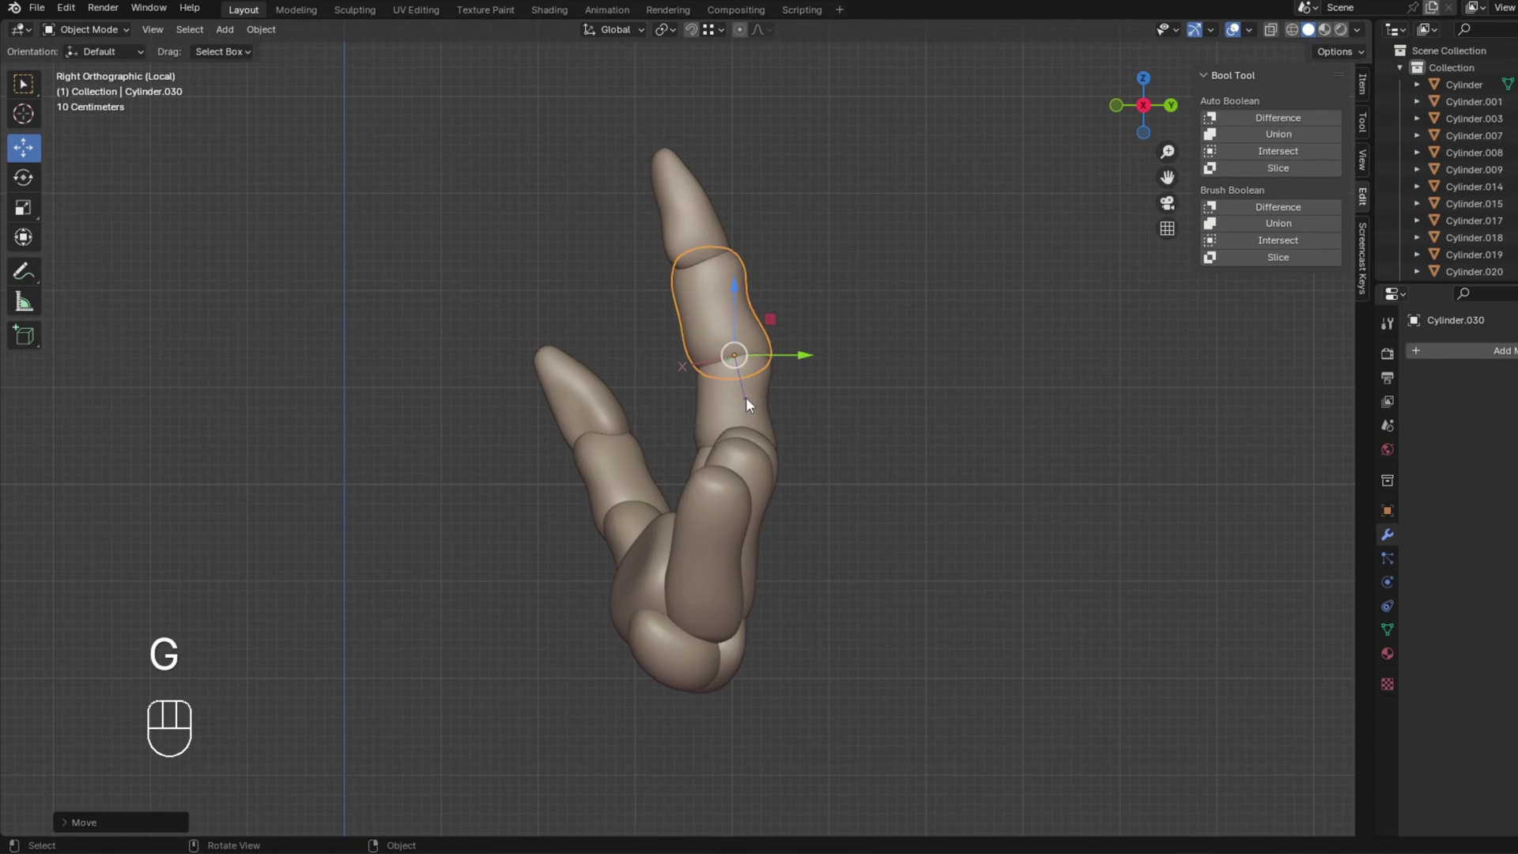
pyautogui.press('g')
pyautogui.click(776, 460)
pyautogui.click(714, 593)
pyautogui.moveTo(659, 569); pyautogui.dragTo(797, 564)
pyautogui.moveTo(748, 558); pyautogui.dragTo(708, 515)
pyautogui.moveTo(806, 515); pyautogui.dragTo(757, 568)
# Reposition the thumb tip over the thumb, alternating front and right views.
pyautogui.press('KP_1')
pyautogui.click(610, 480)
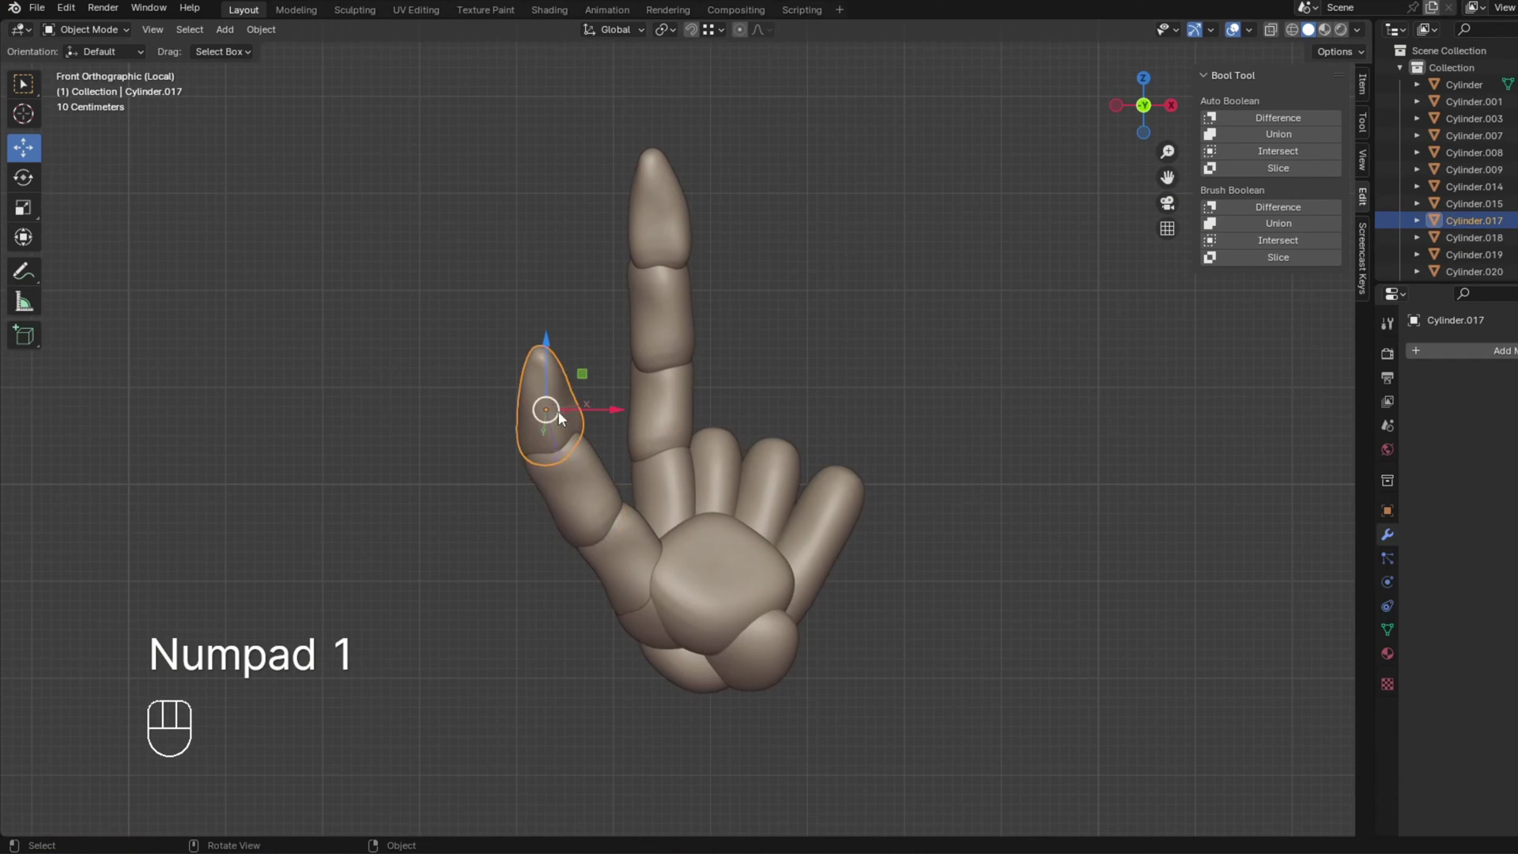
pyautogui.press('KP_3')
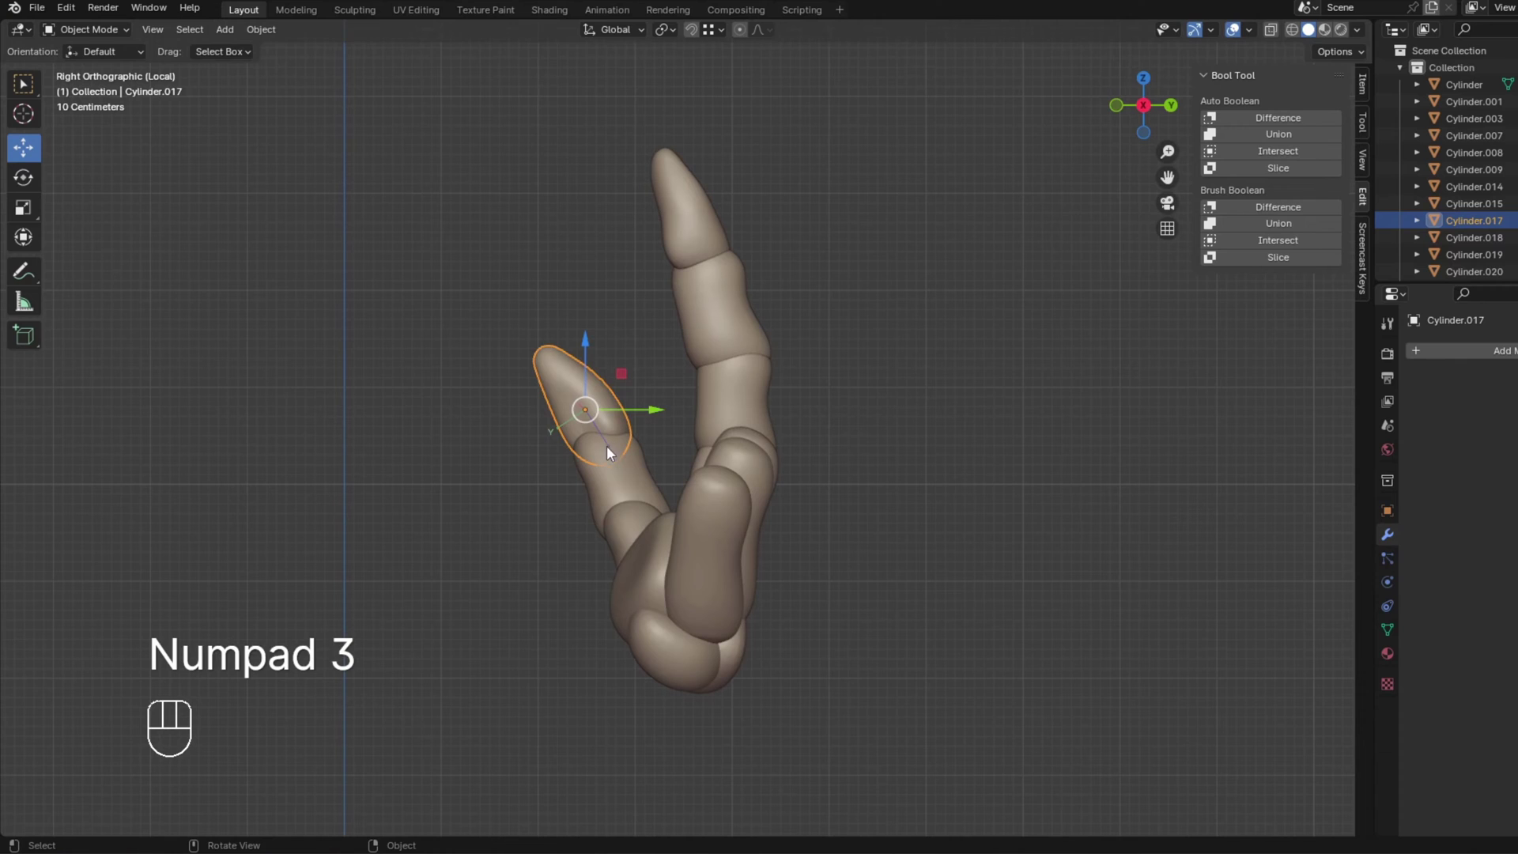
pyautogui.press('g')
pyautogui.click(628, 487)
pyautogui.press('KP_1')
pyautogui.moveTo(572, 468); pyautogui.dragTo(636, 462)
pyautogui.click(638, 503)
pyautogui.press('KP_1')
pyautogui.press('g')
pyautogui.click(650, 569)
# Adjust the thumb base piece from side and front so it sits beneath the tip.
pyautogui.press('KP_3')
pyautogui.press('g')
pyautogui.click(719, 558)
pyautogui.click(630, 544)
pyautogui.press('KP_1')
pyautogui.press('g')
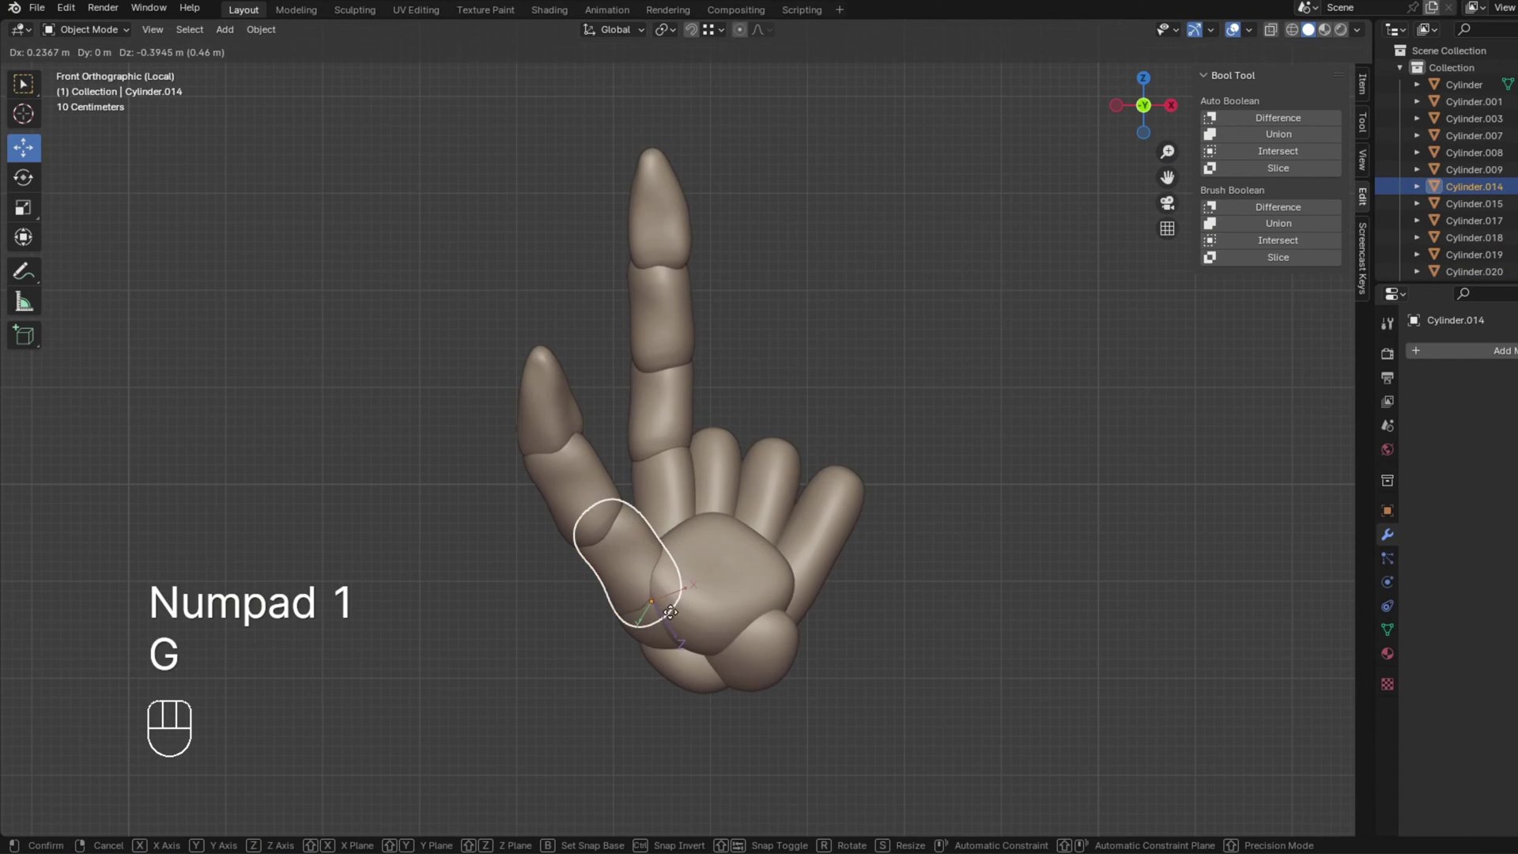
pyautogui.press('KP_3')
pyautogui.press('g')
pyautogui.click(730, 603)
pyautogui.click(877, 558)
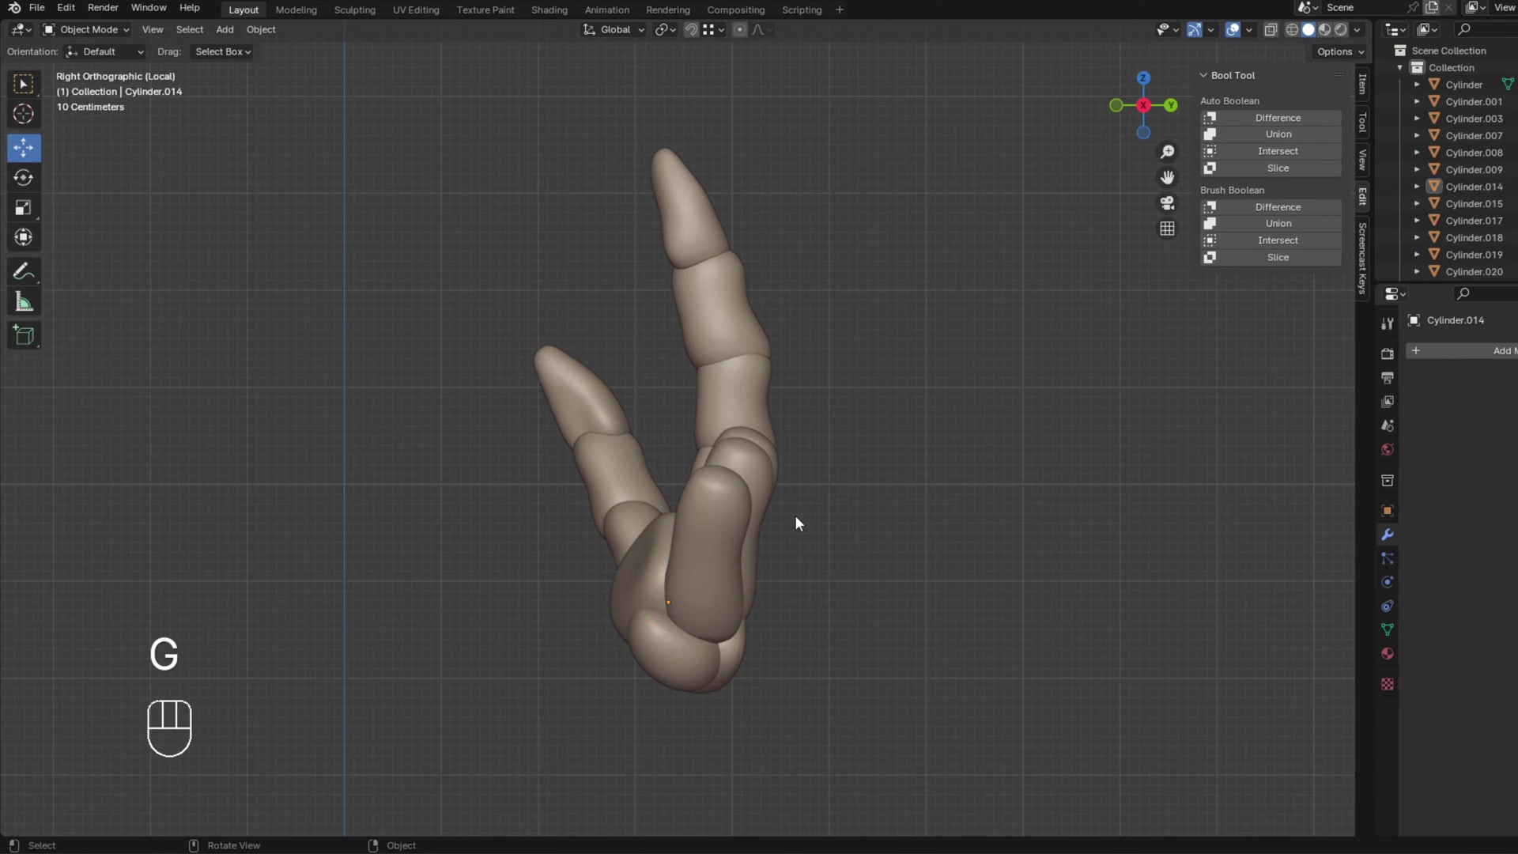
# Parent the index fingertip to the middle index segment in front view.
pyautogui.press('KP_1')
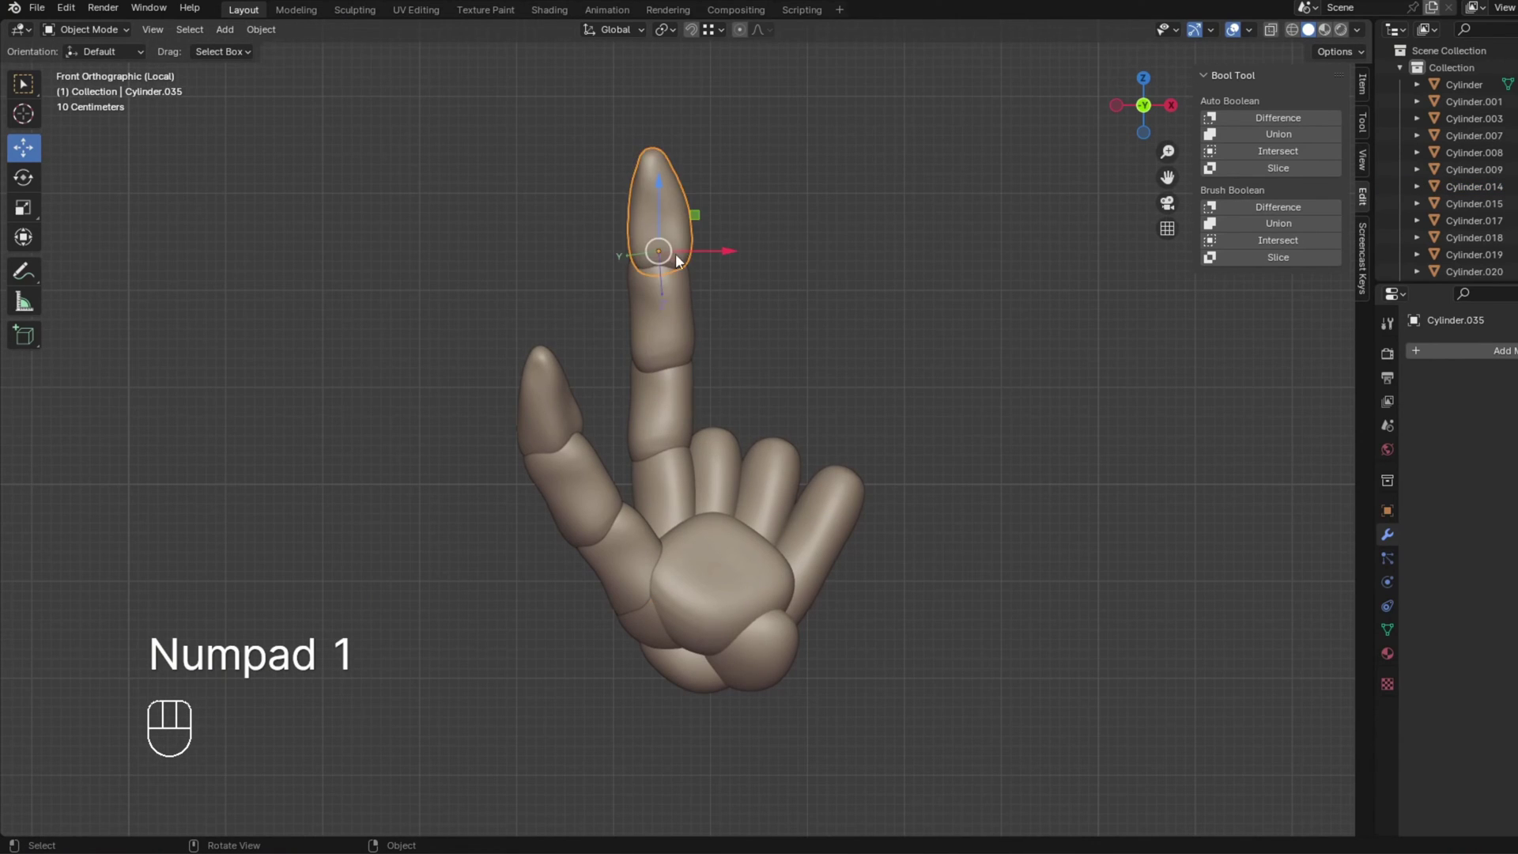
pyautogui.click(655, 382)
pyautogui.click(677, 304)
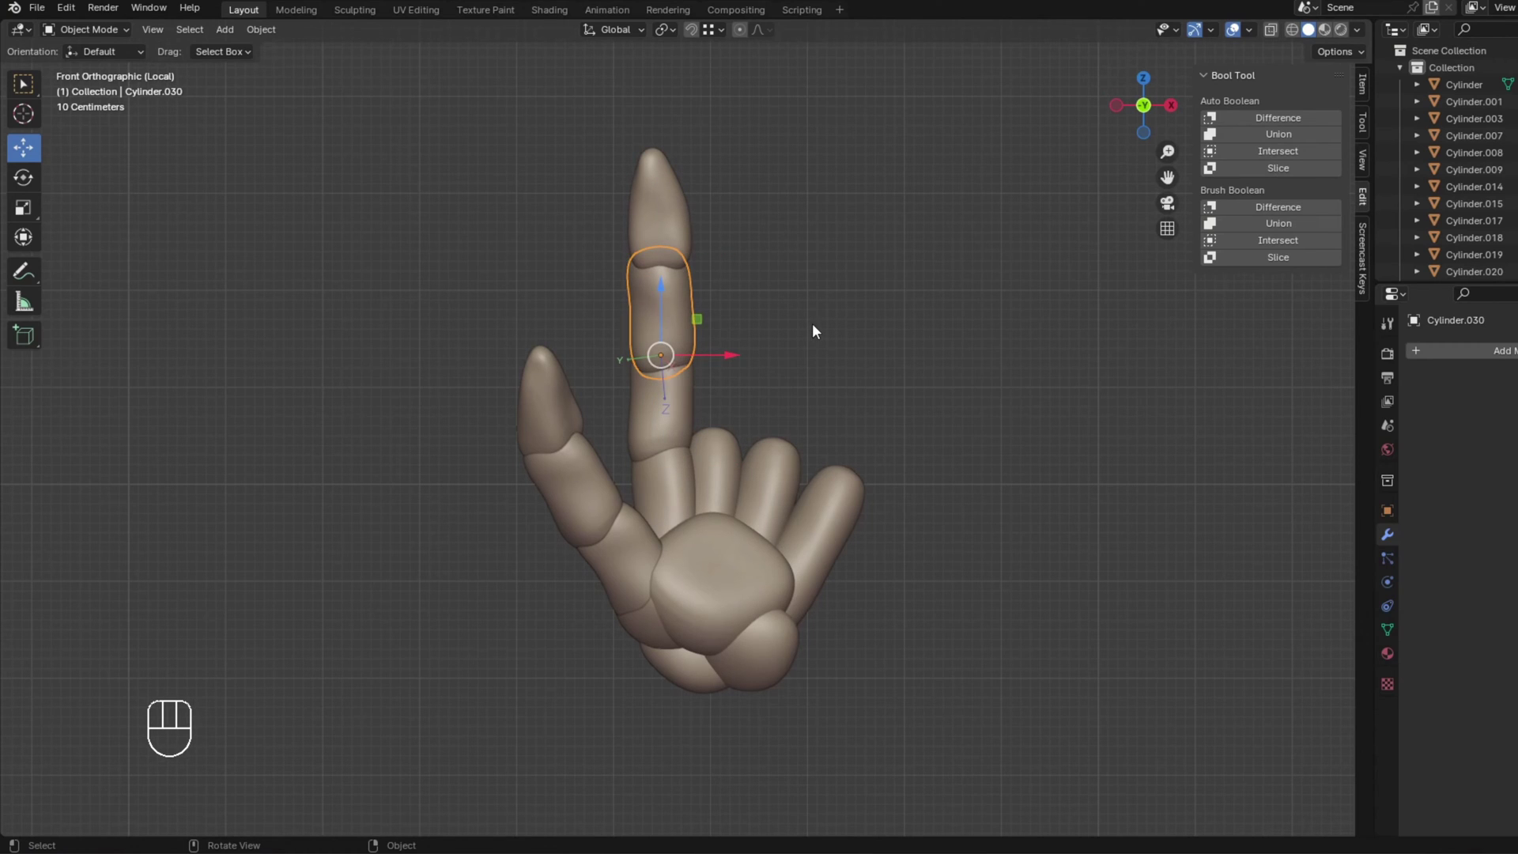
pyautogui.press('ctrl+.')
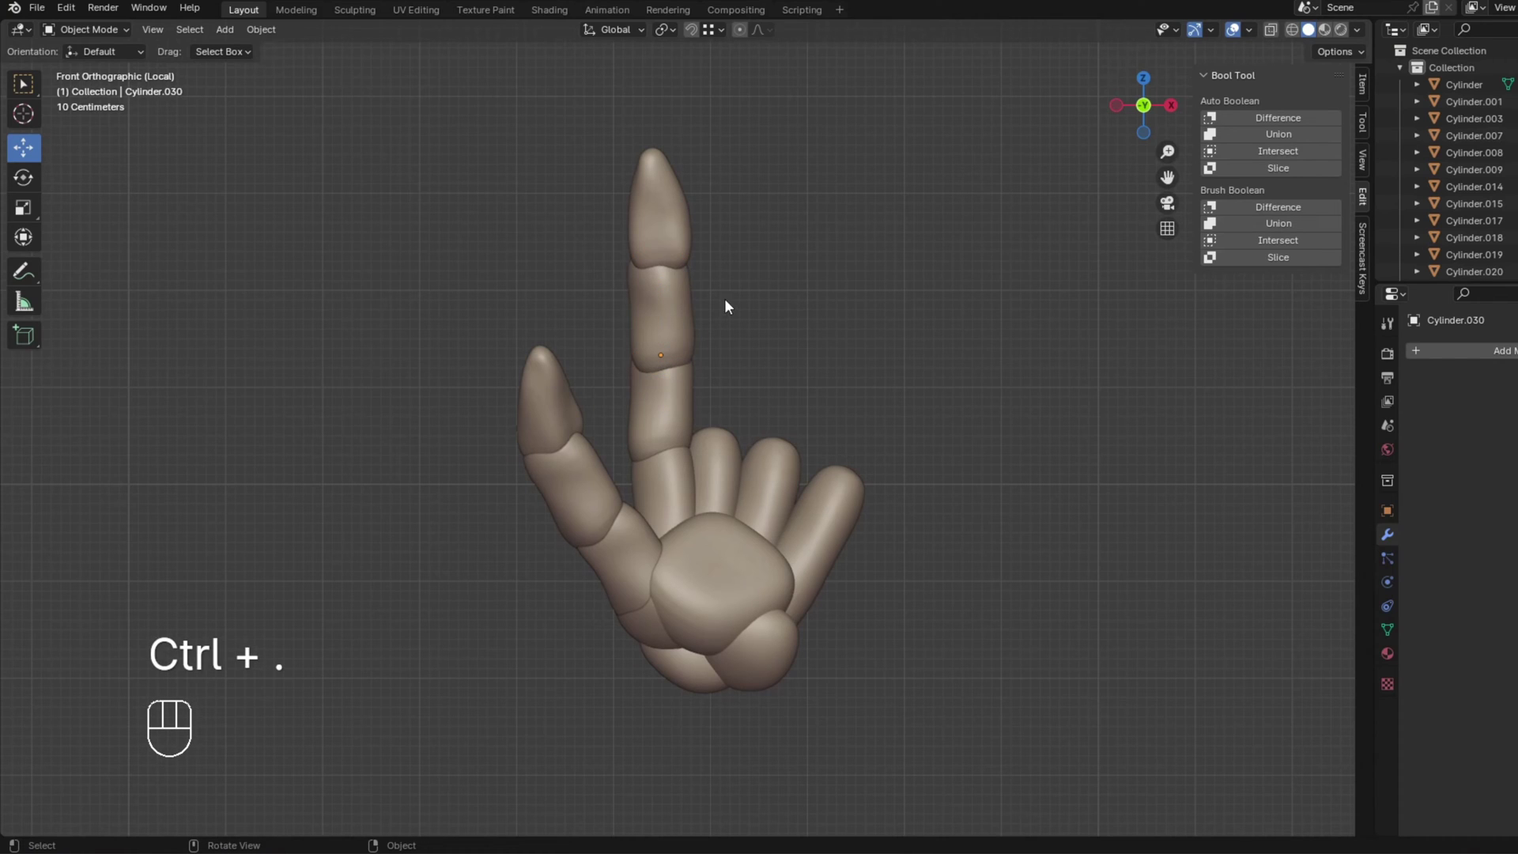
# Chain the index finger: fingertip to middle segment, middle segment to base segment.
pyautogui.click(675, 220)
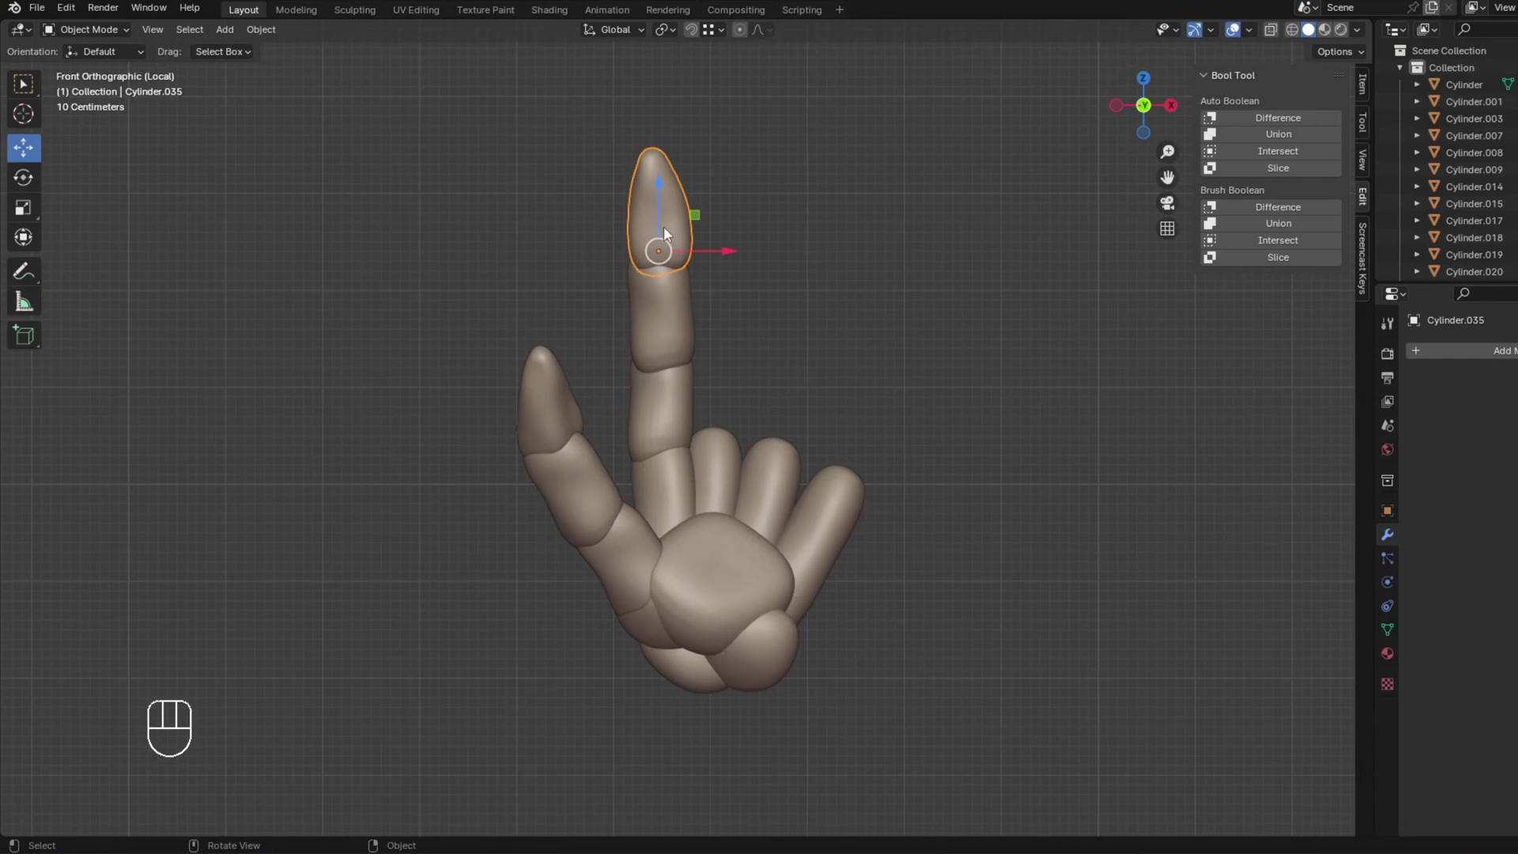
pyautogui.click(652, 214)
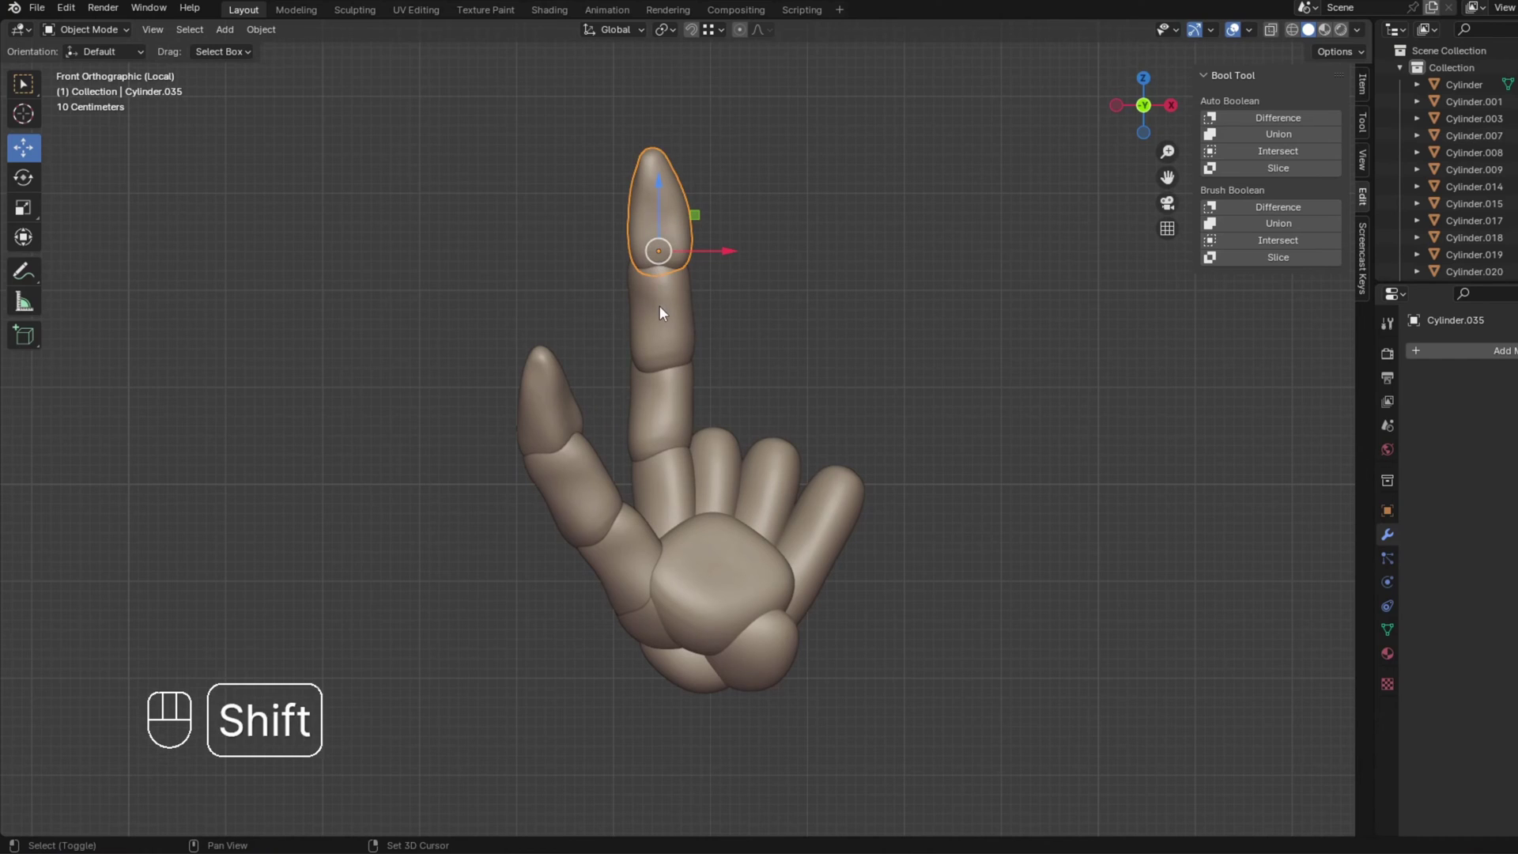
pyautogui.press('ctrl+p')
pyautogui.click(653, 313)
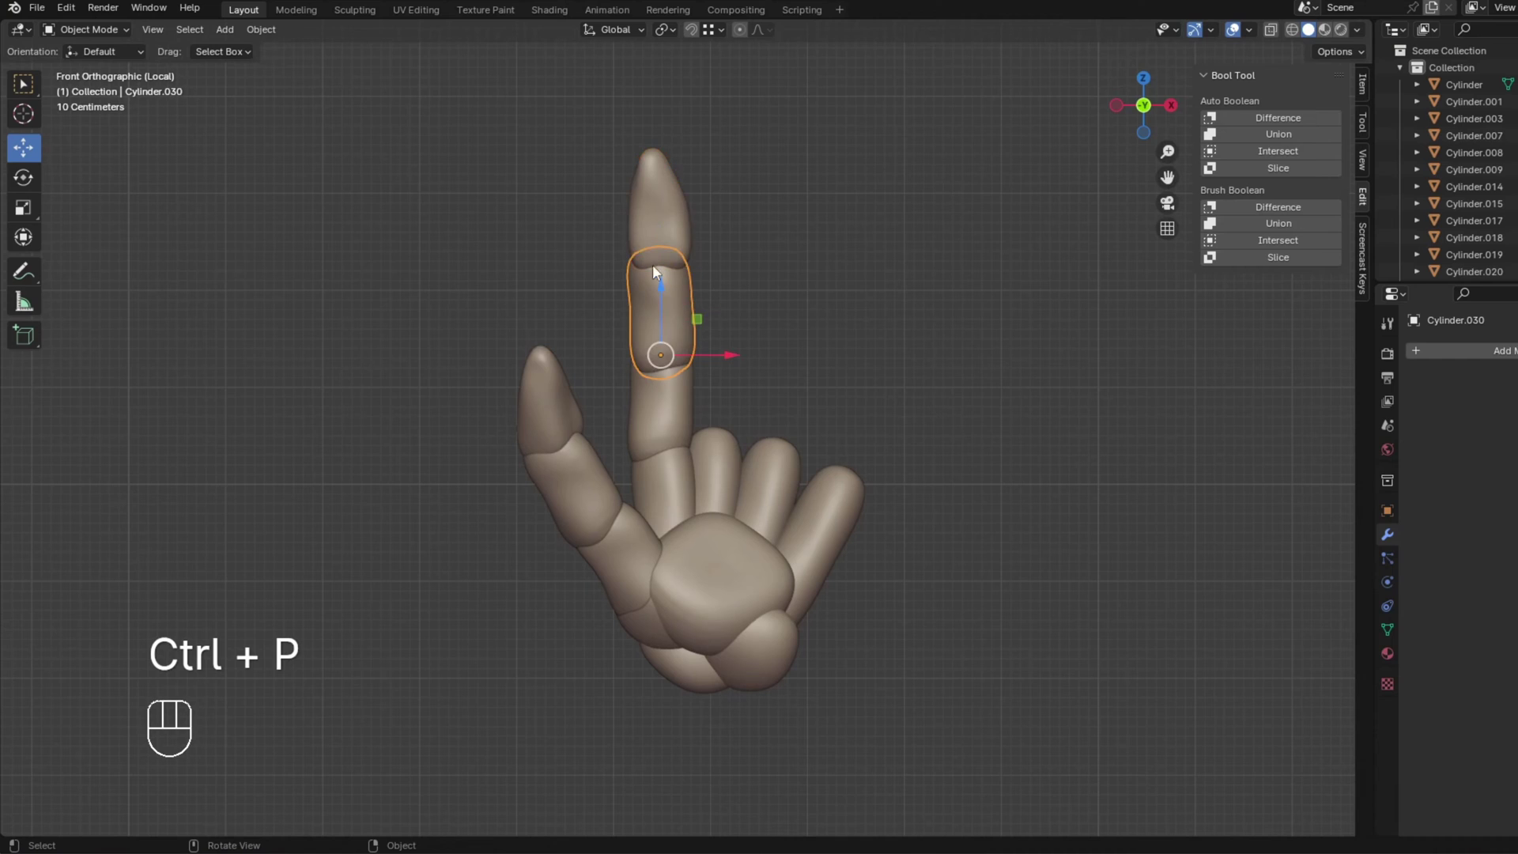
pyautogui.click(659, 402)
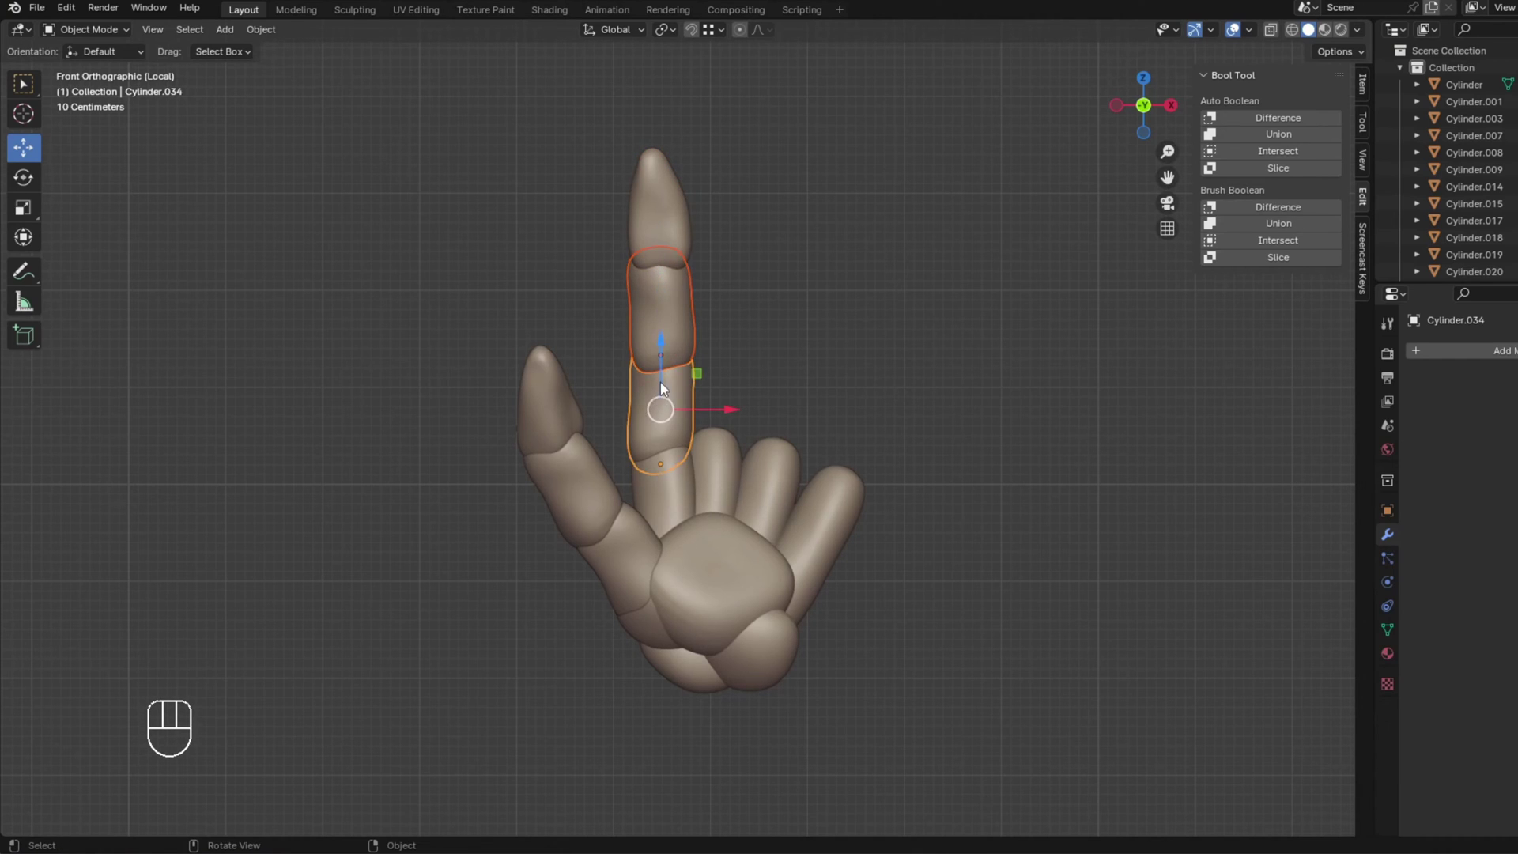
pyautogui.press('ctrl+p')
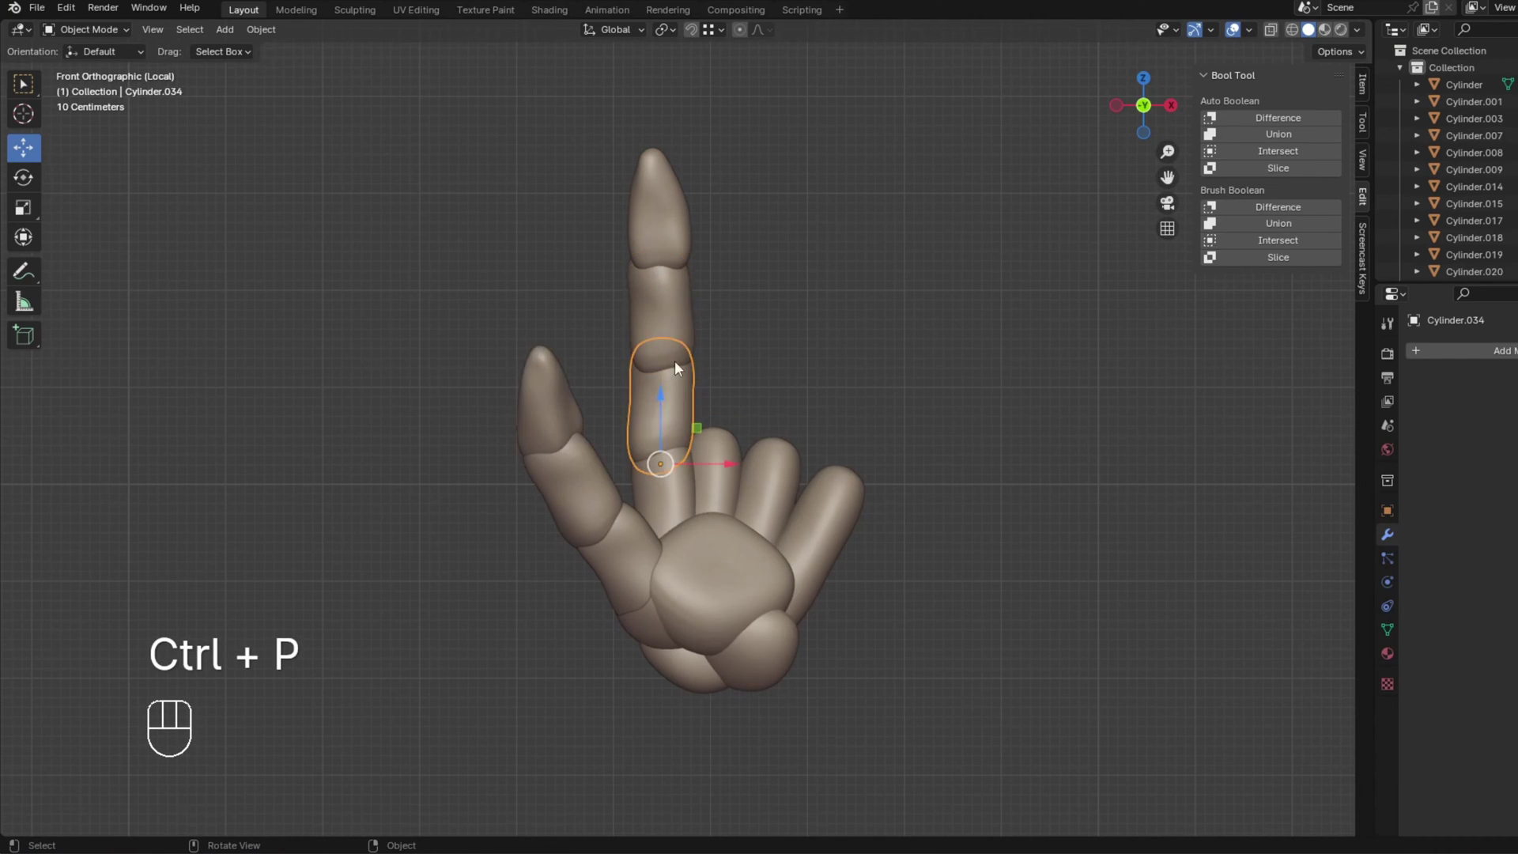
pyautogui.press('ctrl+p')
# Chain the thumb tip down through its pieces to the thumb base.
pyautogui.click(579, 409)
pyautogui.click(577, 481)
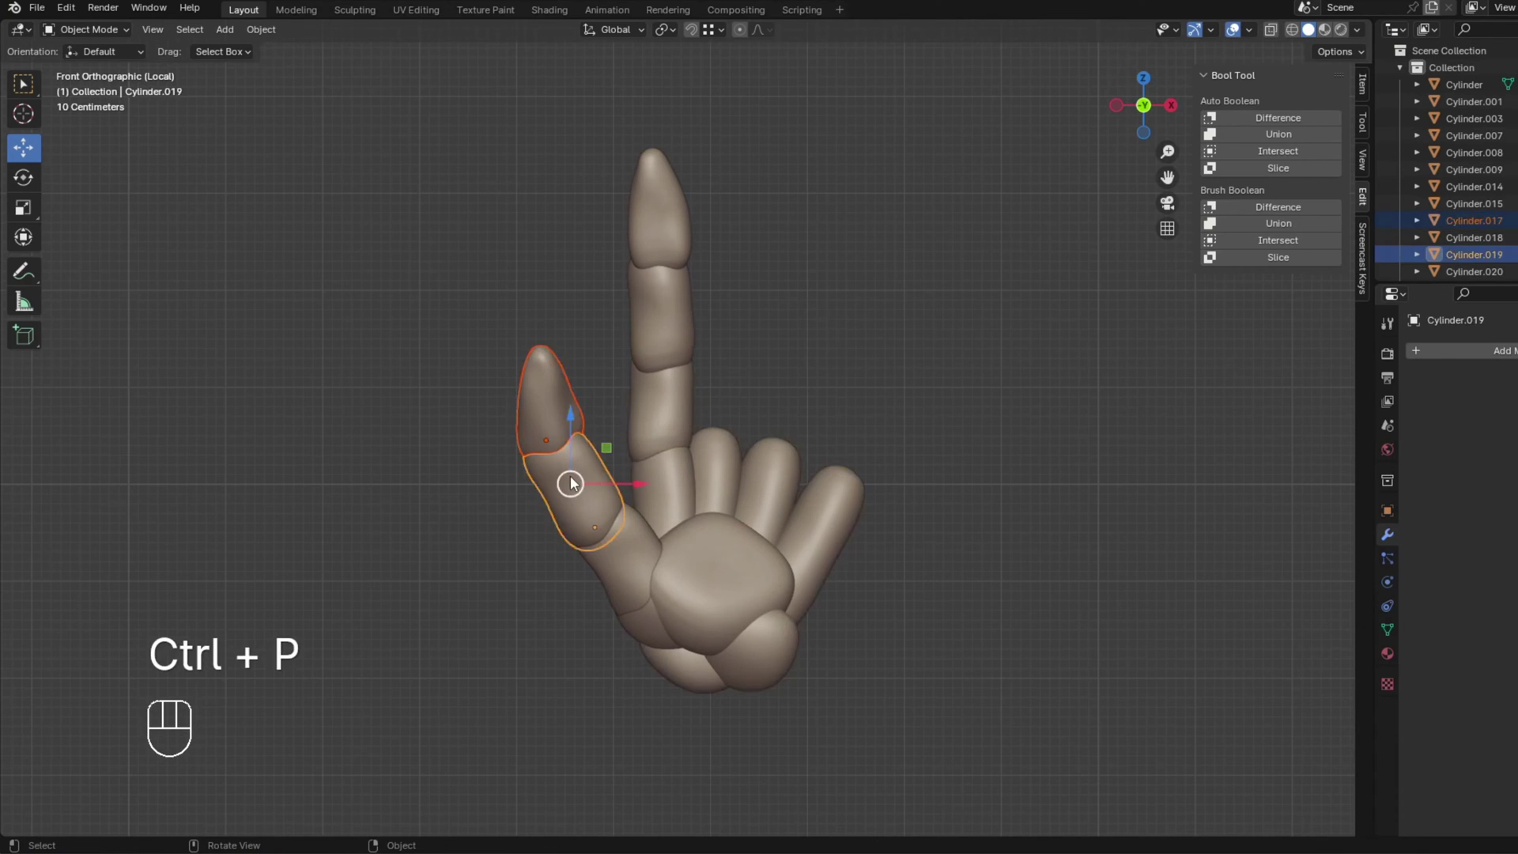
pyautogui.press('ctrl+p')
pyautogui.click(575, 499)
pyautogui.click(625, 565)
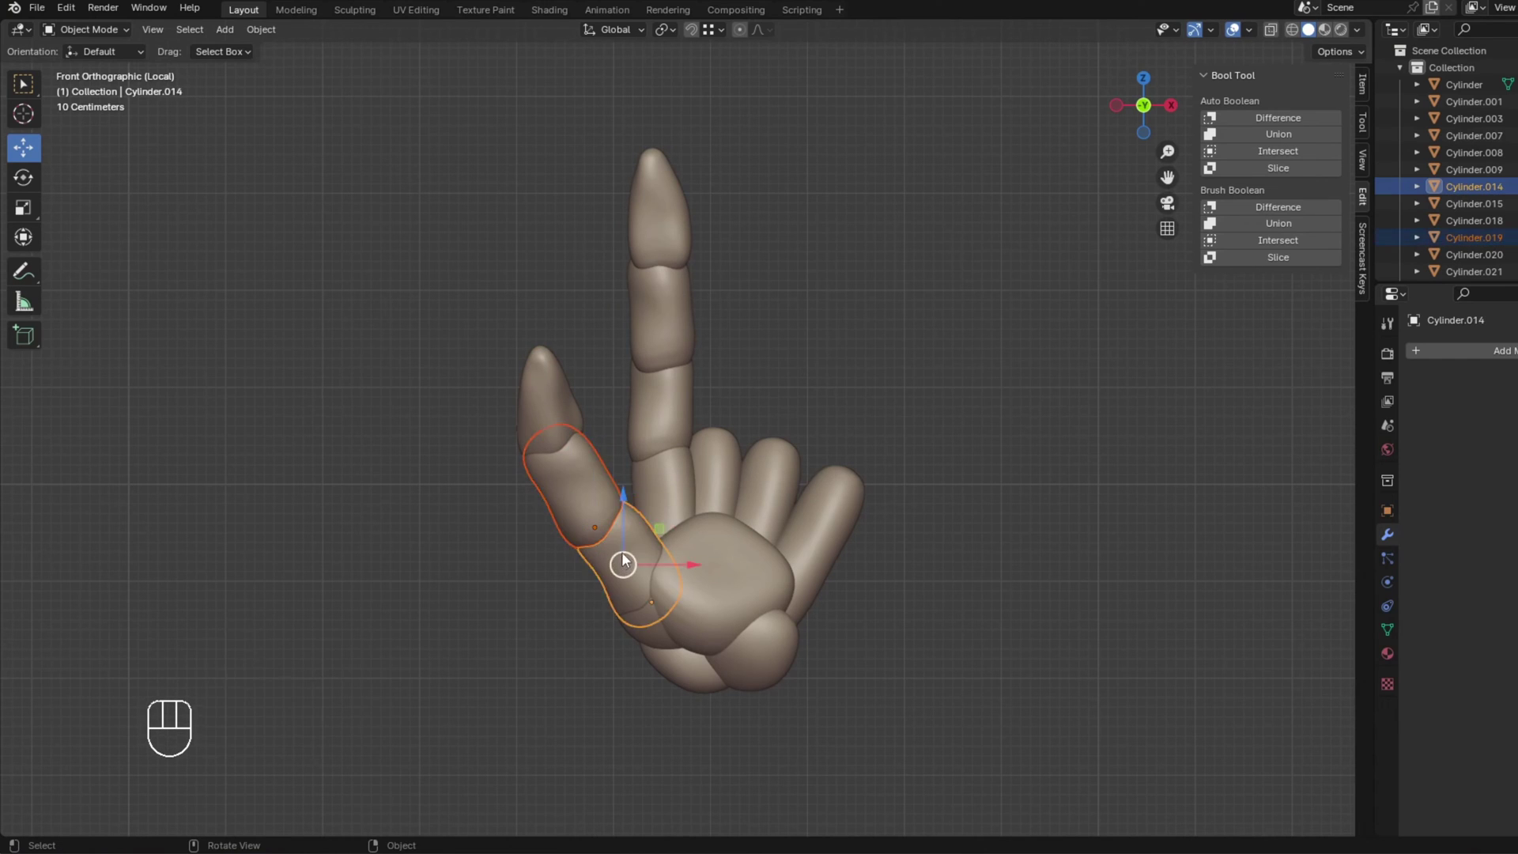
pyautogui.press('ctrl+p')
# Parent the finger chains to the palm sphere and test that the hand follows it.
pyautogui.click(642, 564)
pyautogui.press('ctrl+p')
pyautogui.click(716, 568)
pyautogui.press('g')
pyautogui.moveTo(761, 524); pyautogui.dragTo(881, 490)
pyautogui.moveTo(856, 506); pyautogui.dragTo(709, 488)
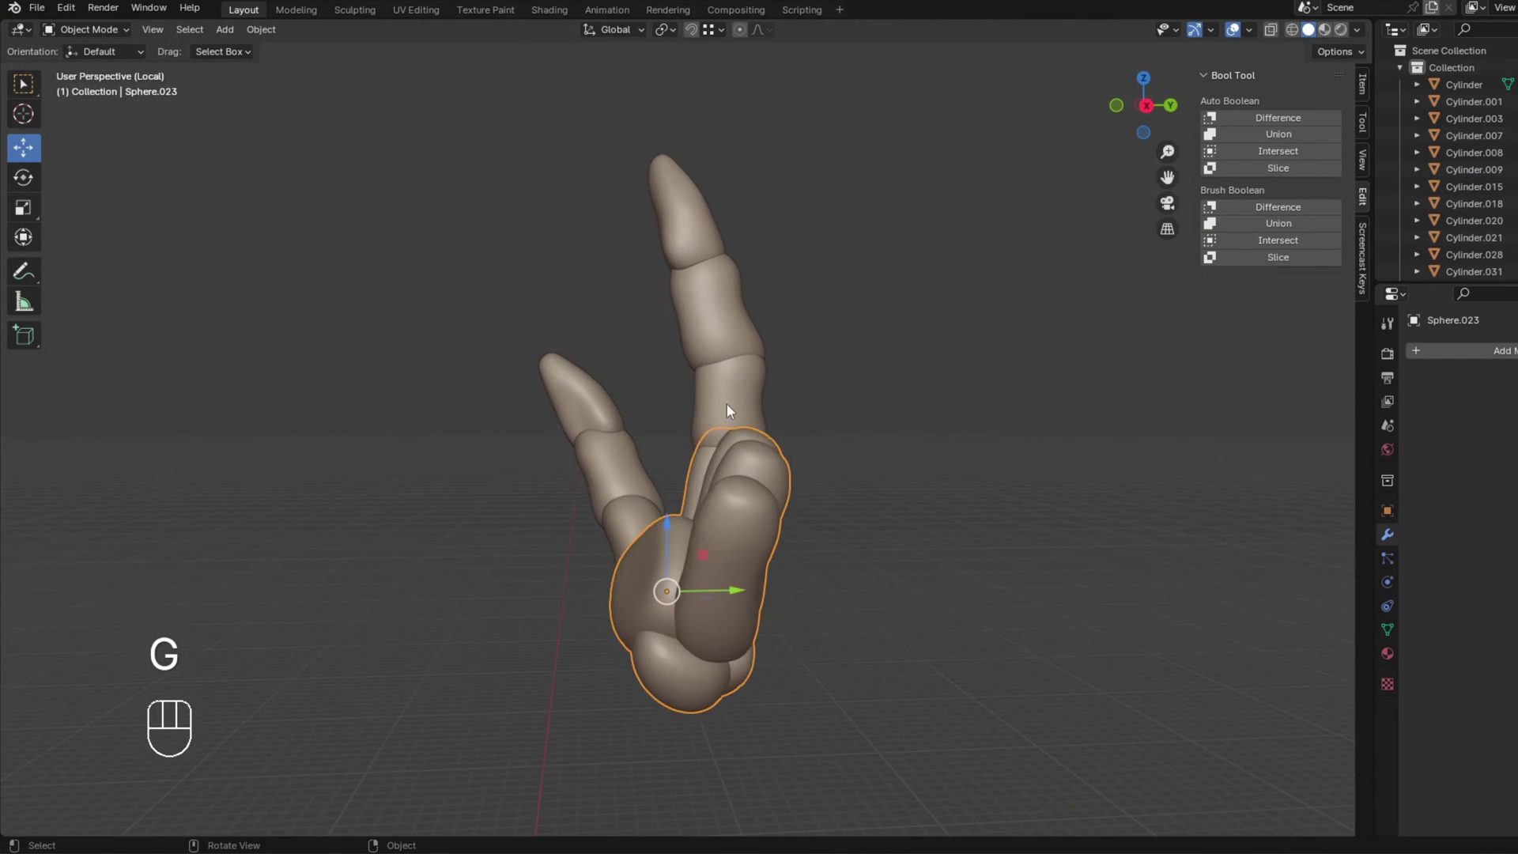
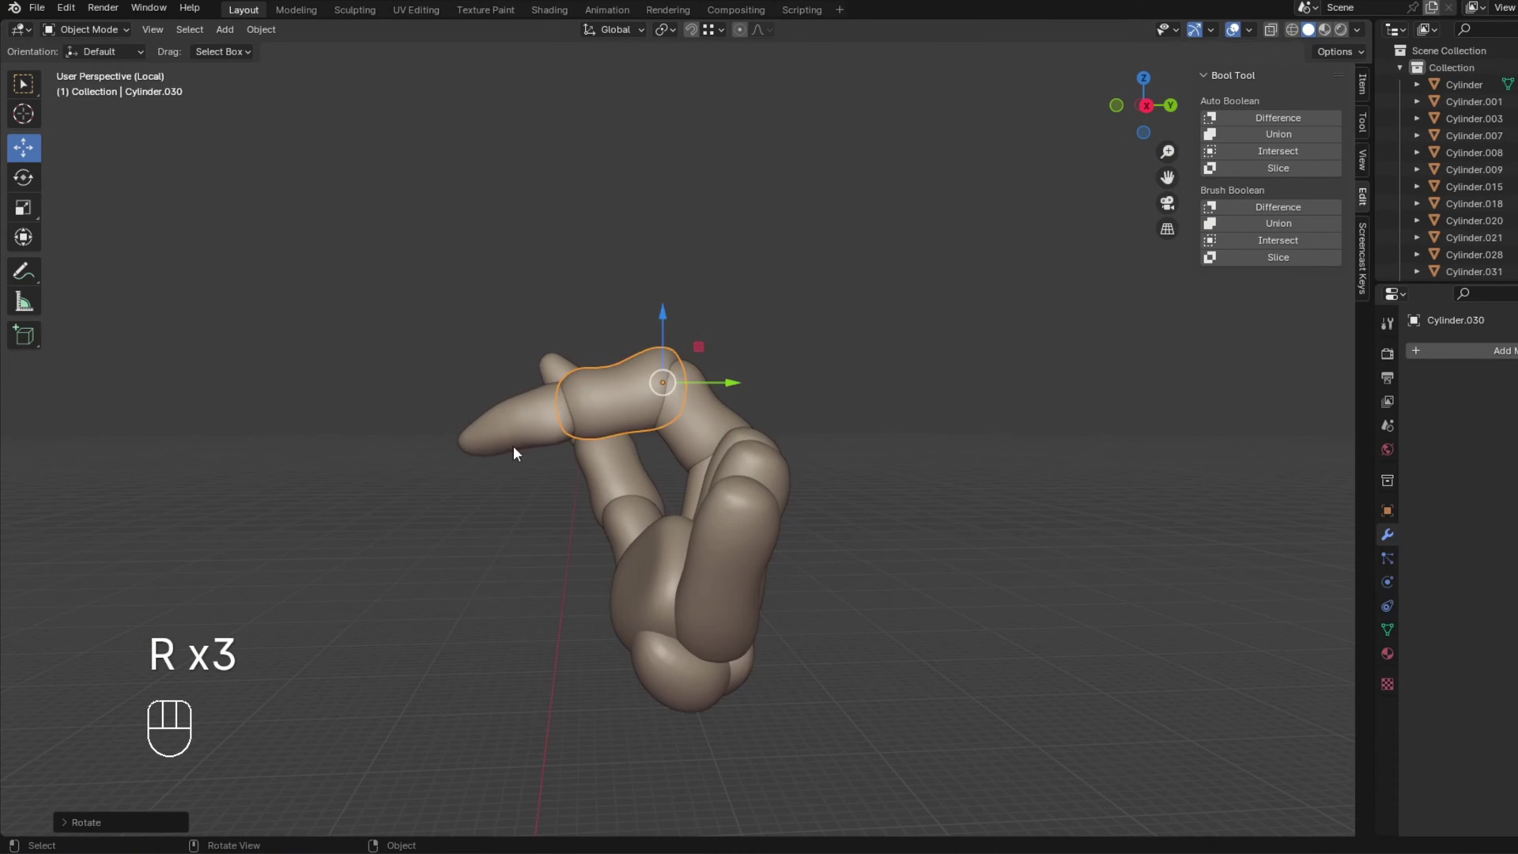
# Undo the test rotations so the index finger stands straight again.
pyautogui.press('r')
pyautogui.moveTo(565, 443); pyautogui.dragTo(738, 432)
pyautogui.press('ctrl+z')
pyautogui.press('ctrl+z')
pyautogui.press('ctrl+z')
pyautogui.press('ctrl+z')
pyautogui.press('ctrl+z')
# Return to front view and select the index finger segments.
pyautogui.press('KP_1')
pyautogui.click(822, 342)
pyautogui.moveTo(611, 154); pyautogui.dragTo(728, 398)
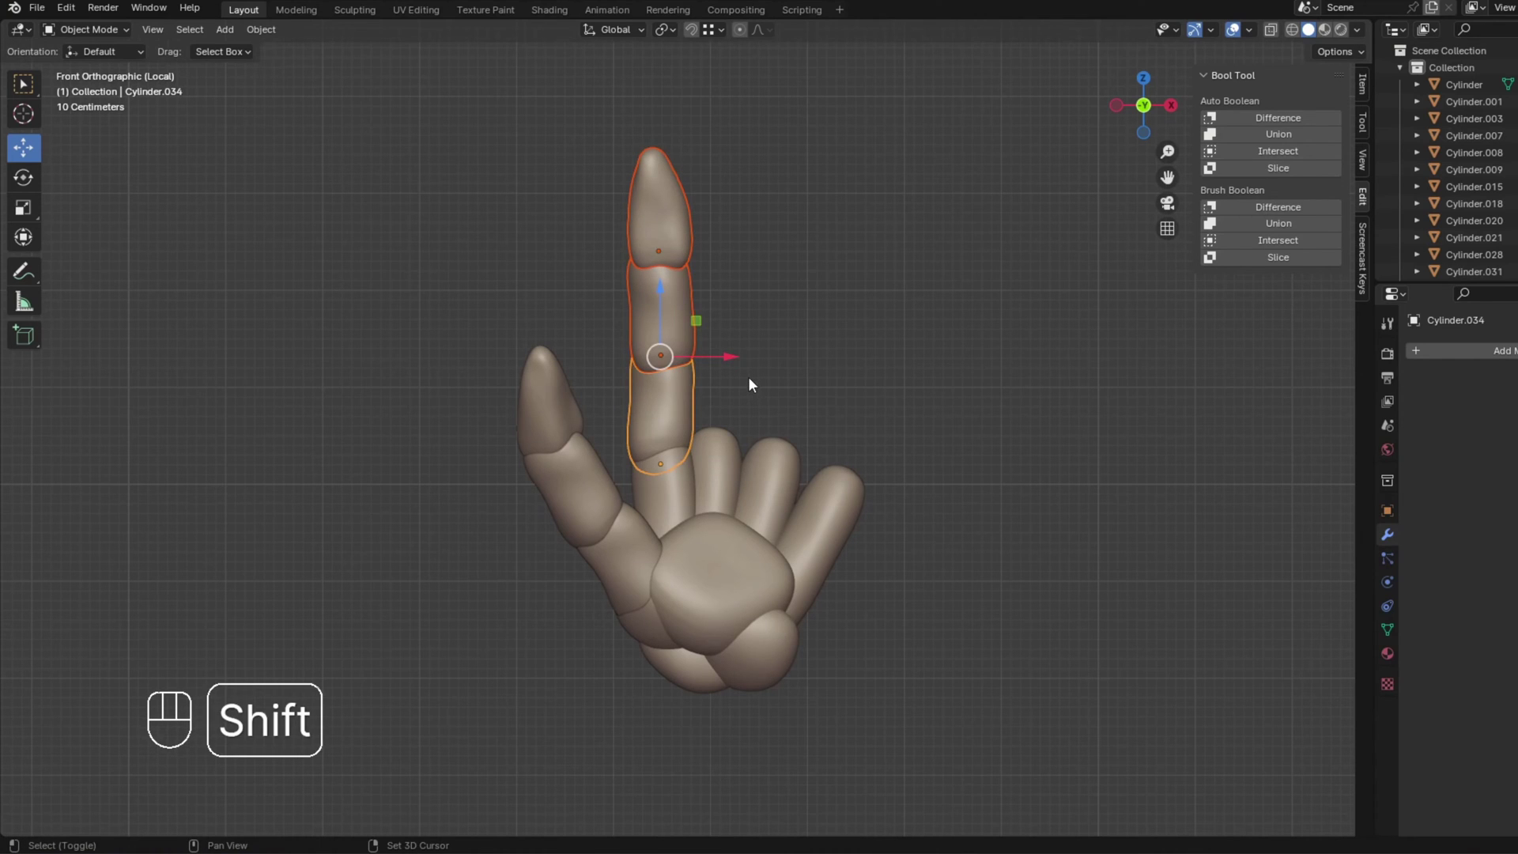
# Duplicate the whole index finger, place the copy beside it and rescale it.
pyautogui.press('shift+d')
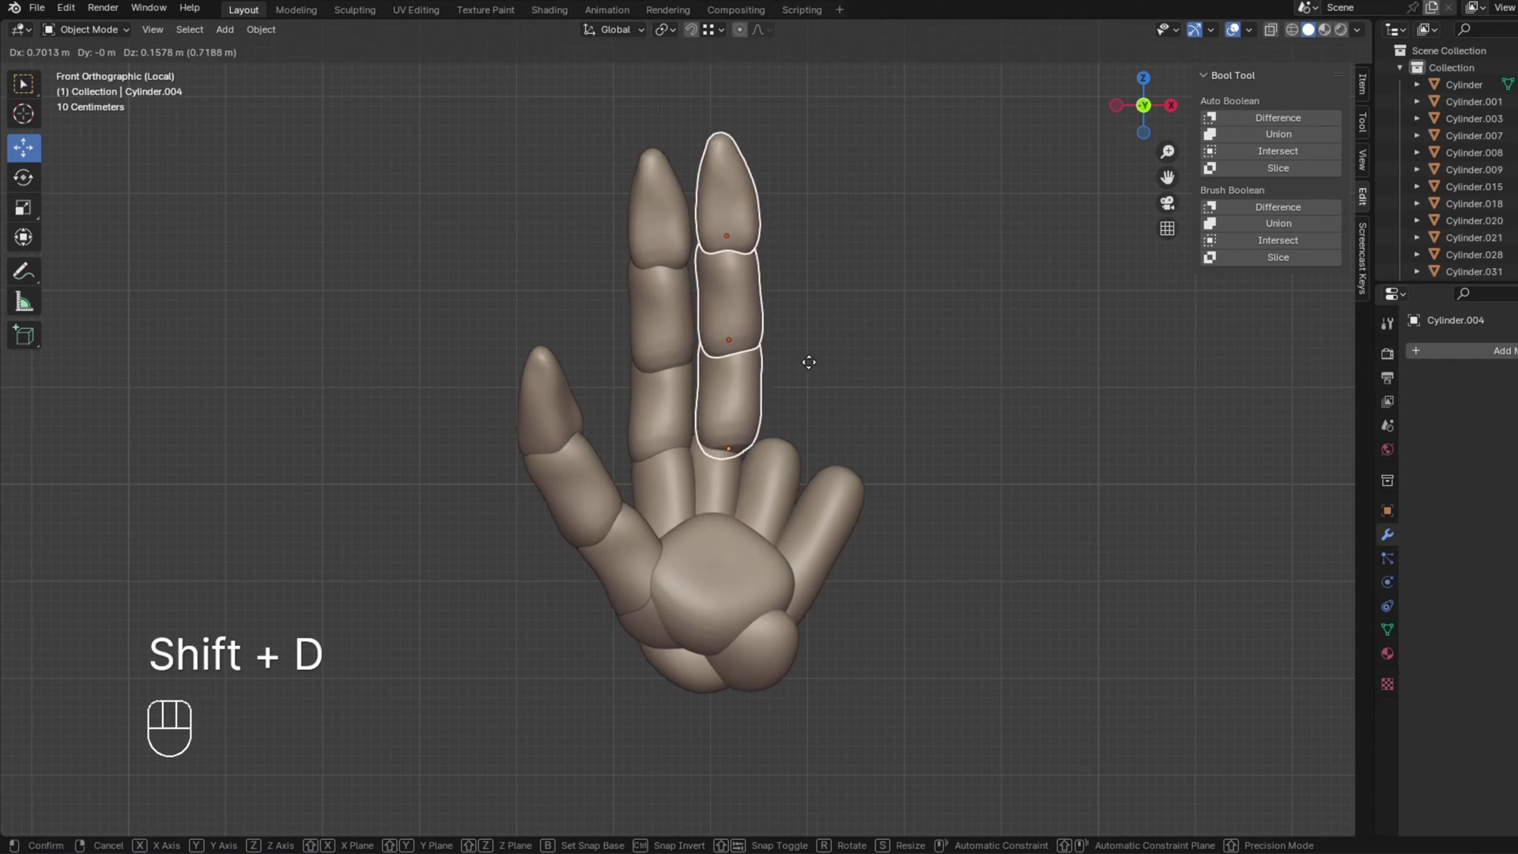
pyautogui.click(810, 367)
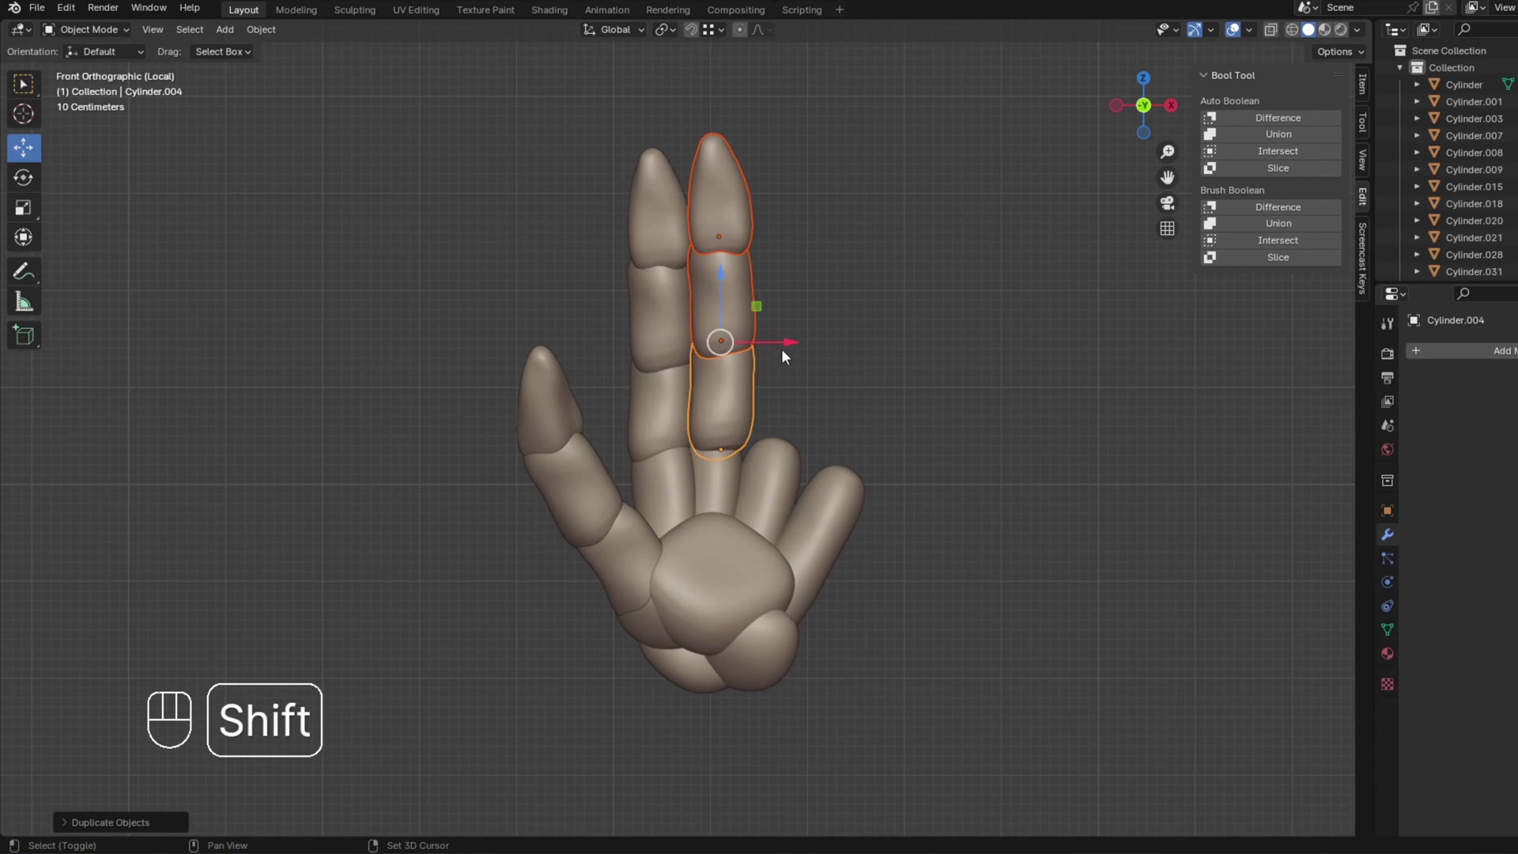
pyautogui.press('s')
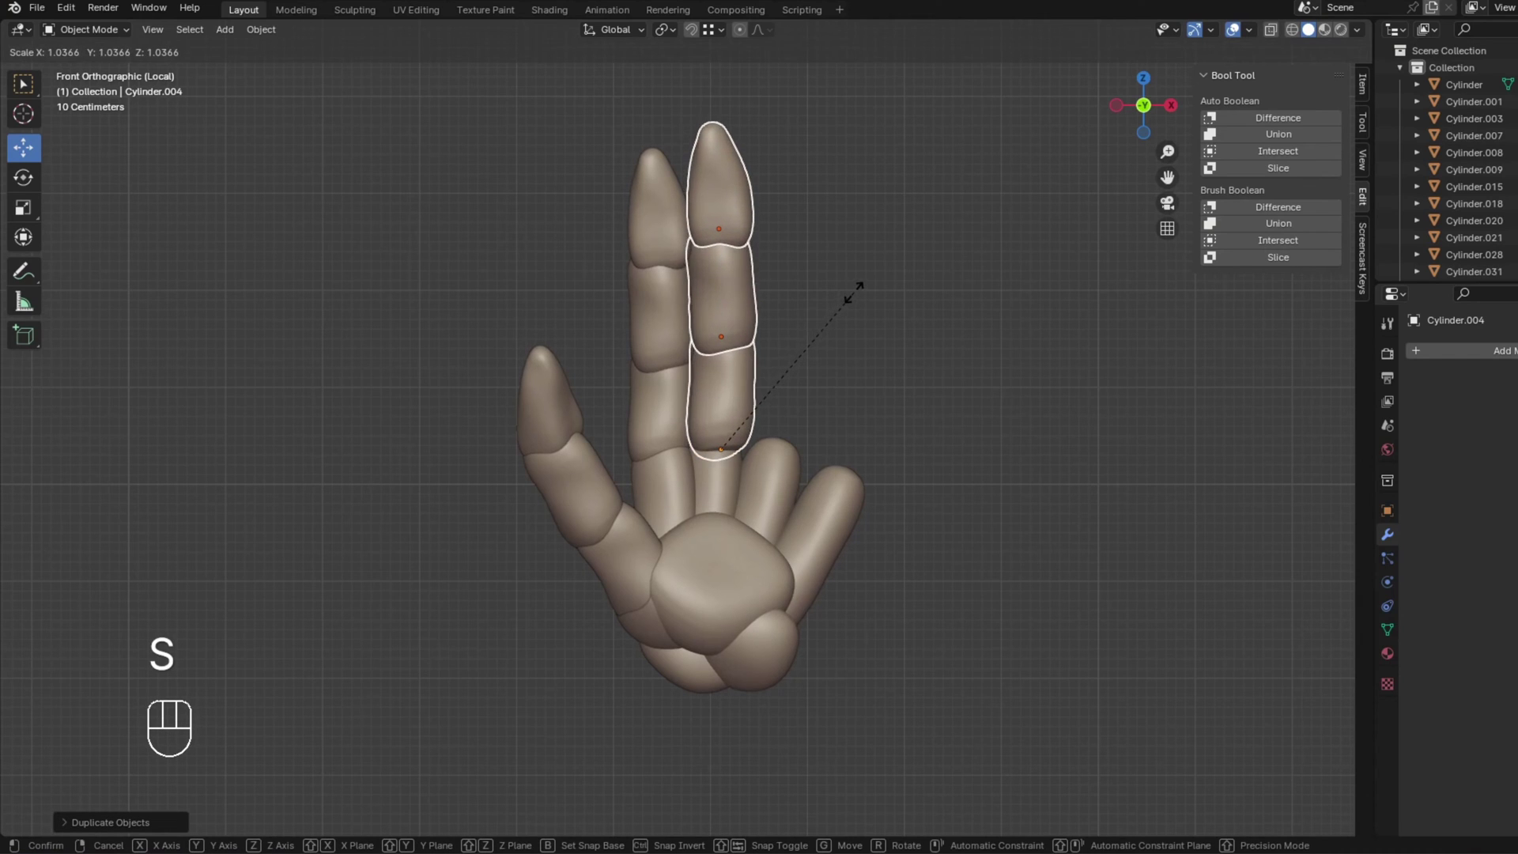
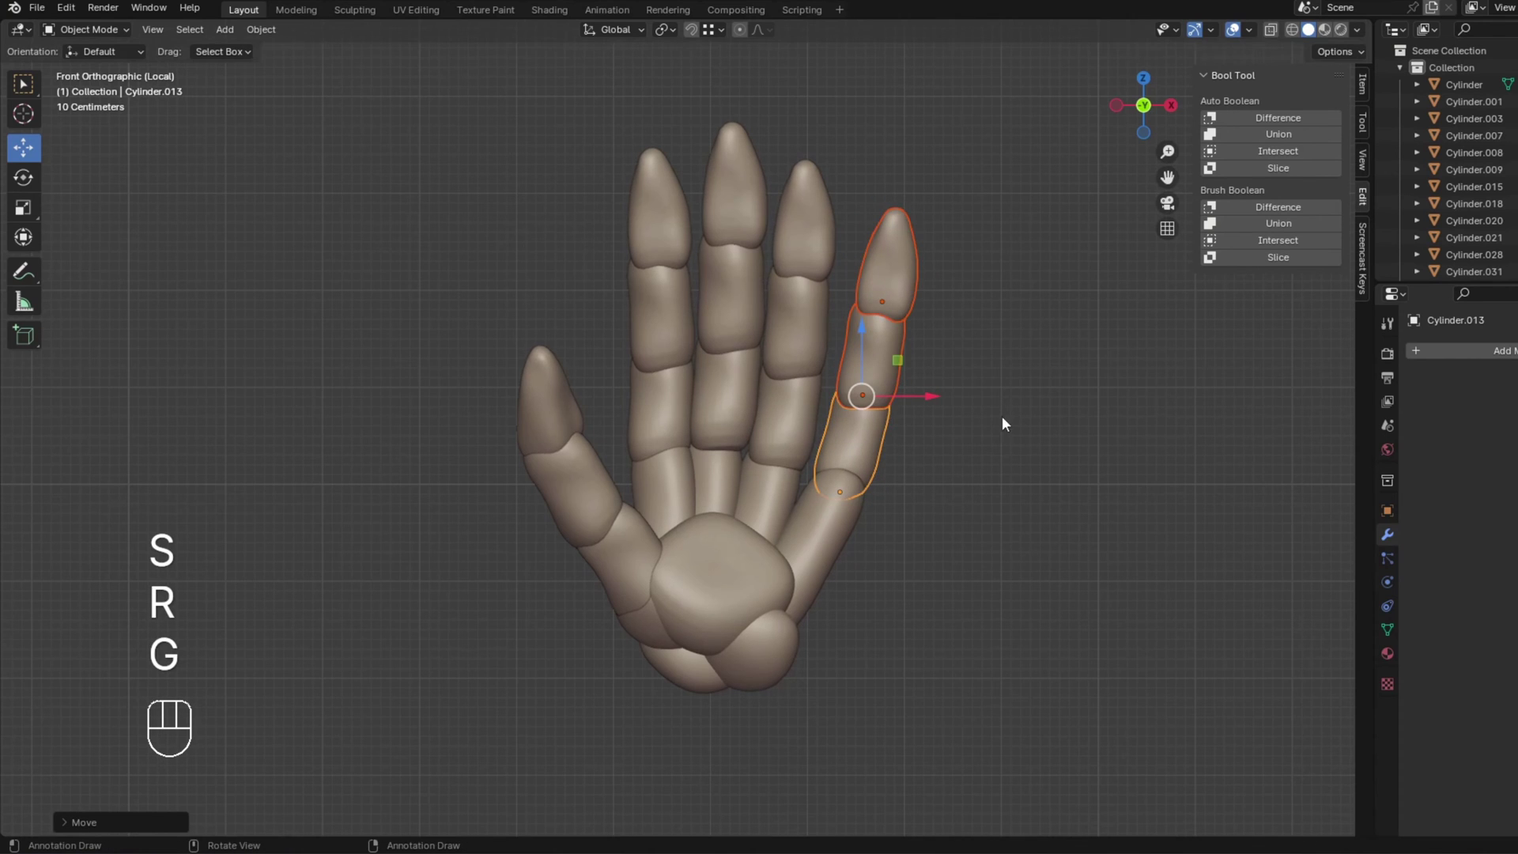
pyautogui.moveTo(1005, 420); pyautogui.dragTo(811, 420)
# Set the copied finger segments onto the outer finger and rotate them into line.
pyautogui.click(790, 391)
pyautogui.click(774, 435)
pyautogui.moveTo(830, 420); pyautogui.dragTo(924, 430)
pyautogui.middleClick(920, 432)
pyautogui.press('KP_1')
pyautogui.press('r')
pyautogui.click(874, 427)
# Rotate the first finger's segments toward the palm to start the fist.
pyautogui.press('r')
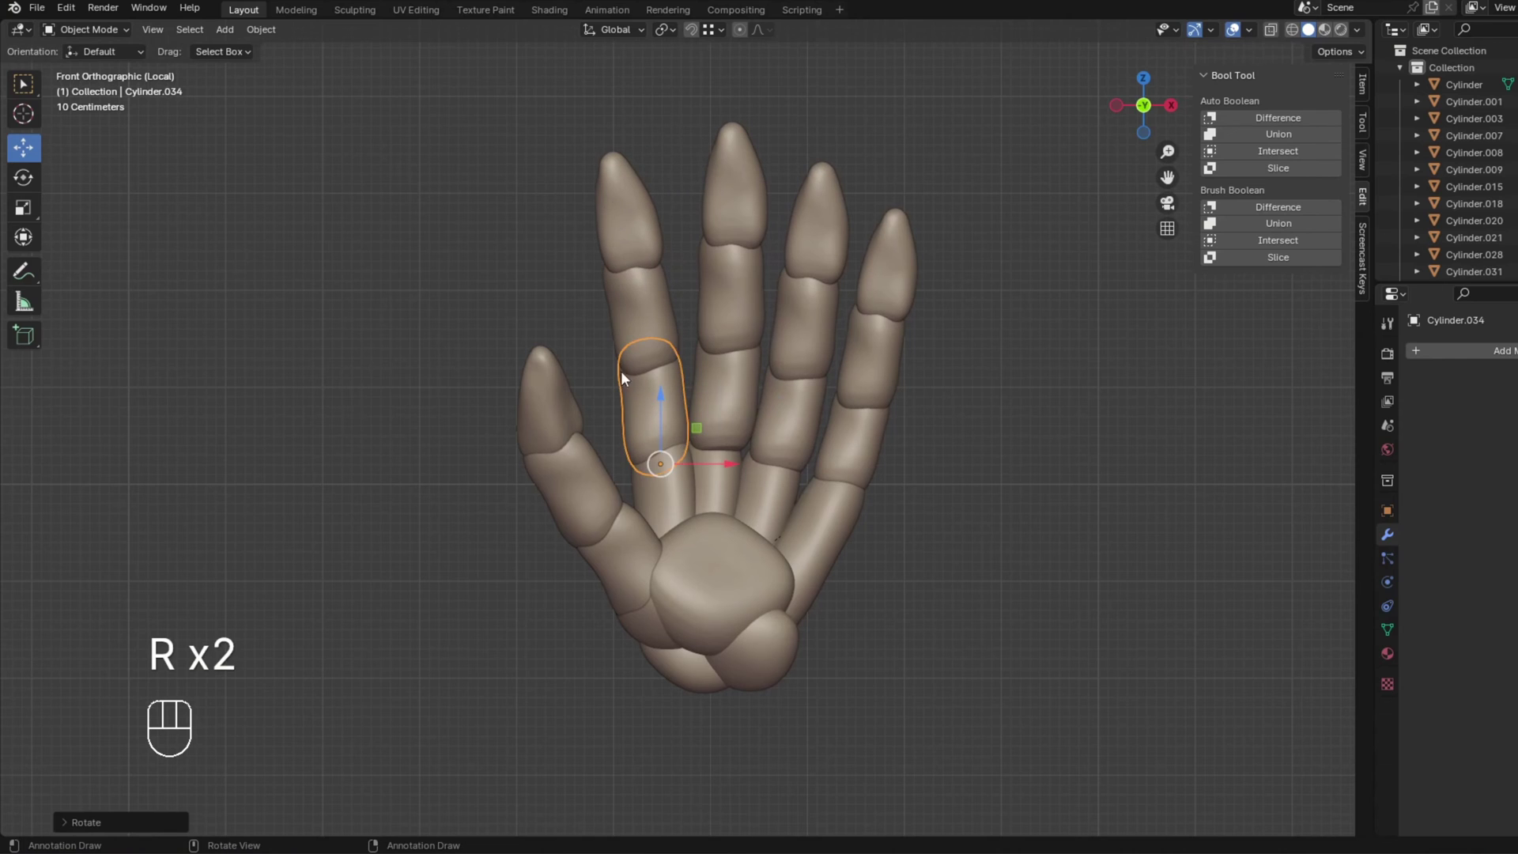
pyautogui.moveTo(930, 437); pyautogui.dragTo(804, 442)
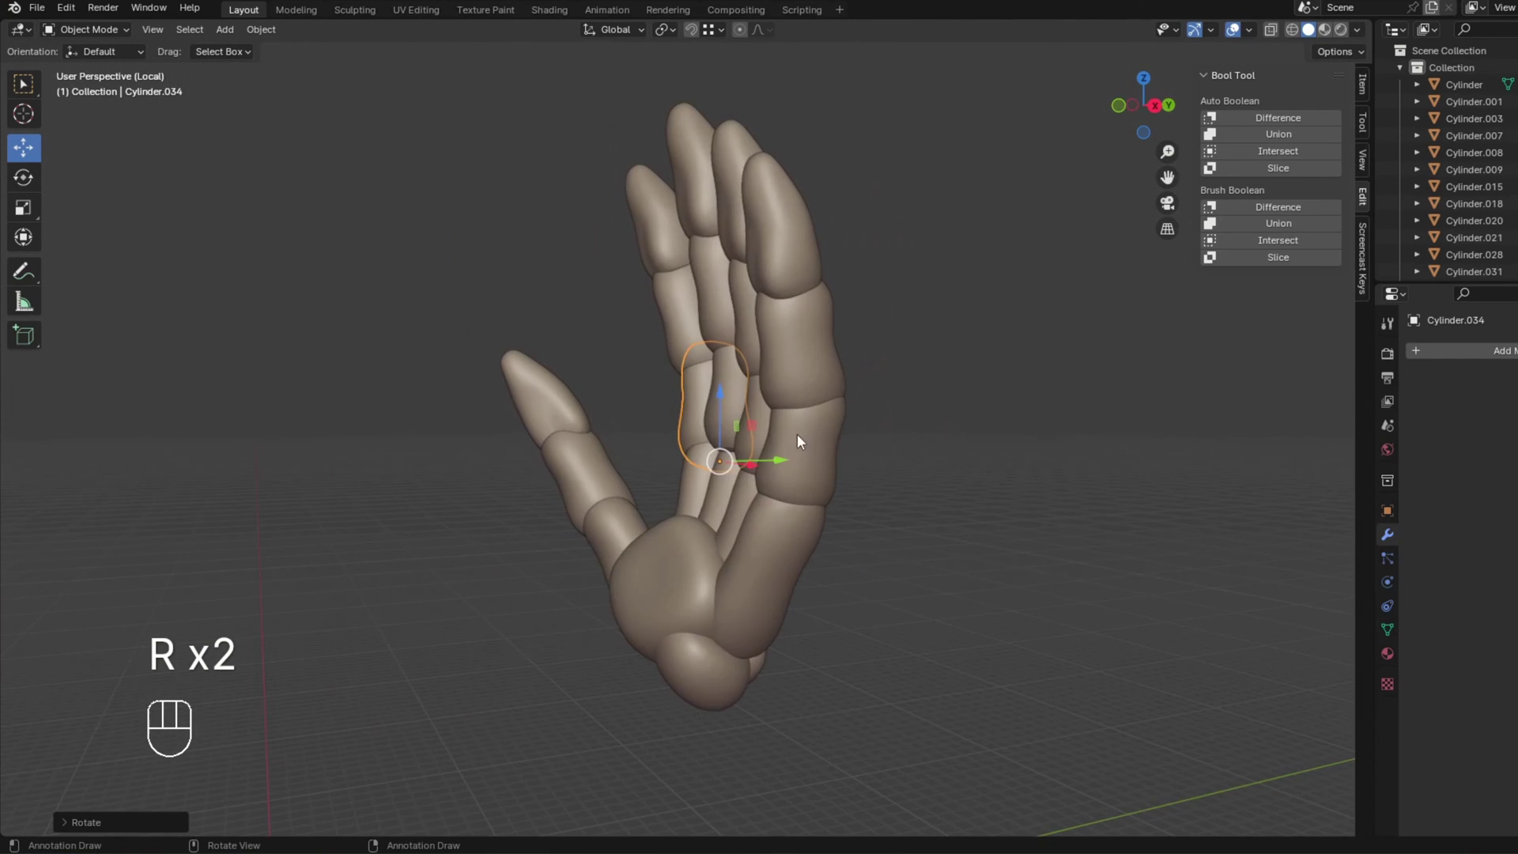
pyautogui.click(831, 451)
pyautogui.middleClick(822, 449)
pyautogui.middleClick(843, 426)
pyautogui.press('r')
pyautogui.click(725, 387)
pyautogui.click(639, 420)
pyautogui.press('r')
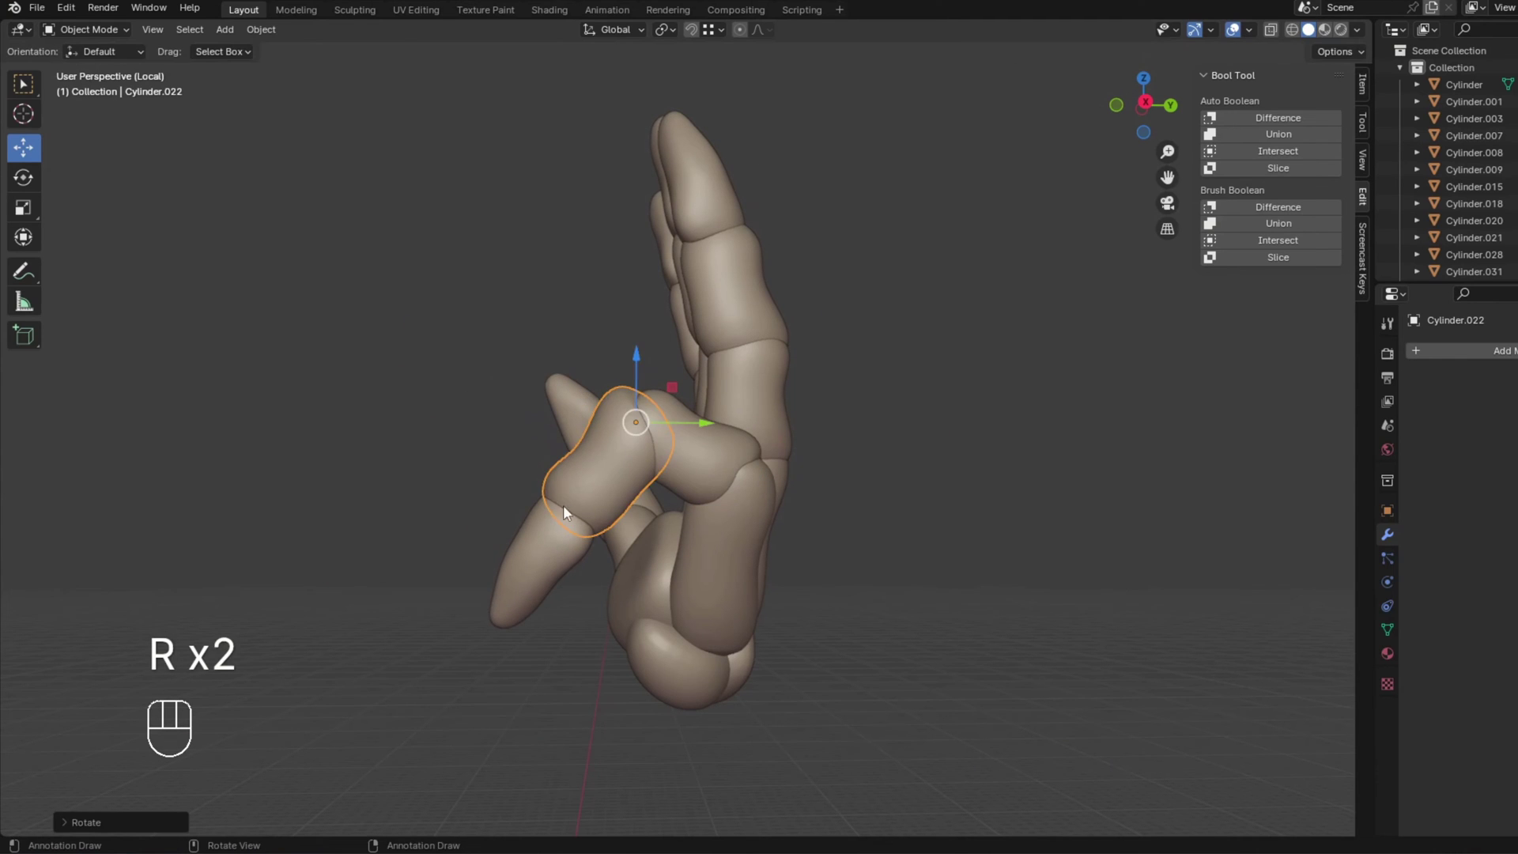
pyautogui.press('r')
pyautogui.click(609, 431)
# Curl the next finger's segments inward, orbiting to judge the bend.
pyautogui.moveTo(638, 466); pyautogui.dragTo(788, 492)
pyautogui.middleClick(806, 497)
pyautogui.moveTo(910, 556); pyautogui.dragTo(905, 502)
pyautogui.middleClick(925, 460)
pyautogui.moveTo(949, 457); pyautogui.dragTo(949, 478)
pyautogui.press('r')
pyautogui.click(937, 514)
pyautogui.press('r')
pyautogui.doubleClick(912, 369)
pyautogui.press('r')
pyautogui.click(916, 444)
# Bend the following finger's segments down toward the palm one joint at a time.
pyautogui.moveTo(940, 413); pyautogui.dragTo(750, 454)
pyautogui.moveTo(749, 455); pyautogui.dragTo(760, 463)
pyautogui.middleClick(828, 402)
pyautogui.moveTo(824, 407); pyautogui.dragTo(831, 411)
pyautogui.press('r')
pyautogui.click(736, 360)
pyautogui.click(606, 360)
pyautogui.press('r')
pyautogui.click(580, 404)
pyautogui.press('r')
pyautogui.click(523, 362)
# Tighten the remaining outer finger segments into the closed fist.
pyautogui.moveTo(631, 422); pyautogui.dragTo(782, 441)
pyautogui.middleClick(874, 438)
pyautogui.press('r')
pyautogui.middleClick(801, 478)
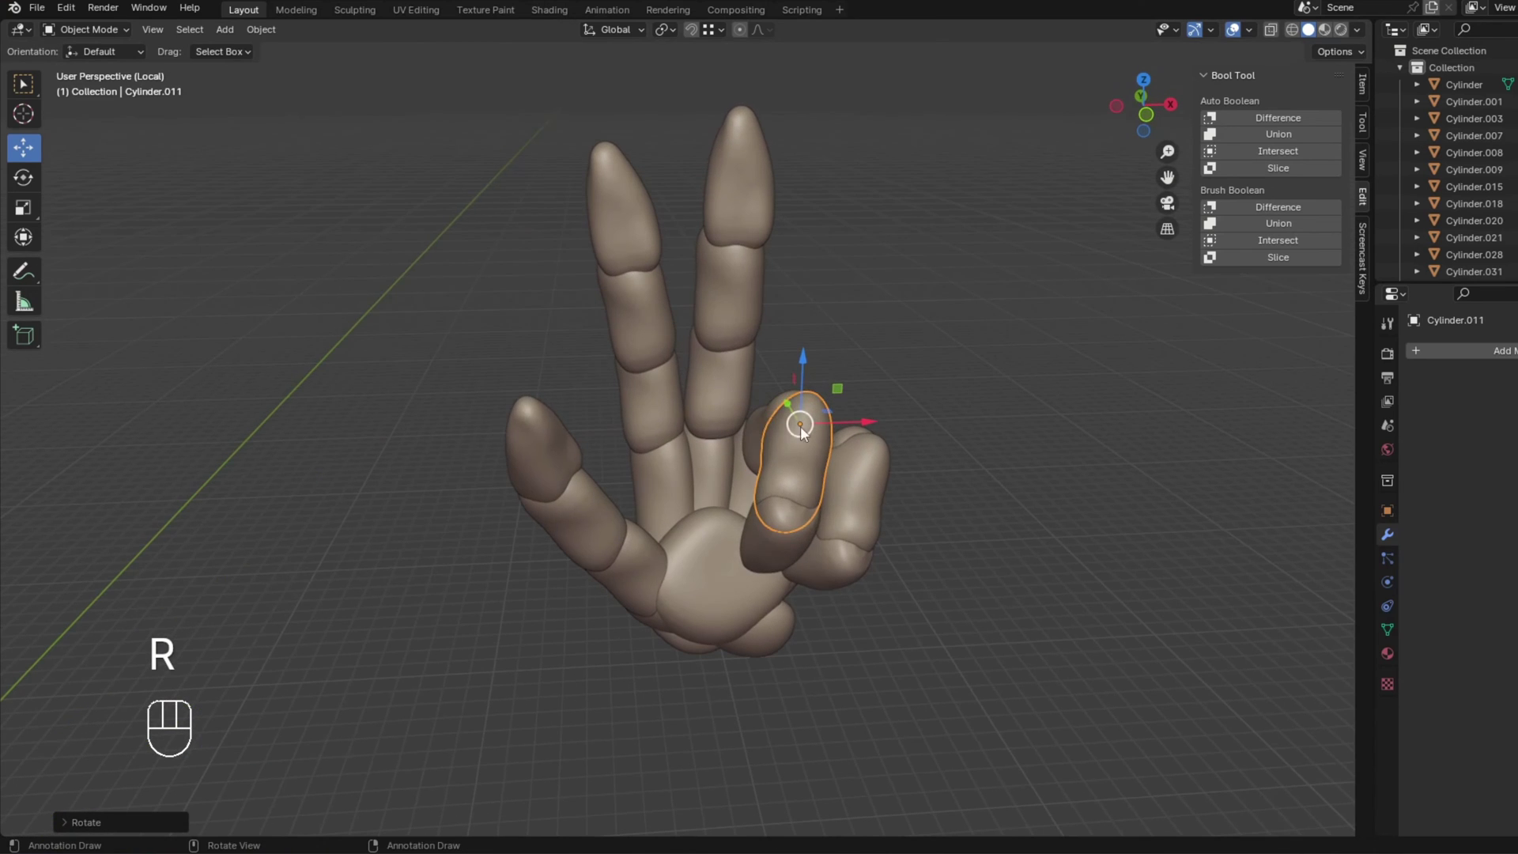
pyautogui.press('r')
pyautogui.click(760, 400)
pyautogui.moveTo(792, 392); pyautogui.dragTo(619, 353)
pyautogui.middleClick(716, 344)
pyautogui.moveTo(751, 352); pyautogui.dragTo(905, 356)
pyautogui.press('r')
pyautogui.click(774, 378)
pyautogui.press('r')
# Rotate the last finger segment into the palm to complete the curl.
pyautogui.click(683, 397)
pyautogui.moveTo(700, 394); pyautogui.dragTo(741, 385)
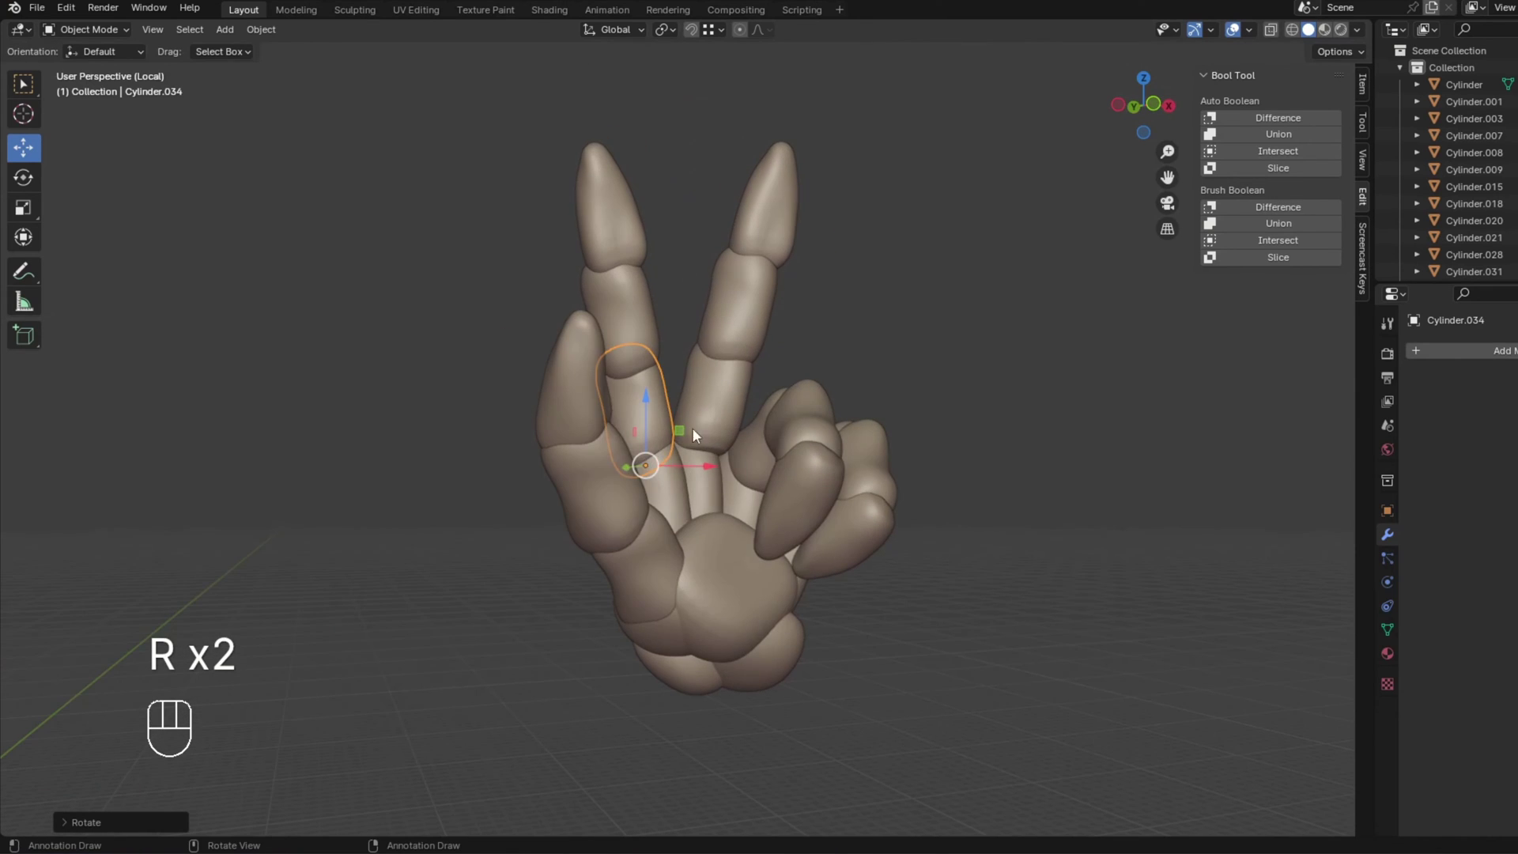
pyautogui.click(622, 489)
pyautogui.moveTo(667, 469); pyautogui.dragTo(726, 371)
pyautogui.middleClick(773, 364)
pyautogui.middleClick(770, 408)
pyautogui.press('r')
pyautogui.moveTo(791, 591); pyautogui.dragTo(792, 585)
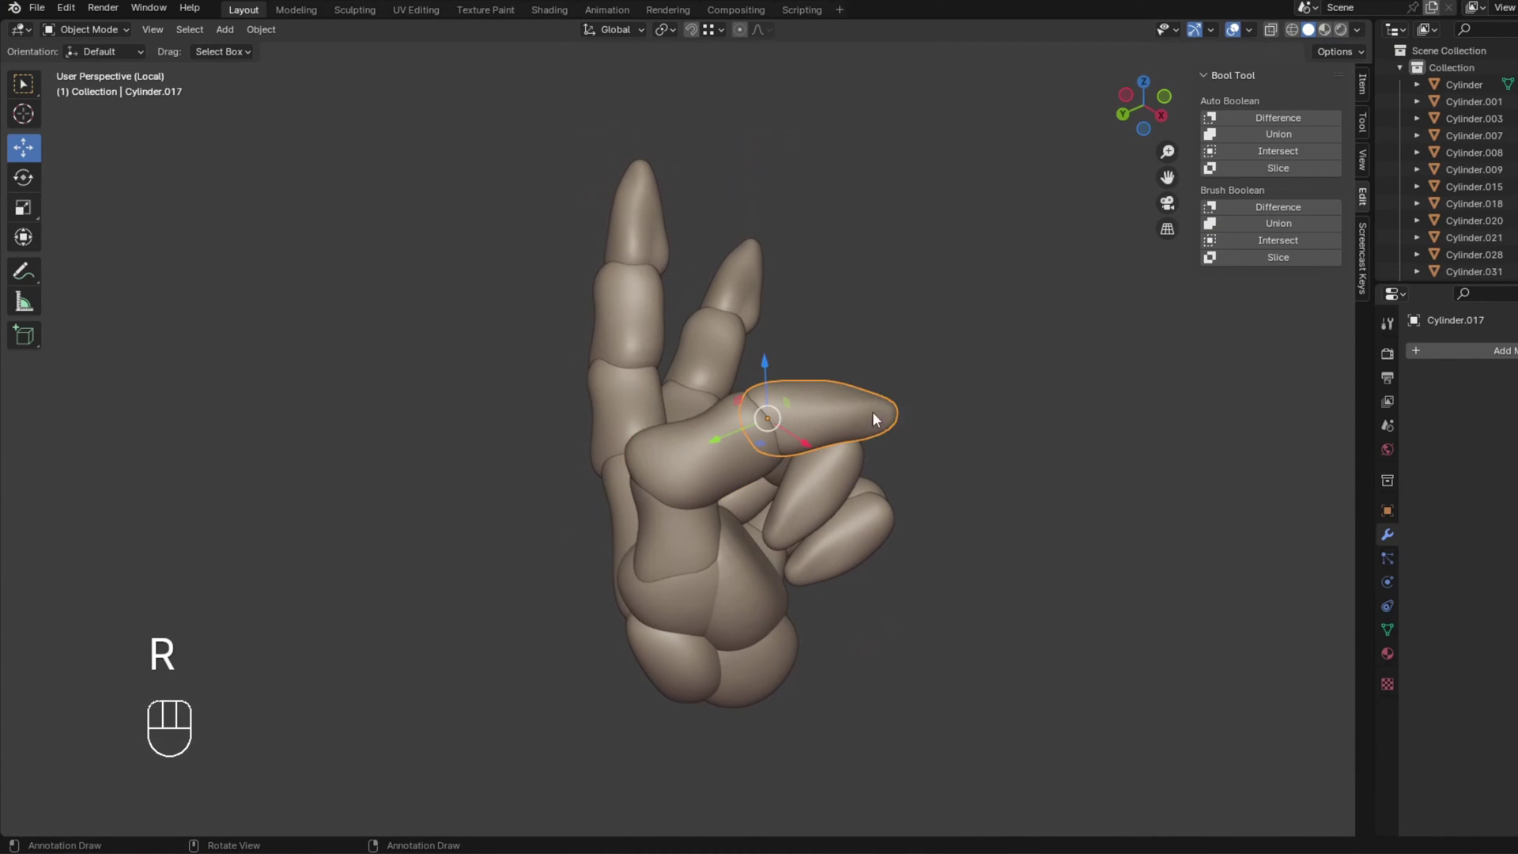
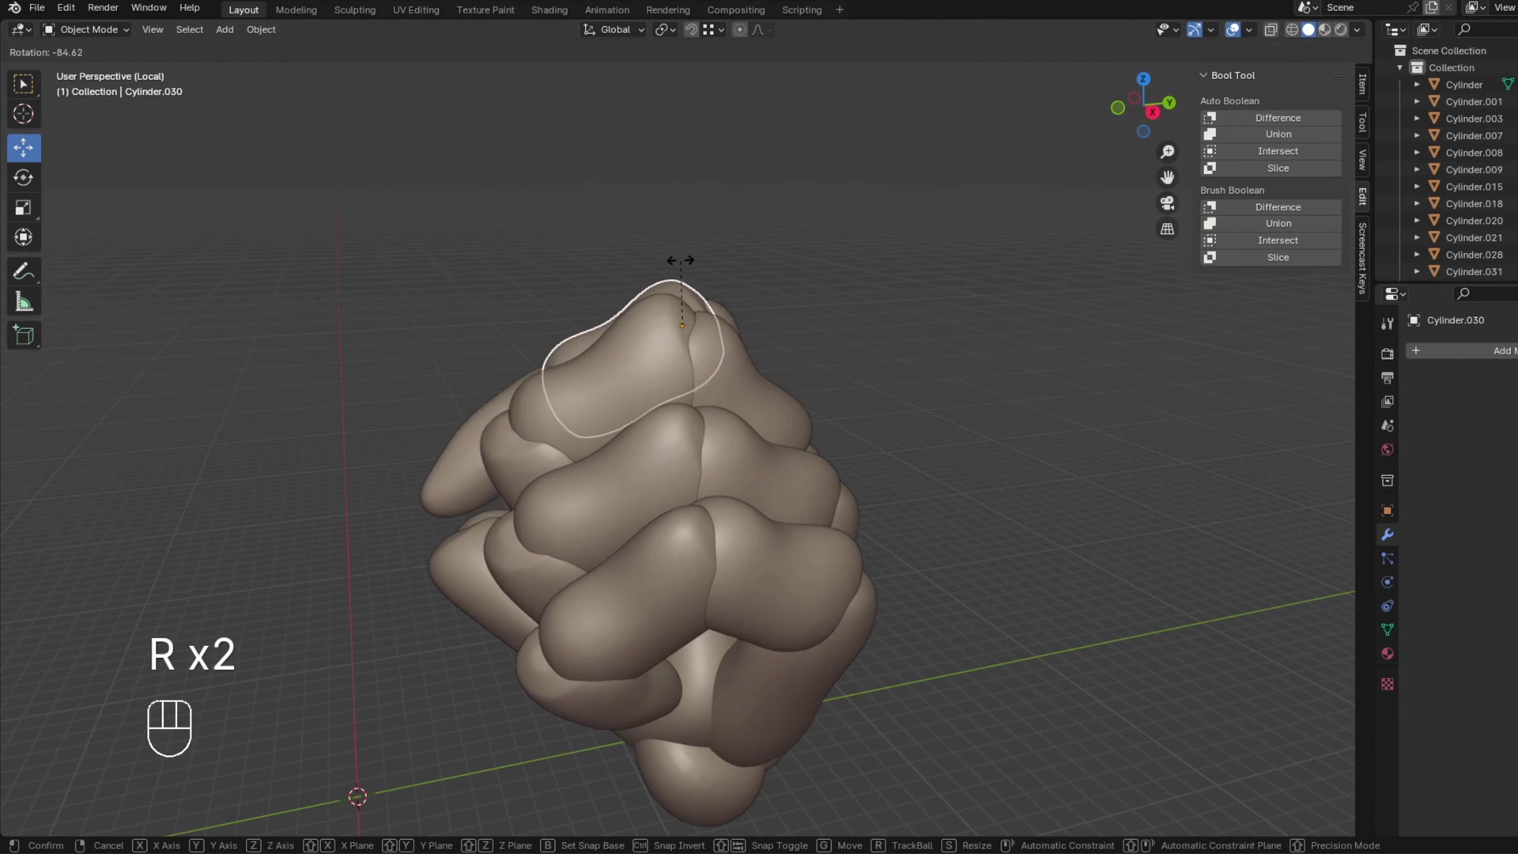
# Rotate the next thumb segment so it folds across the curled fingers.
pyautogui.click(689, 268)
pyautogui.press('r')
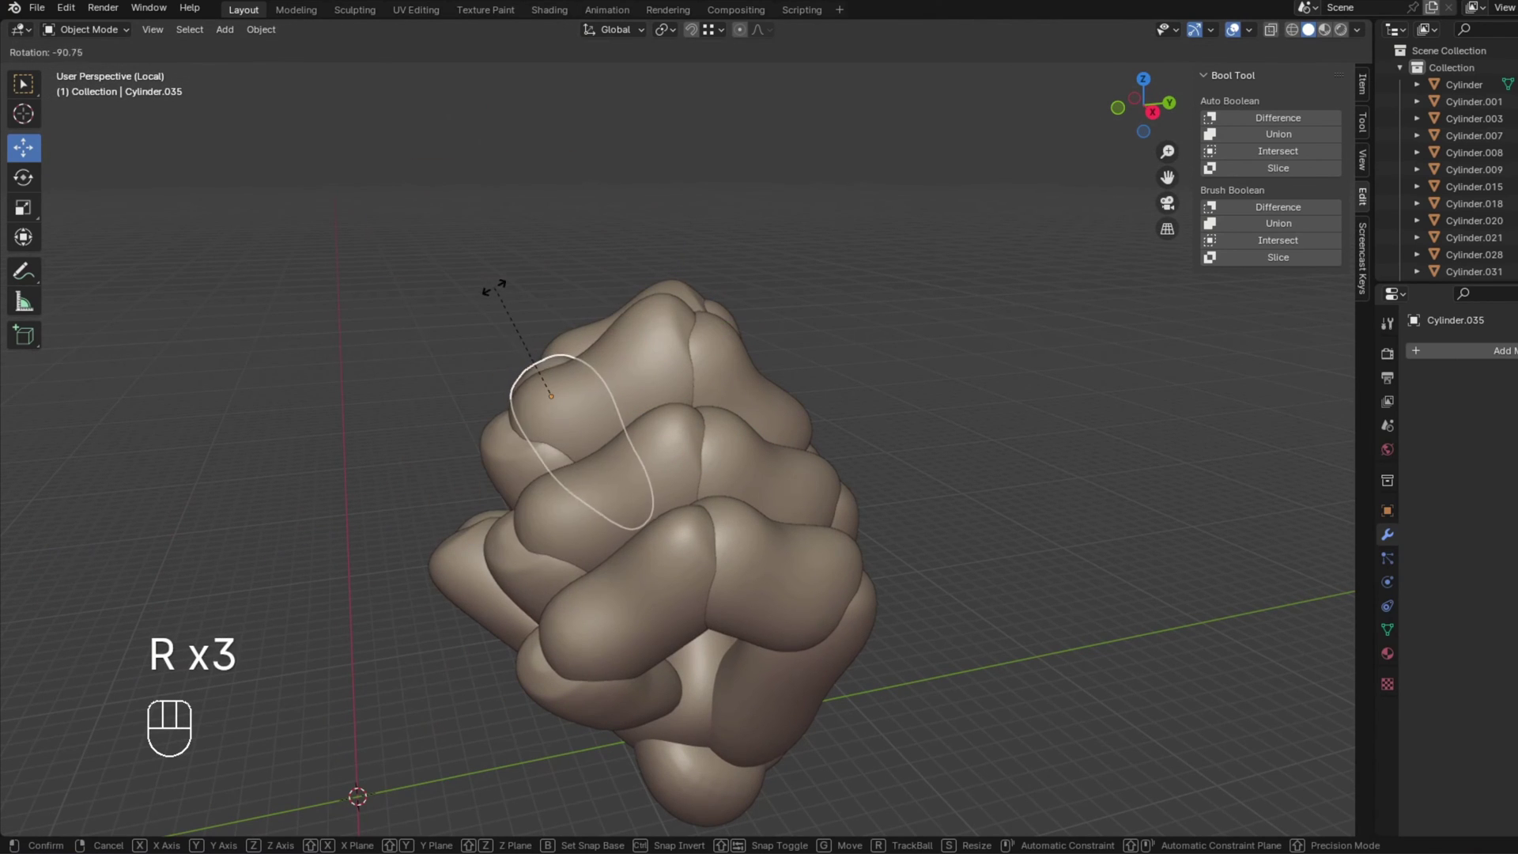
pyautogui.moveTo(547, 317); pyautogui.dragTo(671, 303)
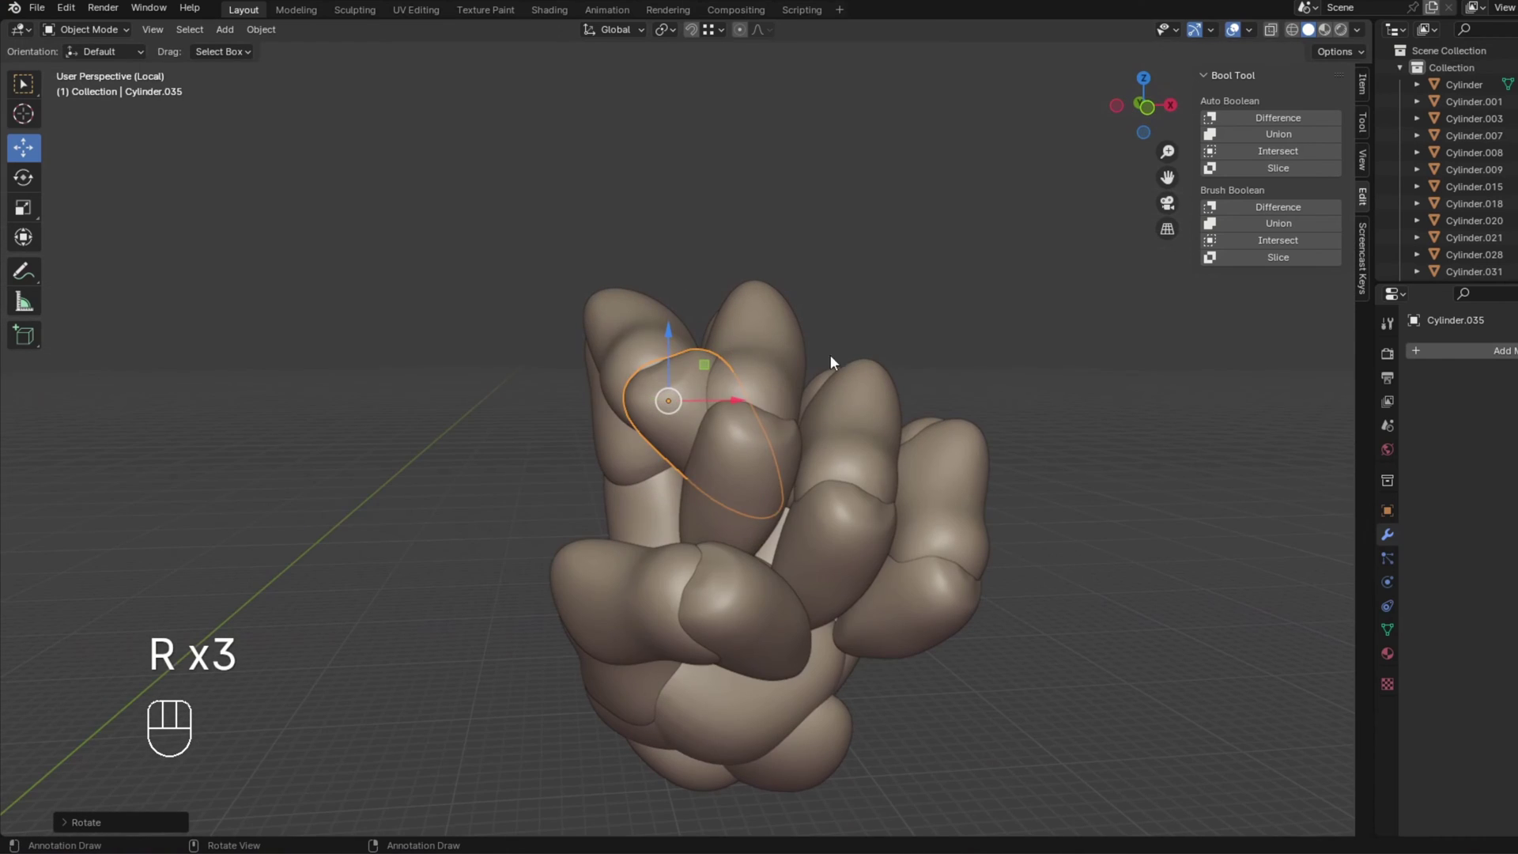
pyautogui.moveTo(752, 392); pyautogui.dragTo(690, 401)
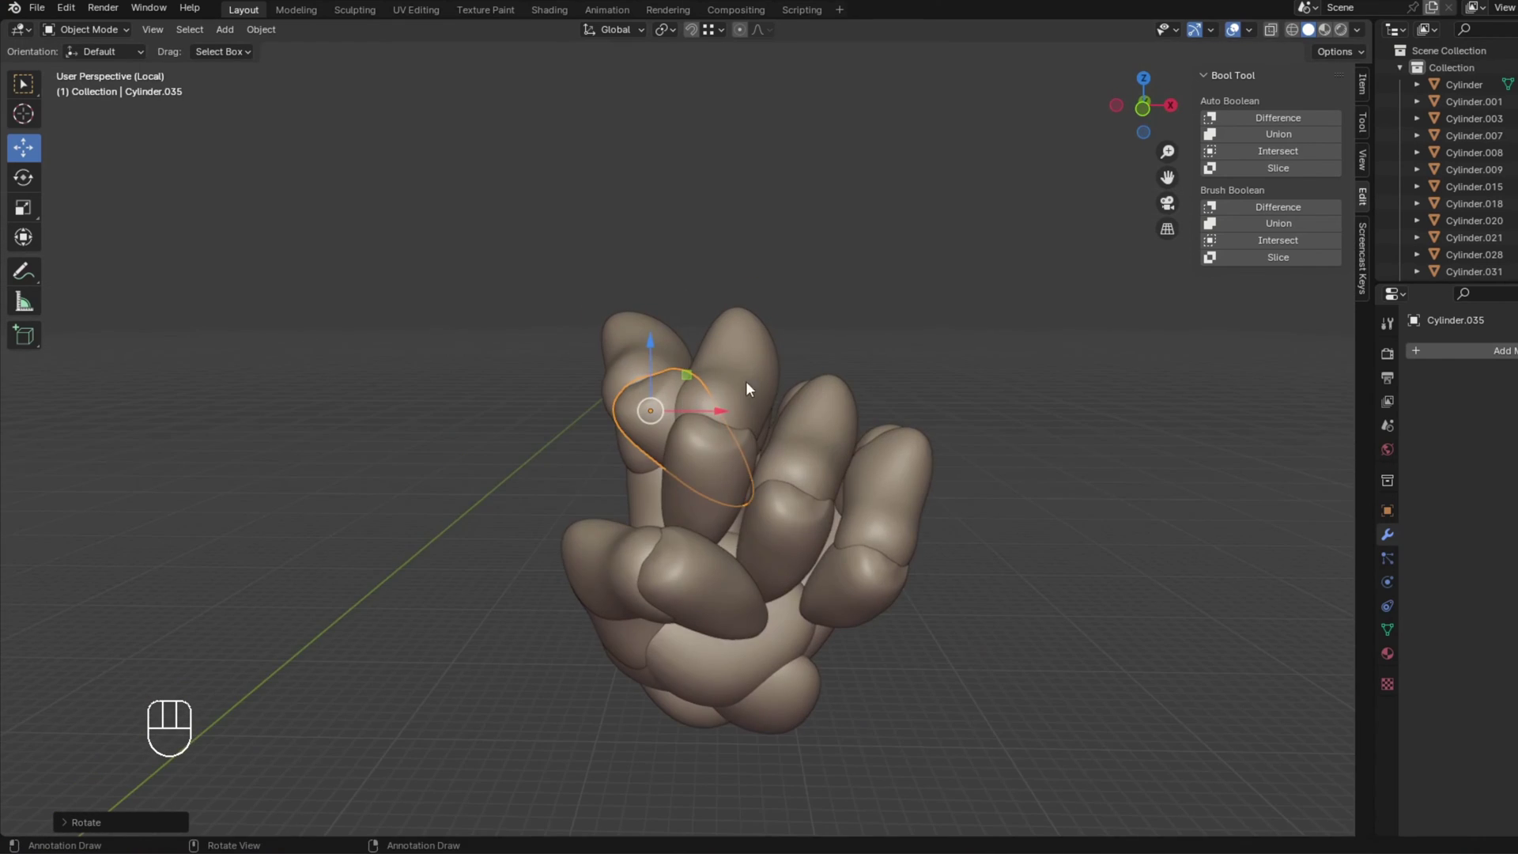
pyautogui.middleClick(769, 377)
pyautogui.press('r')
pyautogui.click(719, 379)
pyautogui.moveTo(768, 364); pyautogui.dragTo(768, 383)
# Fold the thumb tip over to complete the fist and view it from the front.
pyautogui.click(667, 364)
pyautogui.moveTo(666, 352); pyautogui.dragTo(643, 338)
pyautogui.moveTo(650, 334); pyautogui.dragTo(651, 294)
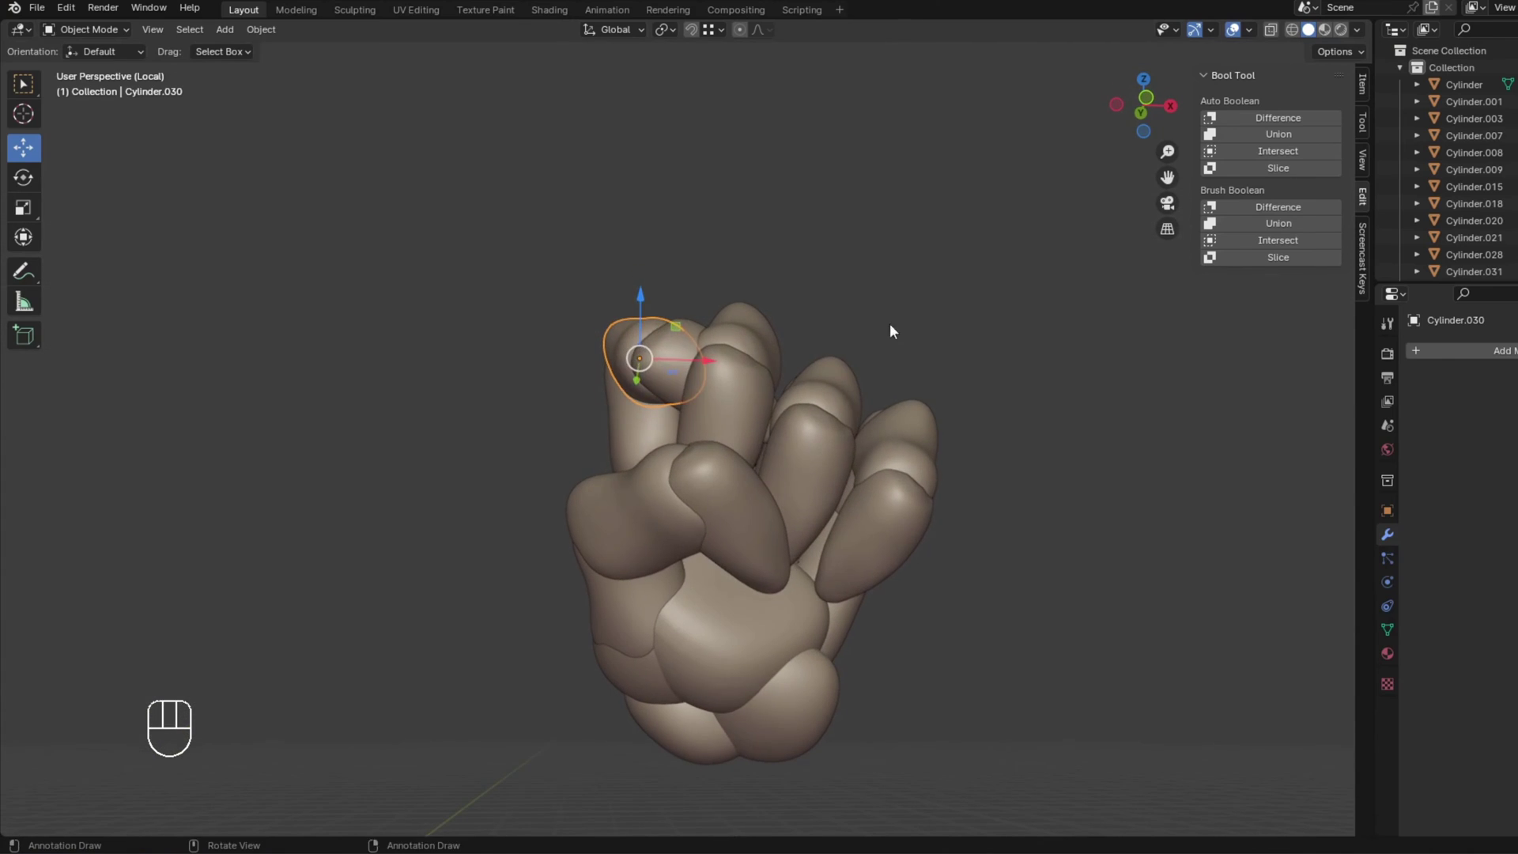
pyautogui.click(705, 460)
pyautogui.moveTo(726, 321); pyautogui.dragTo(725, 349)
pyautogui.moveTo(914, 355); pyautogui.dragTo(882, 395)
pyautogui.click(895, 384)
pyautogui.moveTo(928, 388); pyautogui.dragTo(903, 380)
pyautogui.press('KP_1')
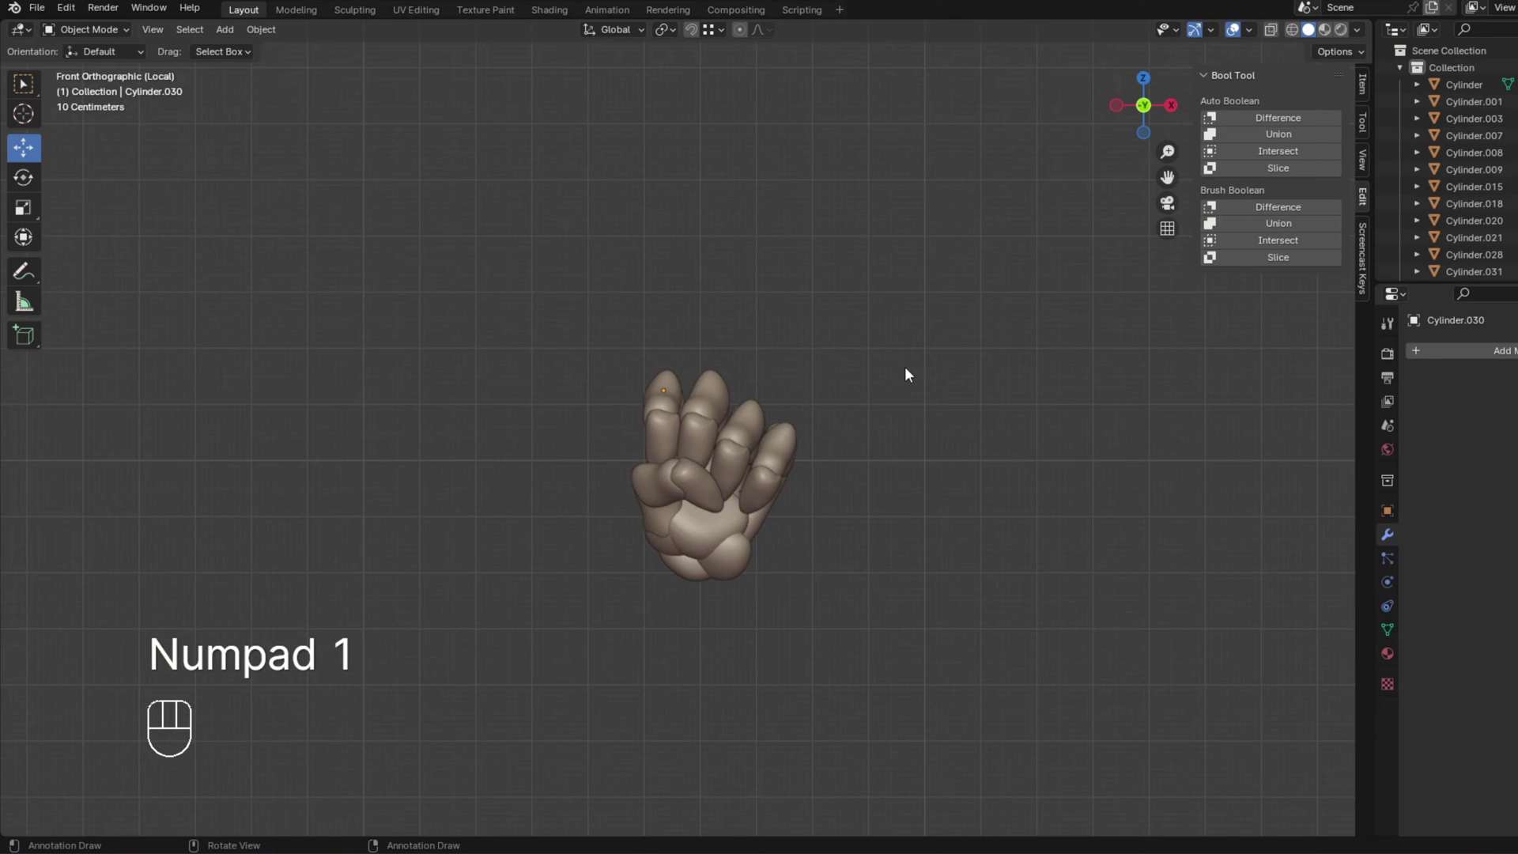
# Leave local view, unhide the rest, and turn the whole fist around the vertical axis.
pyautogui.press('/')
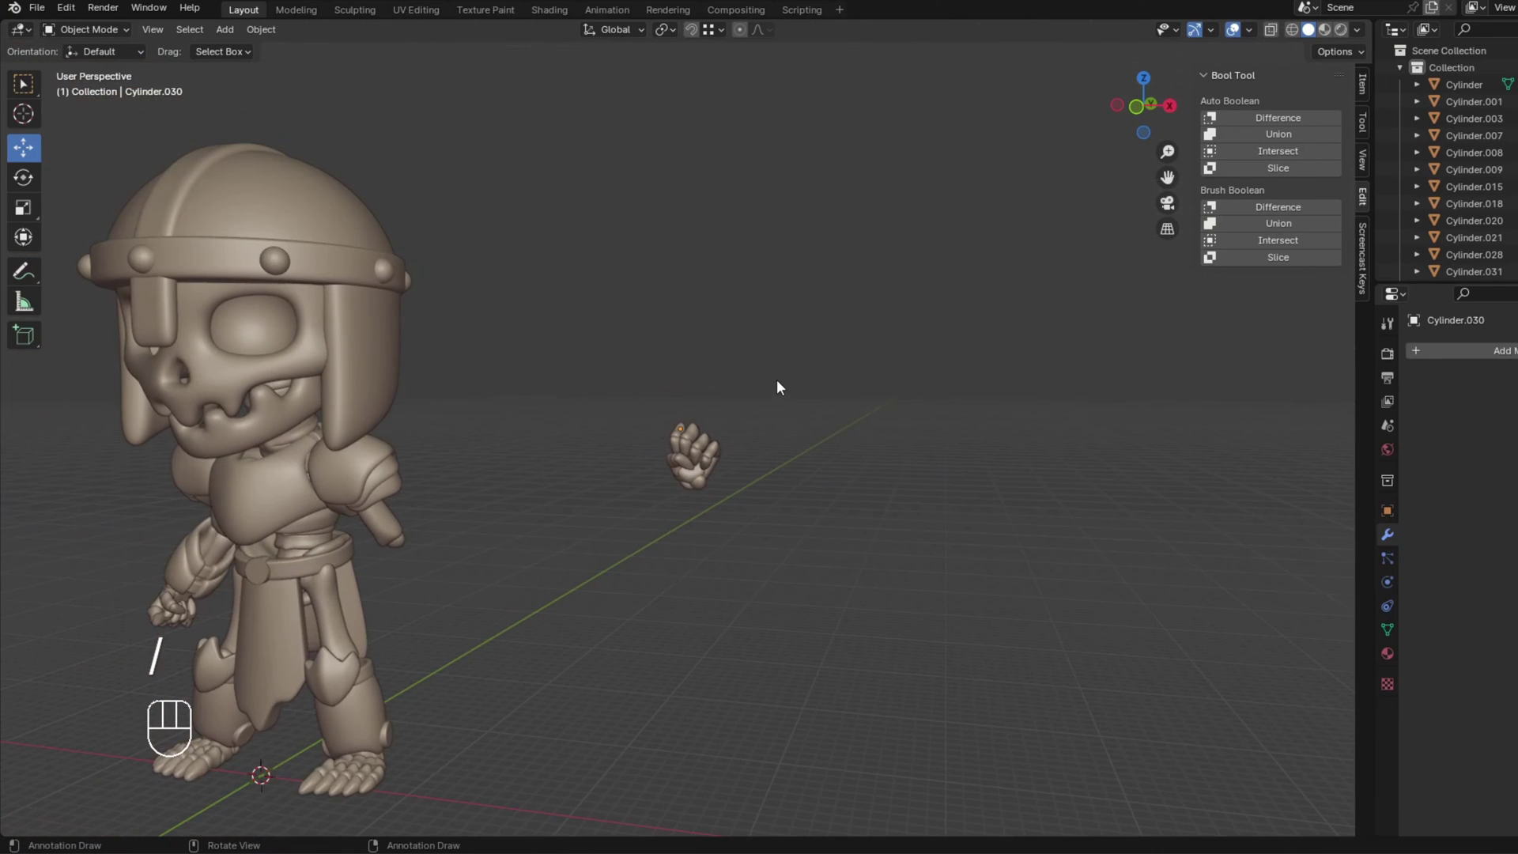
pyautogui.press('alt+h')
pyautogui.click(846, 607)
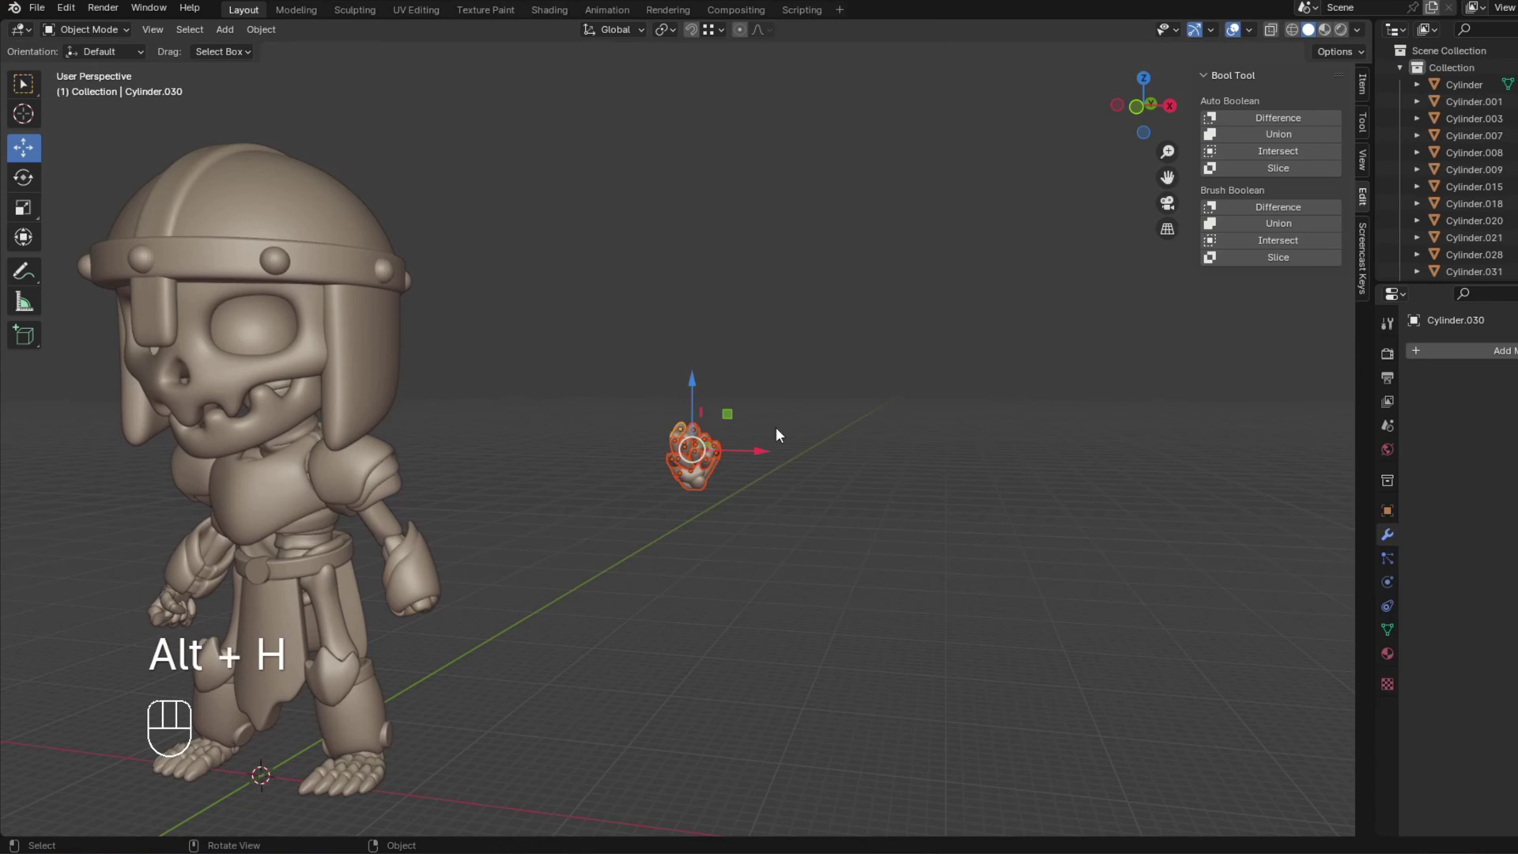
pyautogui.moveTo(736, 419); pyautogui.dragTo(606, 421)
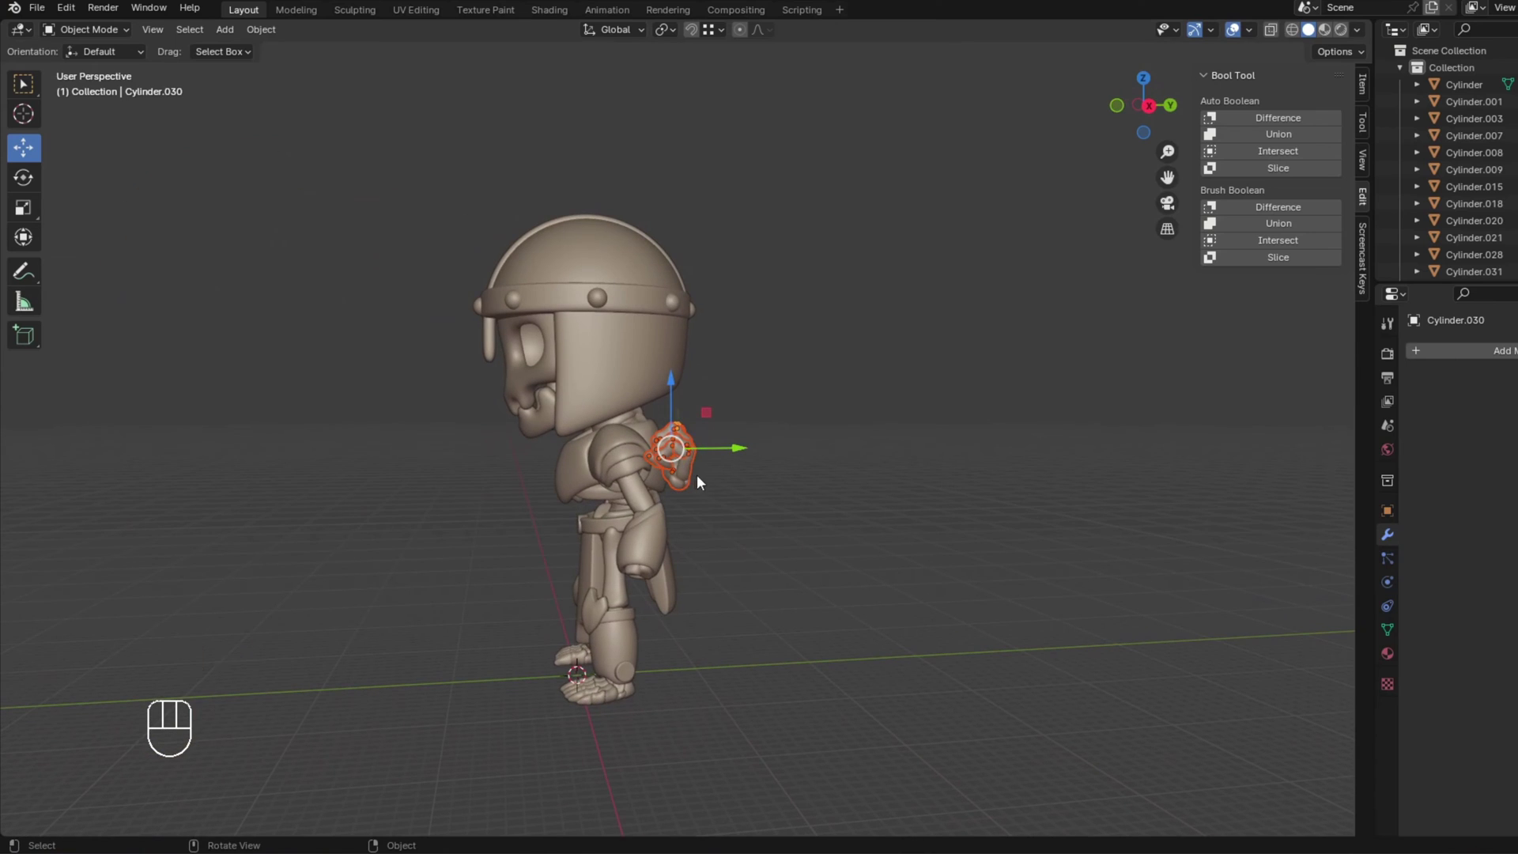
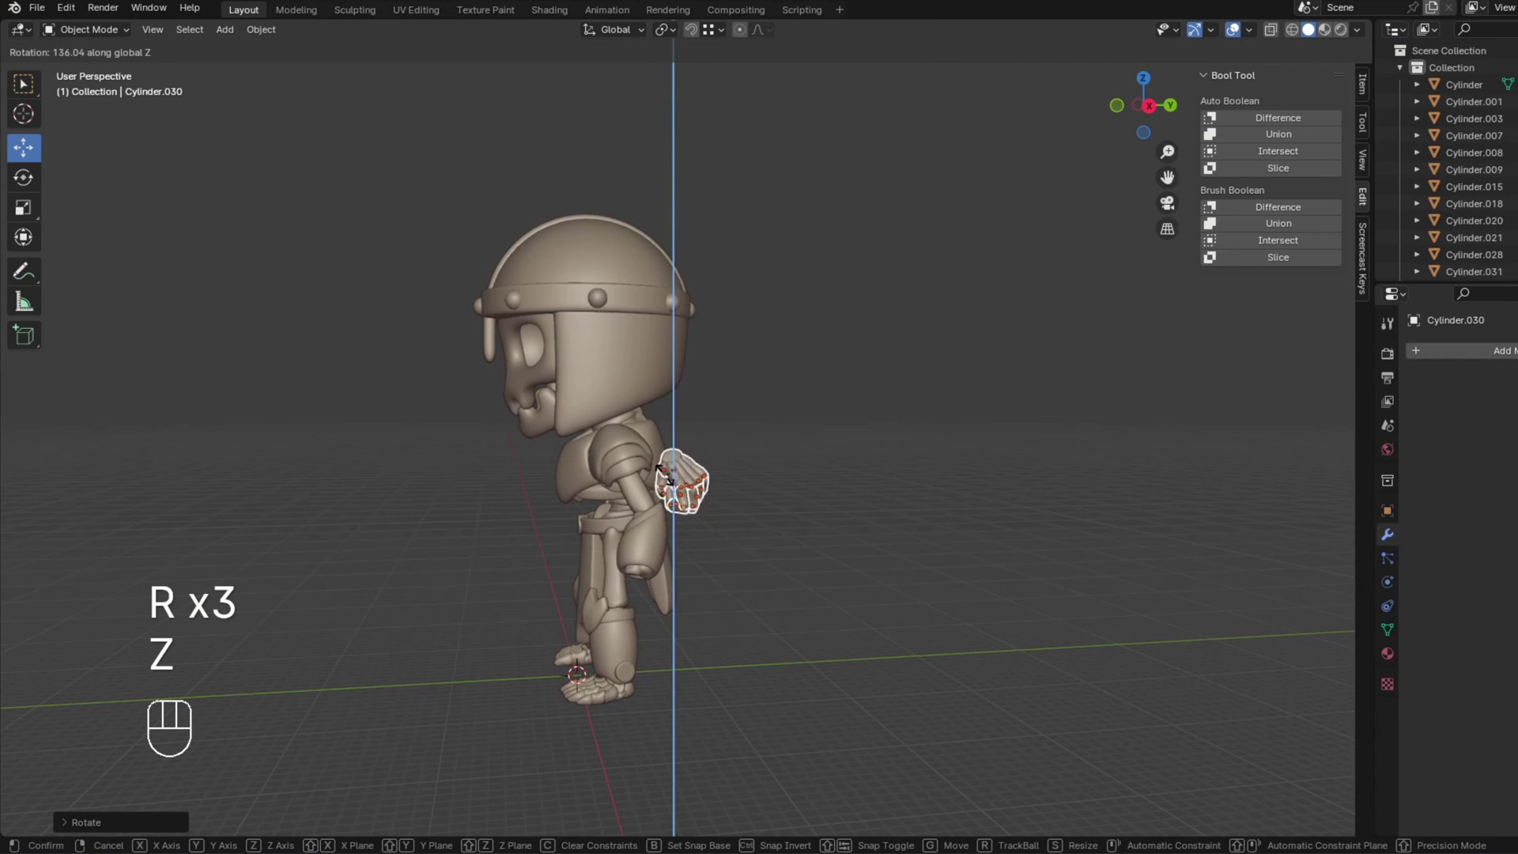
pyautogui.click(666, 475)
# Move the posed fist up beside the skeleton's arm at the wrist.
pyautogui.press('r')
pyautogui.press('g')
pyautogui.press('KP_1')
pyautogui.press('g')
pyautogui.click(459, 612)
pyautogui.moveTo(423, 602); pyautogui.dragTo(271, 606)
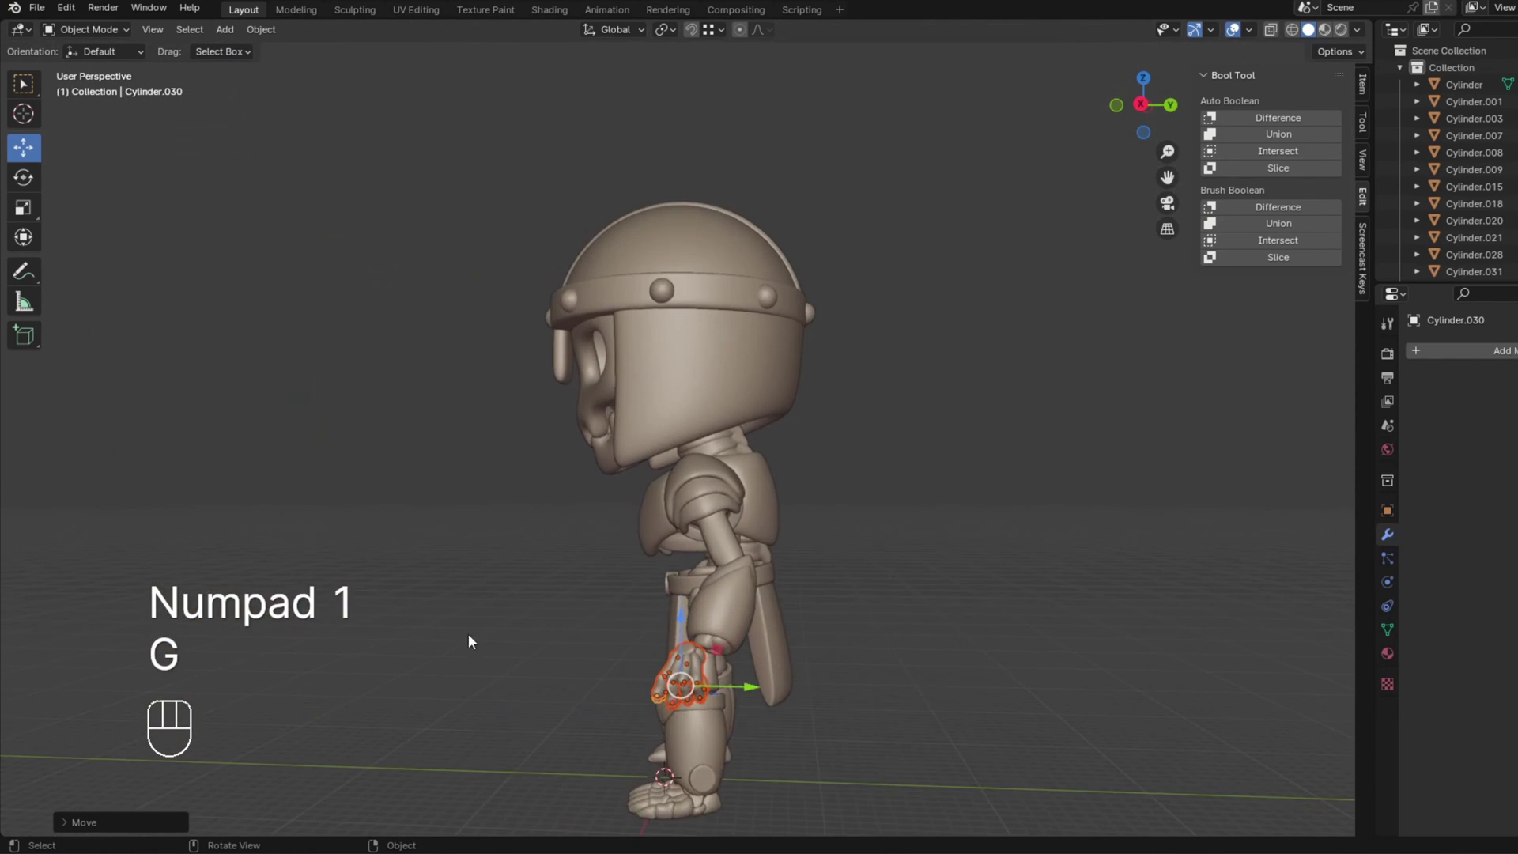
pyautogui.moveTo(677, 706); pyautogui.dragTo(575, 414)
pyautogui.middleClick(604, 525)
pyautogui.press('g')
pyautogui.click(644, 566)
# Orbit around the arm and recenter the view on the whole scene with Shift+C.
pyautogui.moveTo(558, 526); pyautogui.dragTo(597, 508)
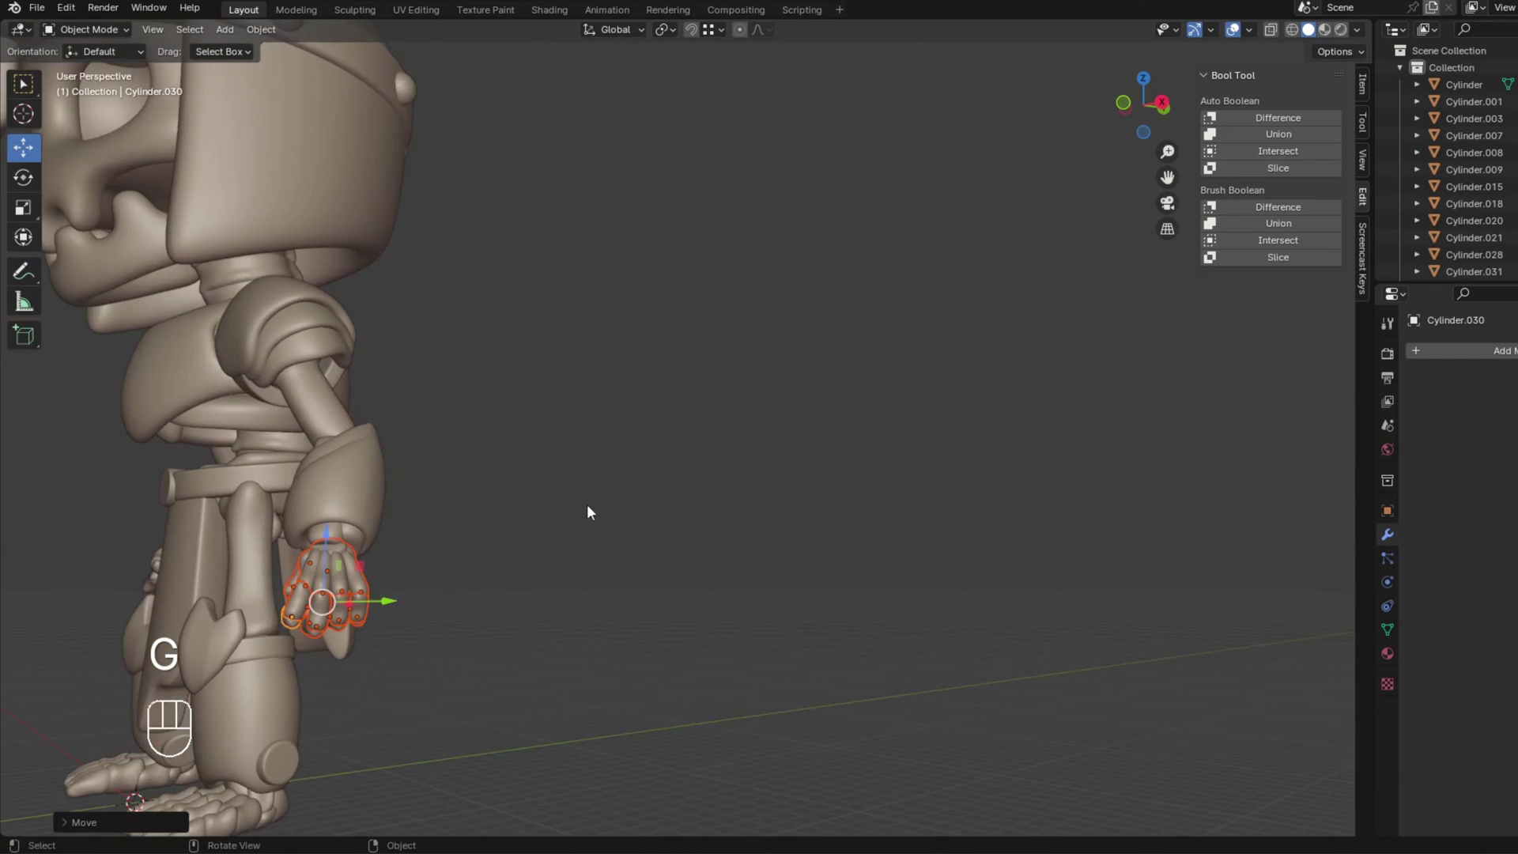
pyautogui.moveTo(492, 513); pyautogui.dragTo(572, 505)
pyautogui.middleClick(669, 515)
pyautogui.moveTo(744, 493); pyautogui.dragTo(902, 577)
pyautogui.moveTo(842, 521); pyautogui.dragTo(791, 533)
pyautogui.moveTo(803, 530); pyautogui.dragTo(781, 533)
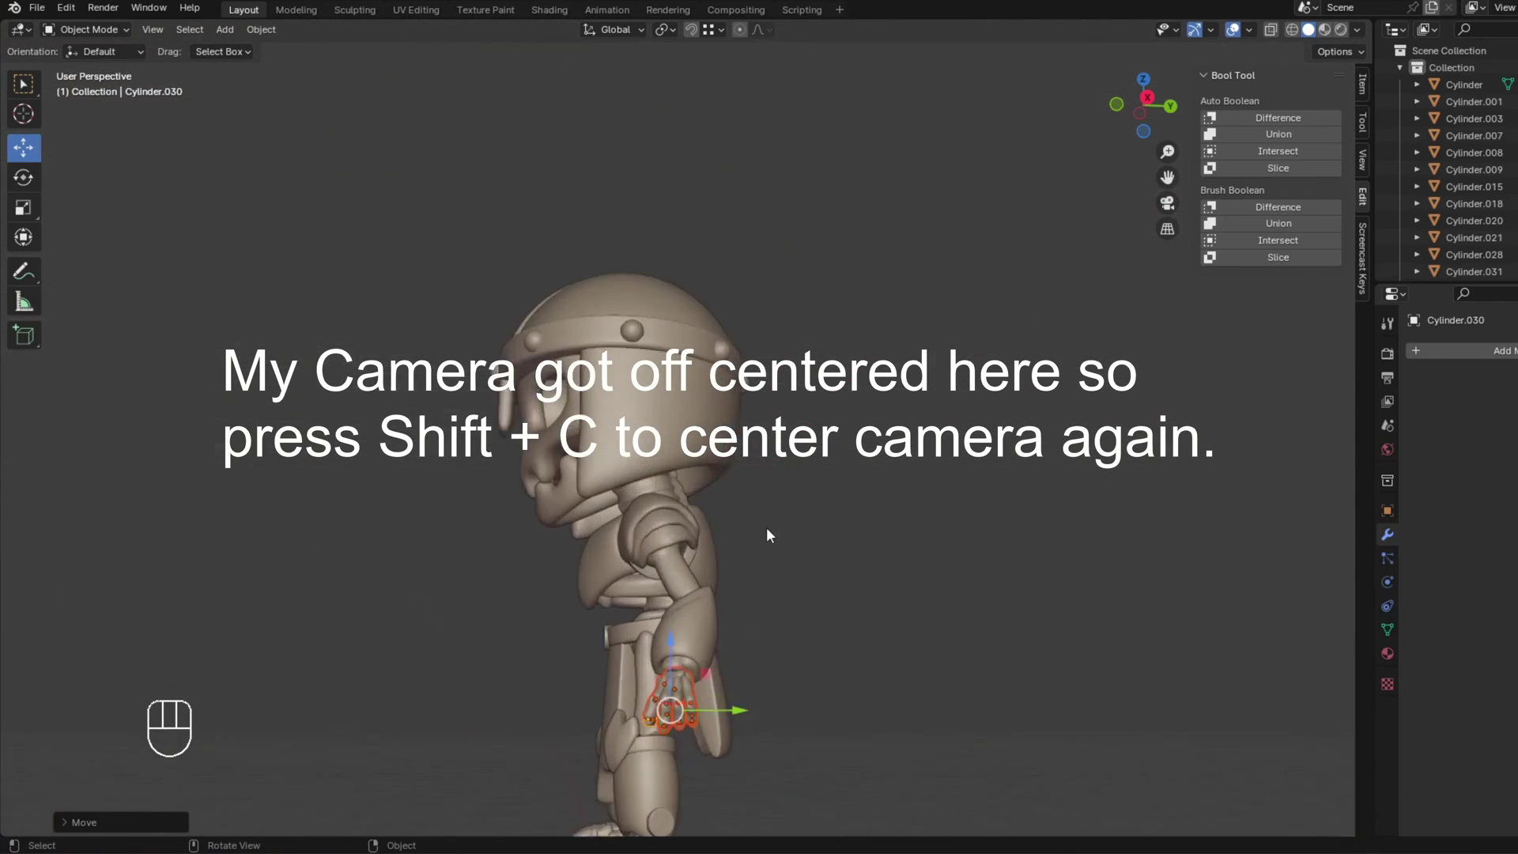
pyautogui.moveTo(781, 552); pyautogui.dragTo(800, 307)
pyautogui.middleClick(767, 452)
pyautogui.middleClick(663, 441)
pyautogui.moveTo(699, 445); pyautogui.dragTo(815, 457)
pyautogui.moveTo(911, 453); pyautogui.dragTo(470, 453)
pyautogui.middleClick(518, 451)
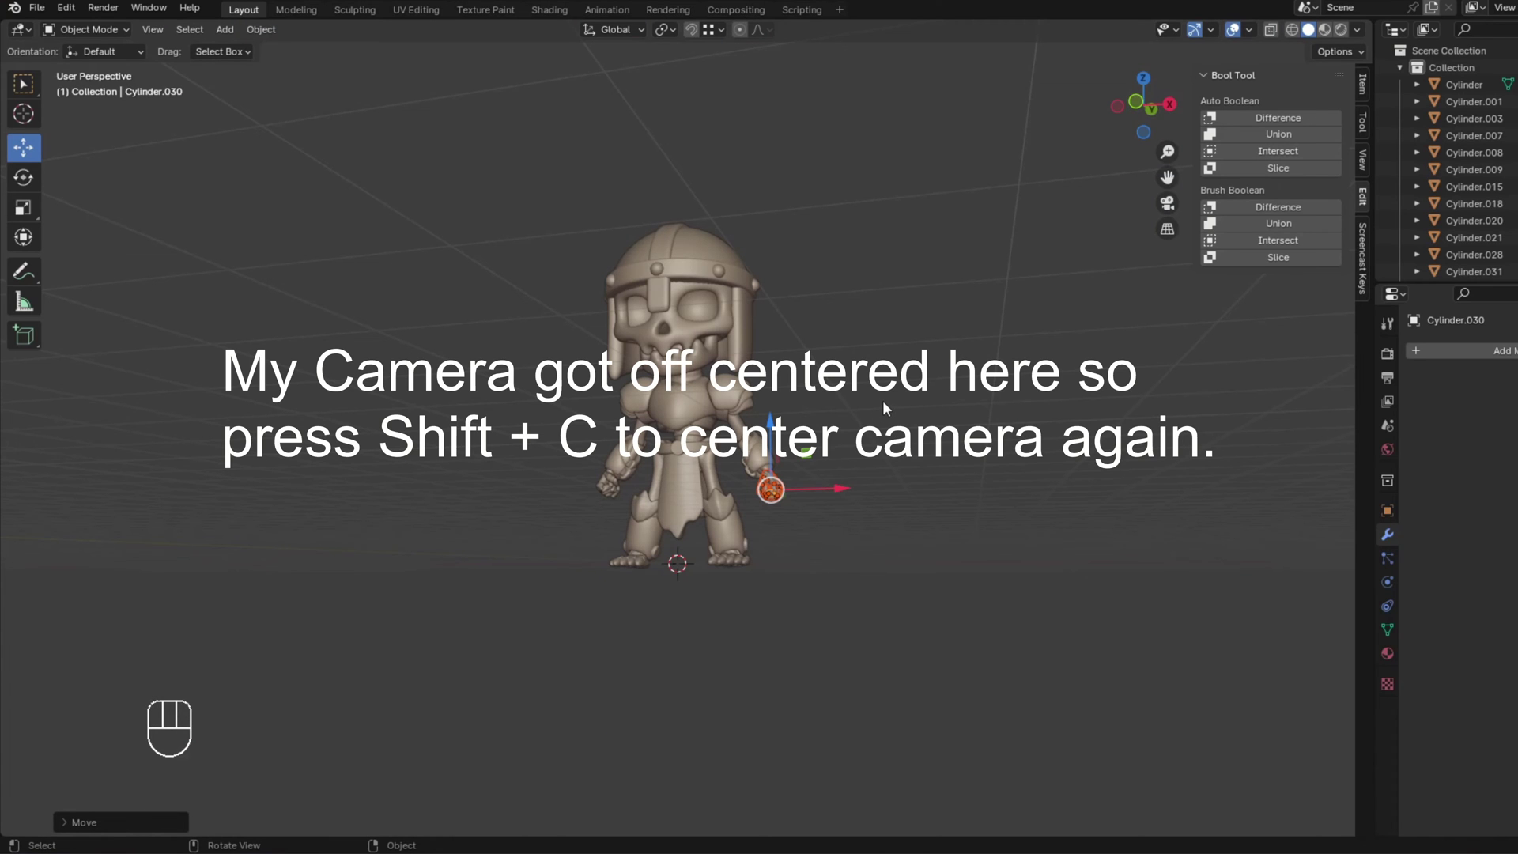
pyautogui.press('shift+c')
pyautogui.moveTo(868, 425); pyautogui.dragTo(760, 442)
pyautogui.middleClick(876, 500)
pyautogui.middleClick(982, 534)
pyautogui.middleClick(642, 357)
pyautogui.moveTo(608, 483); pyautogui.dragTo(735, 467)
# Place the fist precisely at the end of the forearm.
pyautogui.moveTo(791, 445); pyautogui.dragTo(737, 447)
pyautogui.press('r')
pyautogui.click(792, 540)
pyautogui.moveTo(747, 490); pyautogui.dragTo(653, 507)
pyautogui.press('g')
pyautogui.click(656, 508)
pyautogui.moveTo(604, 499); pyautogui.dragTo(703, 509)
pyautogui.click(881, 416)
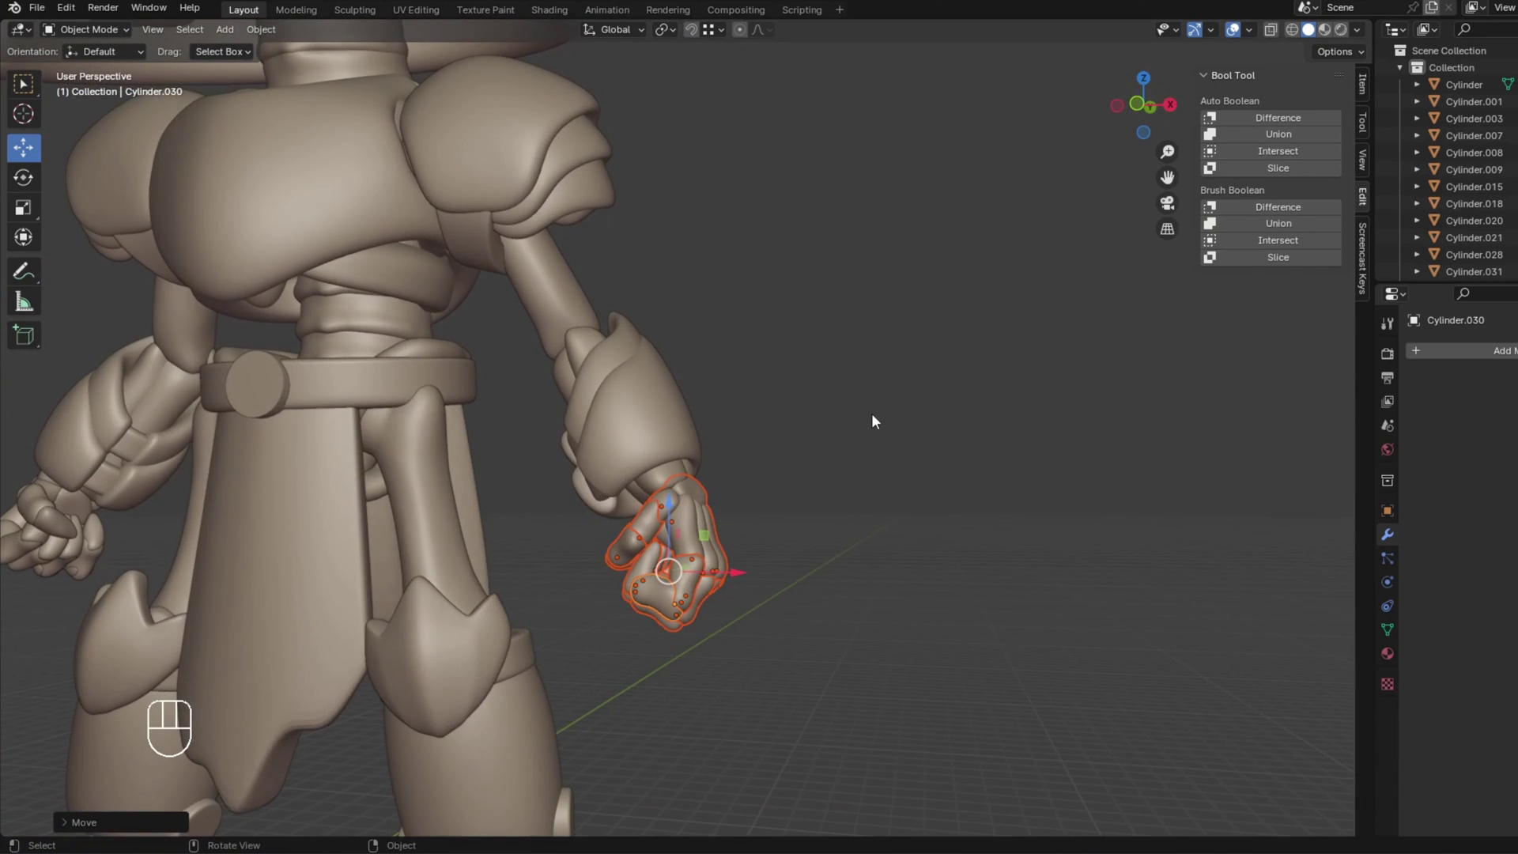
pyautogui.press('KP_1')
# Parent the fist to the forearm and start rotating the upper arm at the shoulder.
pyautogui.moveTo(828, 429); pyautogui.dragTo(724, 439)
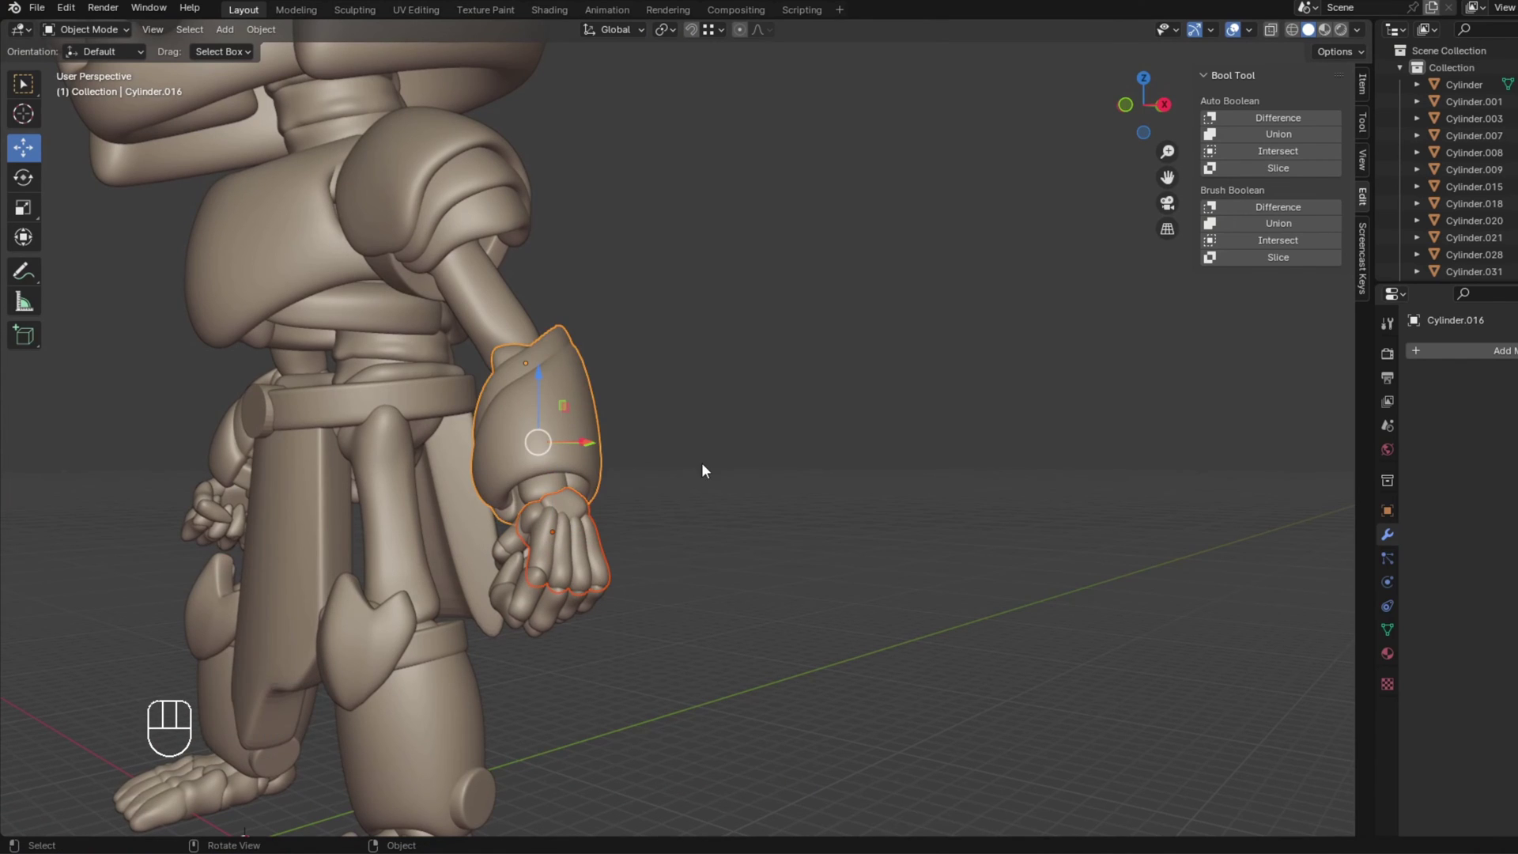
pyautogui.press('ctrl+p')
pyautogui.click(711, 409)
pyautogui.moveTo(583, 390); pyautogui.dragTo(658, 397)
pyautogui.moveTo(671, 399); pyautogui.dragTo(580, 397)
pyautogui.moveTo(520, 314); pyautogui.dragTo(615, 392)
pyautogui.moveTo(650, 412); pyautogui.dragTo(591, 385)
pyautogui.press('r')
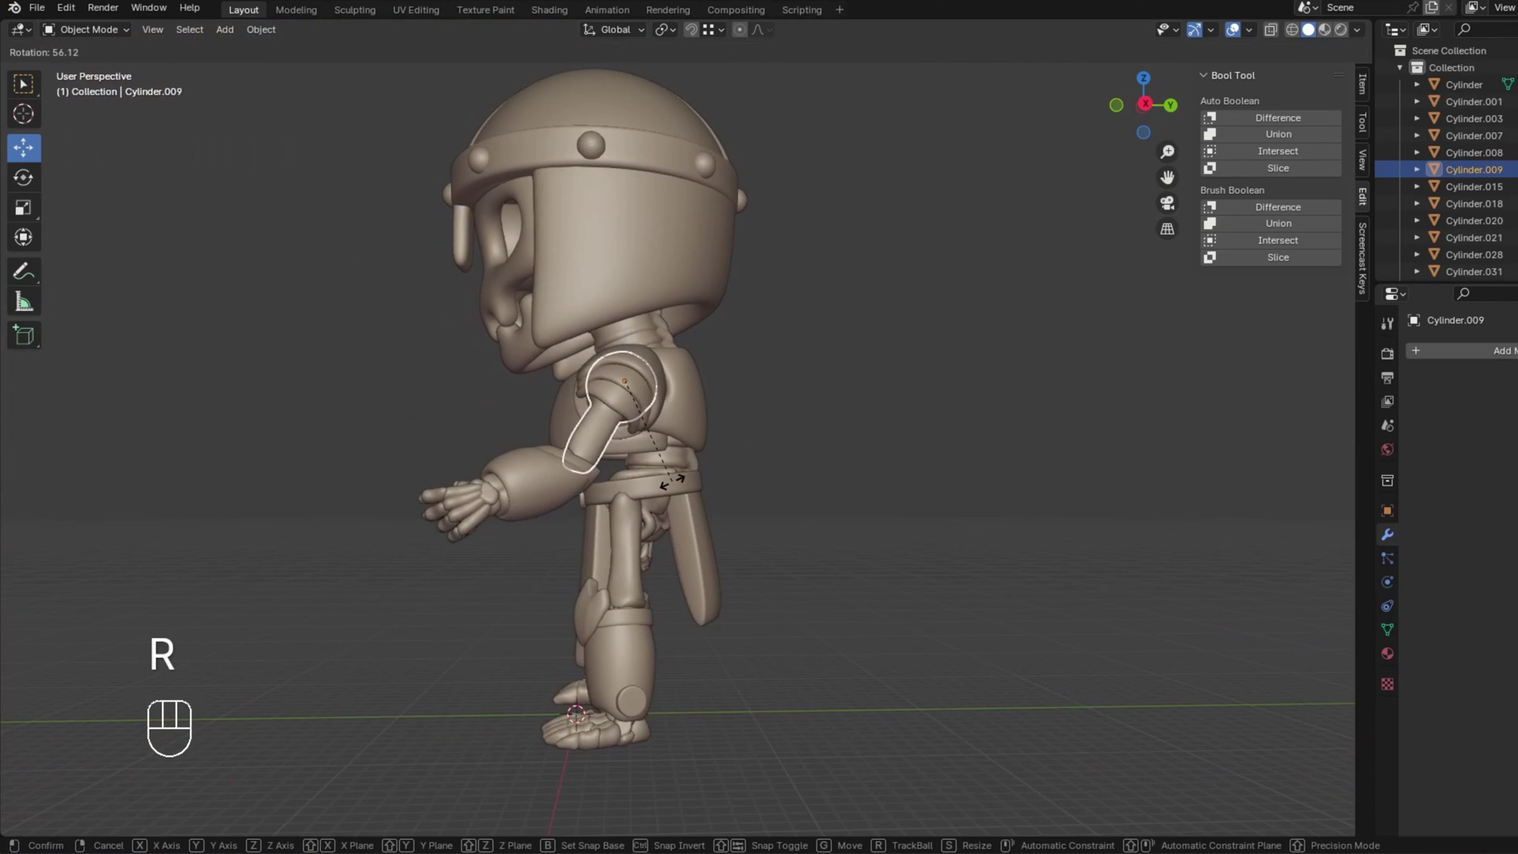
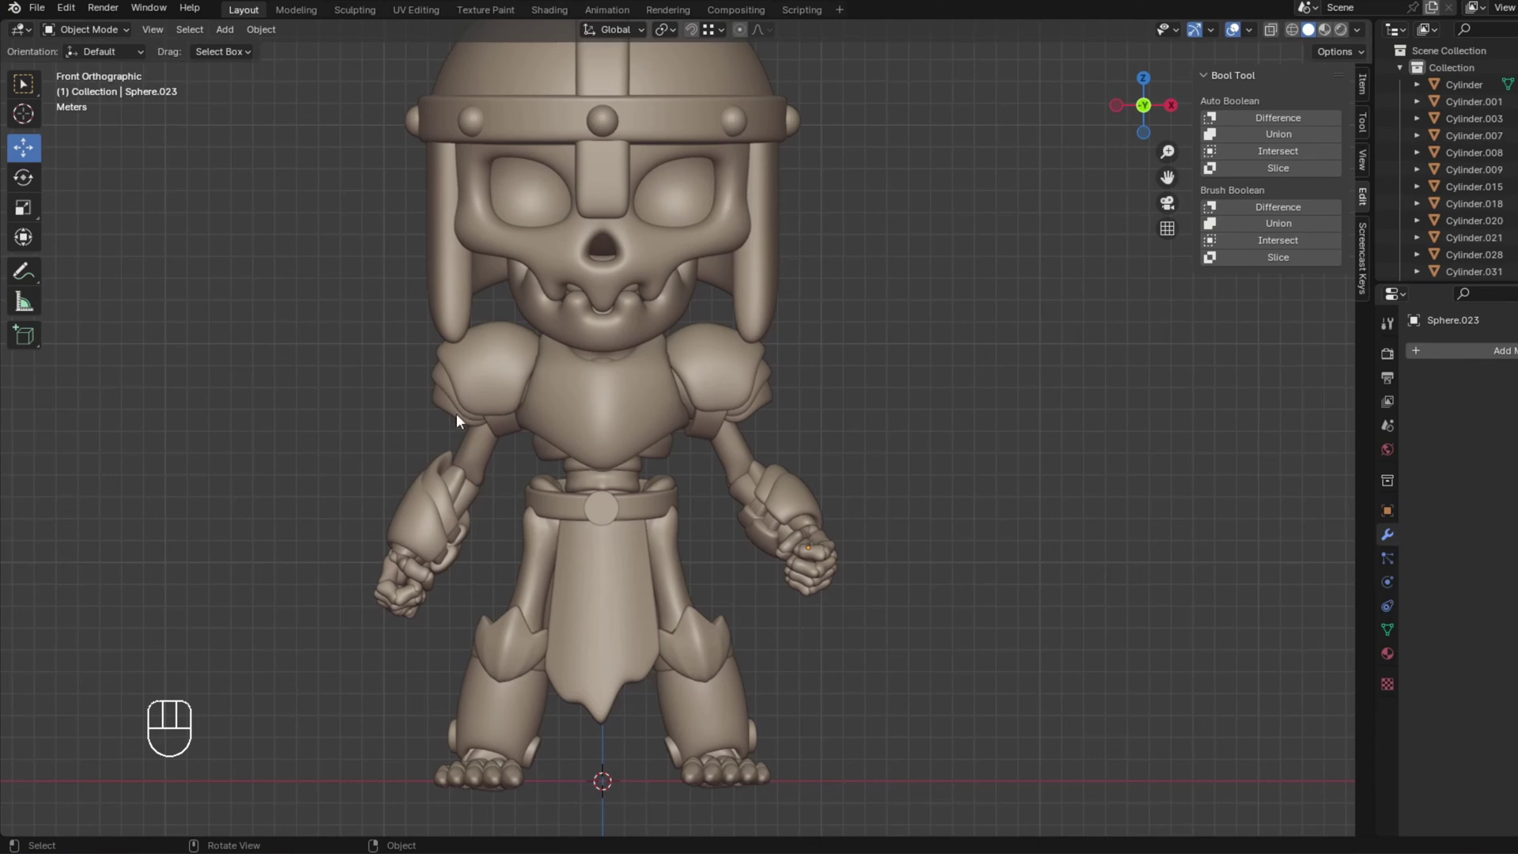
# Adjust the opposite shoulder guard's position and delete the unwanted piece.
pyautogui.click(487, 394)
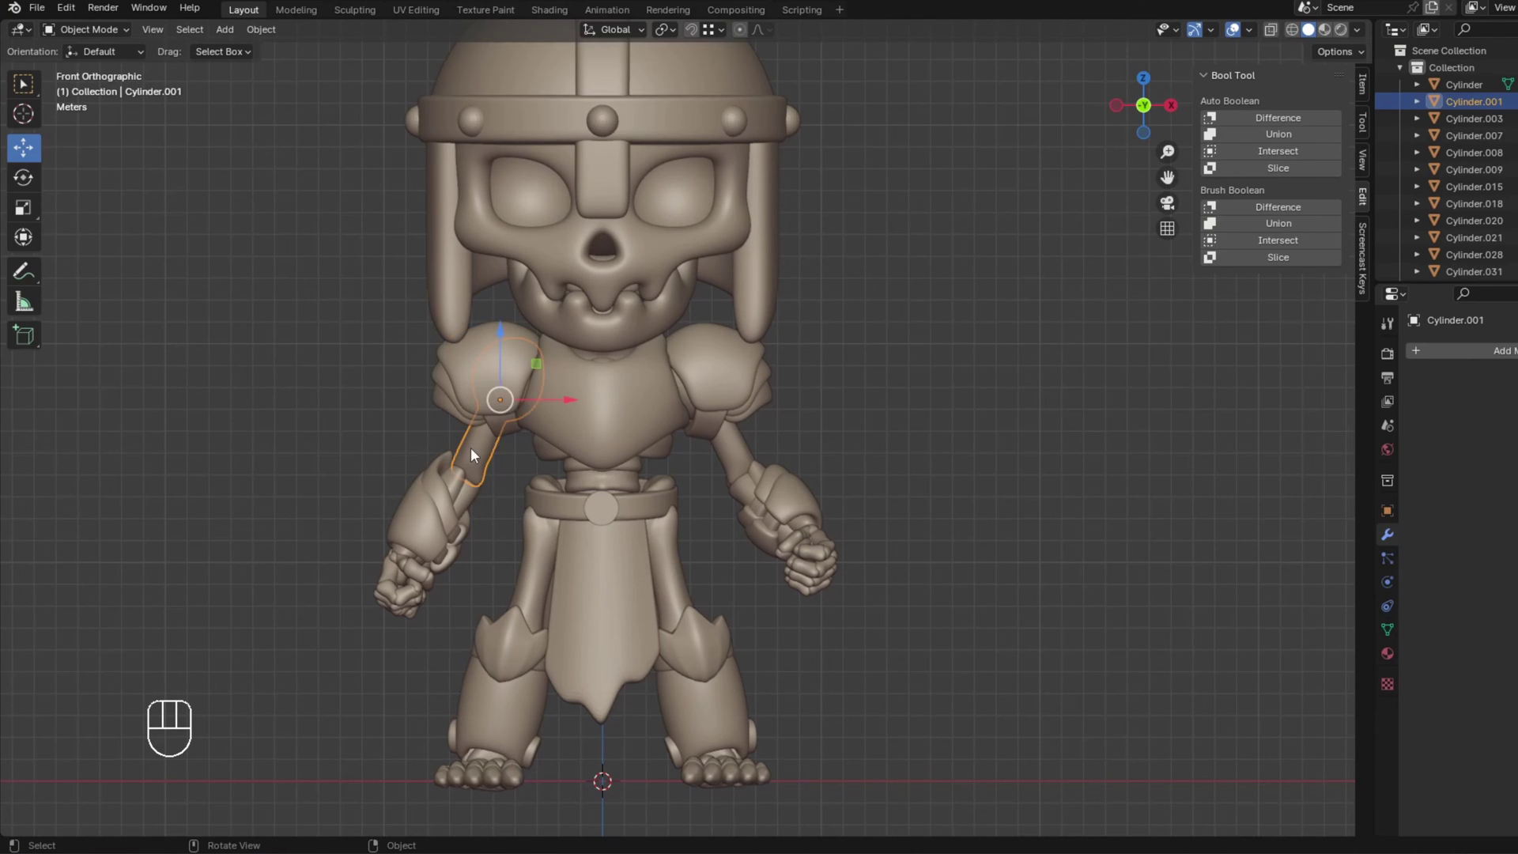
pyautogui.press('g')
pyautogui.press('r')
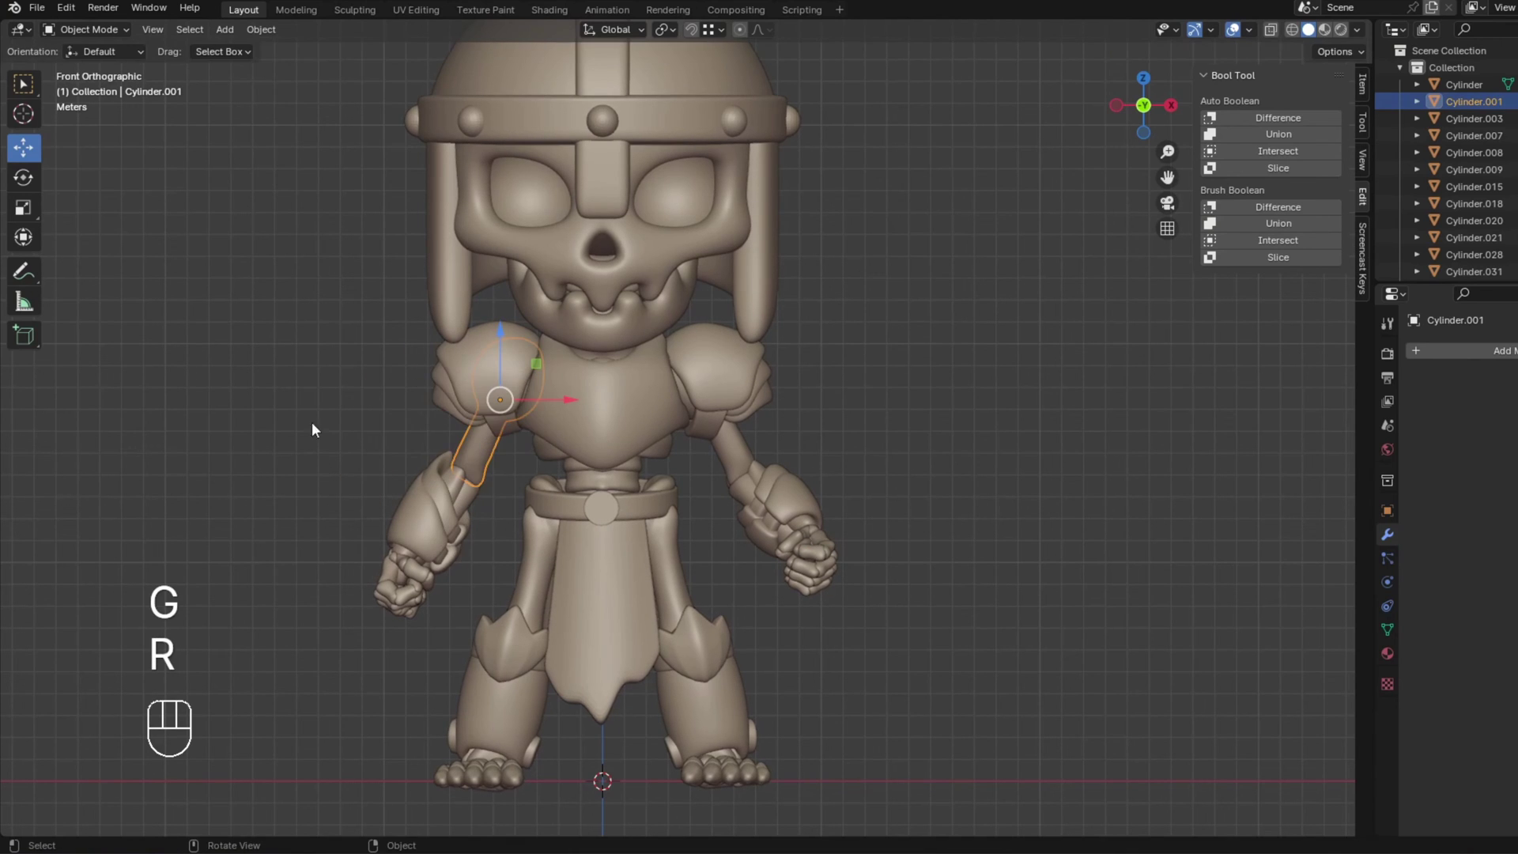
pyautogui.moveTo(424, 571); pyautogui.dragTo(453, 624)
pyautogui.moveTo(458, 461); pyautogui.dragTo(500, 507)
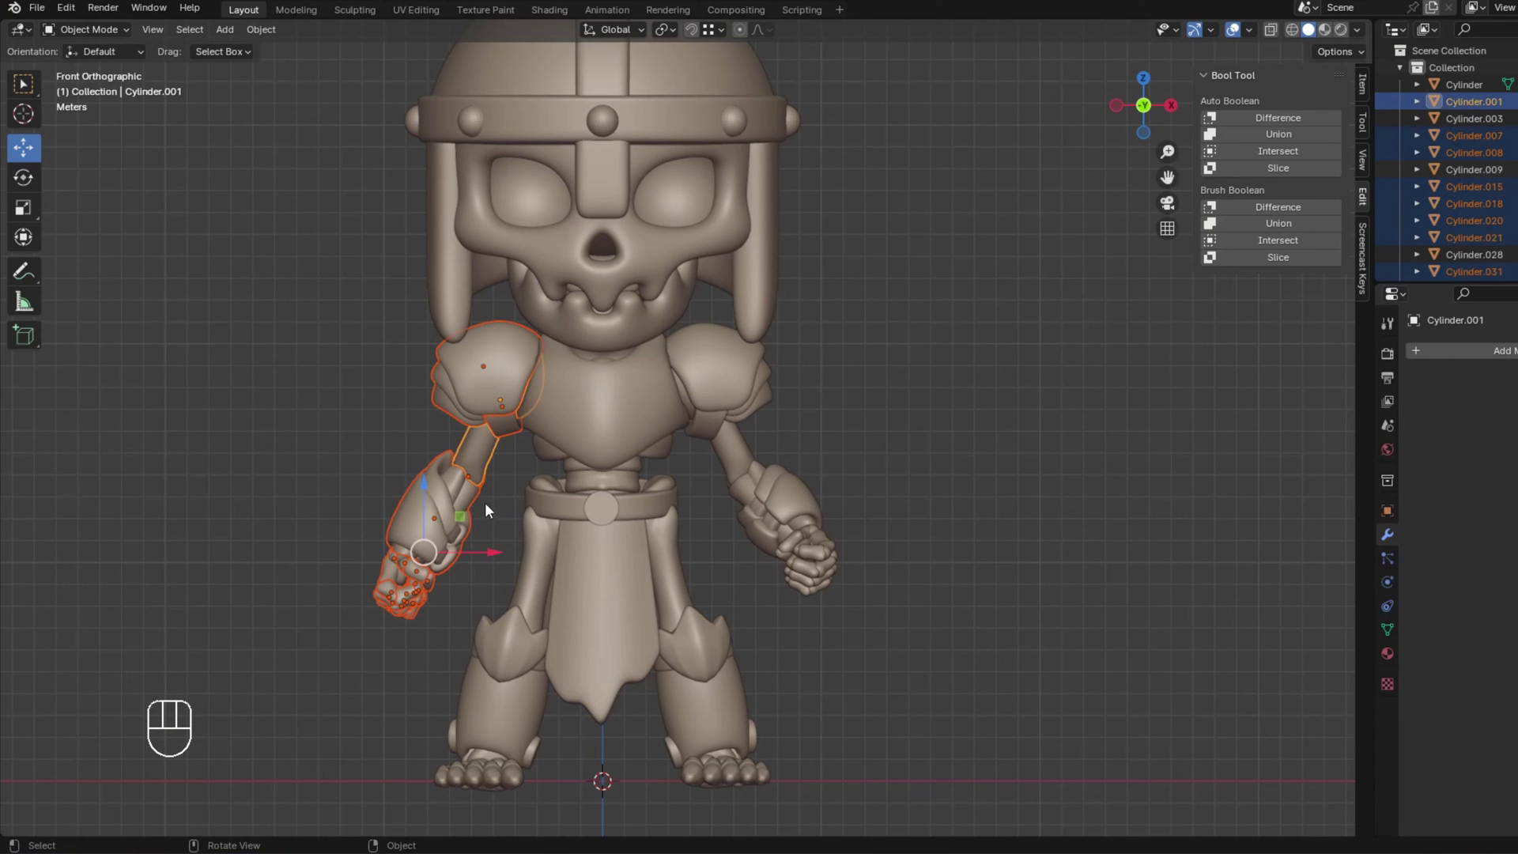
pyautogui.press('Delete')
# Duplicate the bent arm with its fist and scale the copy -1 on X to mirror it.
pyautogui.moveTo(859, 374); pyautogui.dragTo(717, 493)
pyautogui.moveTo(883, 450); pyautogui.dragTo(787, 597)
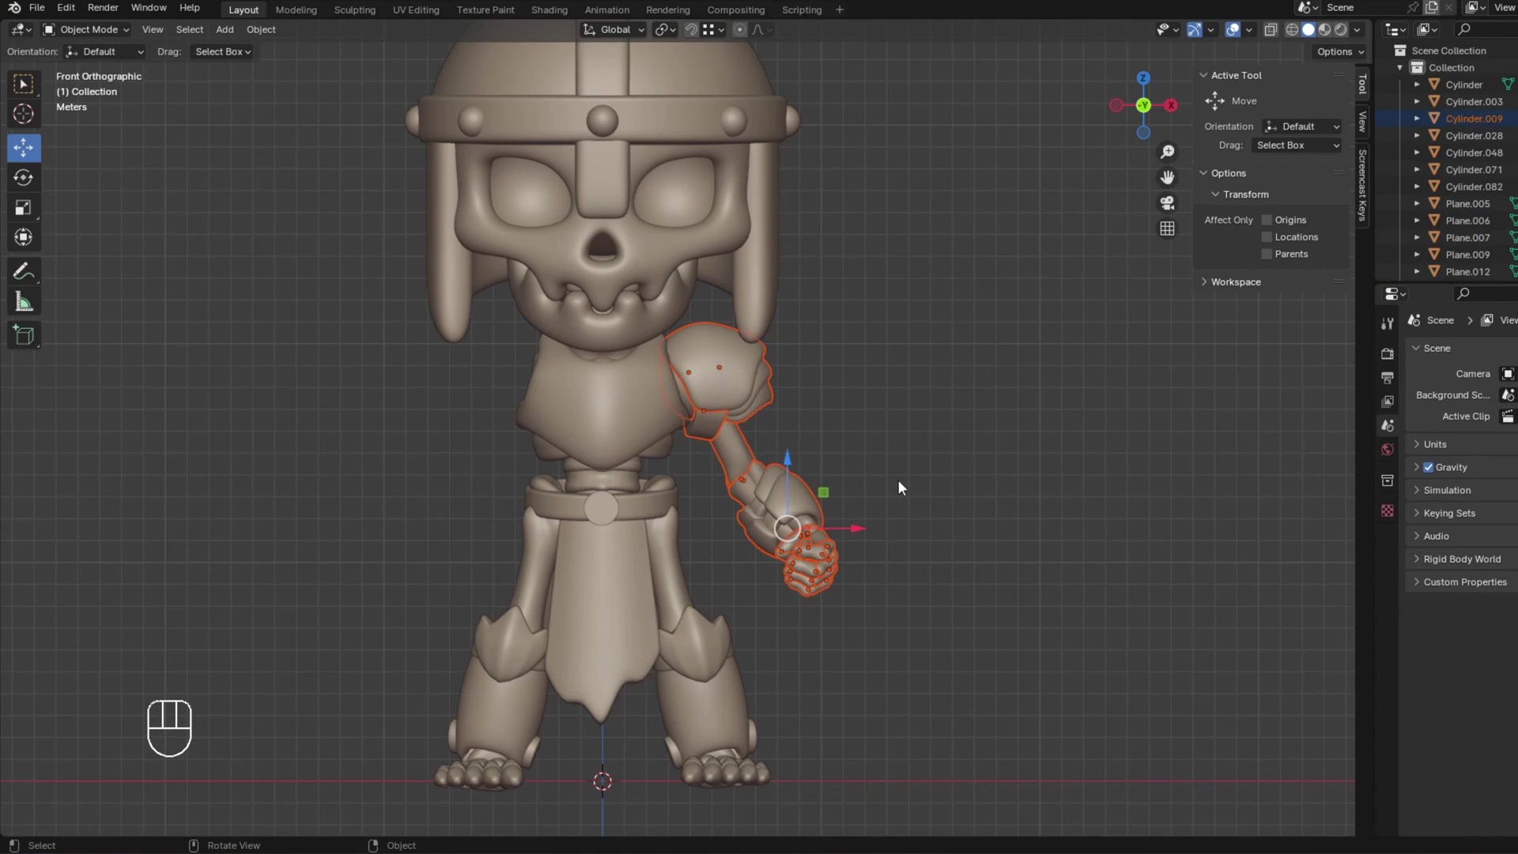
pyautogui.press('shift+d')
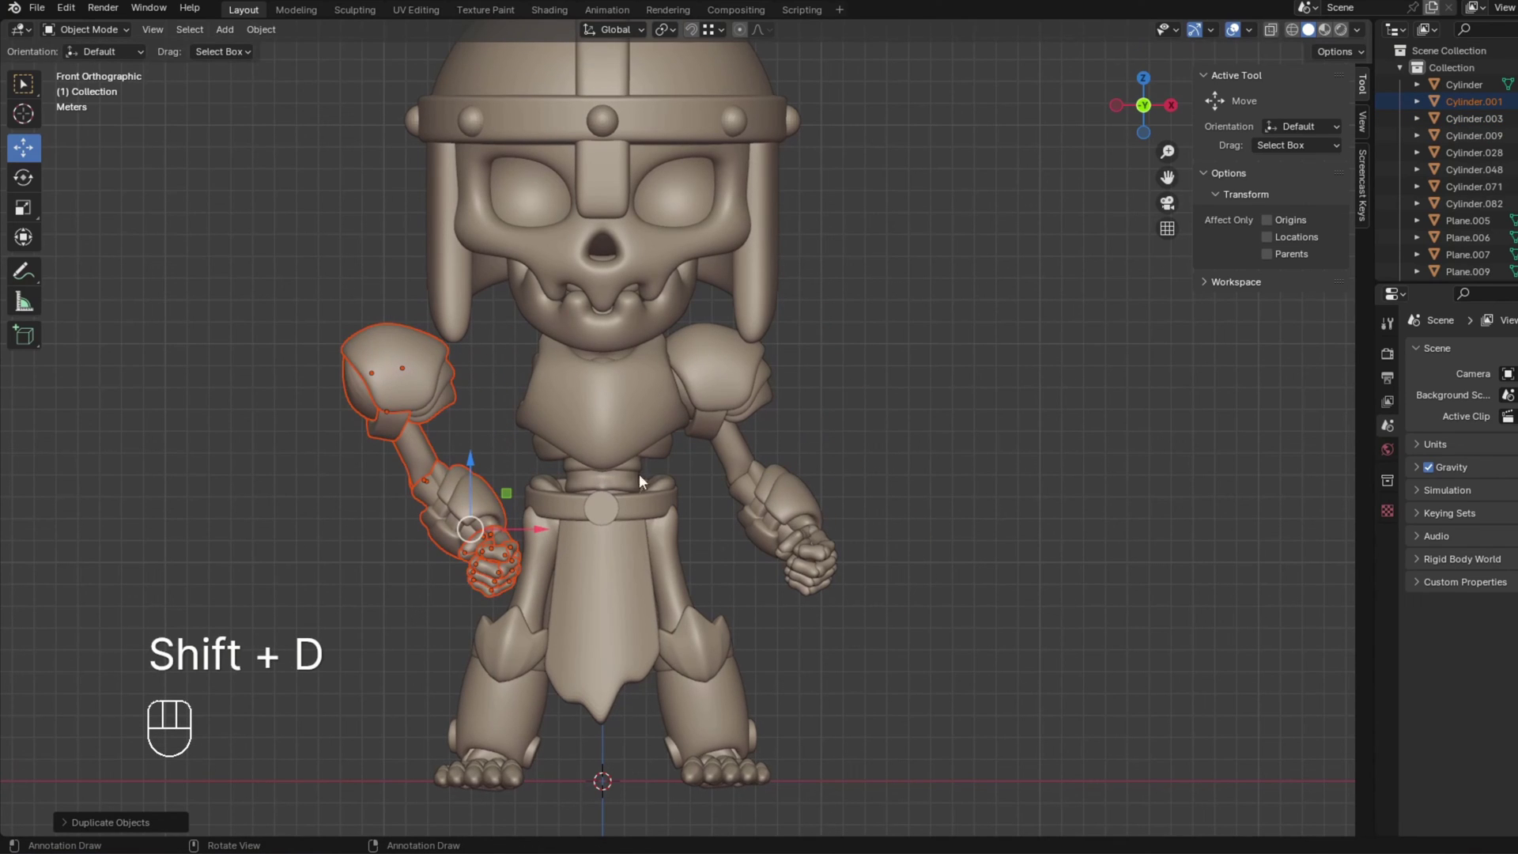
pyautogui.press('s')
pyautogui.press('x')
pyautogui.press('KP_Subtract')
pyautogui.press('KP_1')
pyautogui.press('KP_Enter')
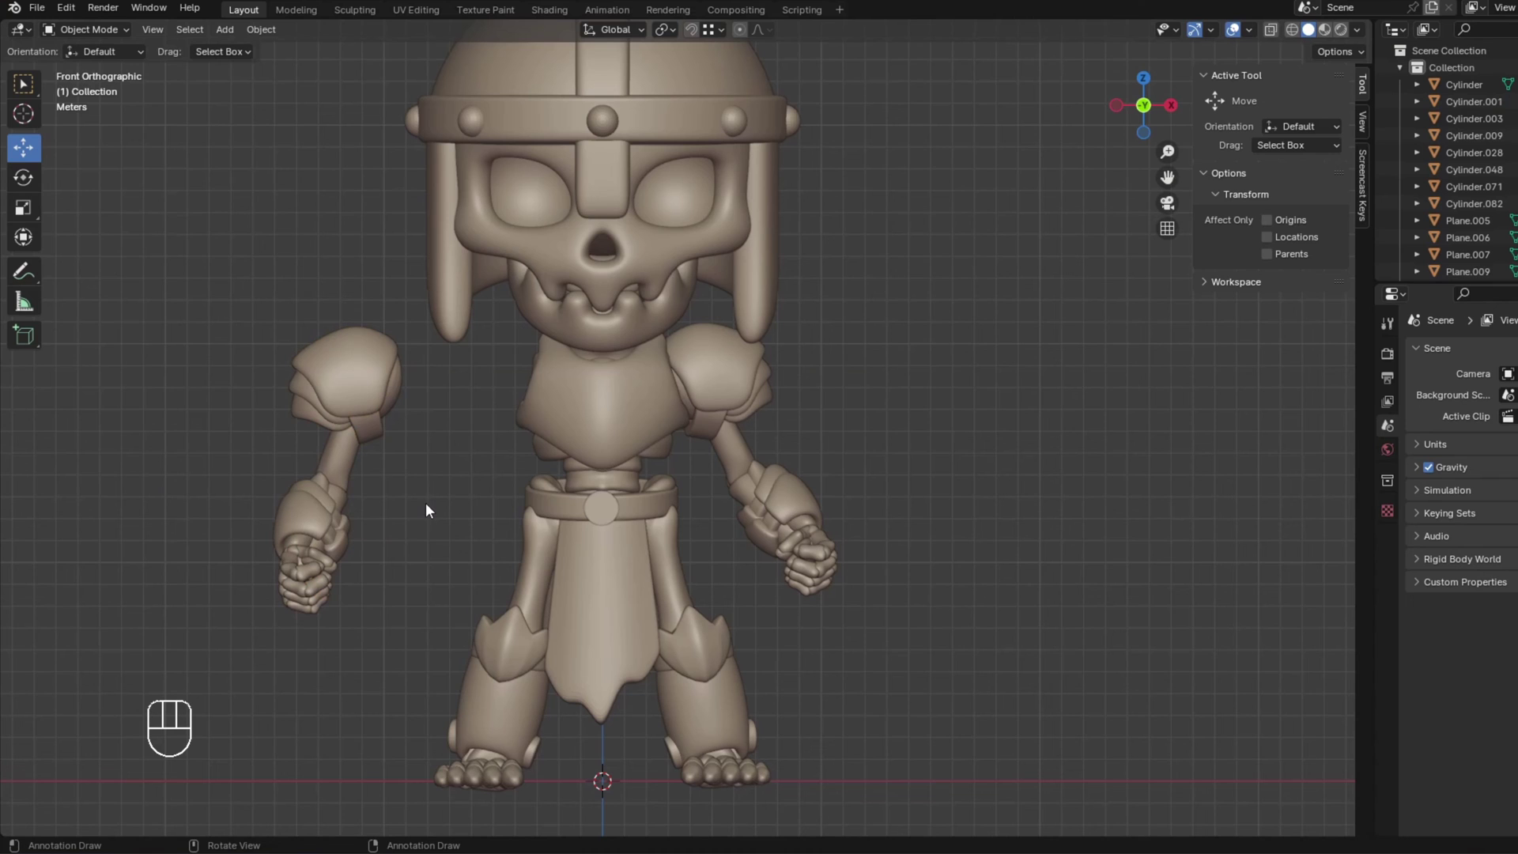
# Move the left shoulder piece inward, then undo back to the resting arm with its pieces selected.
pyautogui.moveTo(399, 524); pyautogui.dragTo(413, 518)
pyautogui.press('KP_1')
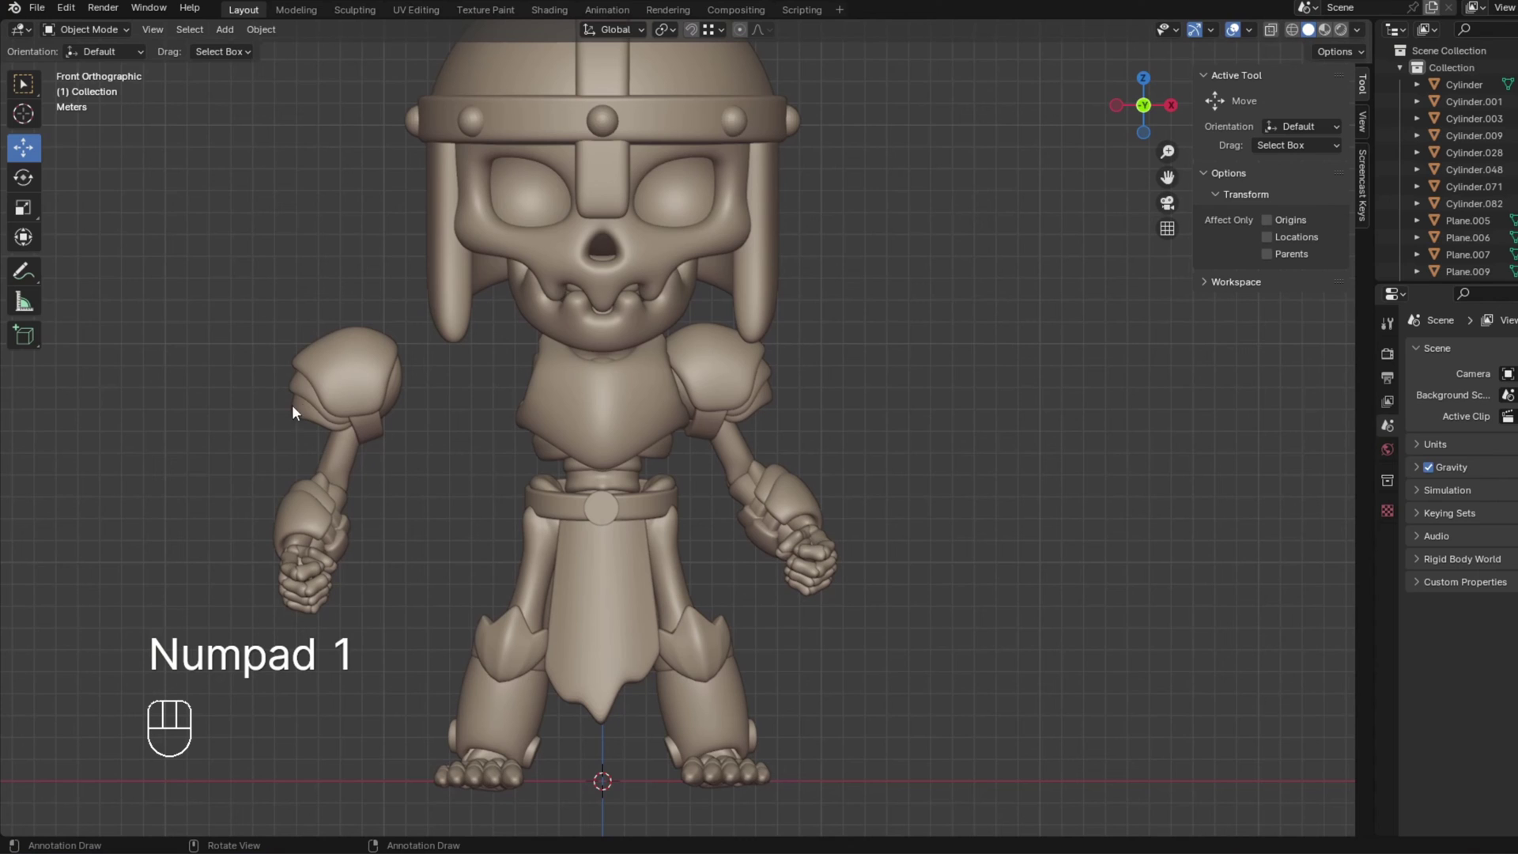
pyautogui.moveTo(289, 488); pyautogui.dragTo(393, 602)
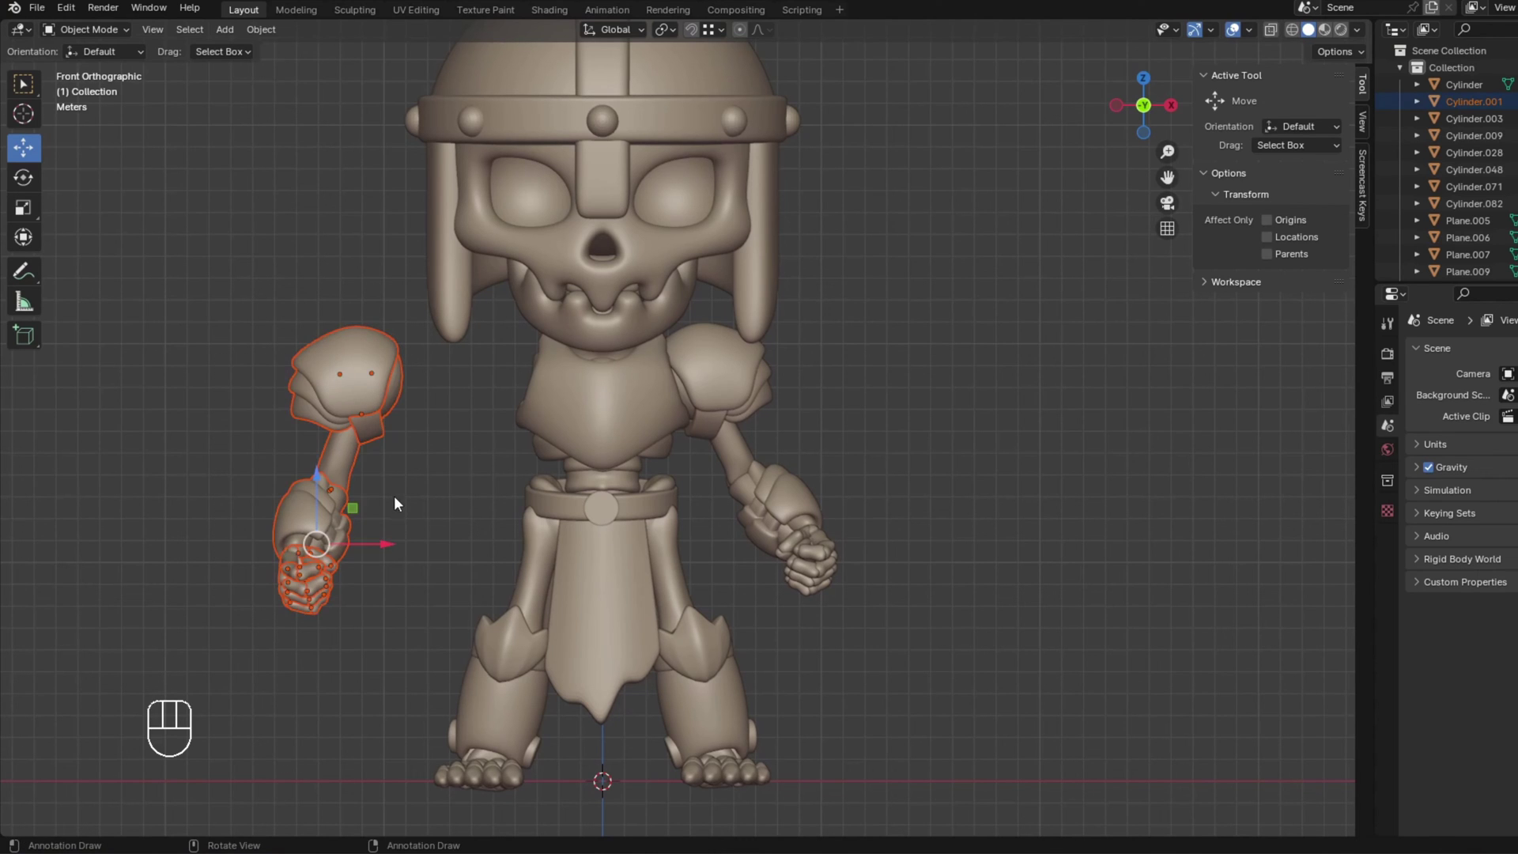
pyautogui.click(392, 549)
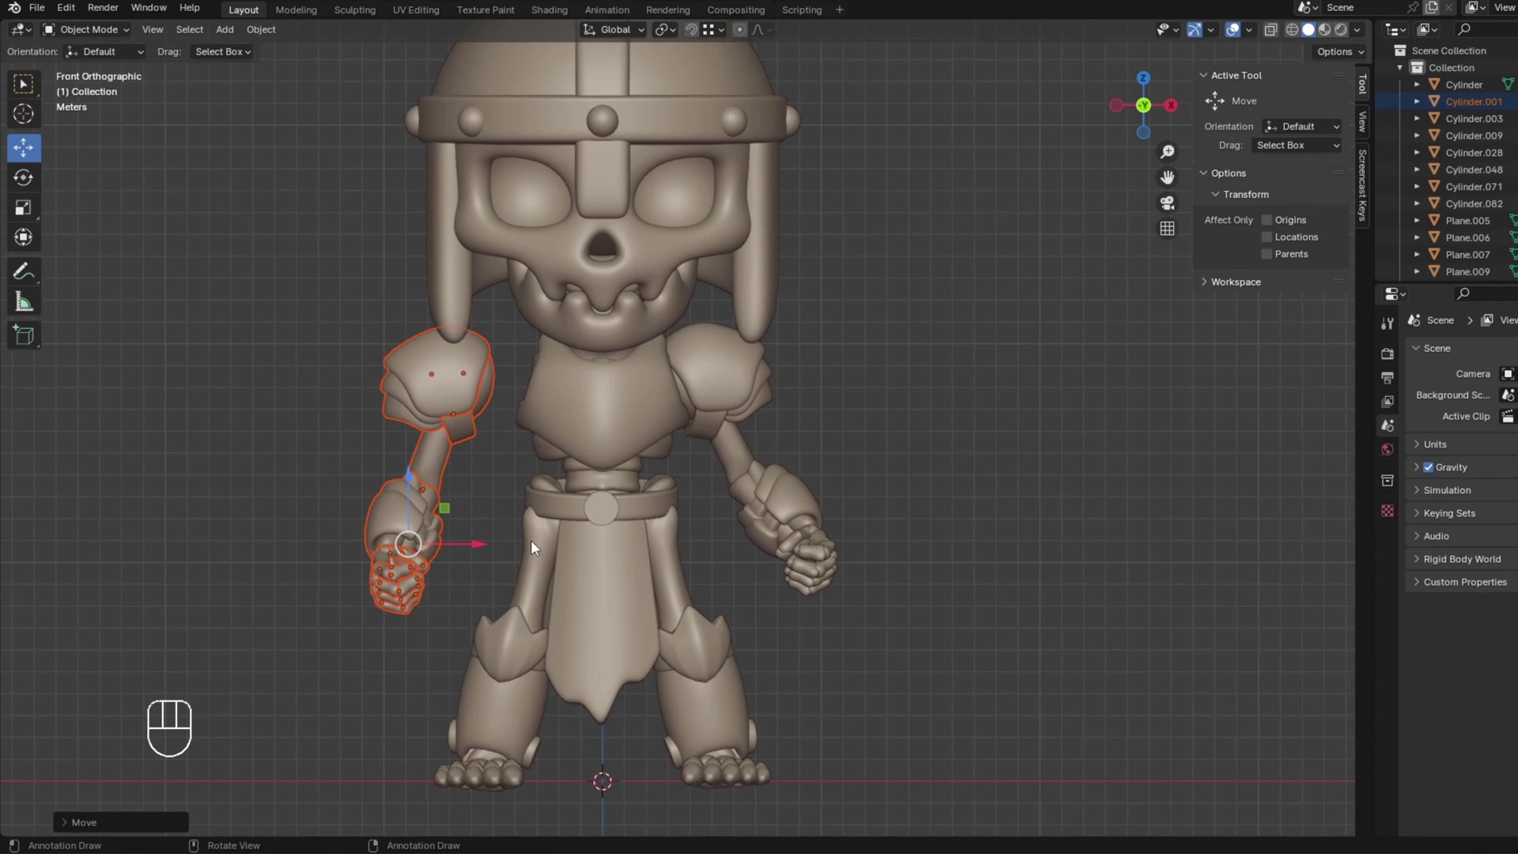
pyautogui.press('ctrl+z')
pyautogui.press('ctrl+z')
pyautogui.press('ctrl+z')
pyautogui.press('ctrl+z')
pyautogui.press('ctrl+z')
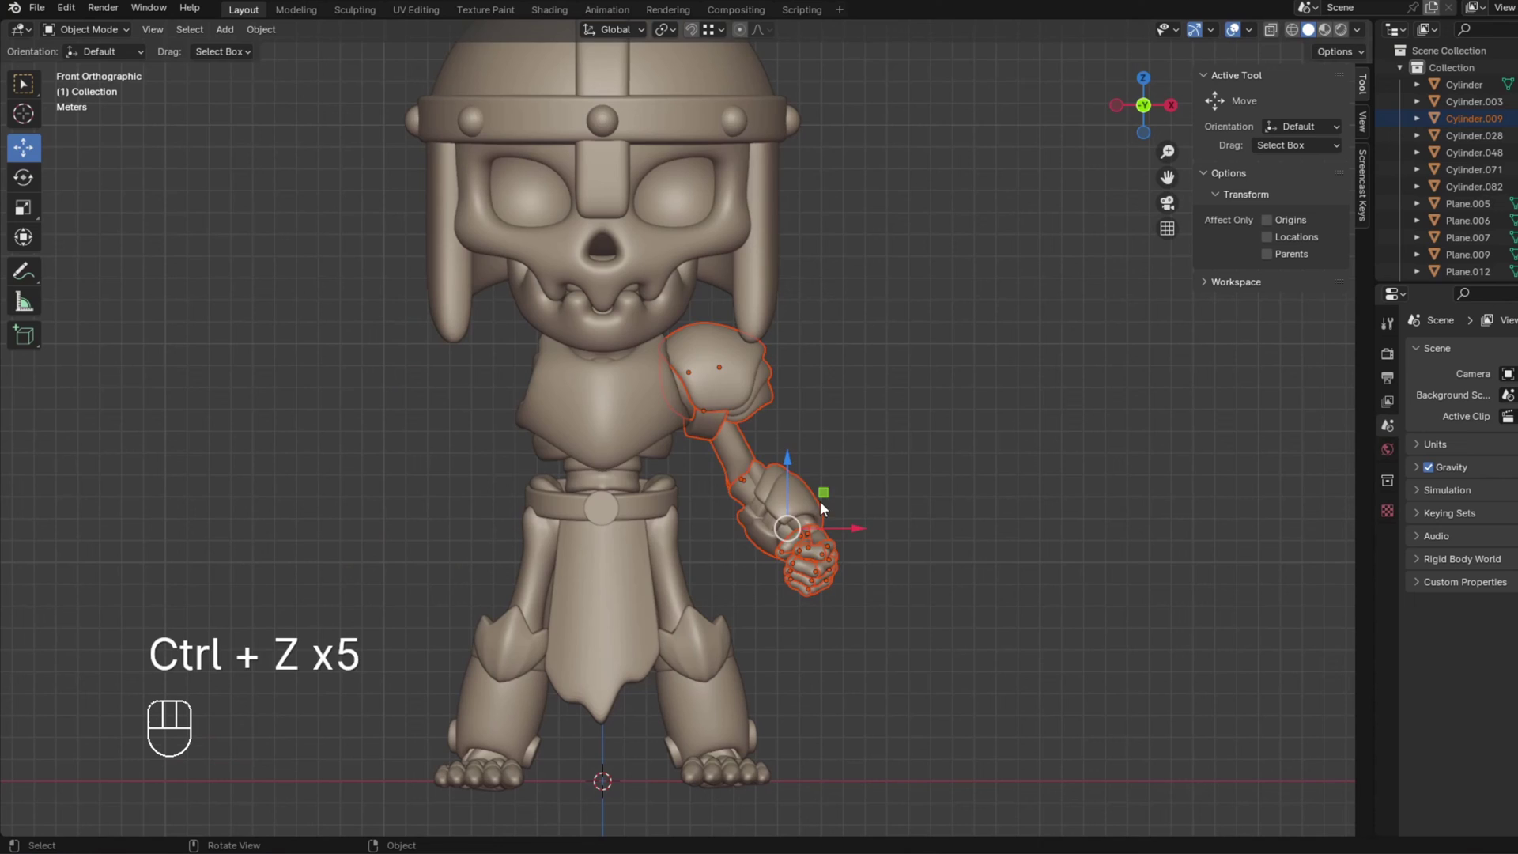
# Duplicate the fisted arm, apply its transforms, and mirror the copy with scale -1 on X.
pyautogui.press('g')
pyautogui.moveTo(816, 520); pyautogui.dragTo(834, 524)
pyautogui.press('shift+d')
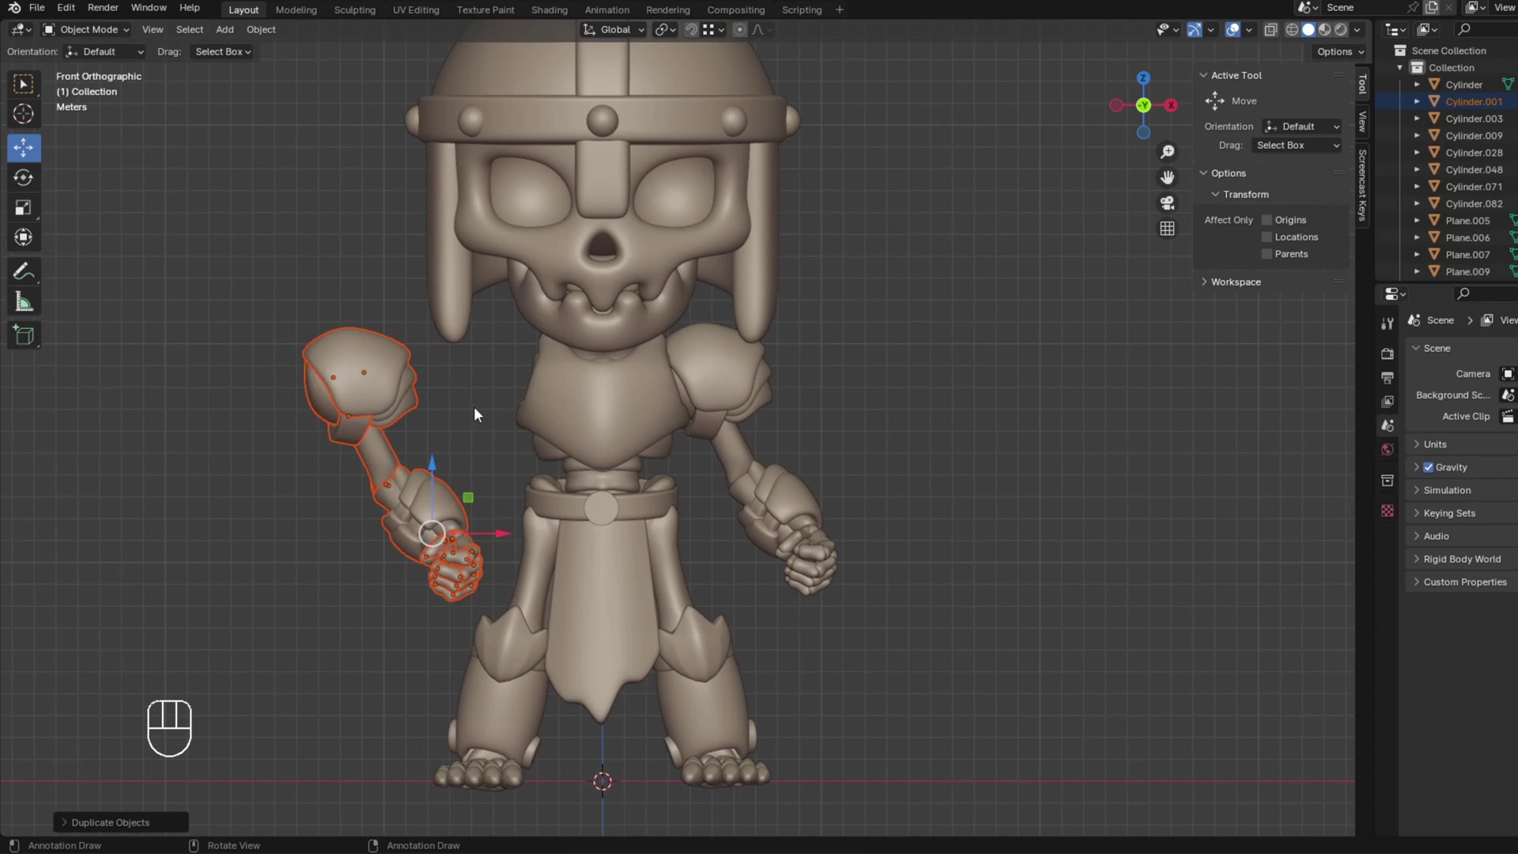
pyautogui.press('ctrl+a')
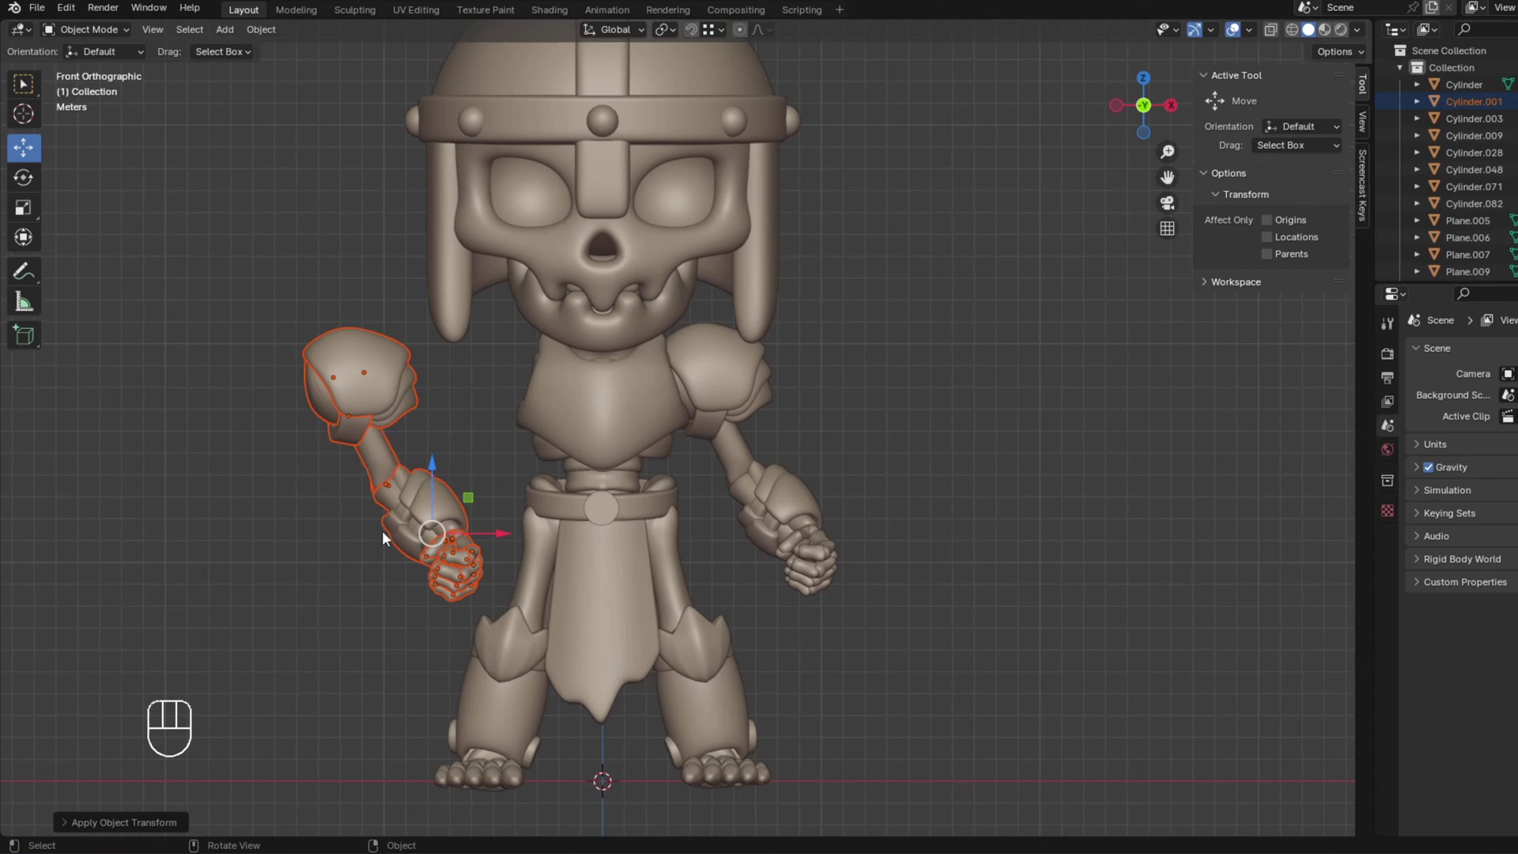
pyautogui.press('s')
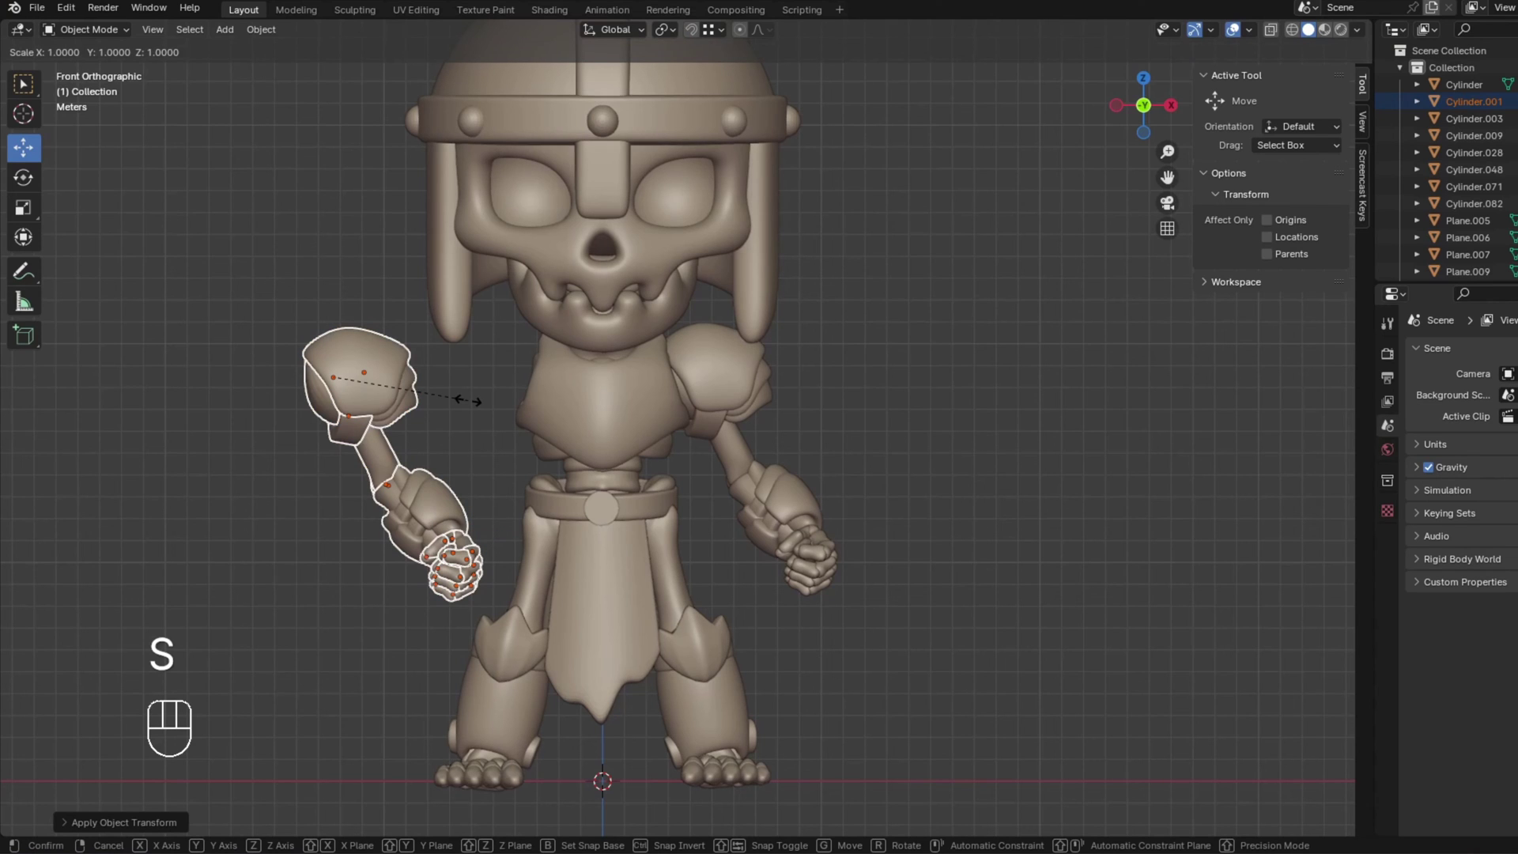
pyautogui.press('x')
pyautogui.press('KP_Subtract')
pyautogui.press('KP_1')
pyautogui.press('KP_Enter')
# Rotate the mirrored arm downward and fit it under the left shoulder.
pyautogui.press('g')
pyautogui.click(515, 499)
pyautogui.click(485, 379)
pyautogui.press('KP_1')
pyautogui.moveTo(510, 461); pyautogui.dragTo(580, 465)
pyautogui.press('r')
pyautogui.moveTo(738, 406); pyautogui.dragTo(706, 411)
pyautogui.moveTo(706, 410); pyautogui.dragTo(549, 406)
pyautogui.moveTo(589, 404); pyautogui.dragTo(653, 404)
pyautogui.press('r')
pyautogui.press('KP_1')
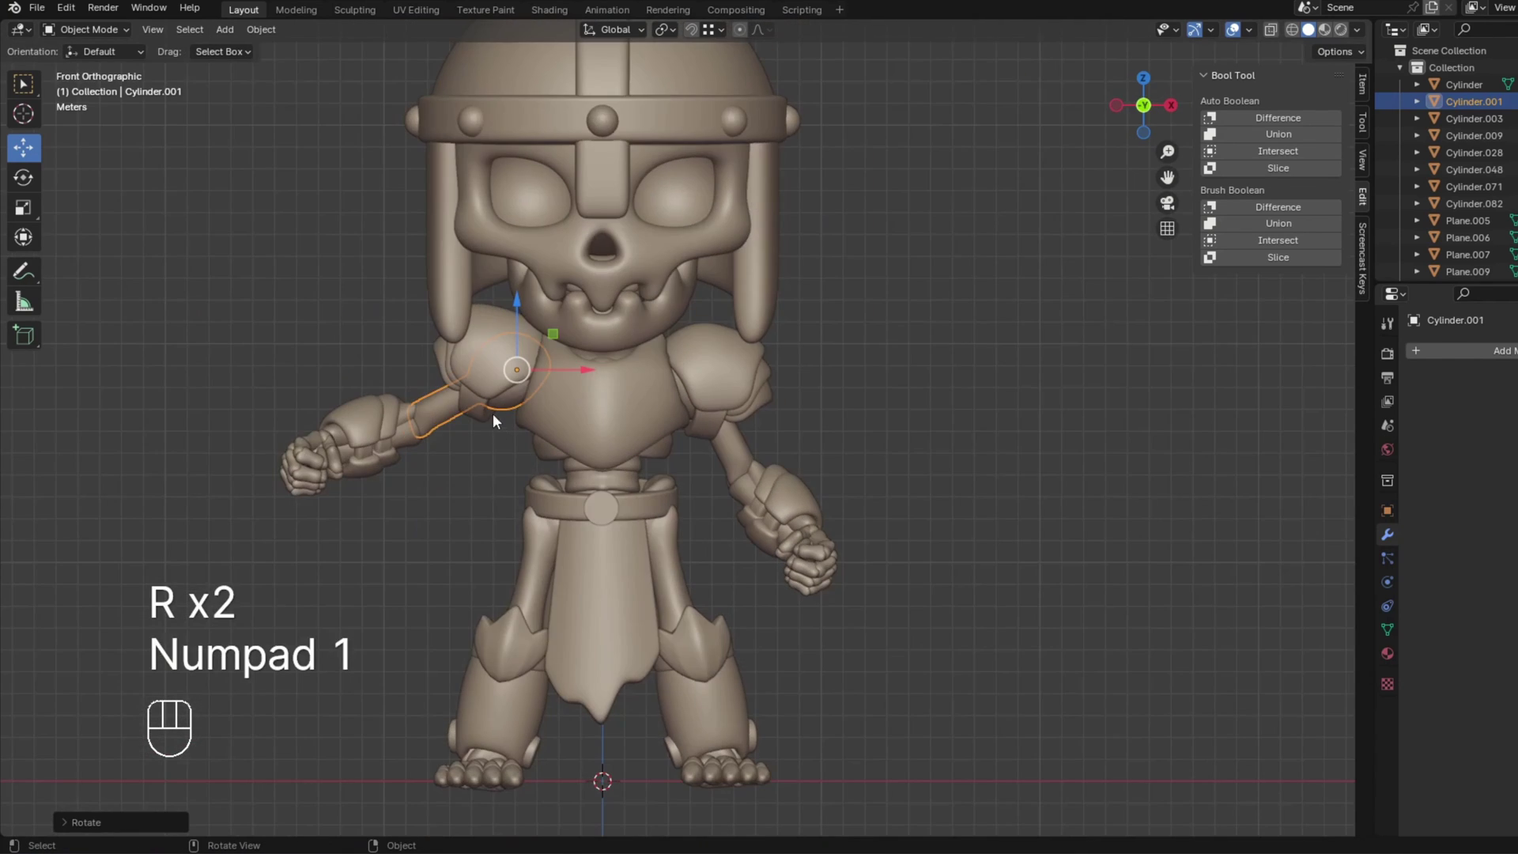
# Seat the left shoulder piece over the arm top and return to front view.
pyautogui.press('ctrl+z')
pyautogui.moveTo(460, 580); pyautogui.dragTo(492, 586)
pyautogui.press('ctrl+a')
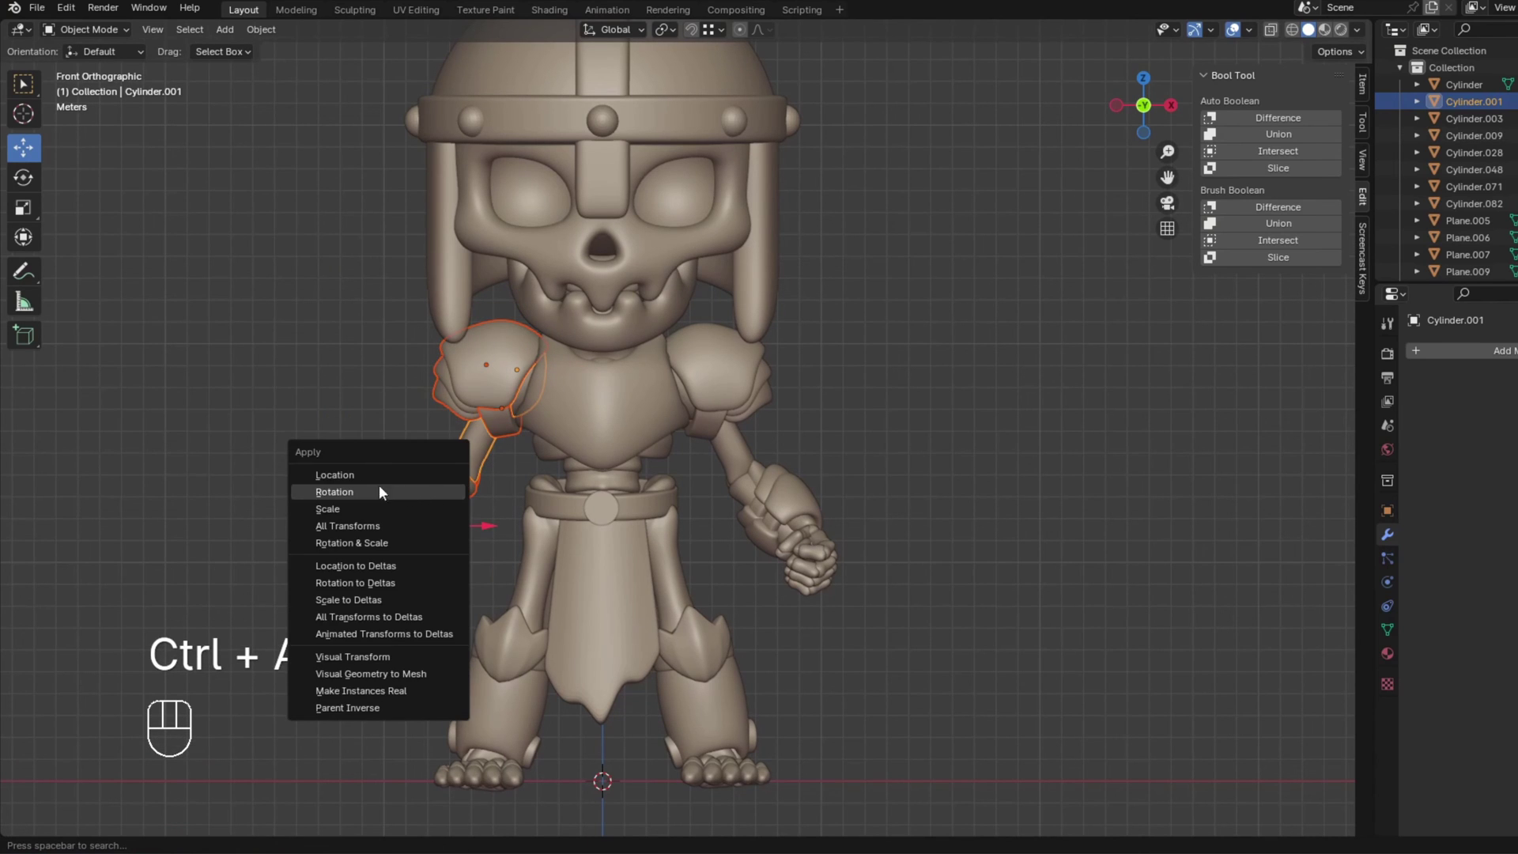
pyautogui.click(362, 400)
pyautogui.click(499, 354)
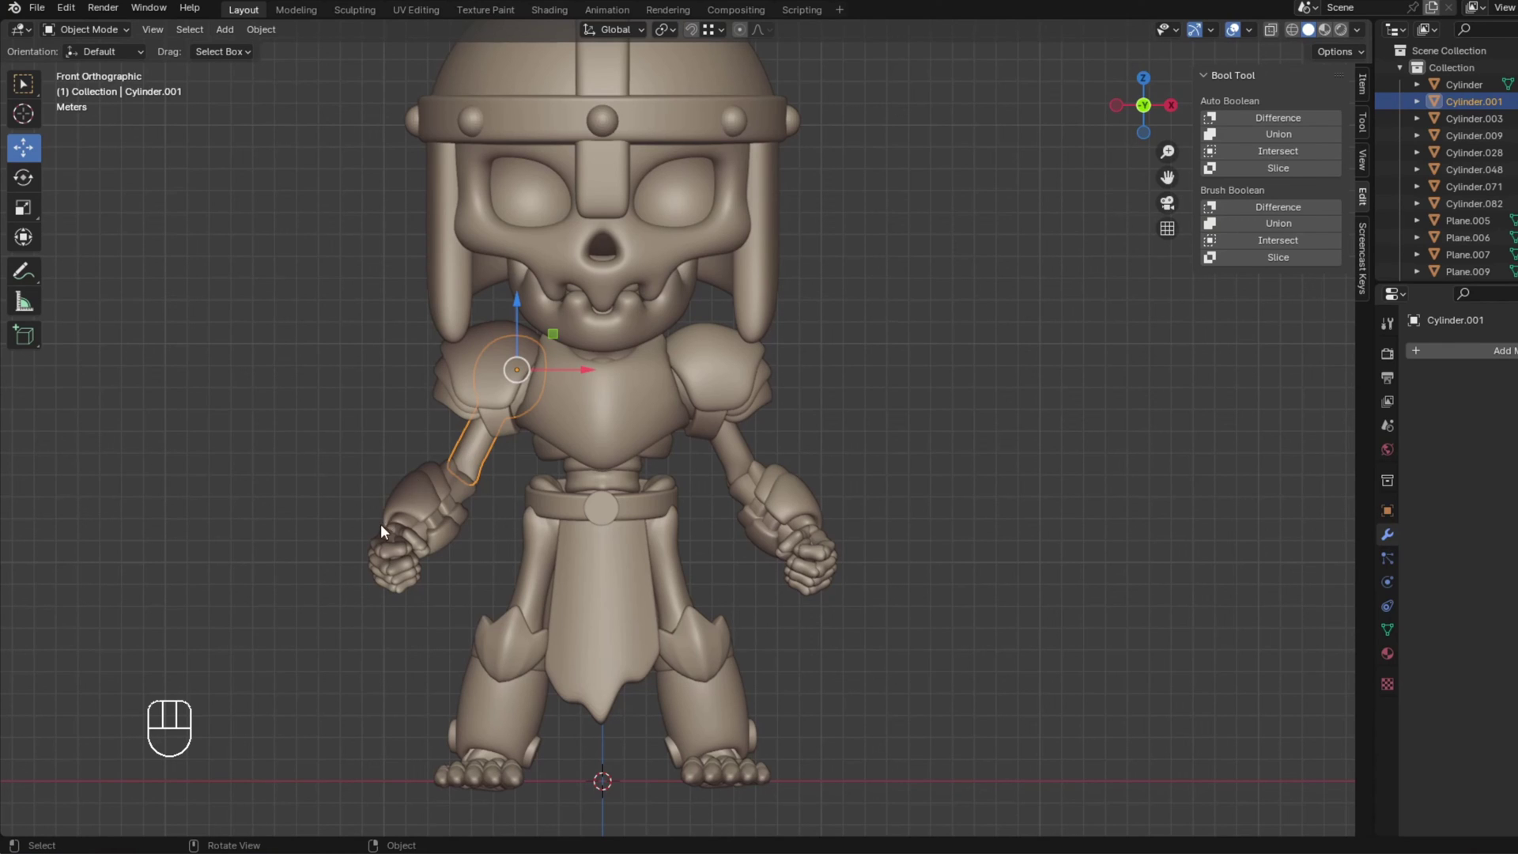
pyautogui.moveTo(393, 450); pyautogui.dragTo(489, 583)
pyautogui.moveTo(413, 545); pyautogui.dragTo(526, 544)
pyautogui.moveTo(612, 545); pyautogui.dragTo(643, 547)
pyautogui.middleClick(719, 548)
pyautogui.press('r')
pyautogui.moveTo(892, 576); pyautogui.dragTo(753, 572)
pyautogui.click(1005, 582)
pyautogui.press('KP_1')
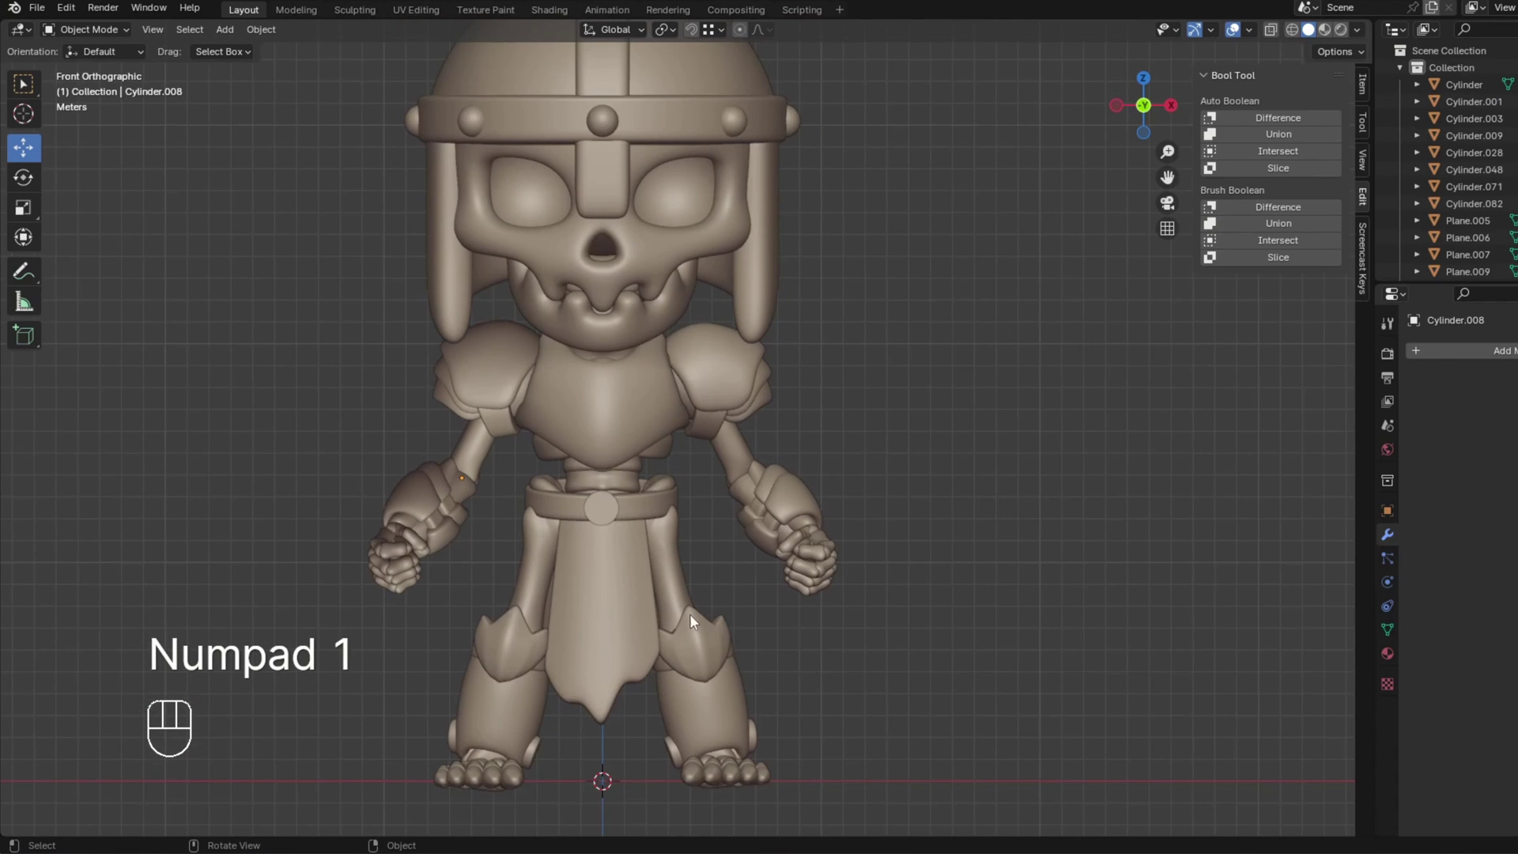
# Navigate down to the foot in Right Ortho view and select the toe cluster.
pyautogui.moveTo(774, 663); pyautogui.dragTo(745, 602)
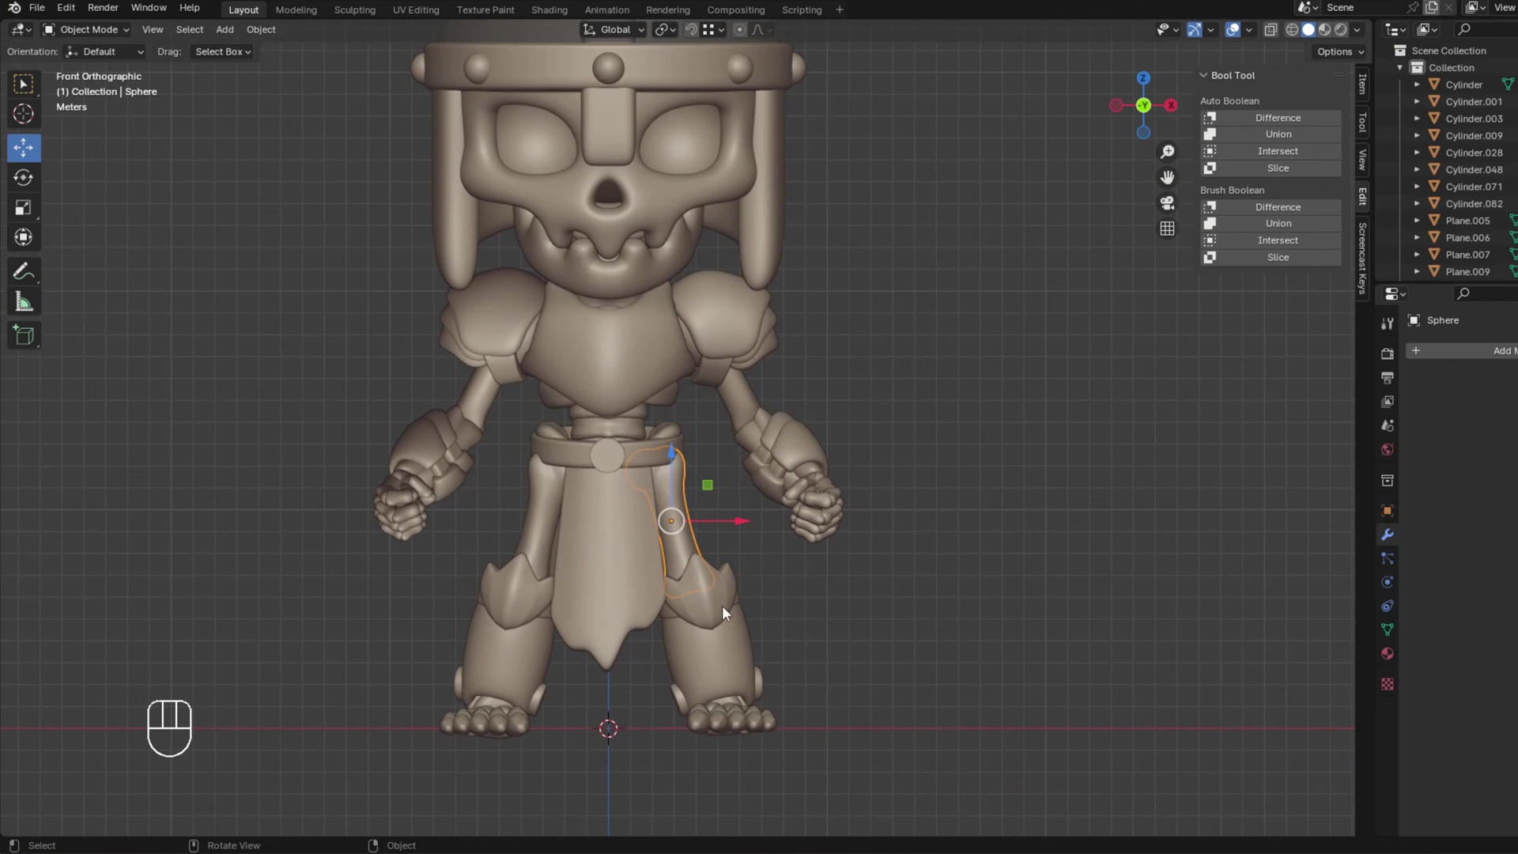
pyautogui.moveTo(760, 628); pyautogui.dragTo(625, 614)
pyautogui.moveTo(646, 628); pyautogui.dragTo(725, 551)
pyautogui.middleClick(724, 547)
pyautogui.moveTo(709, 598); pyautogui.dragTo(706, 546)
pyautogui.press('KP_3')
pyautogui.moveTo(687, 650); pyautogui.dragTo(818, 389)
pyautogui.moveTo(696, 446); pyautogui.dragTo(713, 519)
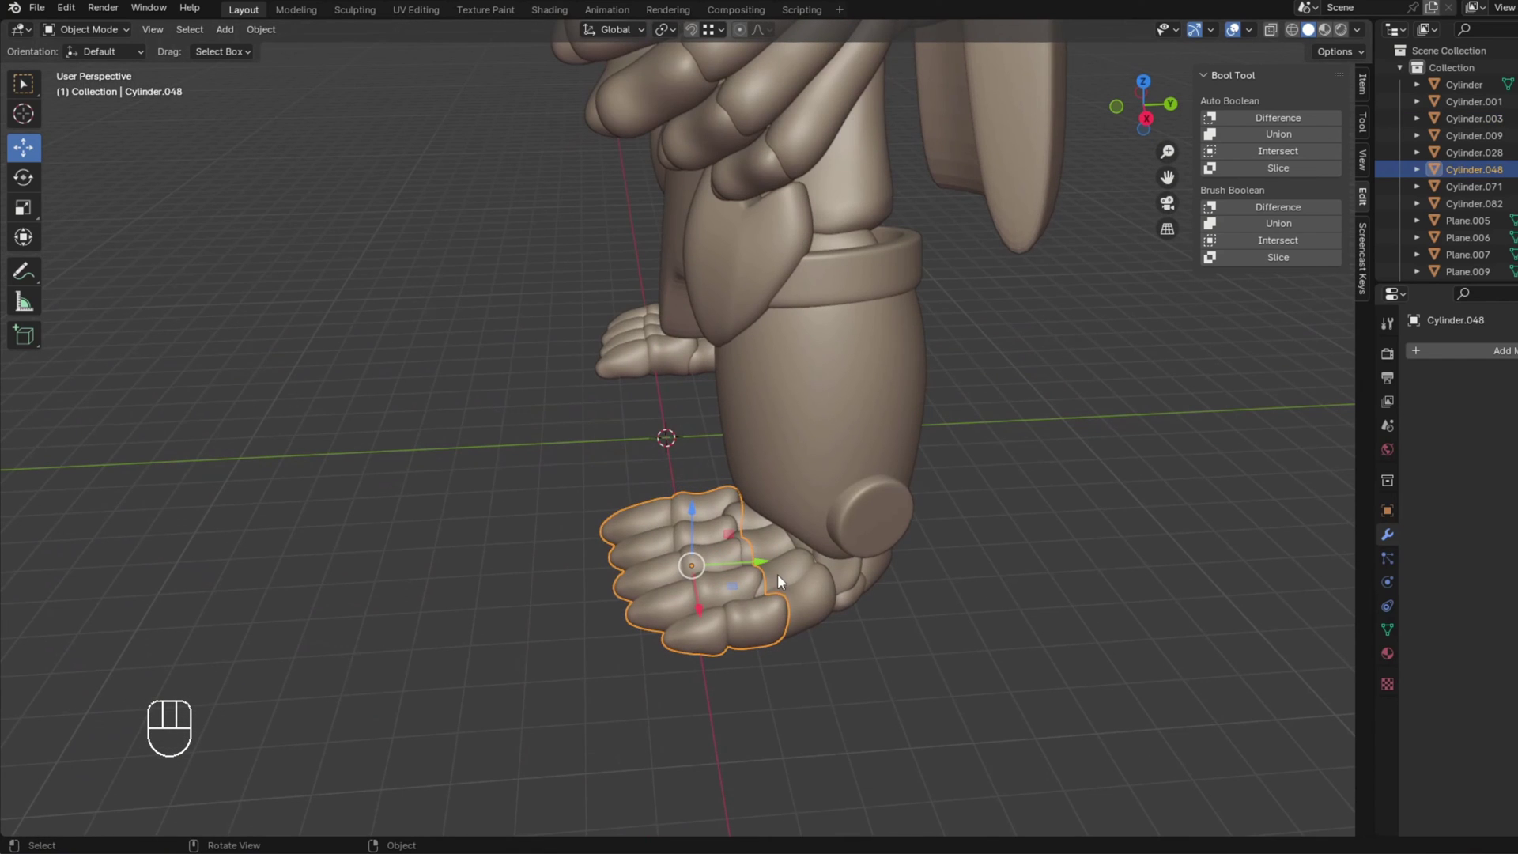
pyautogui.press('KP_3')
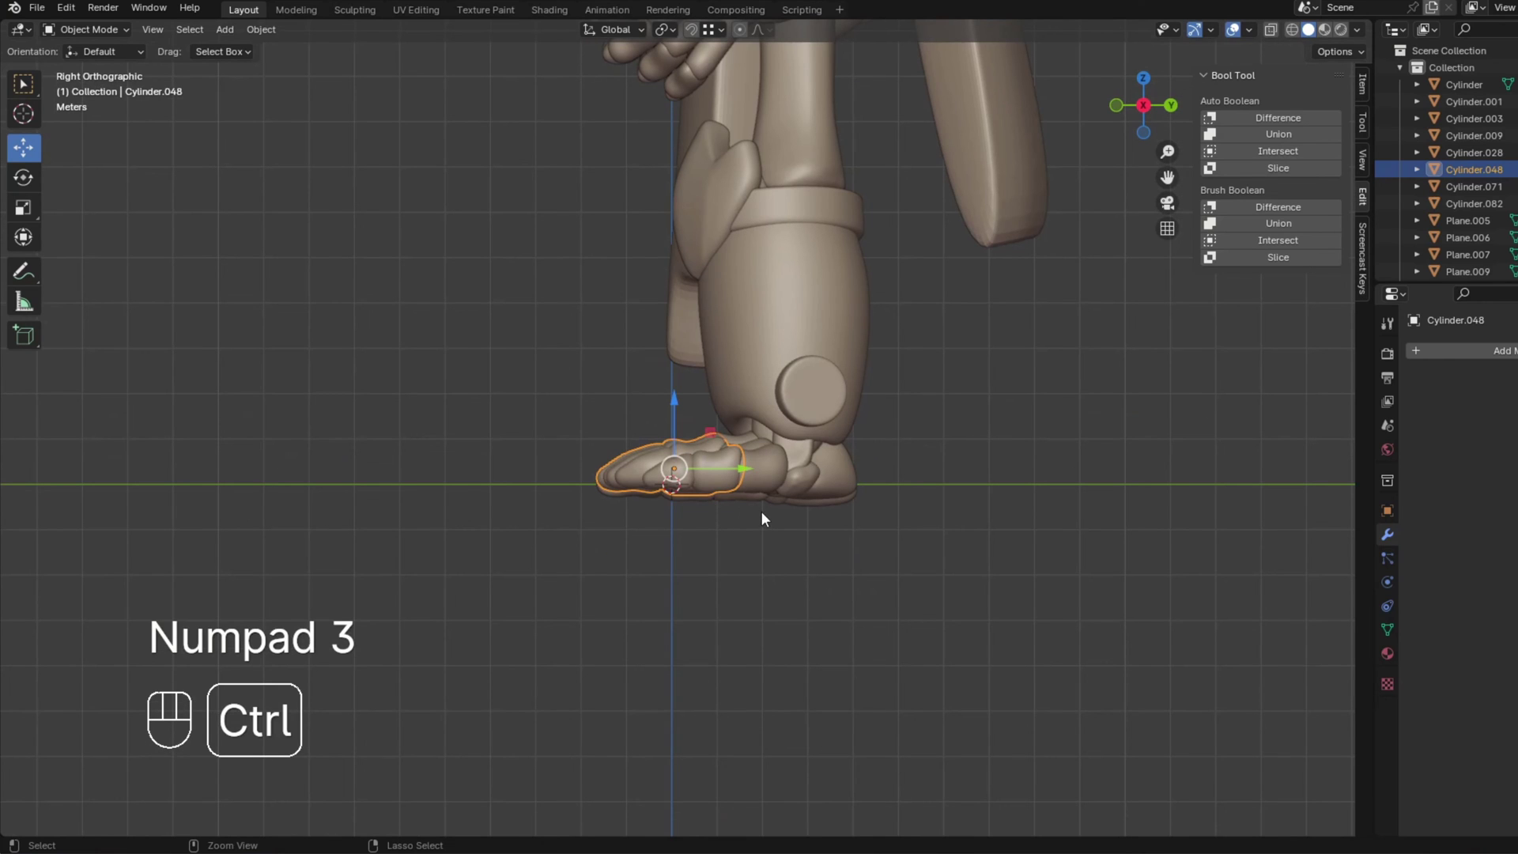
# Move the toes' and ankle ball's origins to their joints with origin-only transform.
pyautogui.press('ctrl+.')
pyautogui.moveTo(731, 534); pyautogui.dragTo(666, 460)
pyautogui.press('g')
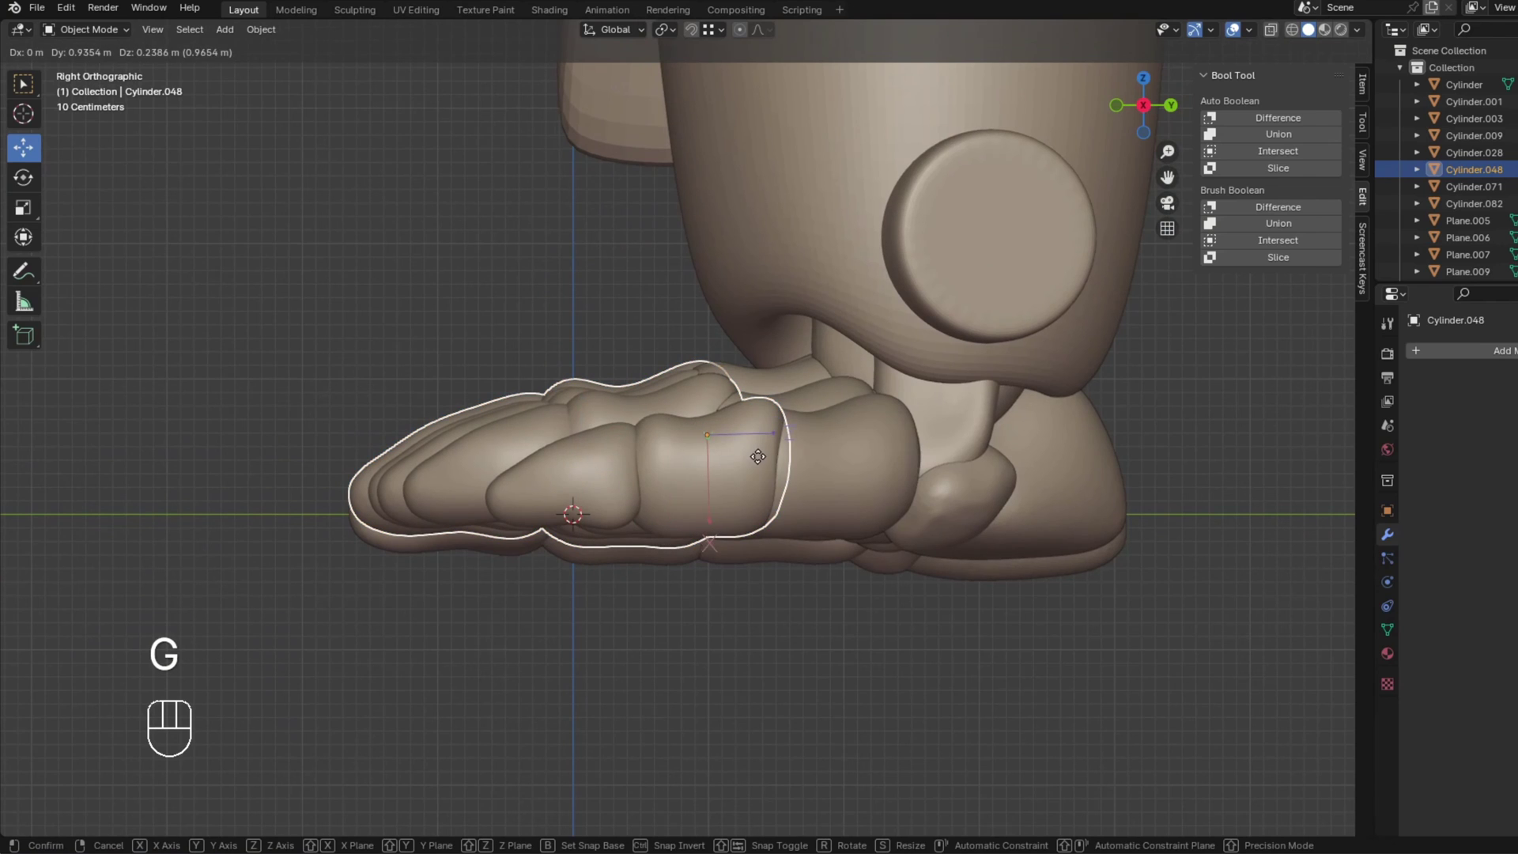
pyautogui.click(769, 476)
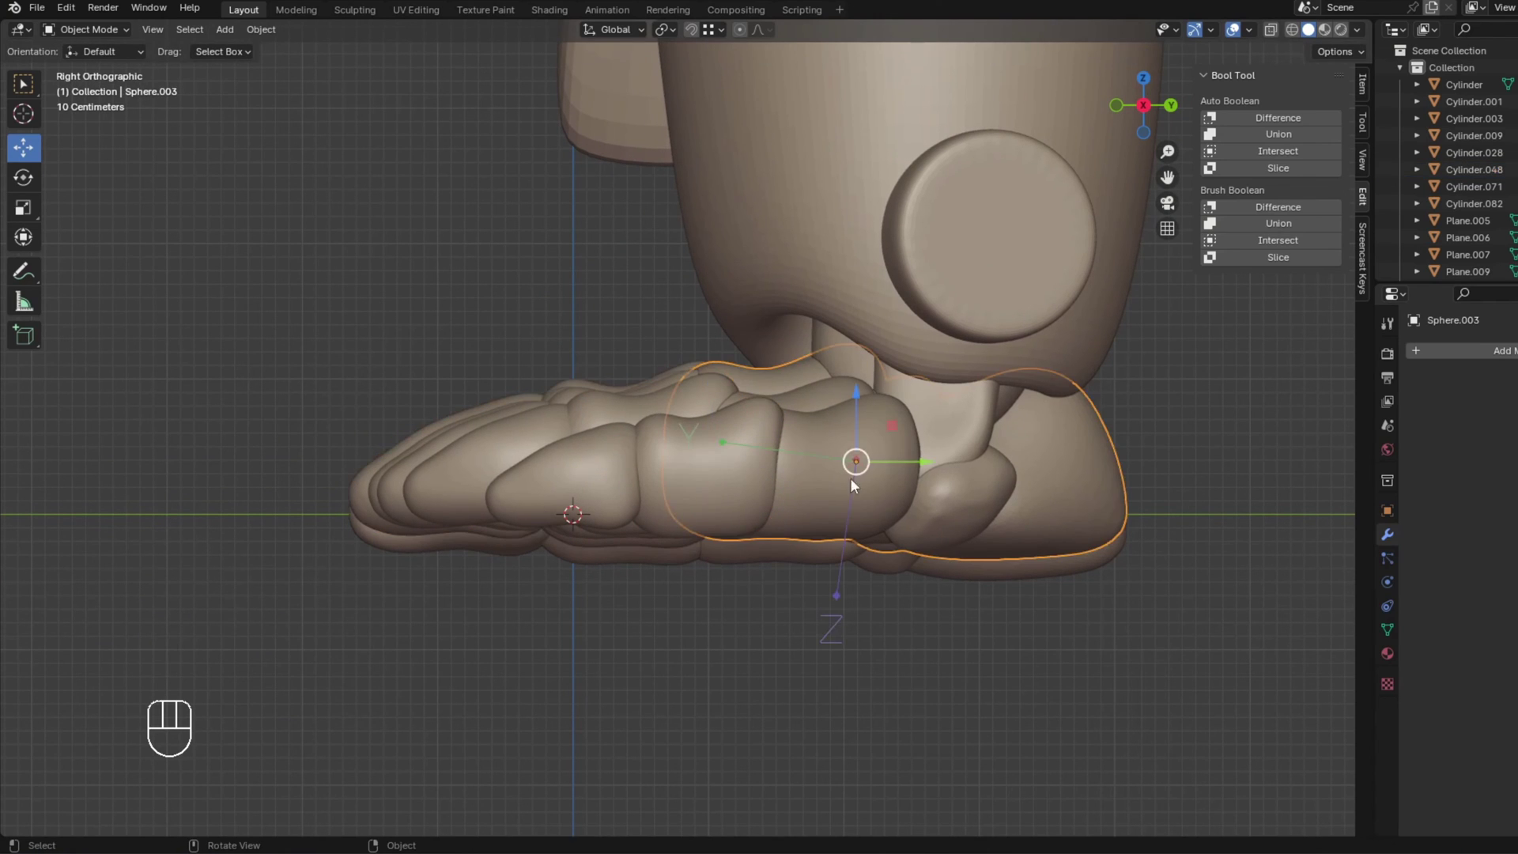
pyautogui.press('g')
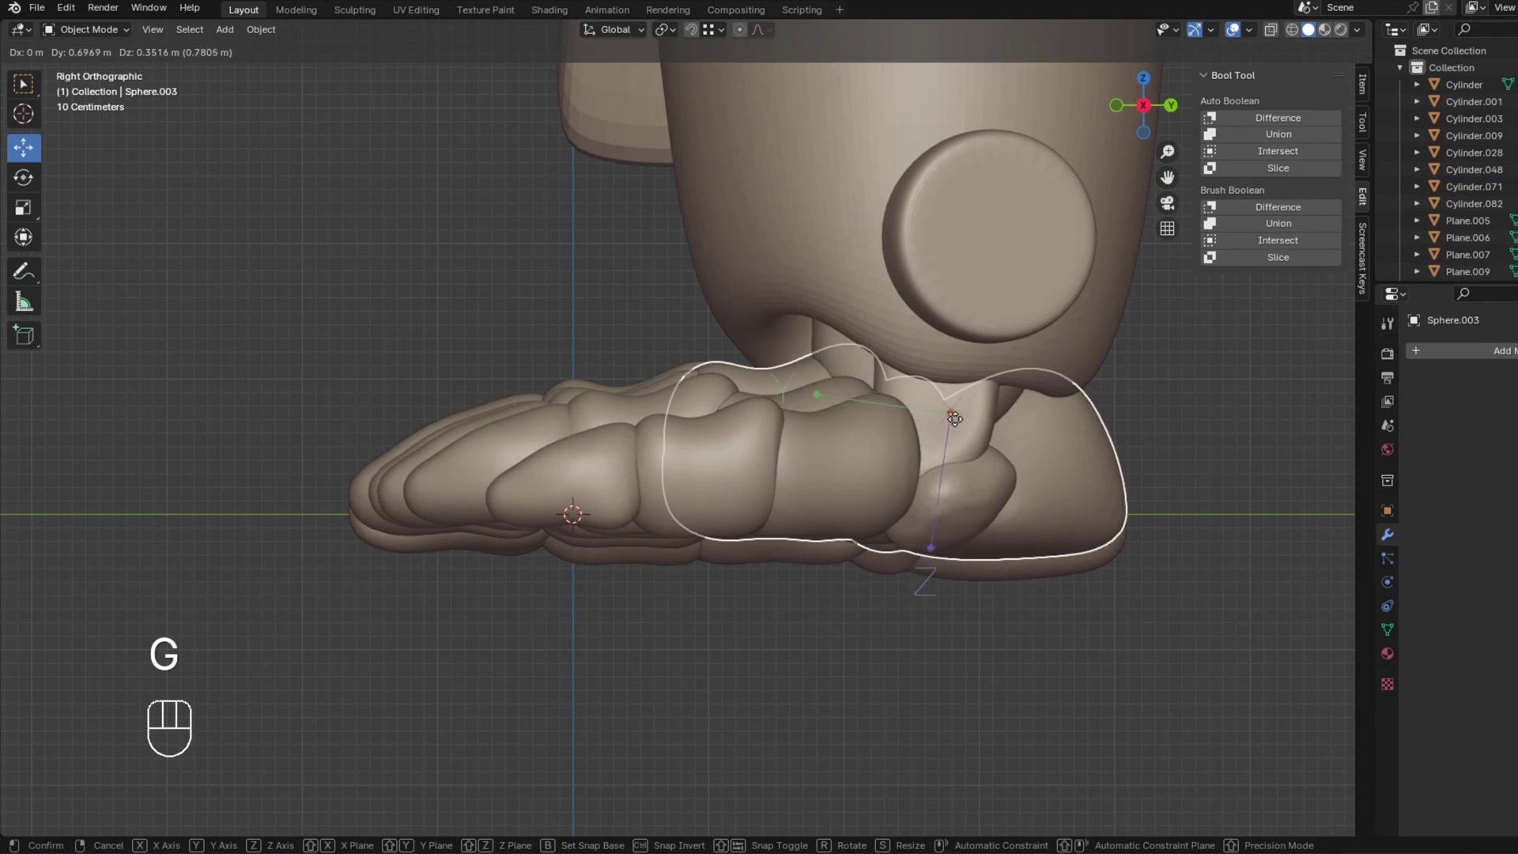
# Parent the toe cluster to the ankle ball with Ctrl+P Object, then pick the lower leg.
pyautogui.click(651, 439)
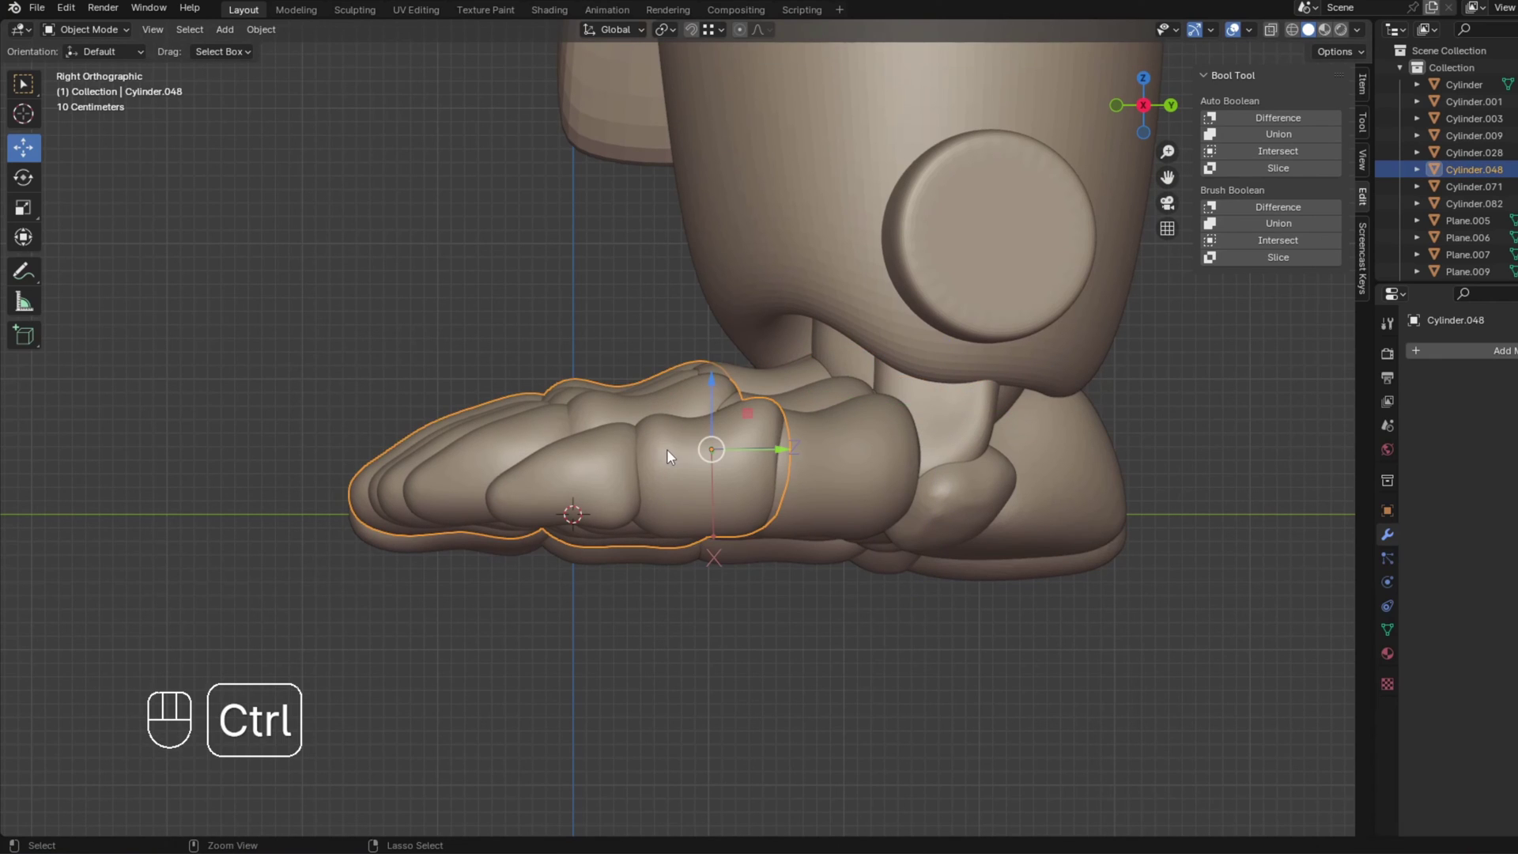
pyautogui.press('ctrl+.')
pyautogui.click(581, 456)
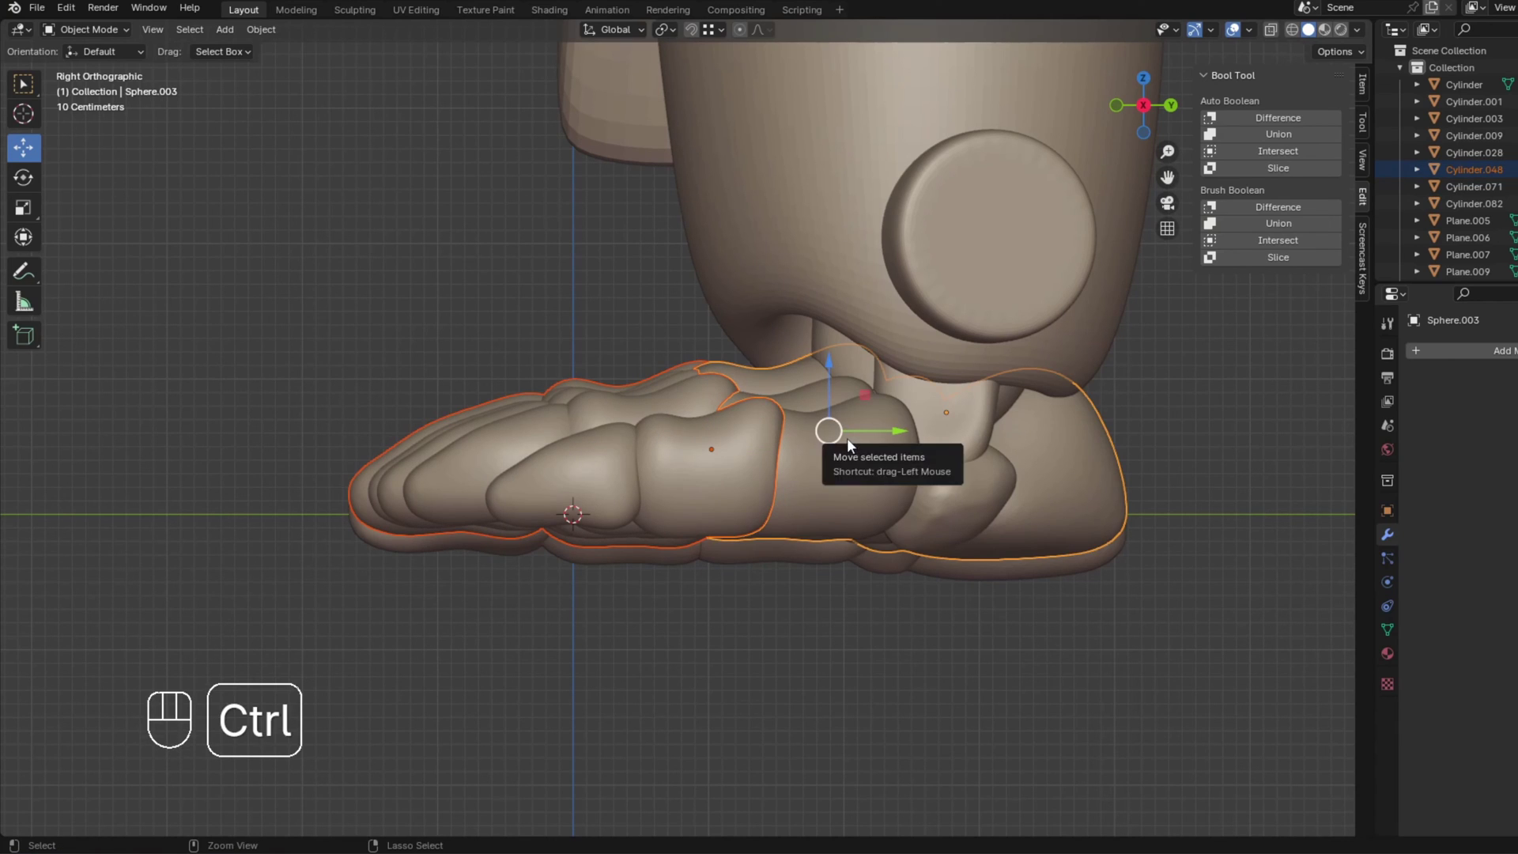
pyautogui.press('ctrl+p')
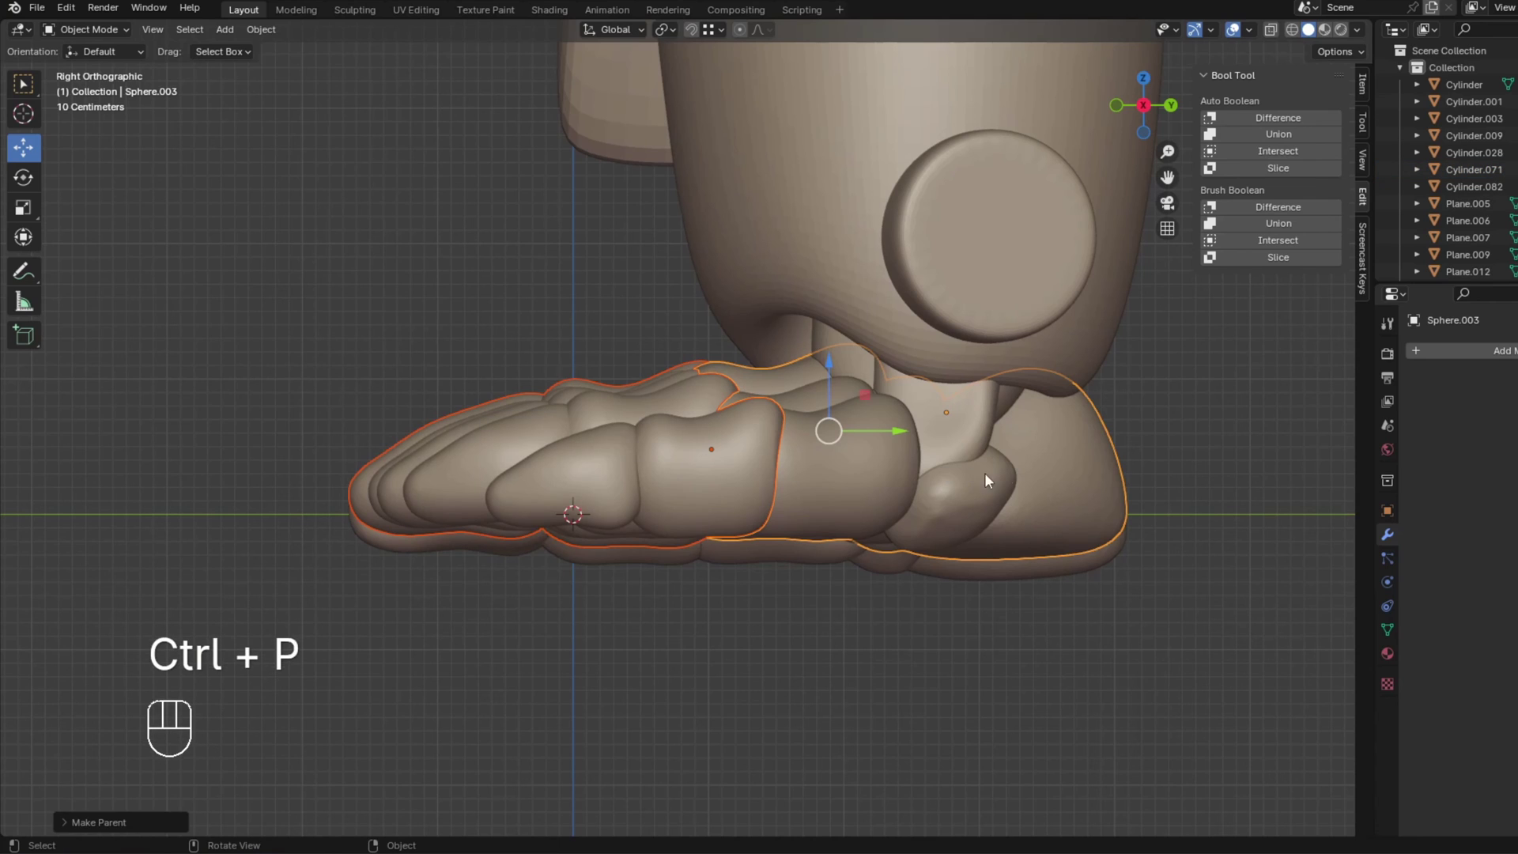
pyautogui.click(1009, 478)
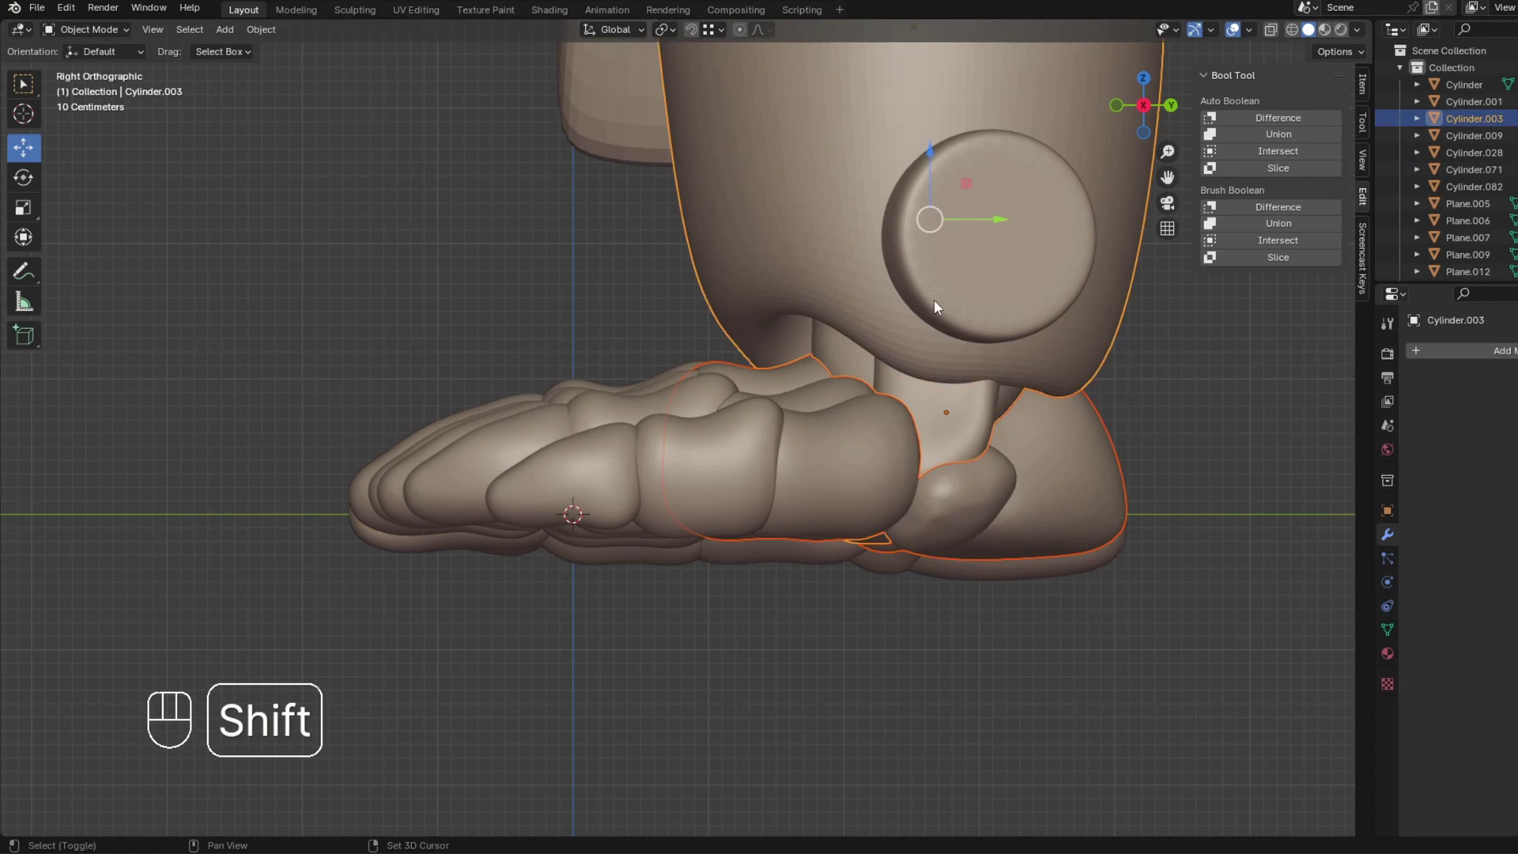
# Parent the ankle ball to the lower leg and test-rotate the ankle.
pyautogui.press('ctrl+p')
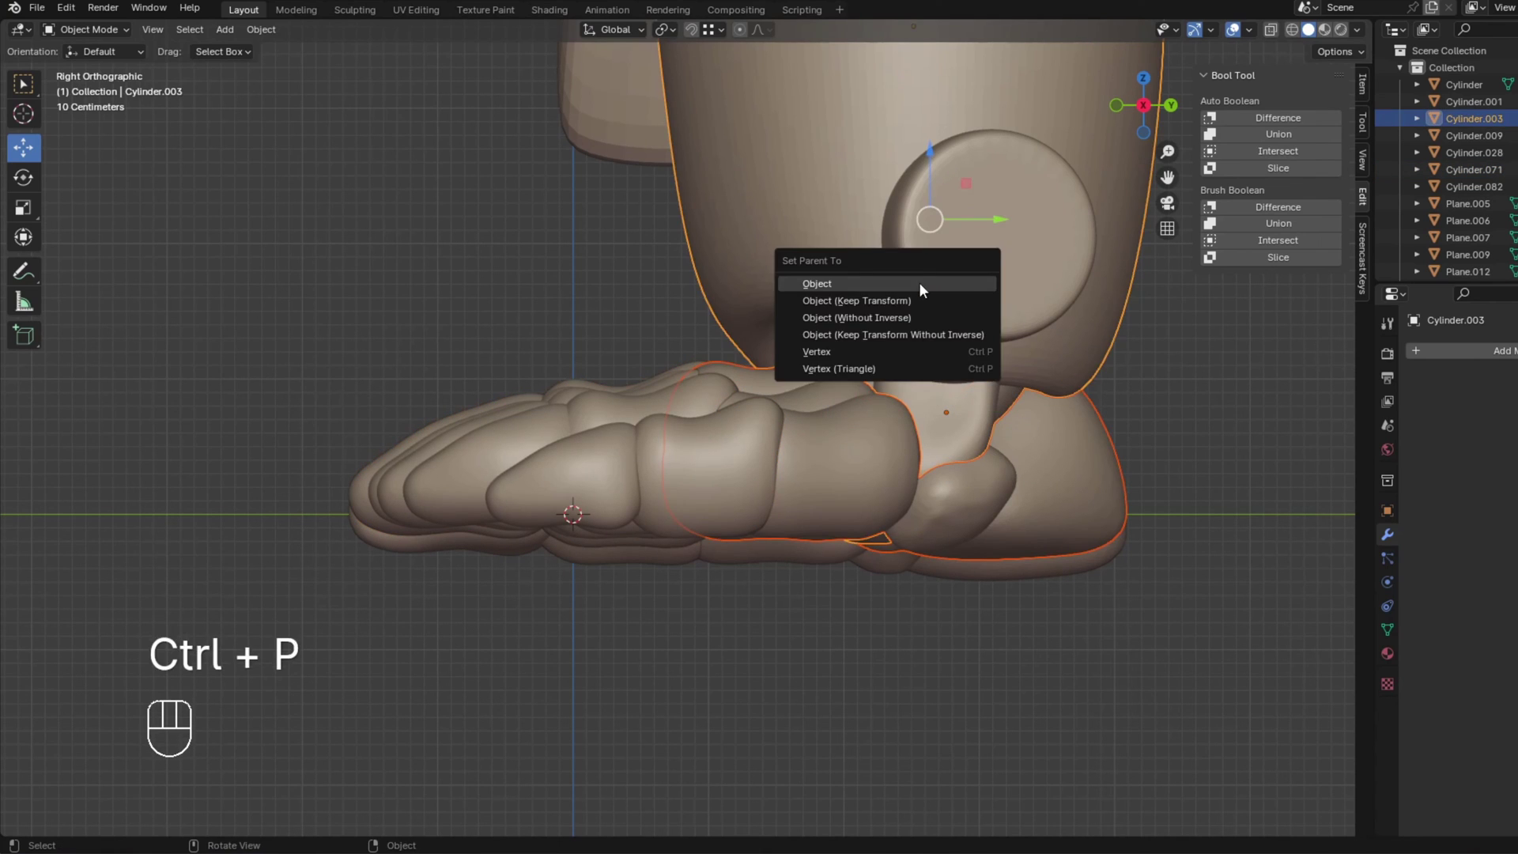
pyautogui.click(838, 448)
pyautogui.moveTo(847, 435); pyautogui.dragTo(798, 454)
pyautogui.moveTo(890, 423); pyautogui.dragTo(921, 409)
pyautogui.press('r')
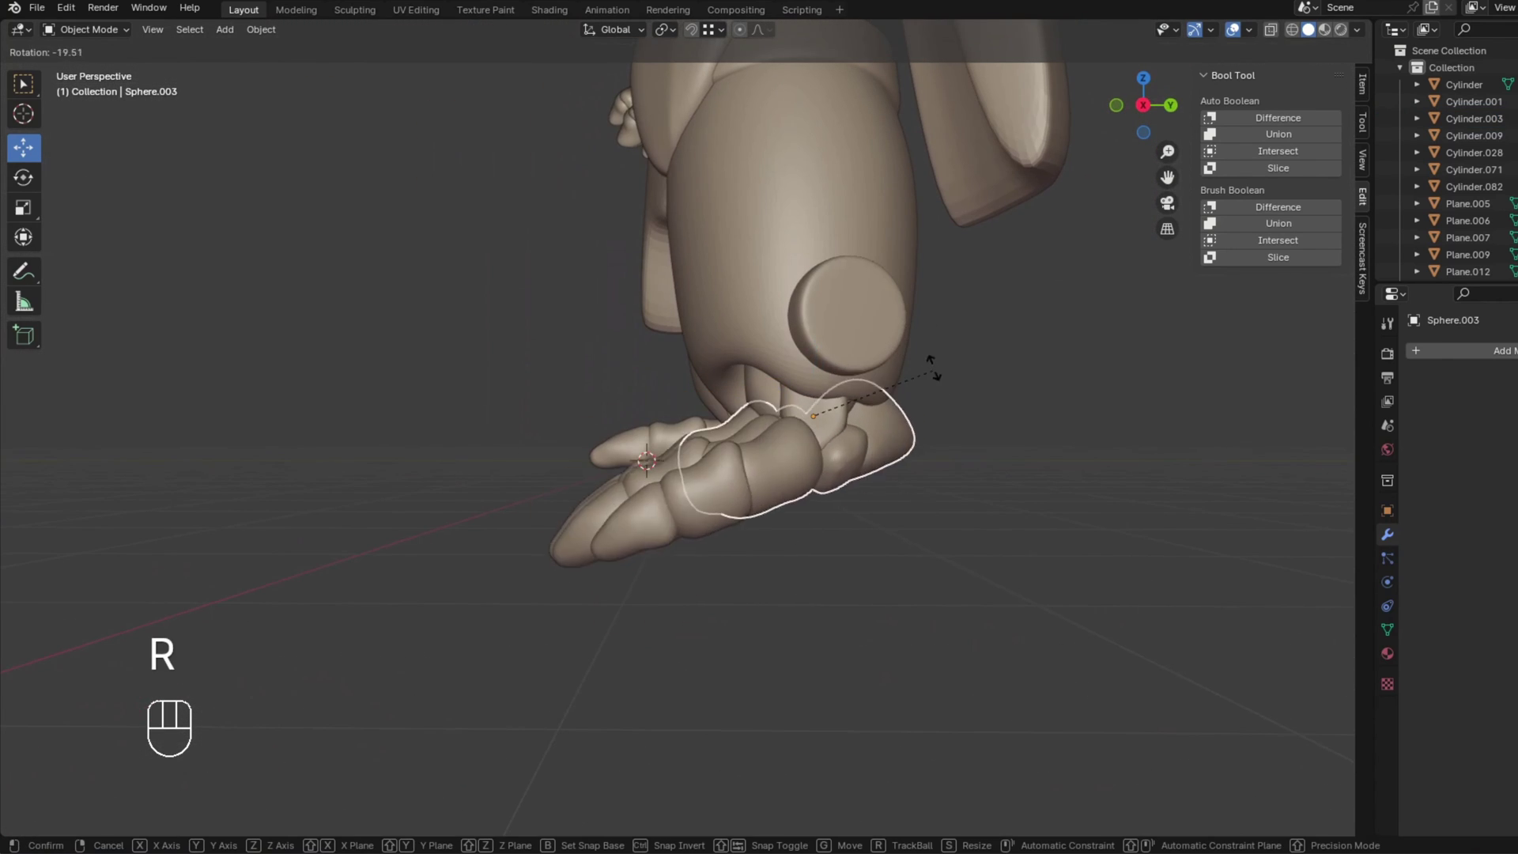
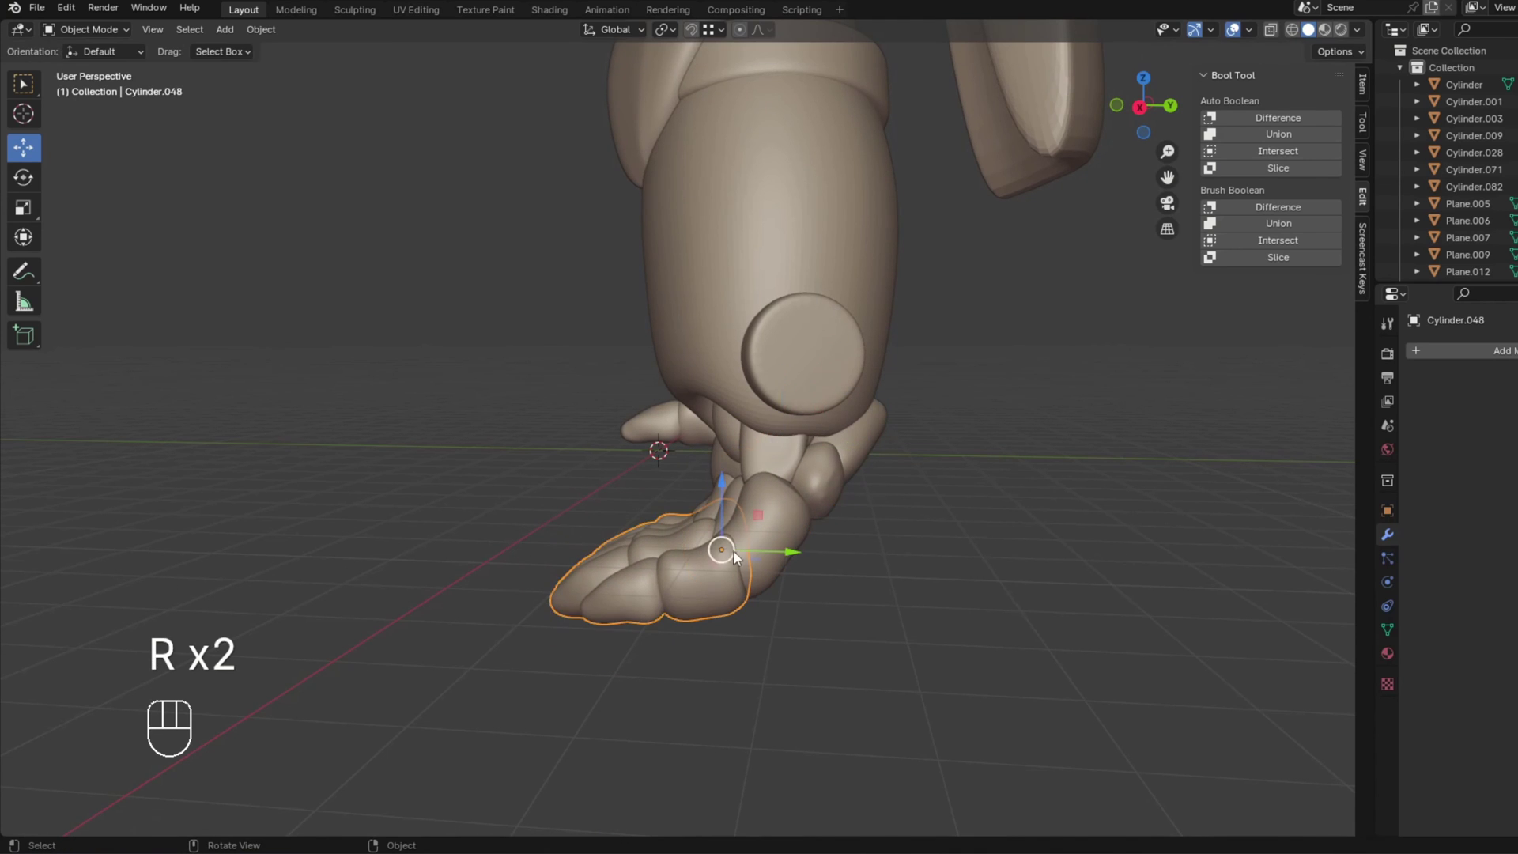
# Test-rotate the toe cluster around its base pivot on the X and then Z axis.
pyautogui.press('r')
pyautogui.rightClick(906, 555)
pyautogui.moveTo(833, 530); pyautogui.dragTo(845, 536)
pyautogui.middleClick(923, 549)
pyautogui.press('r')
pyautogui.press('x')
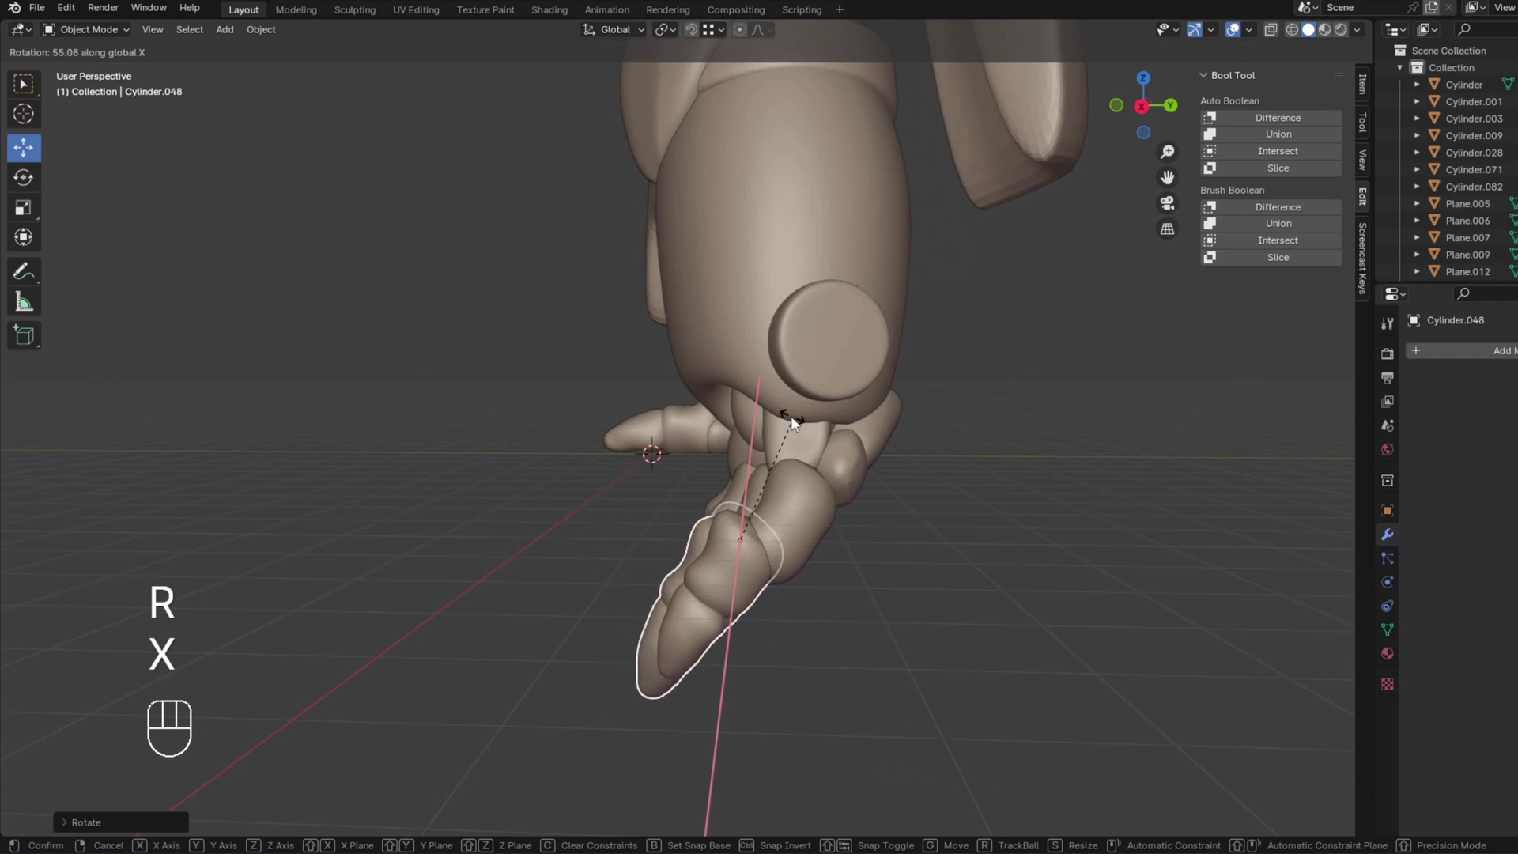
pyautogui.moveTo(794, 462); pyautogui.dragTo(837, 492)
pyautogui.press('r')
pyautogui.press('z')
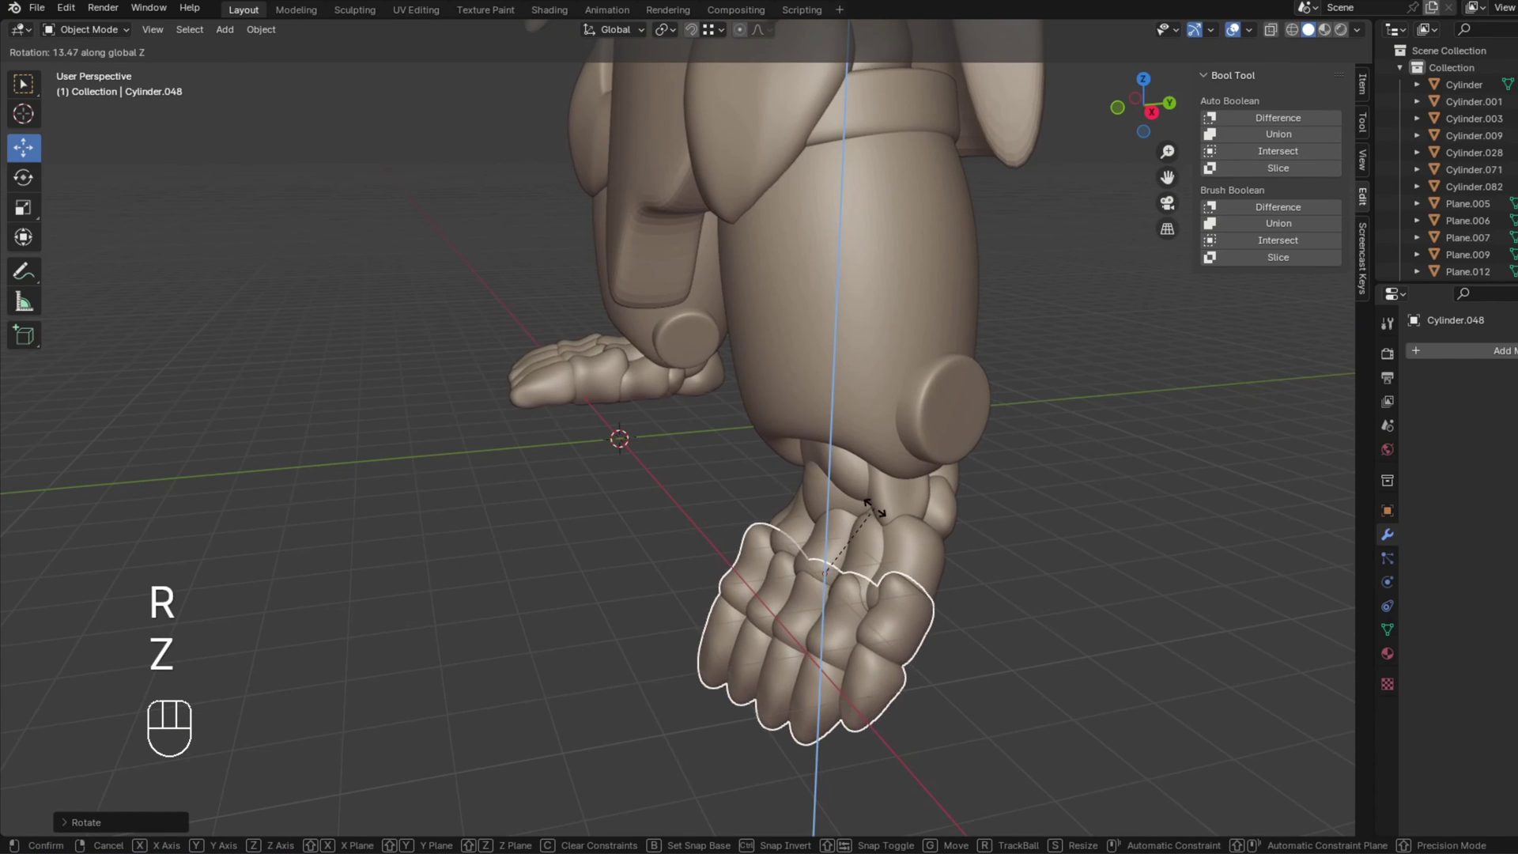